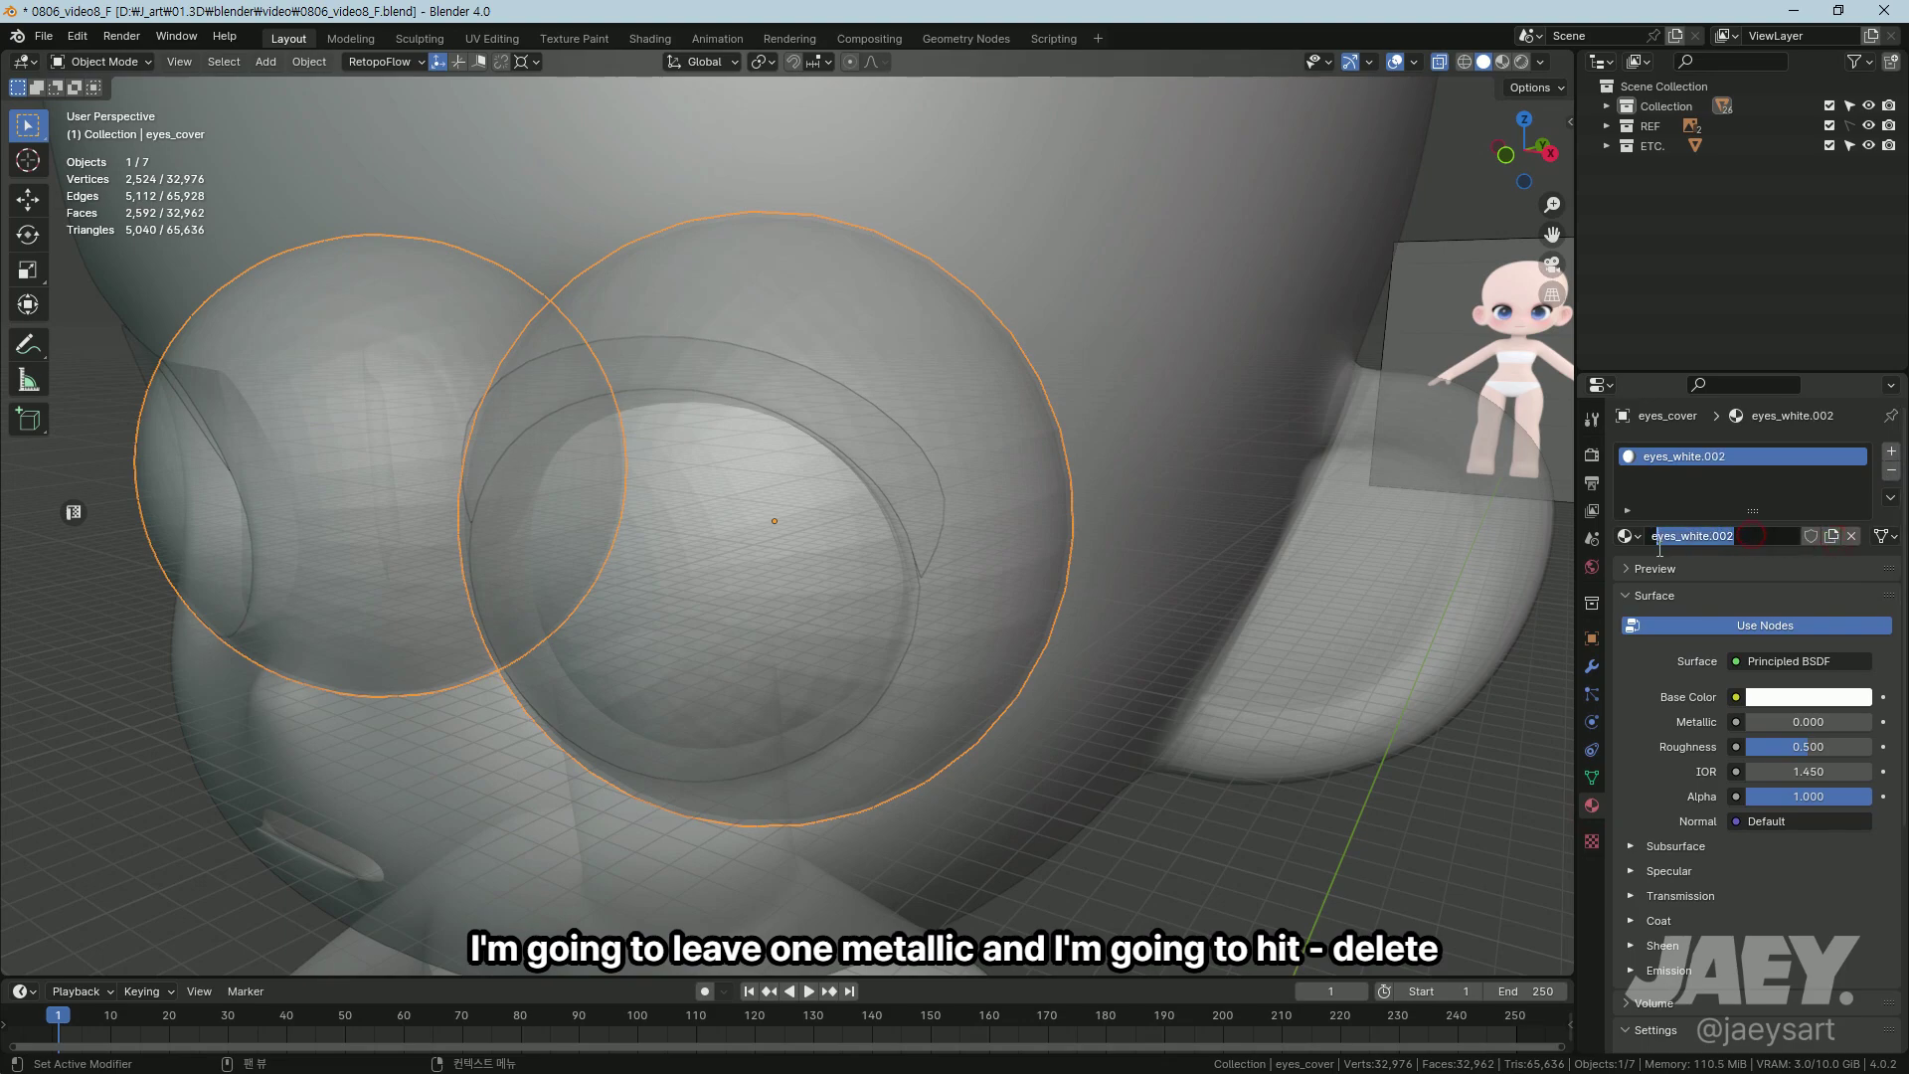
Step: Name the material eyes_cover and set its Blend Mode to Alpha Clip so the eyeballs show through
text(cover)
key(Return)
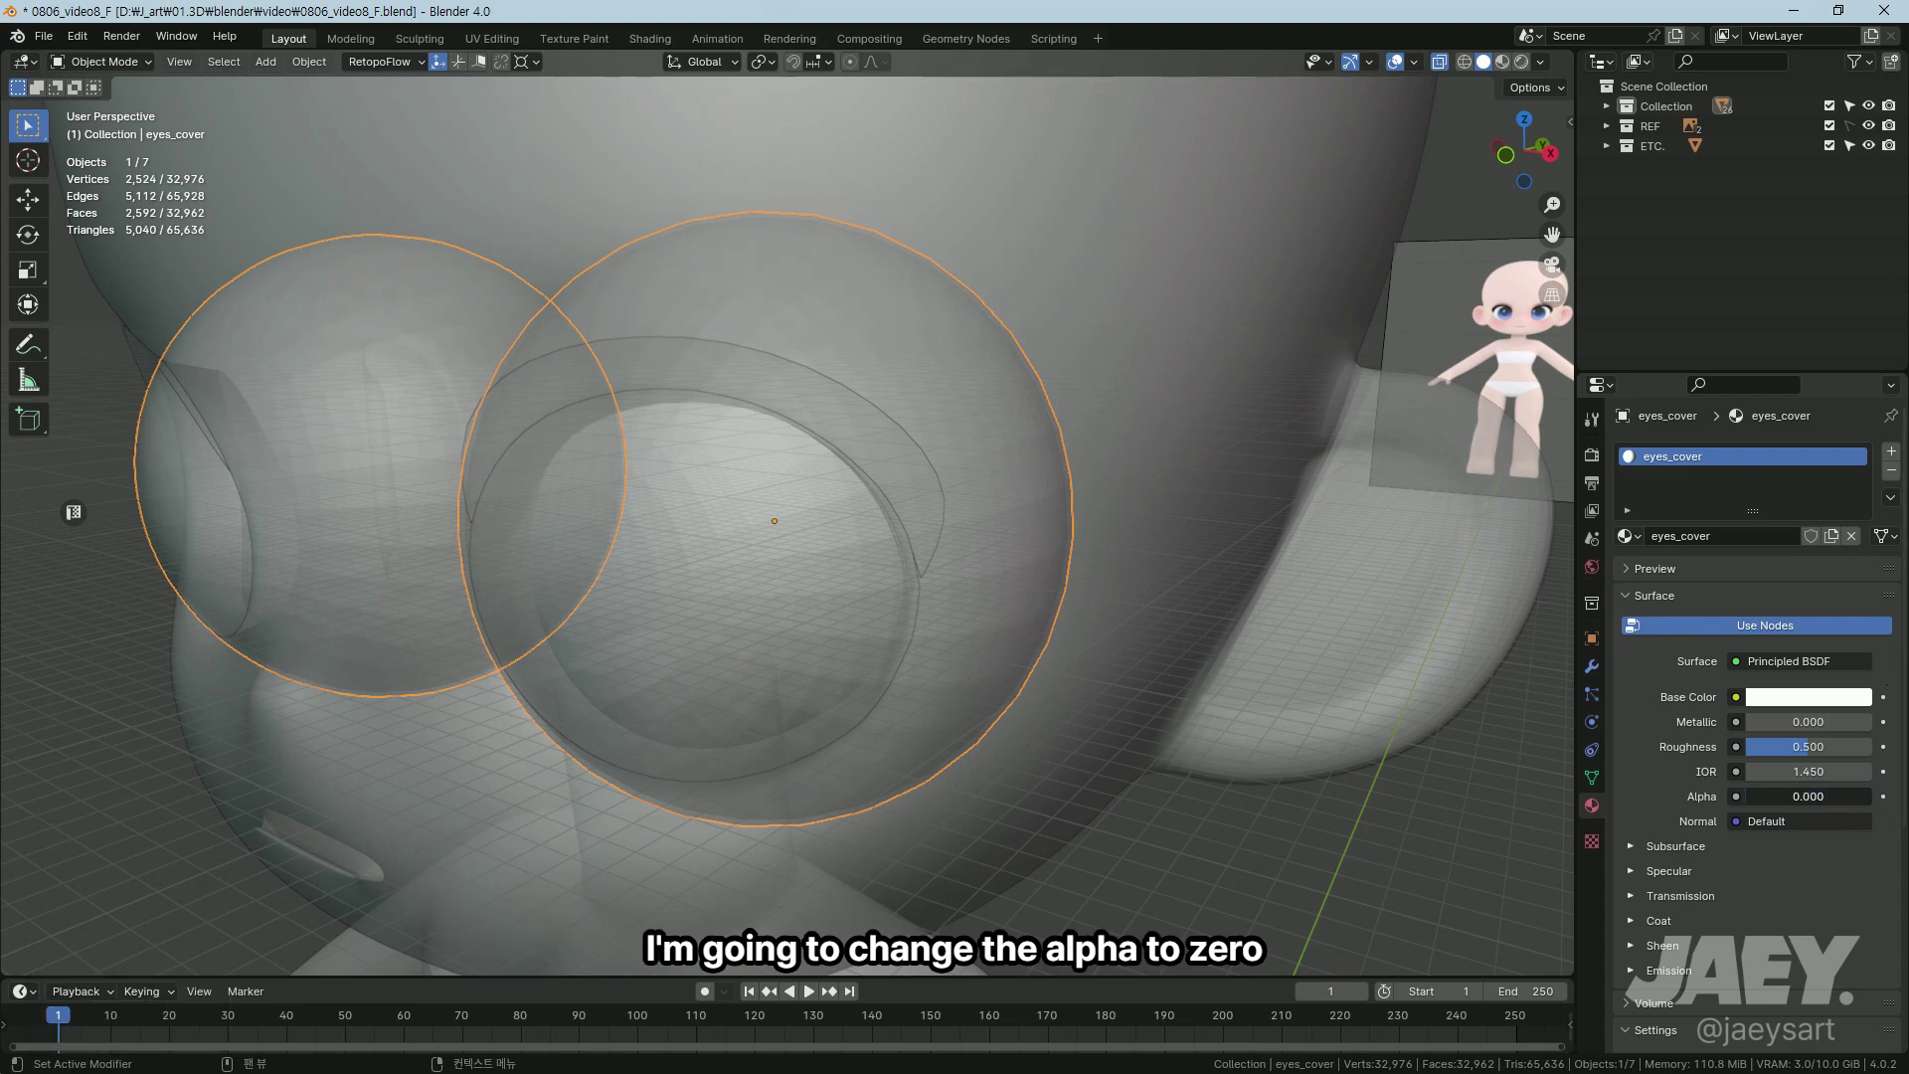
middle_click(935, 643)
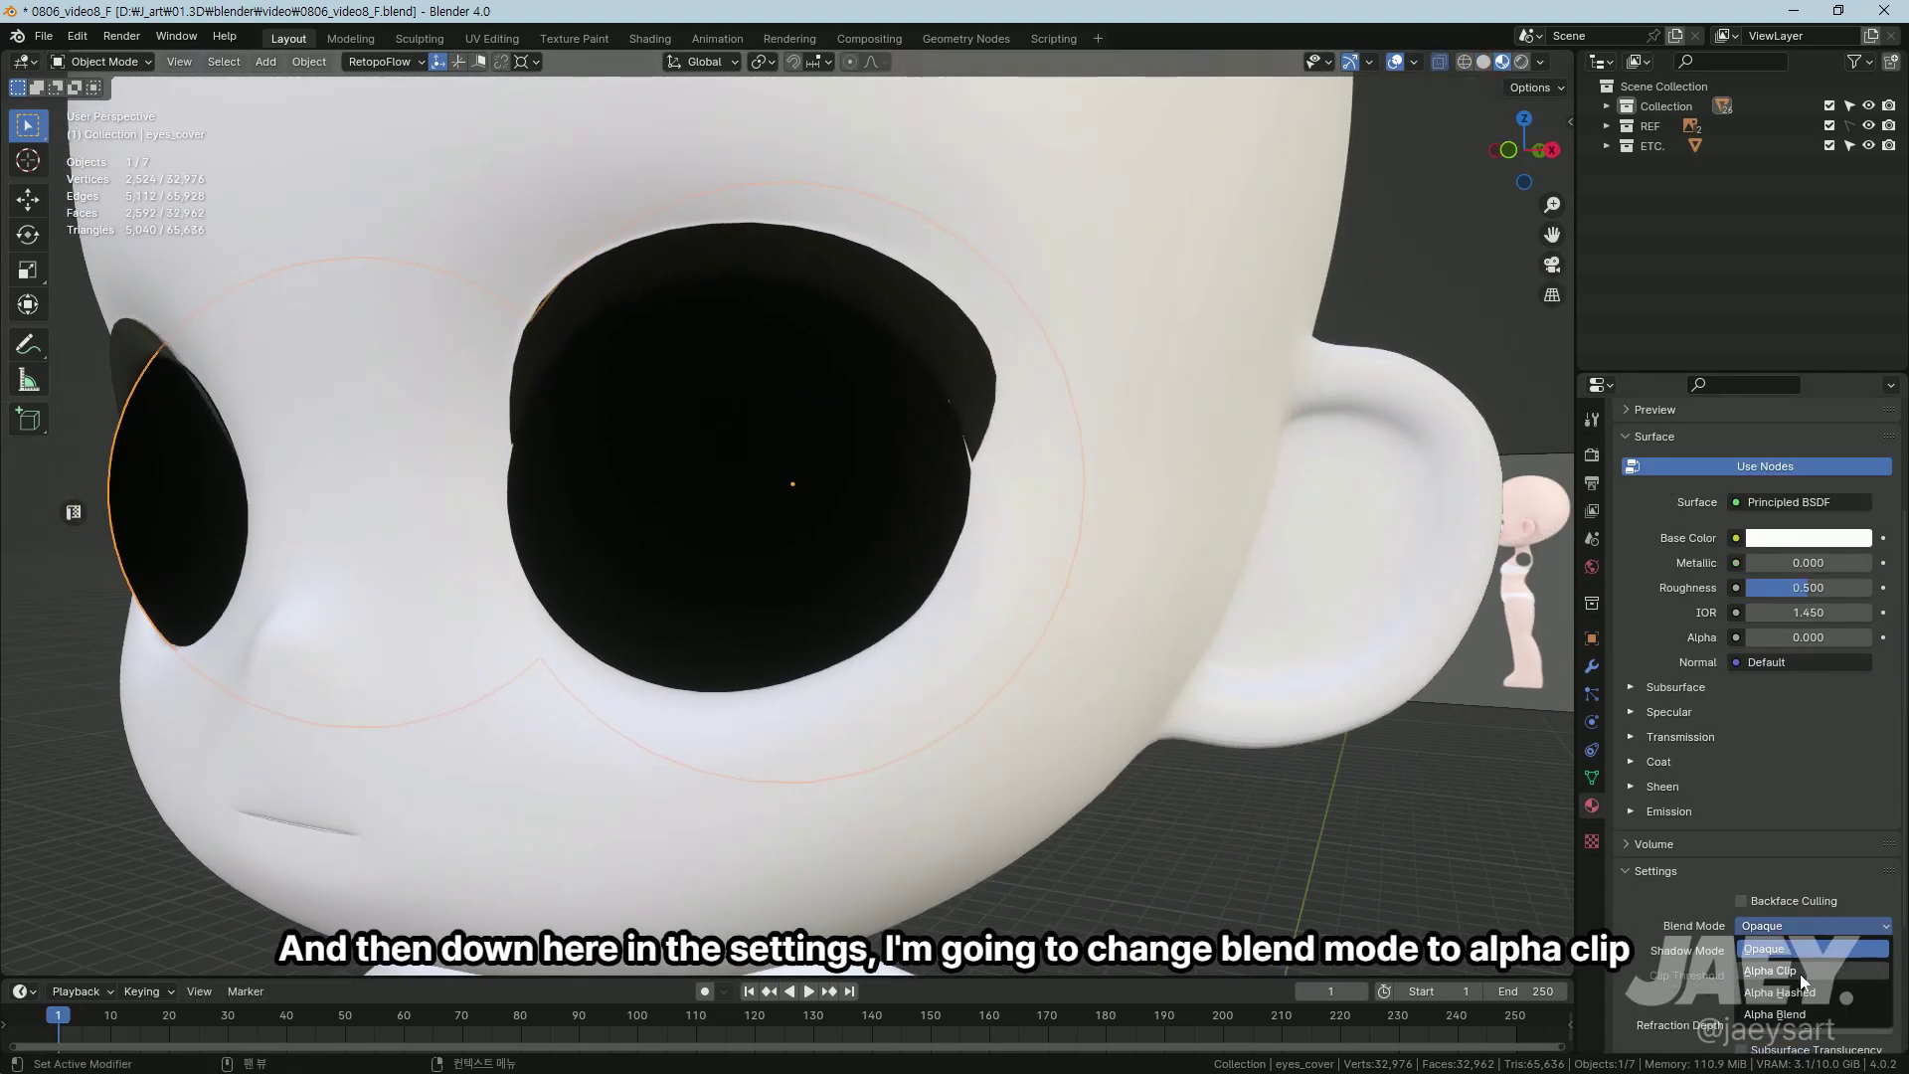
middle_click(1159, 792)
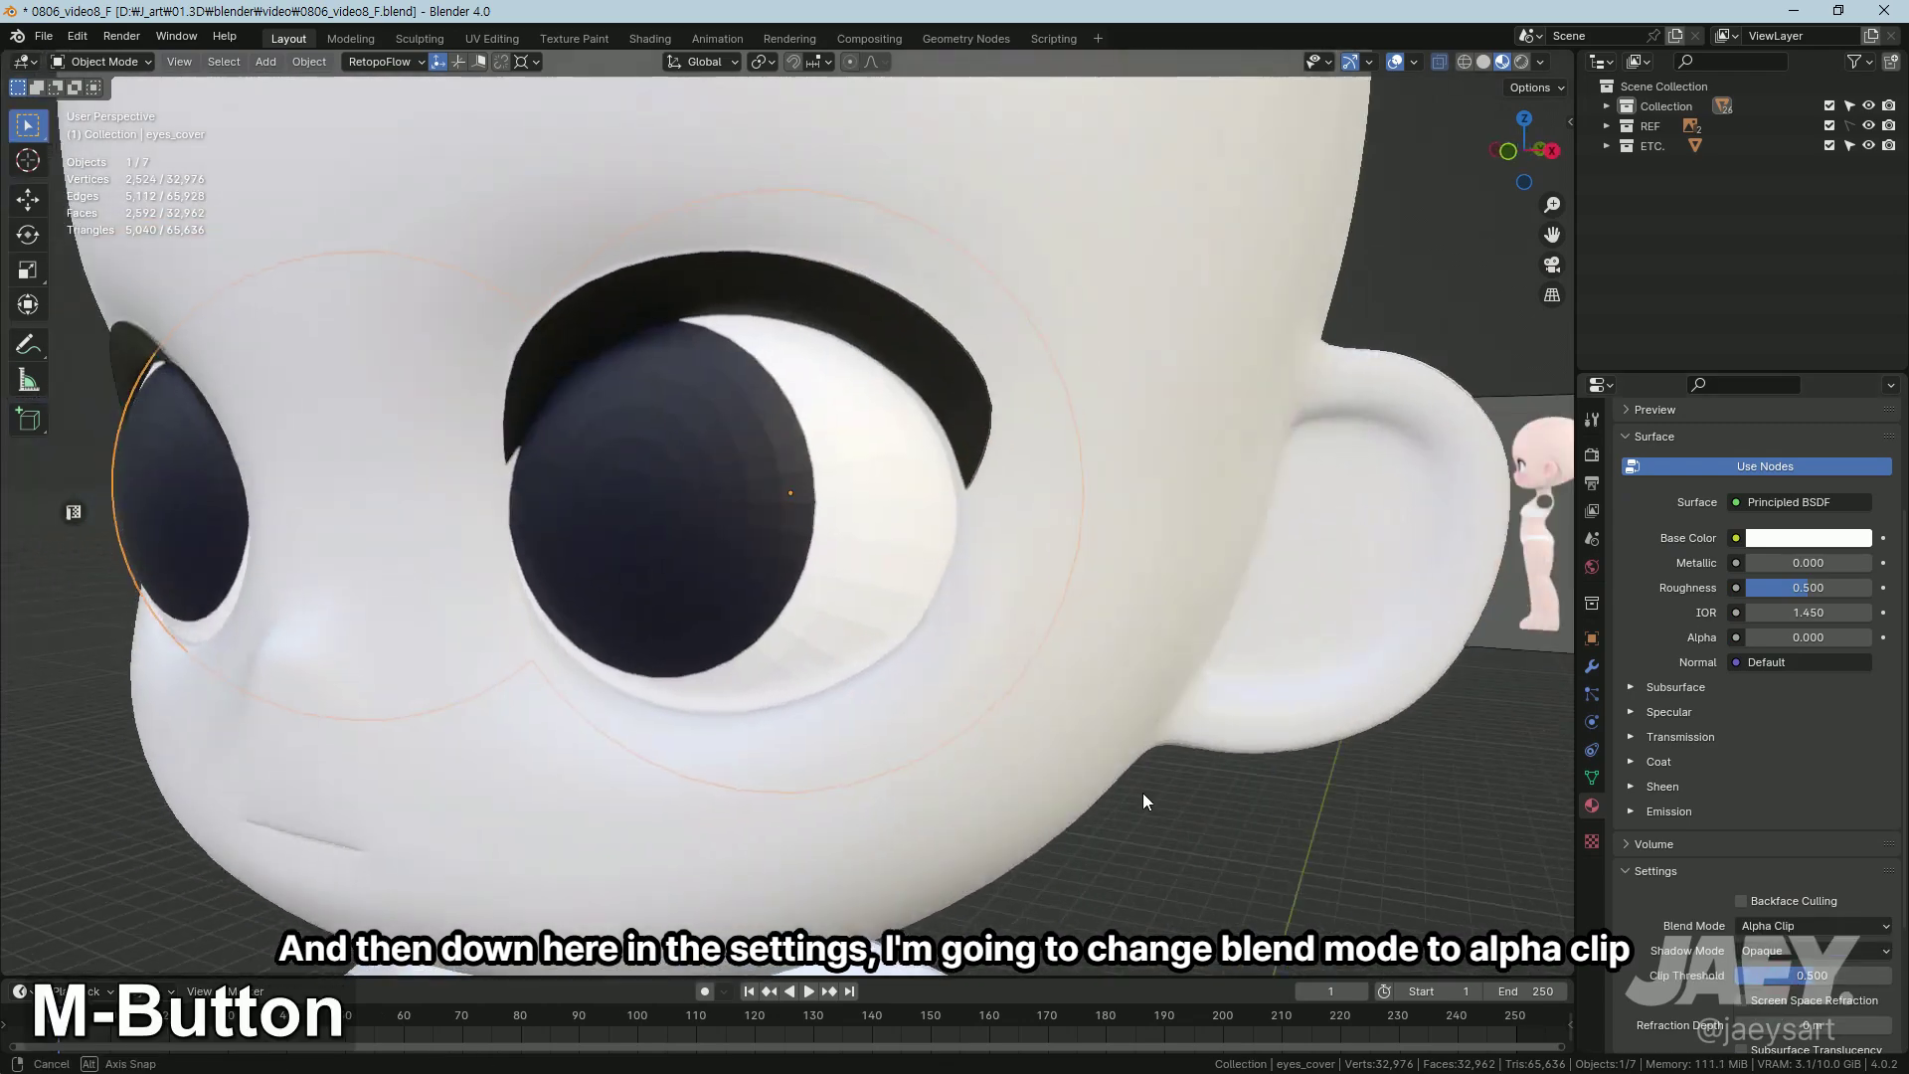
middle_click(1153, 776)
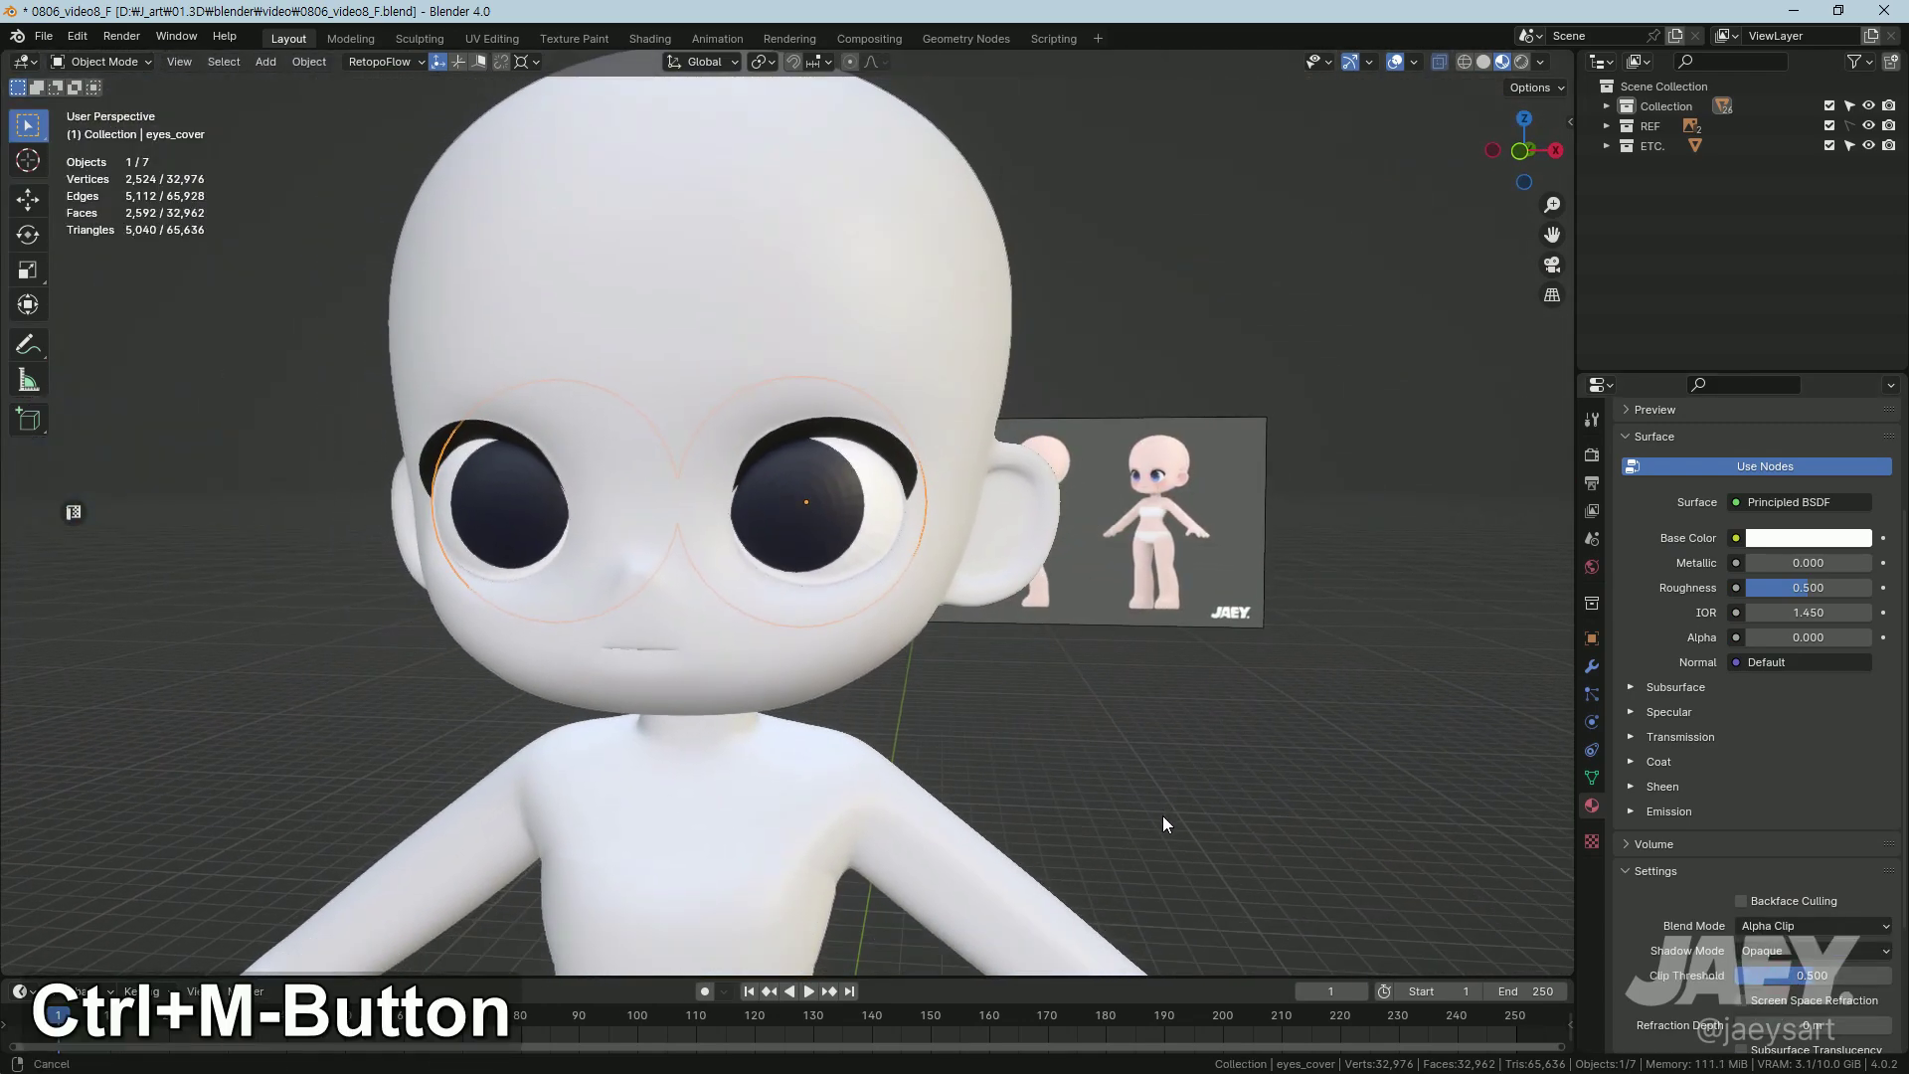
middle_click(1079, 770)
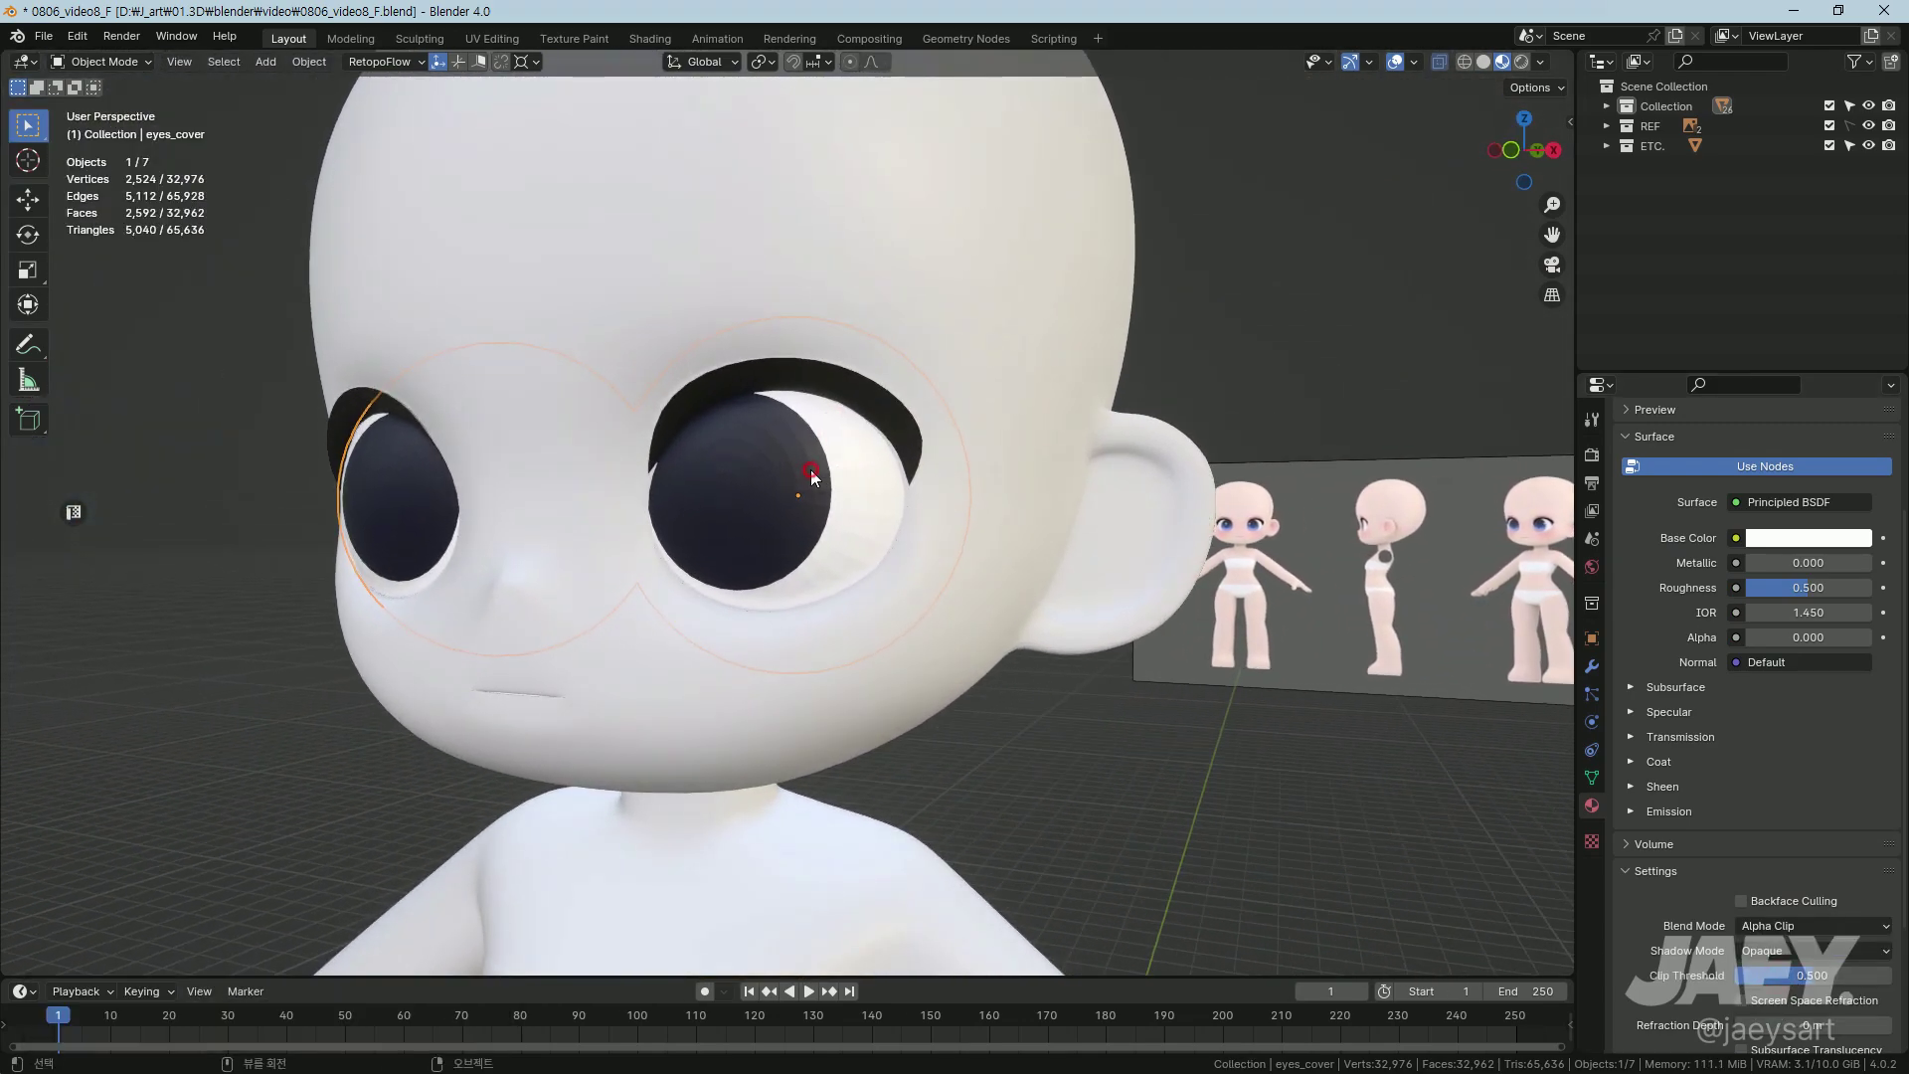
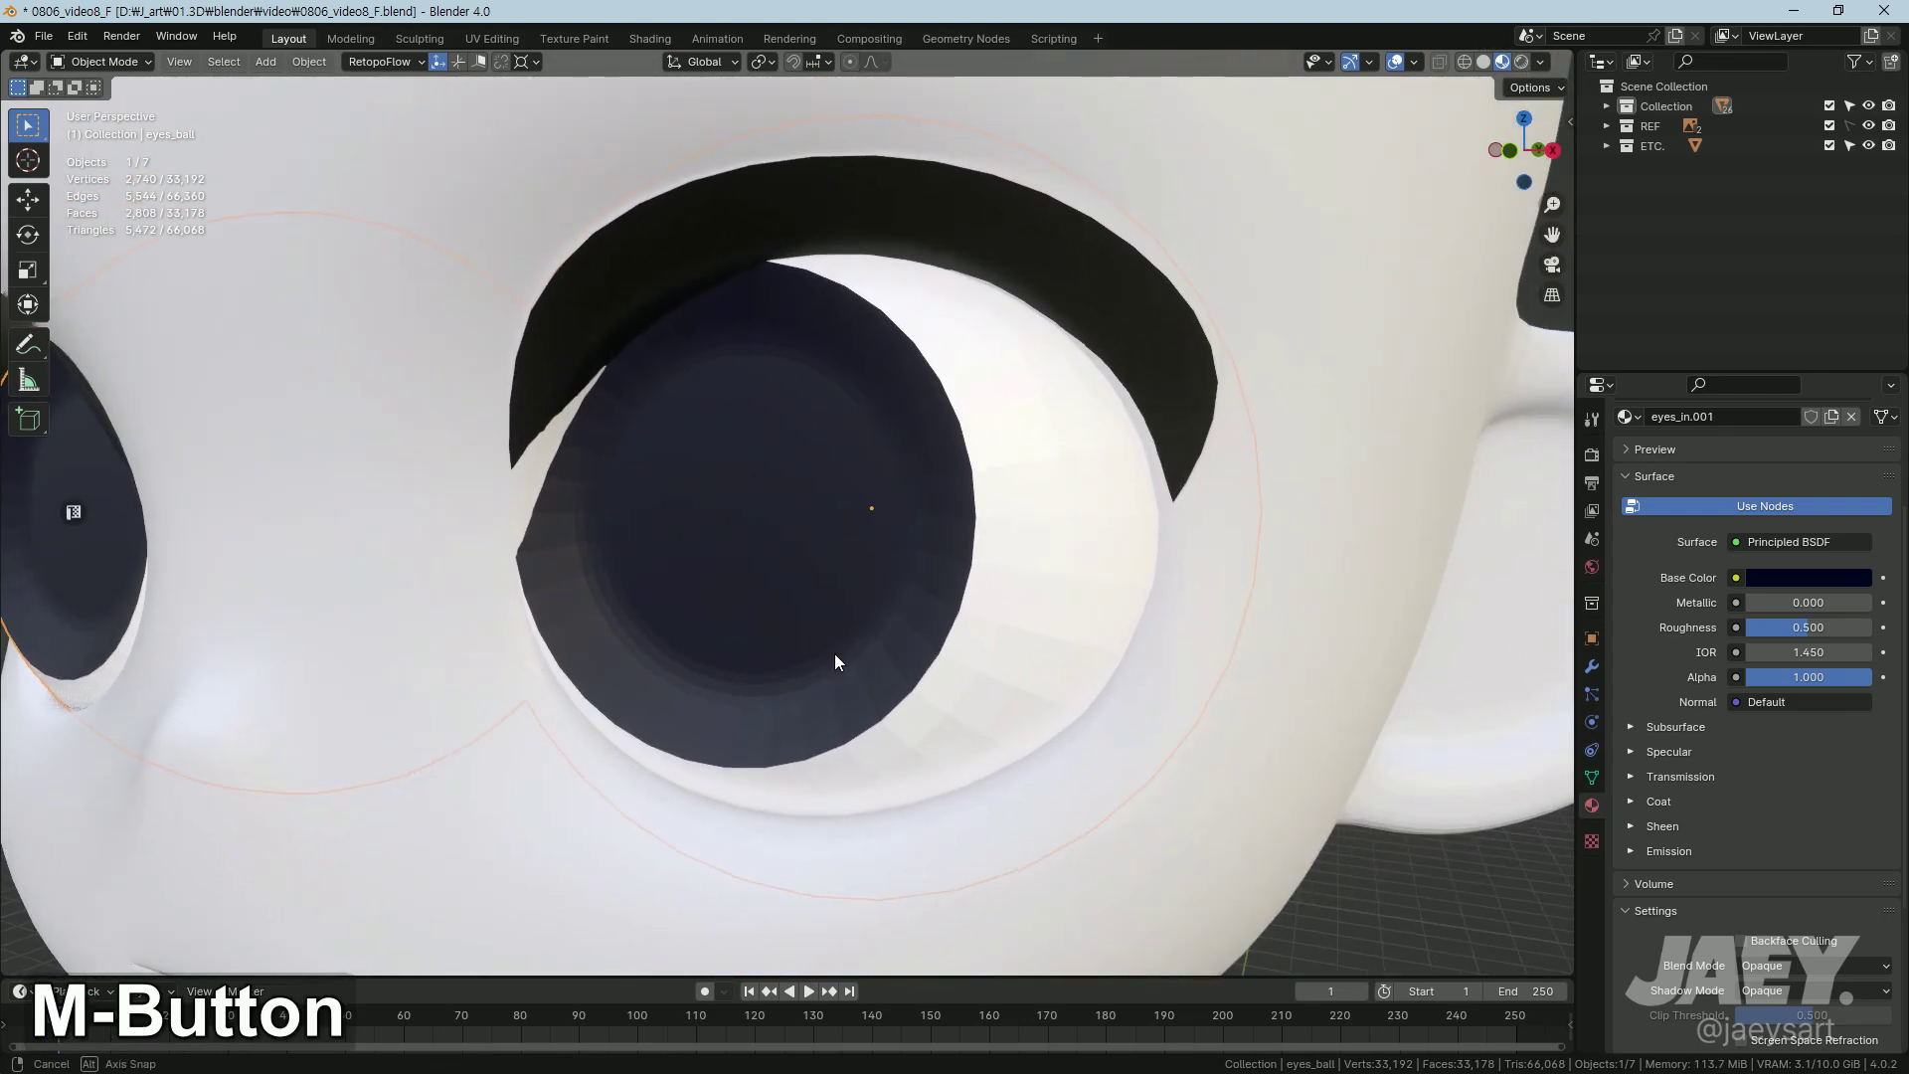
Step: Inspect the eyes from the front and enter Edit Mode on baseMesh_KSL
middle_click(840, 647)
middle_click(884, 654)
middle_click(770, 588)
key(Tab)
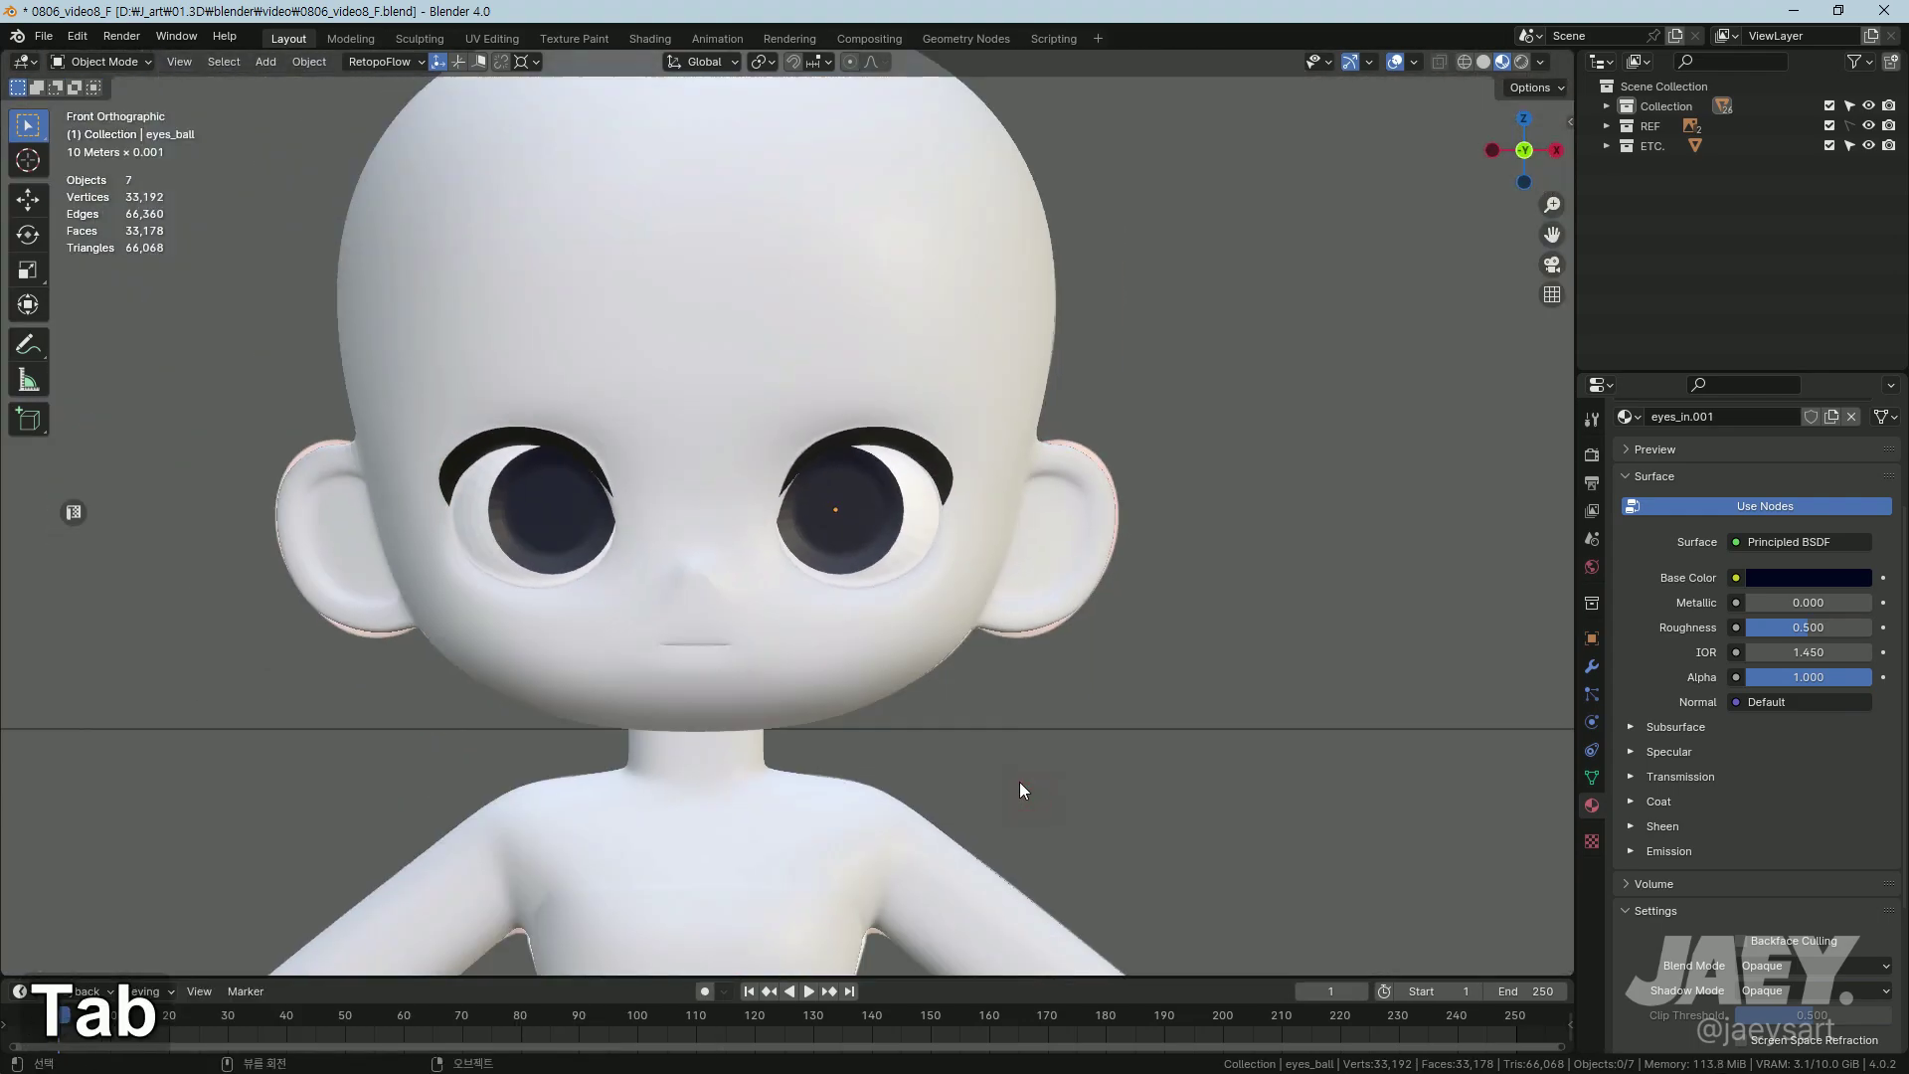
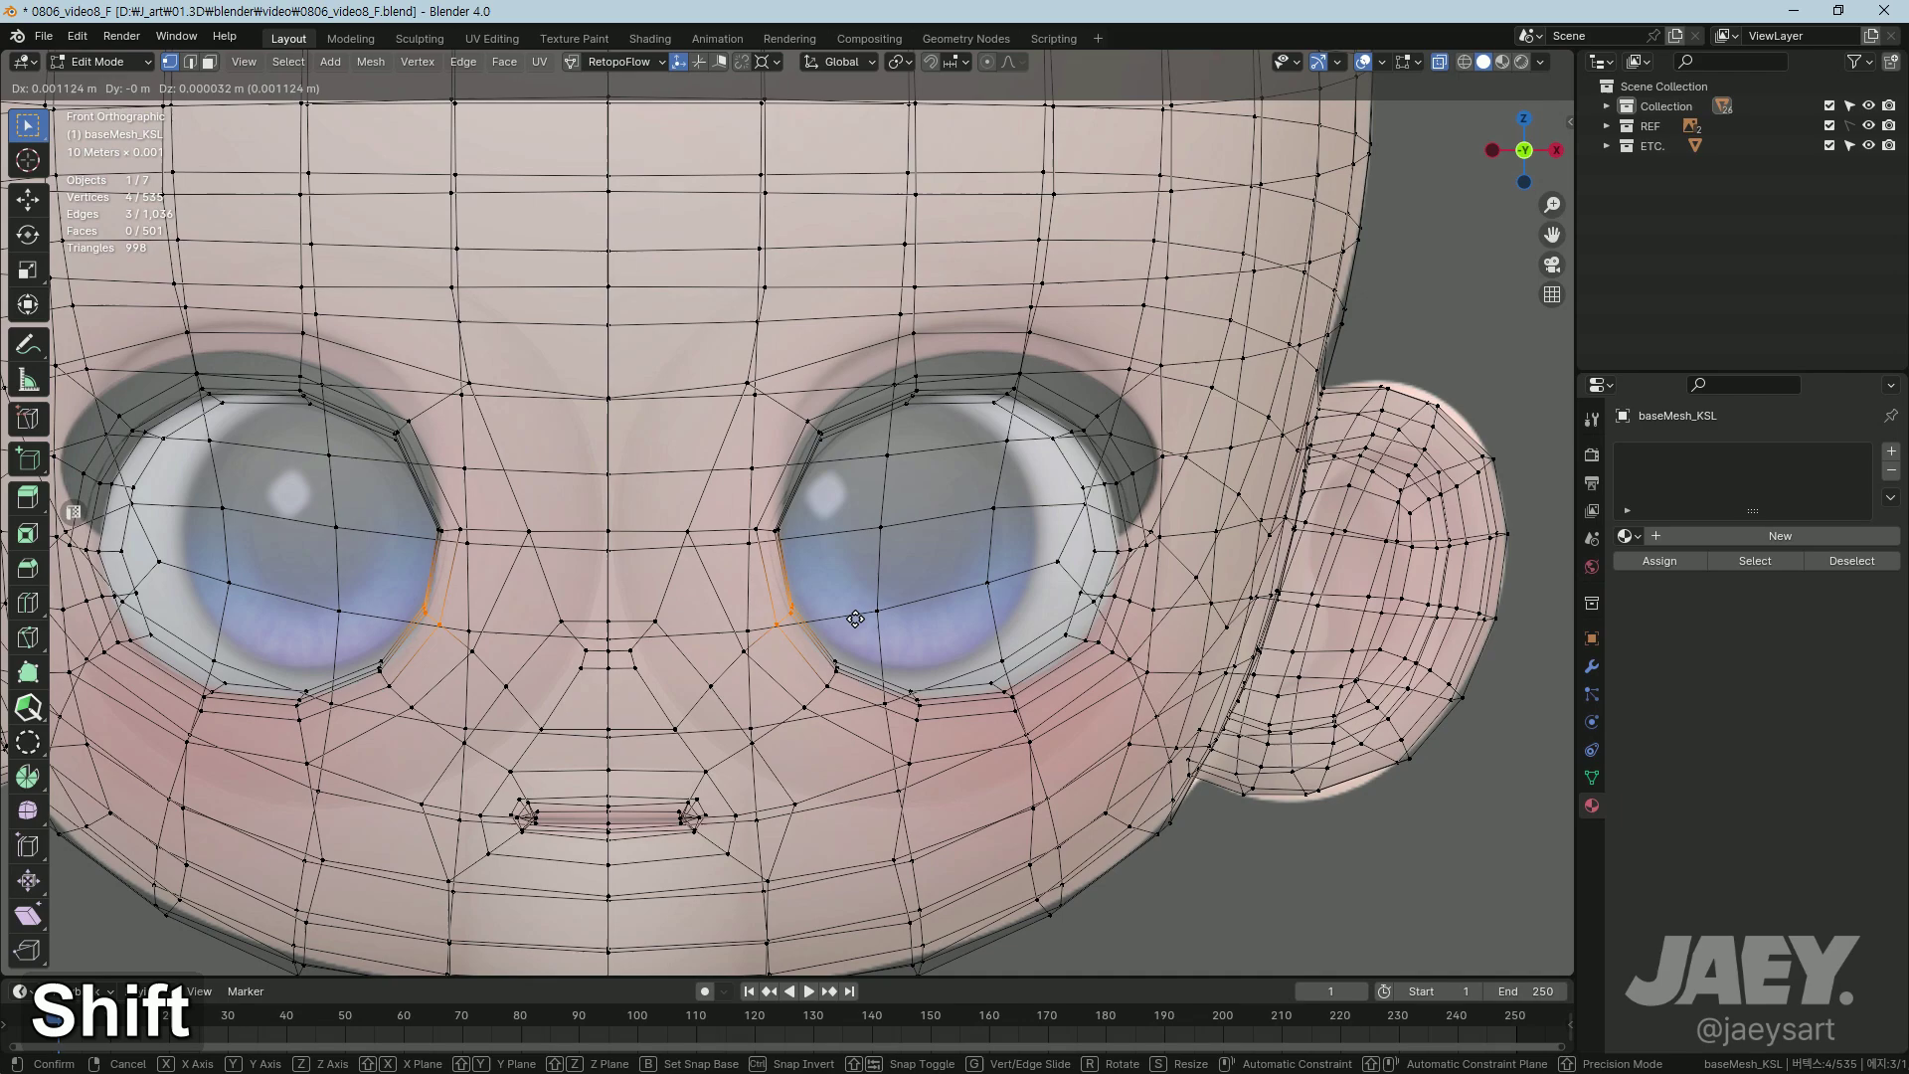
Step: Edge-slide the inner eye-corner edges into place and return to Object Mode to preview the smooth head
key(g)
key(Tab)
key(Tab)
key(Tab)
key(g)
key(alt+z)
key(Tab)
middle_click(838, 634)
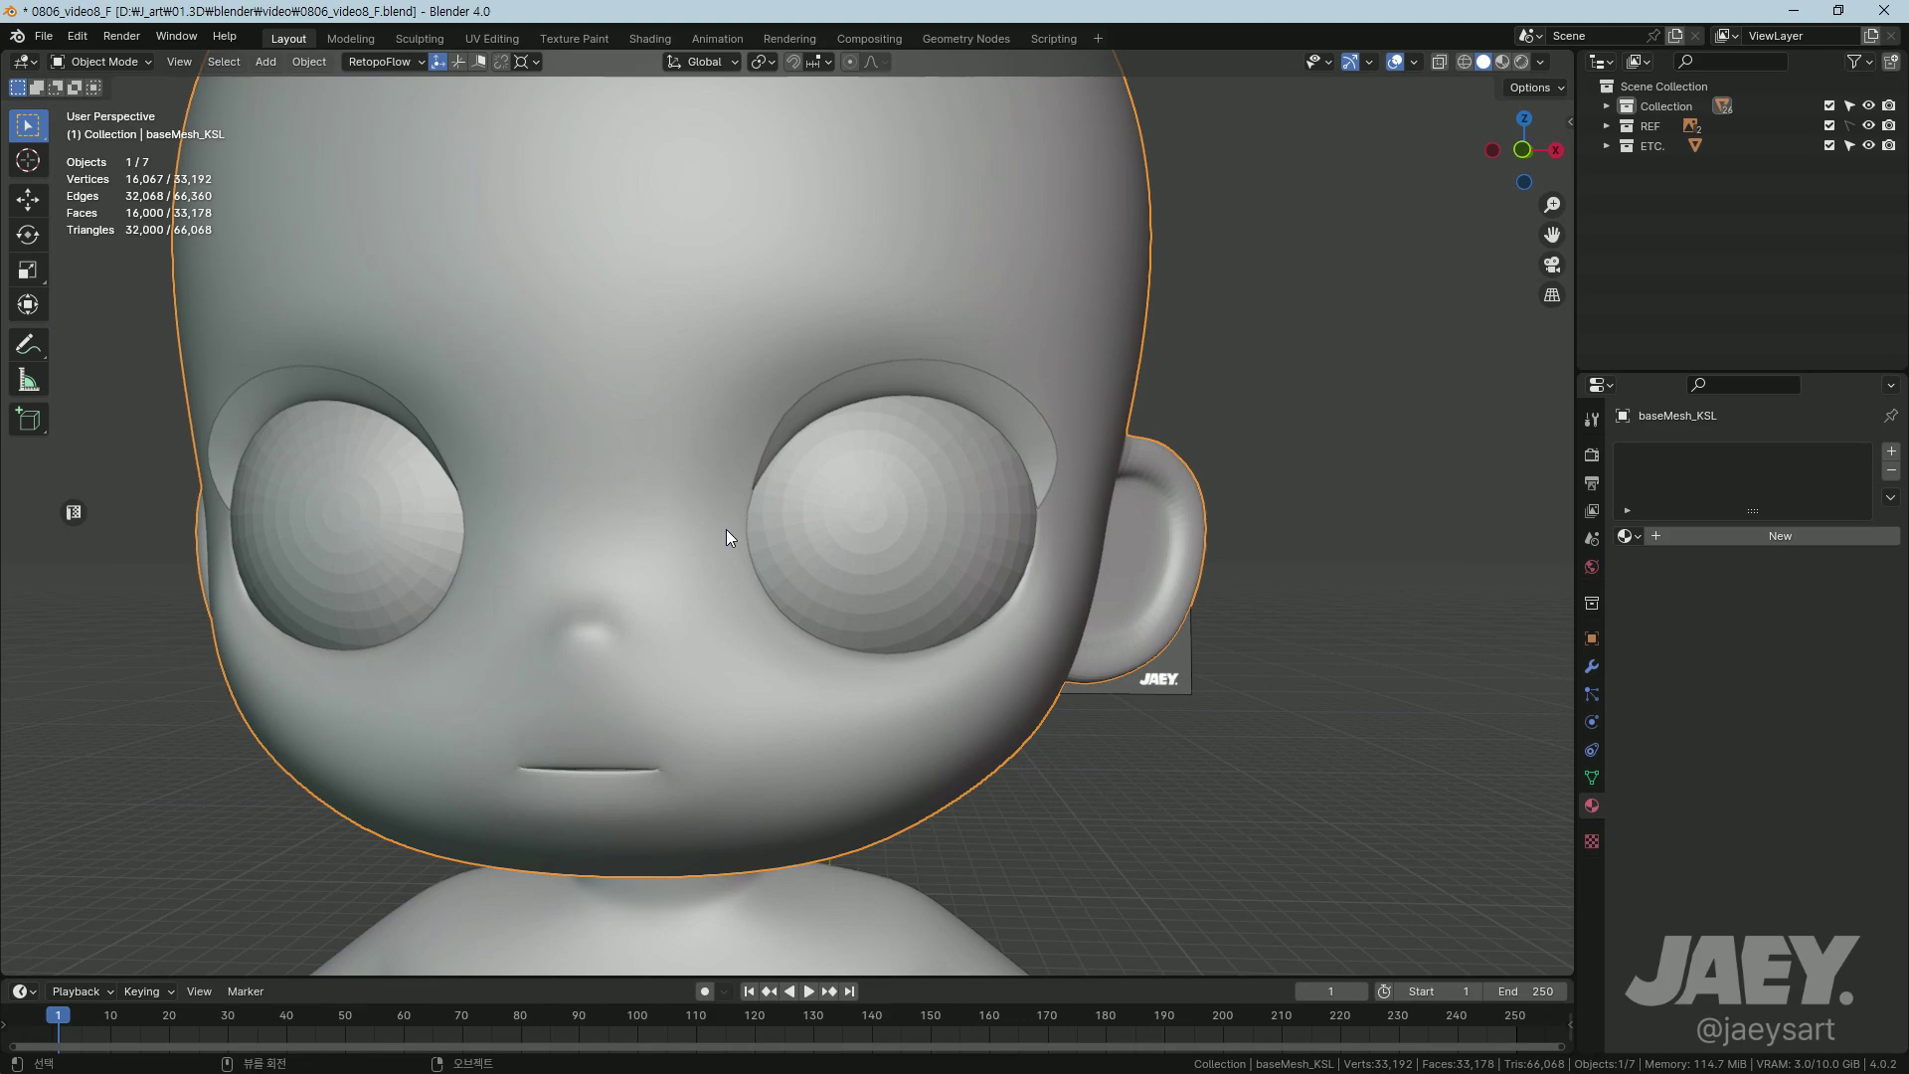
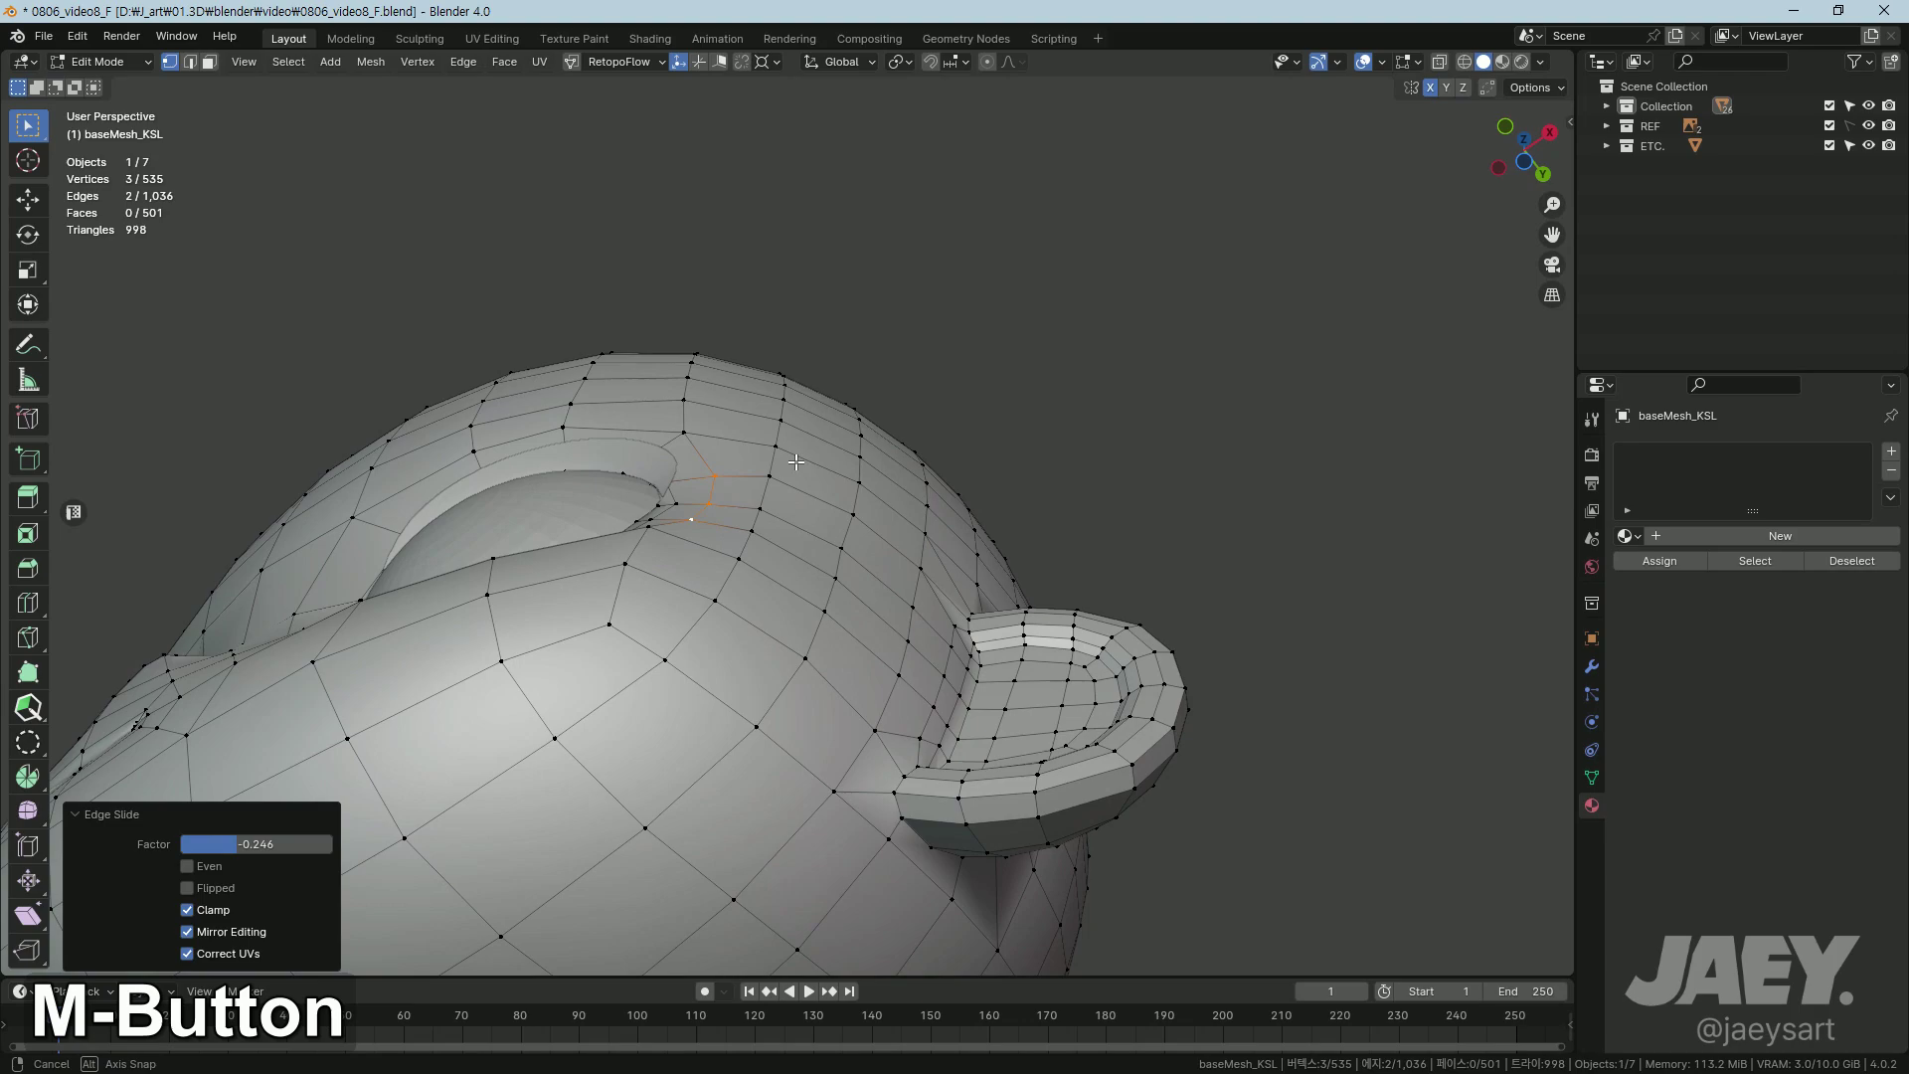
Step: Slide the vertices above the eye socket, checking the result between Edit and Object Mode
key(g)
key(Tab)
middle_click(613, 666)
middle_click(701, 792)
key(Tab)
middle_click(826, 740)
middle_click(840, 662)
key(g)
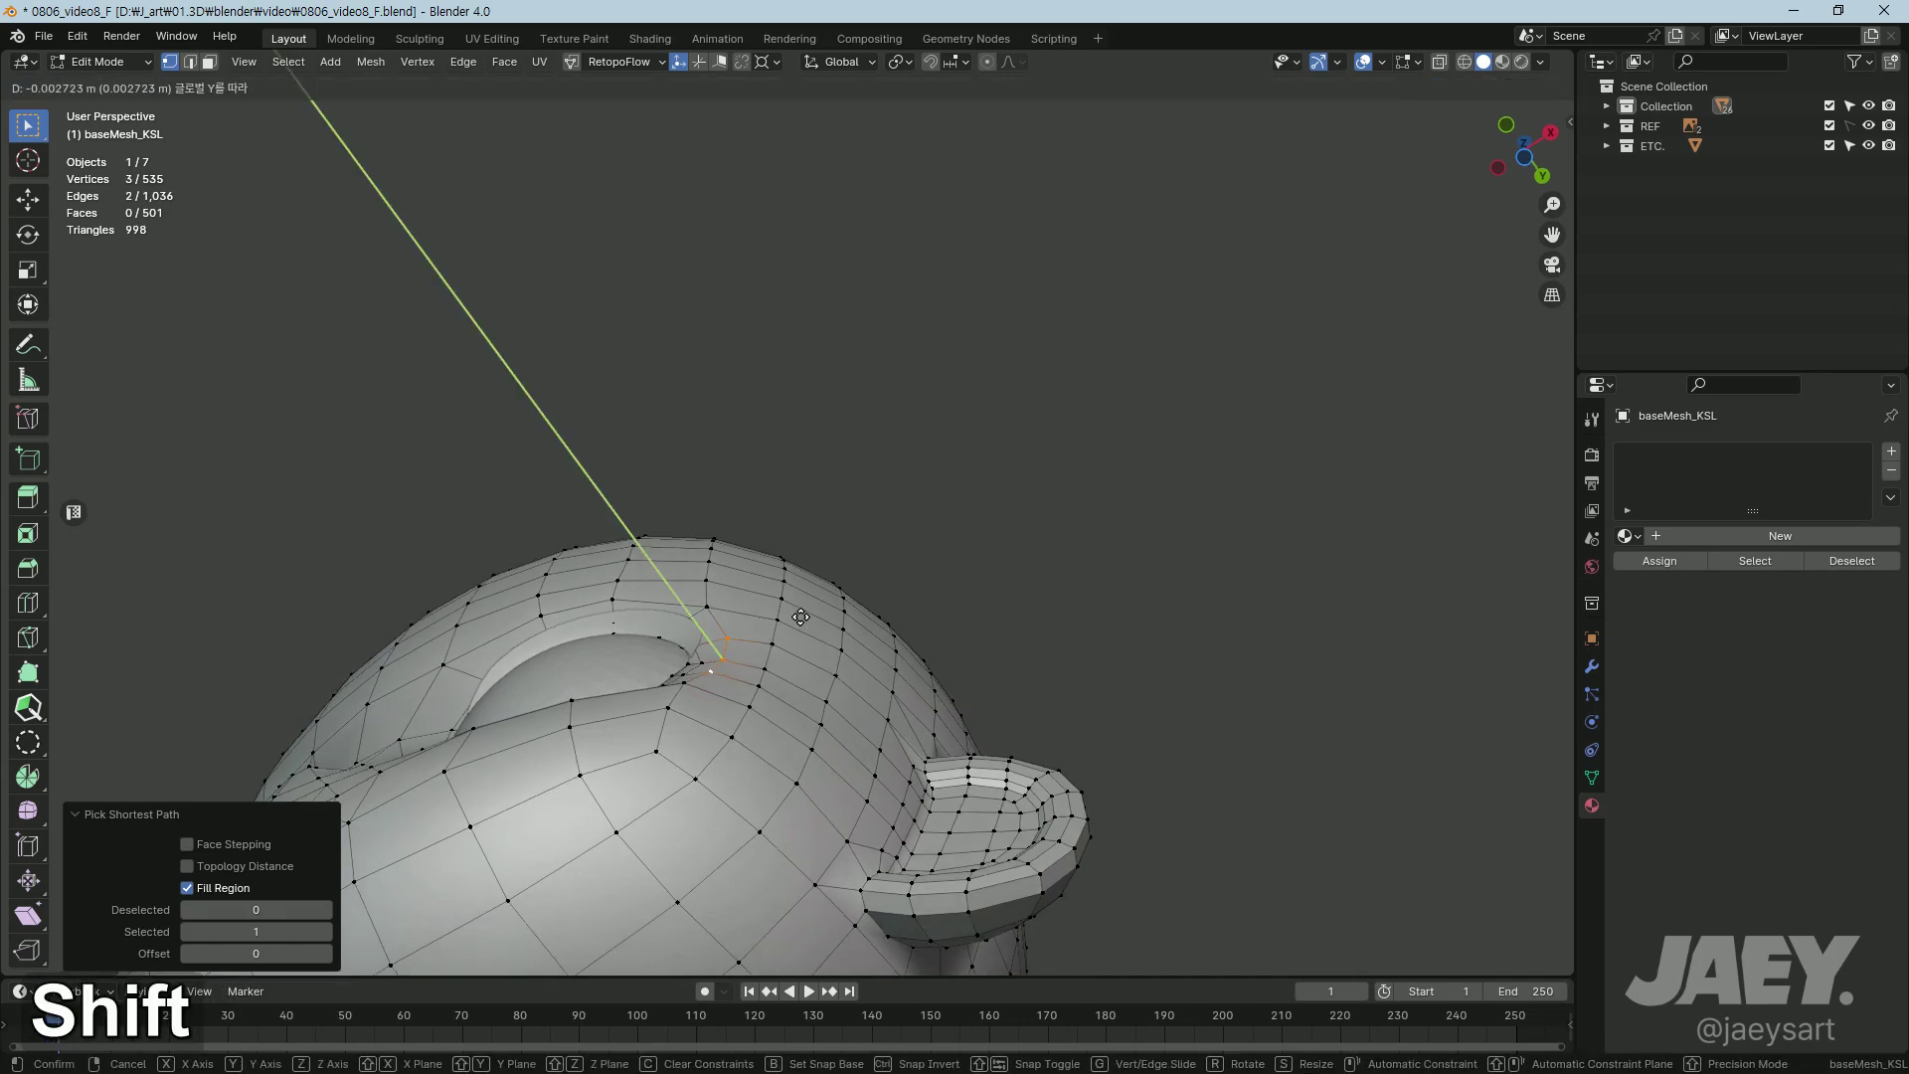
middle_click(797, 682)
Step: Knife-cut a new edge across the cheek below the eye and dissolve the old cheek edge
key(Tab)
middle_click(659, 792)
middle_click(850, 763)
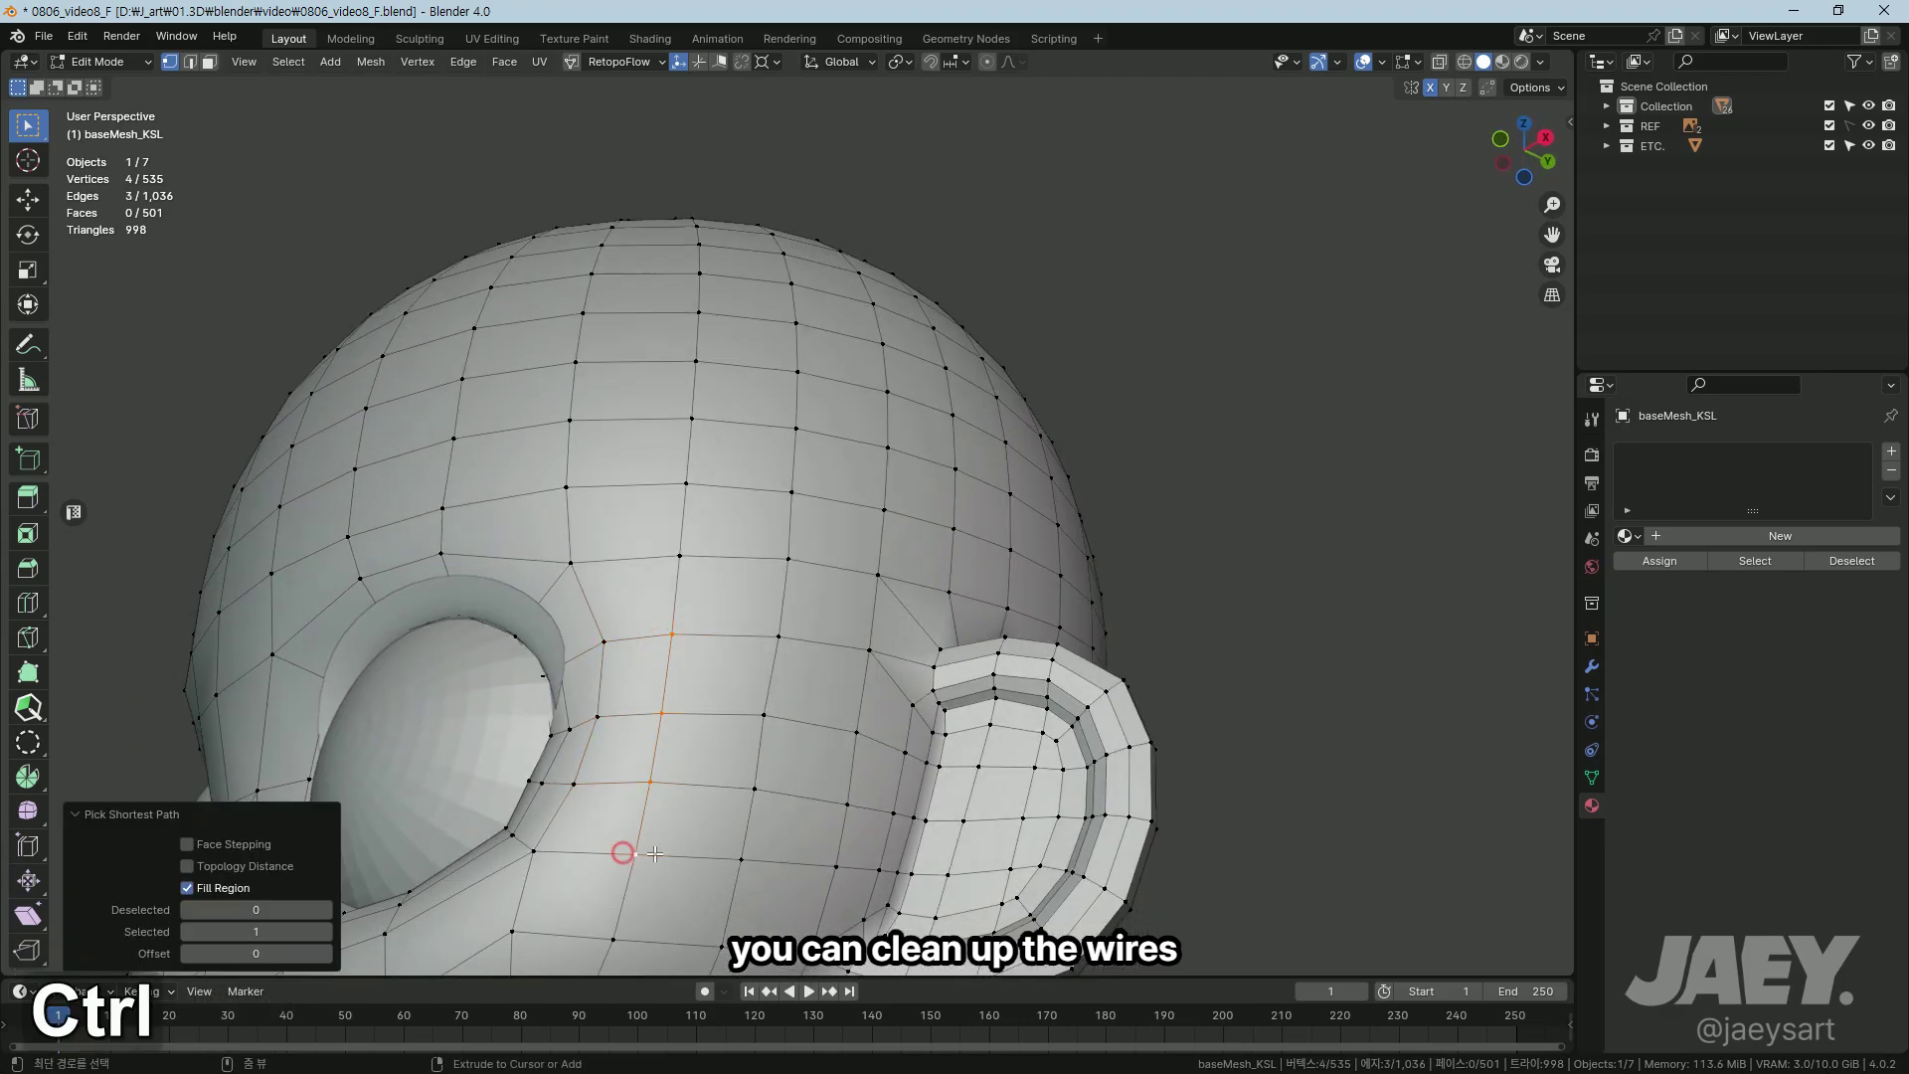
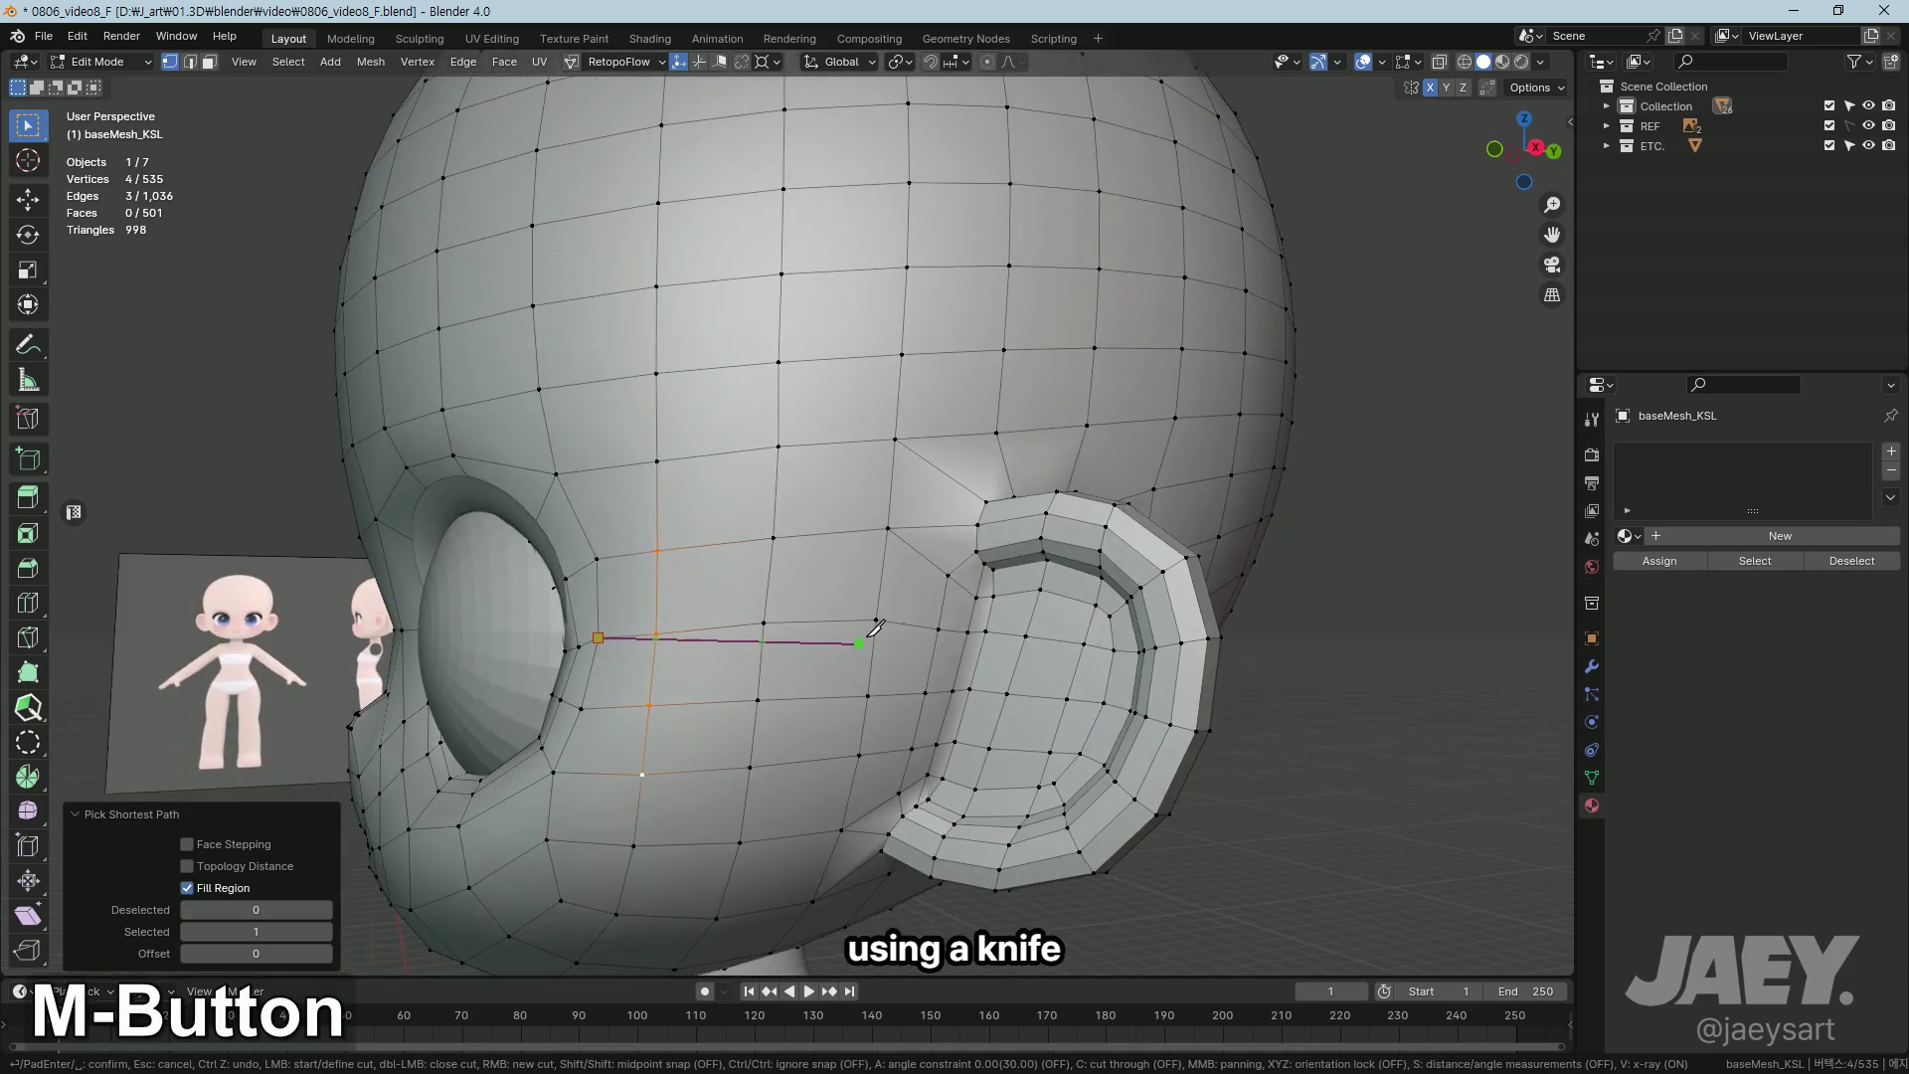
key(Return)
key(2)
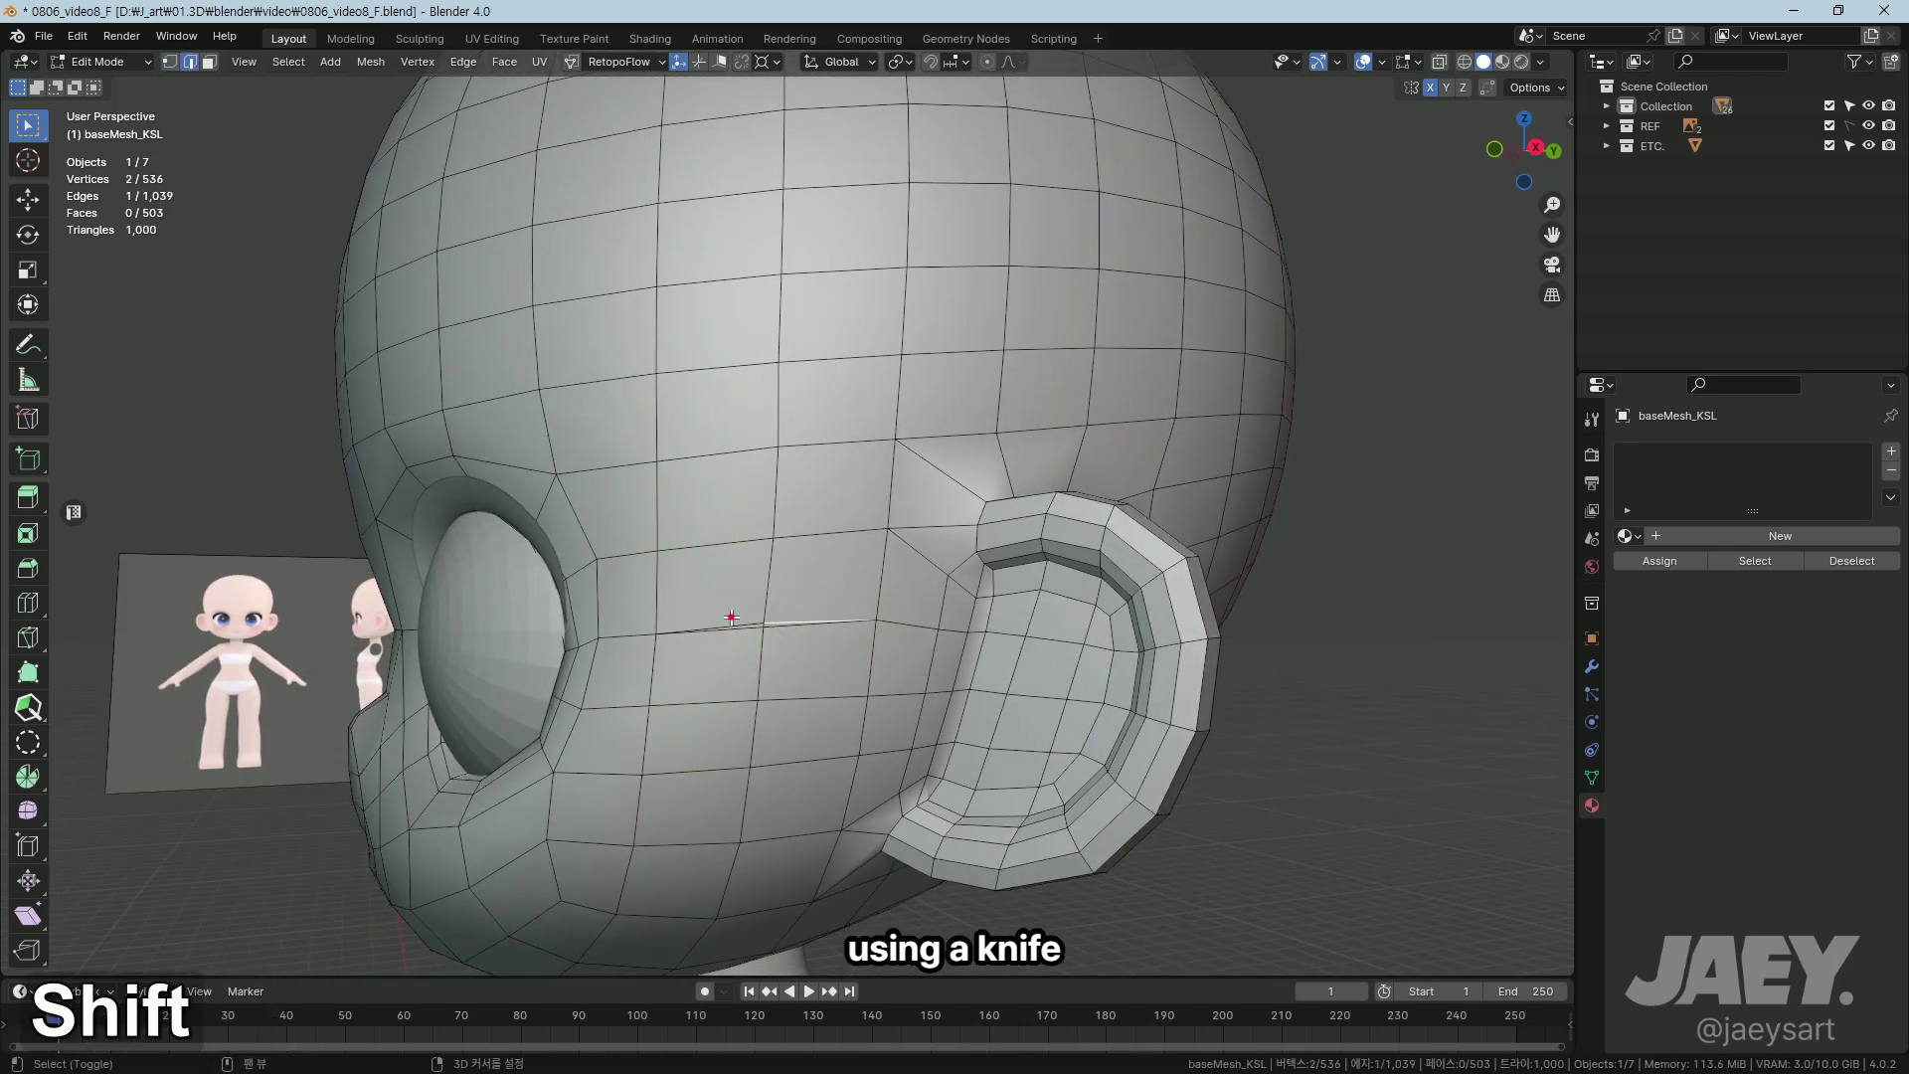
key(x)
middle_click(765, 665)
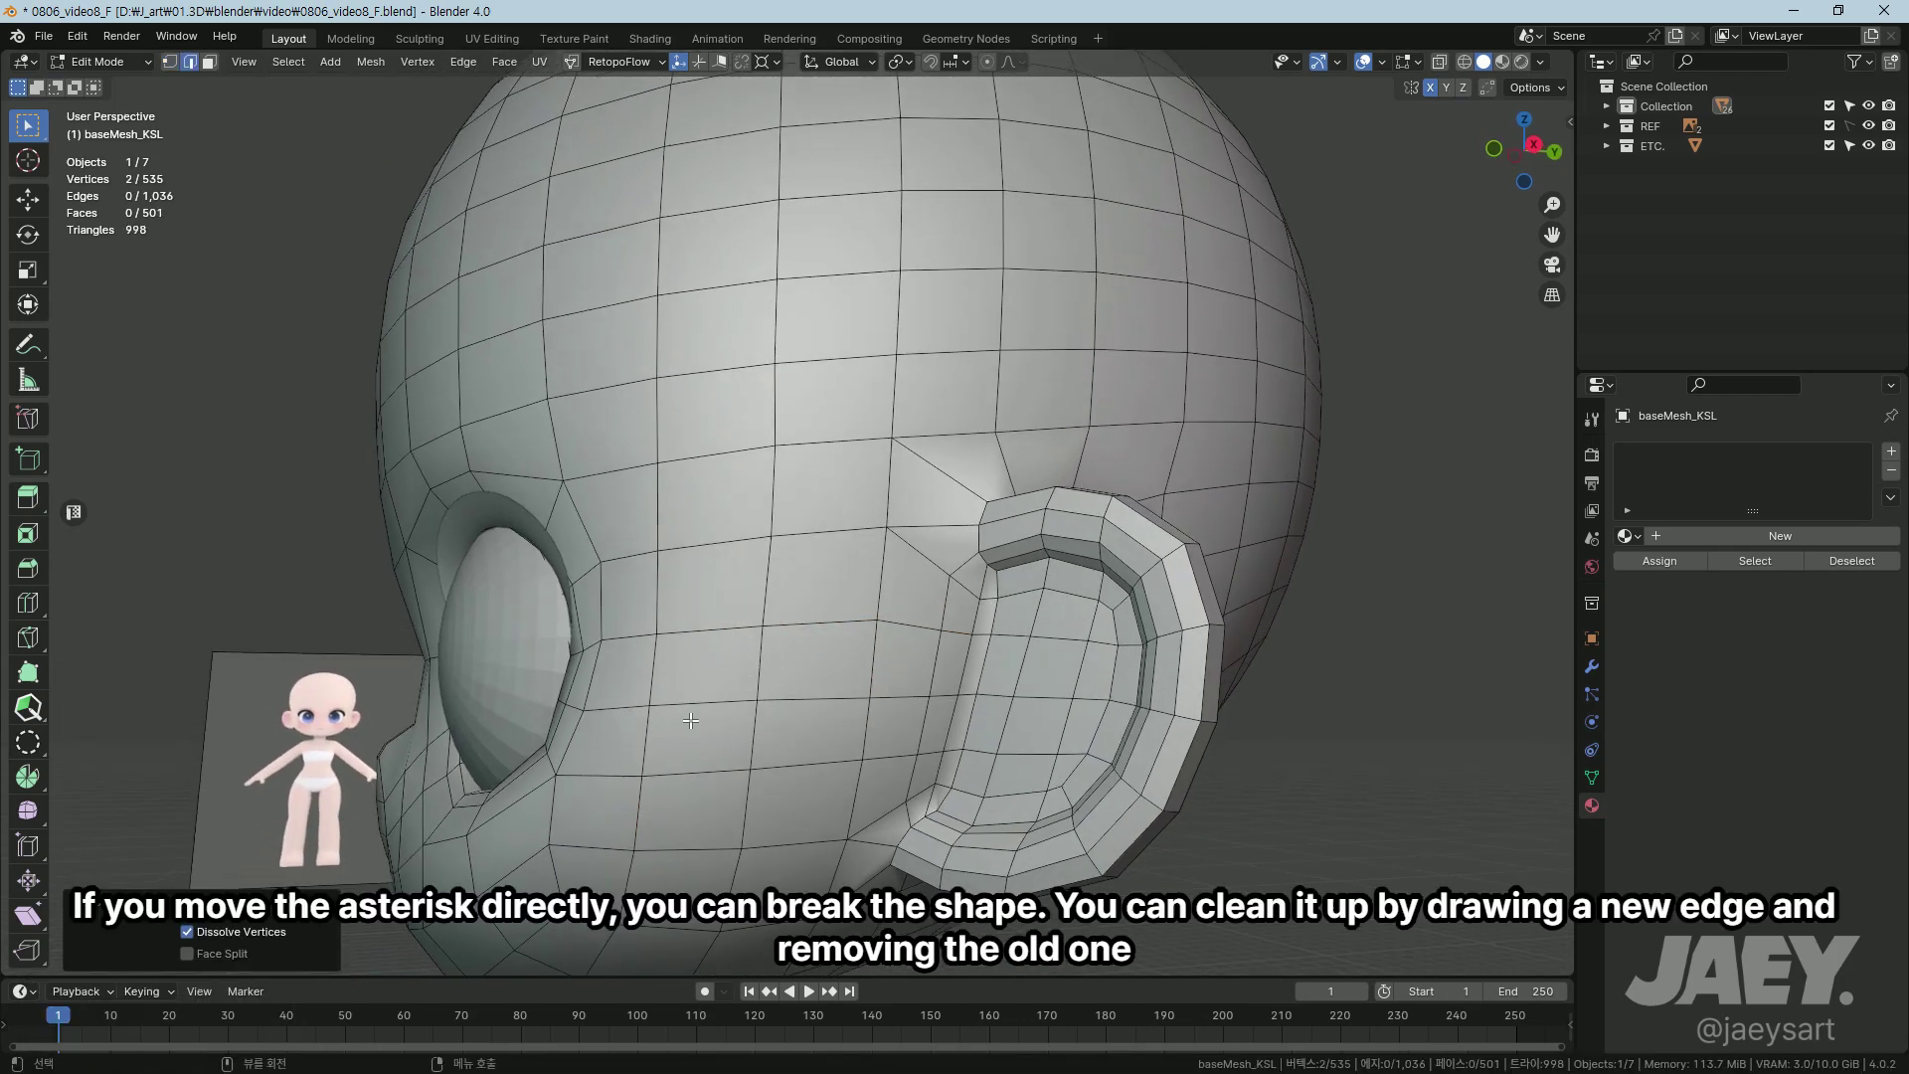
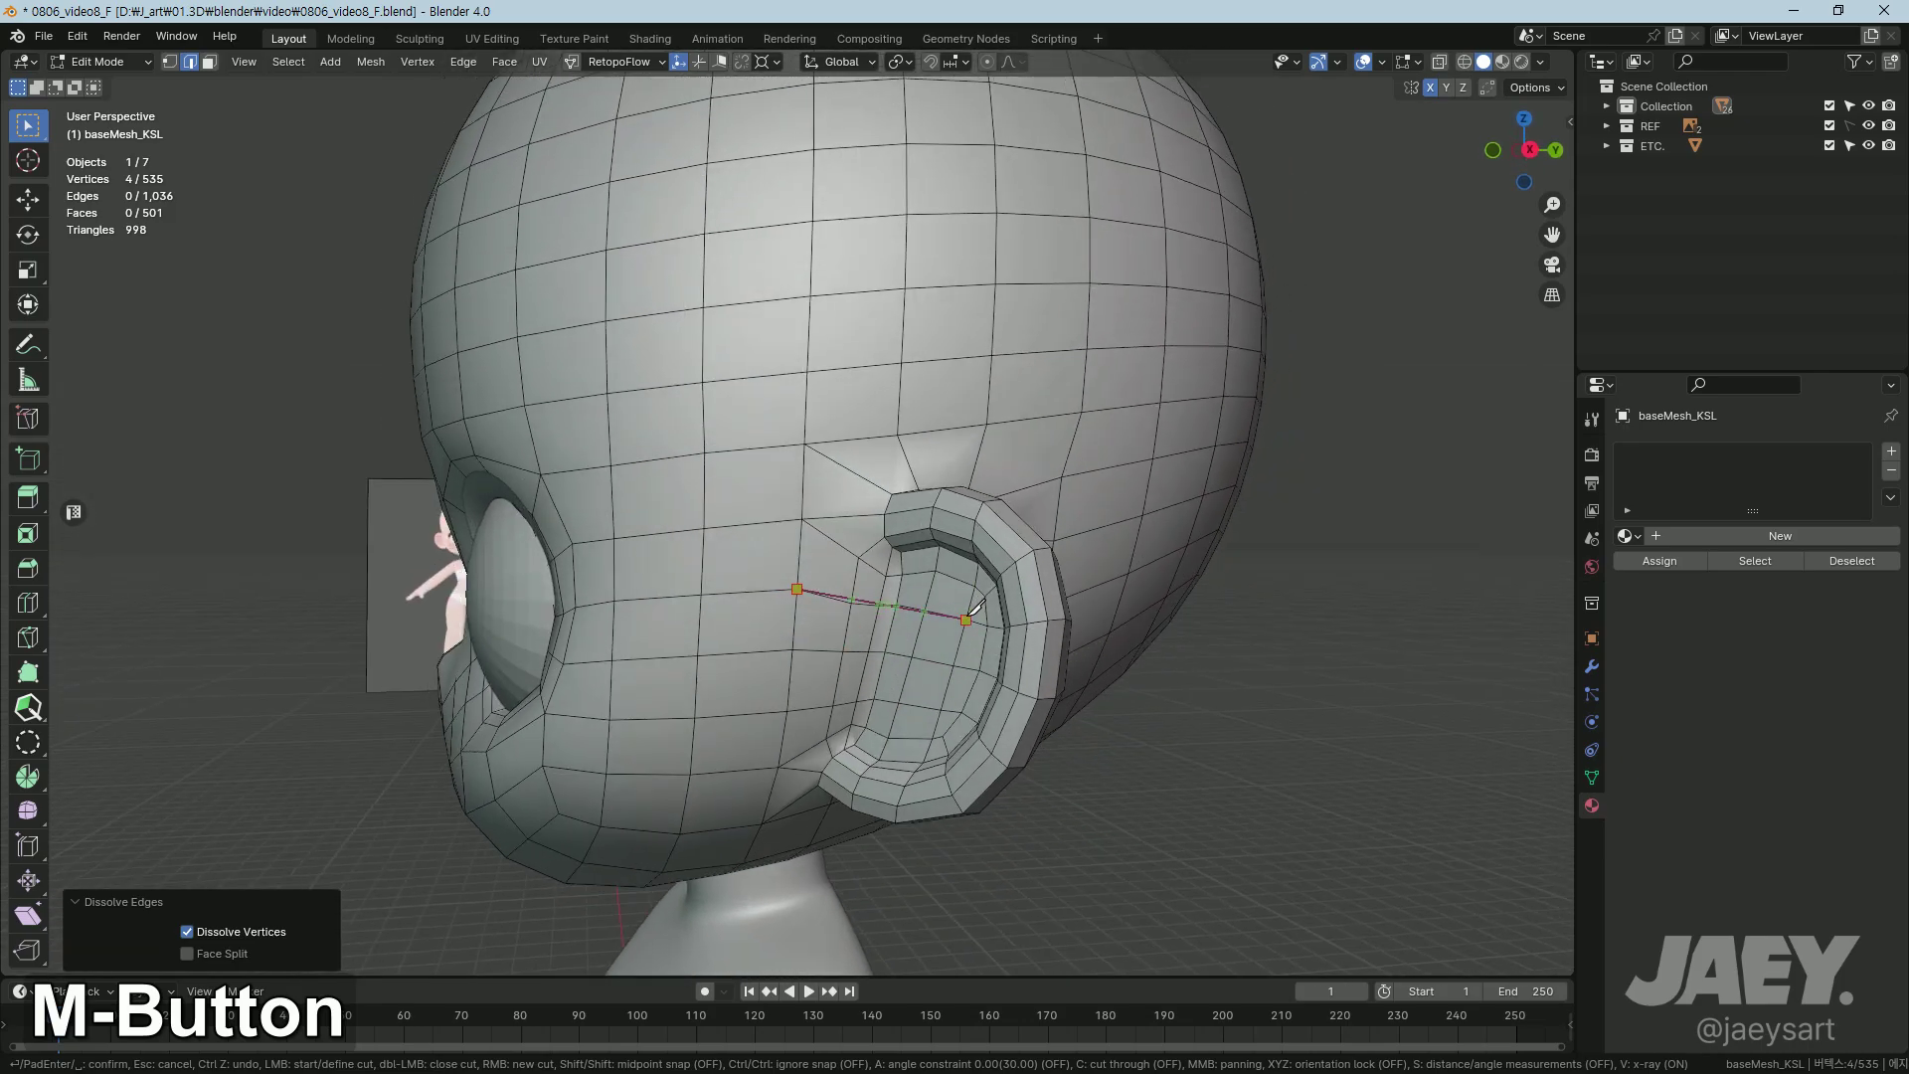
Step: Finish the knife cut toward the ear, dissolve the old edge, and check the smoothed side of the head
key(Return)
key(x)
middle_click(900, 636)
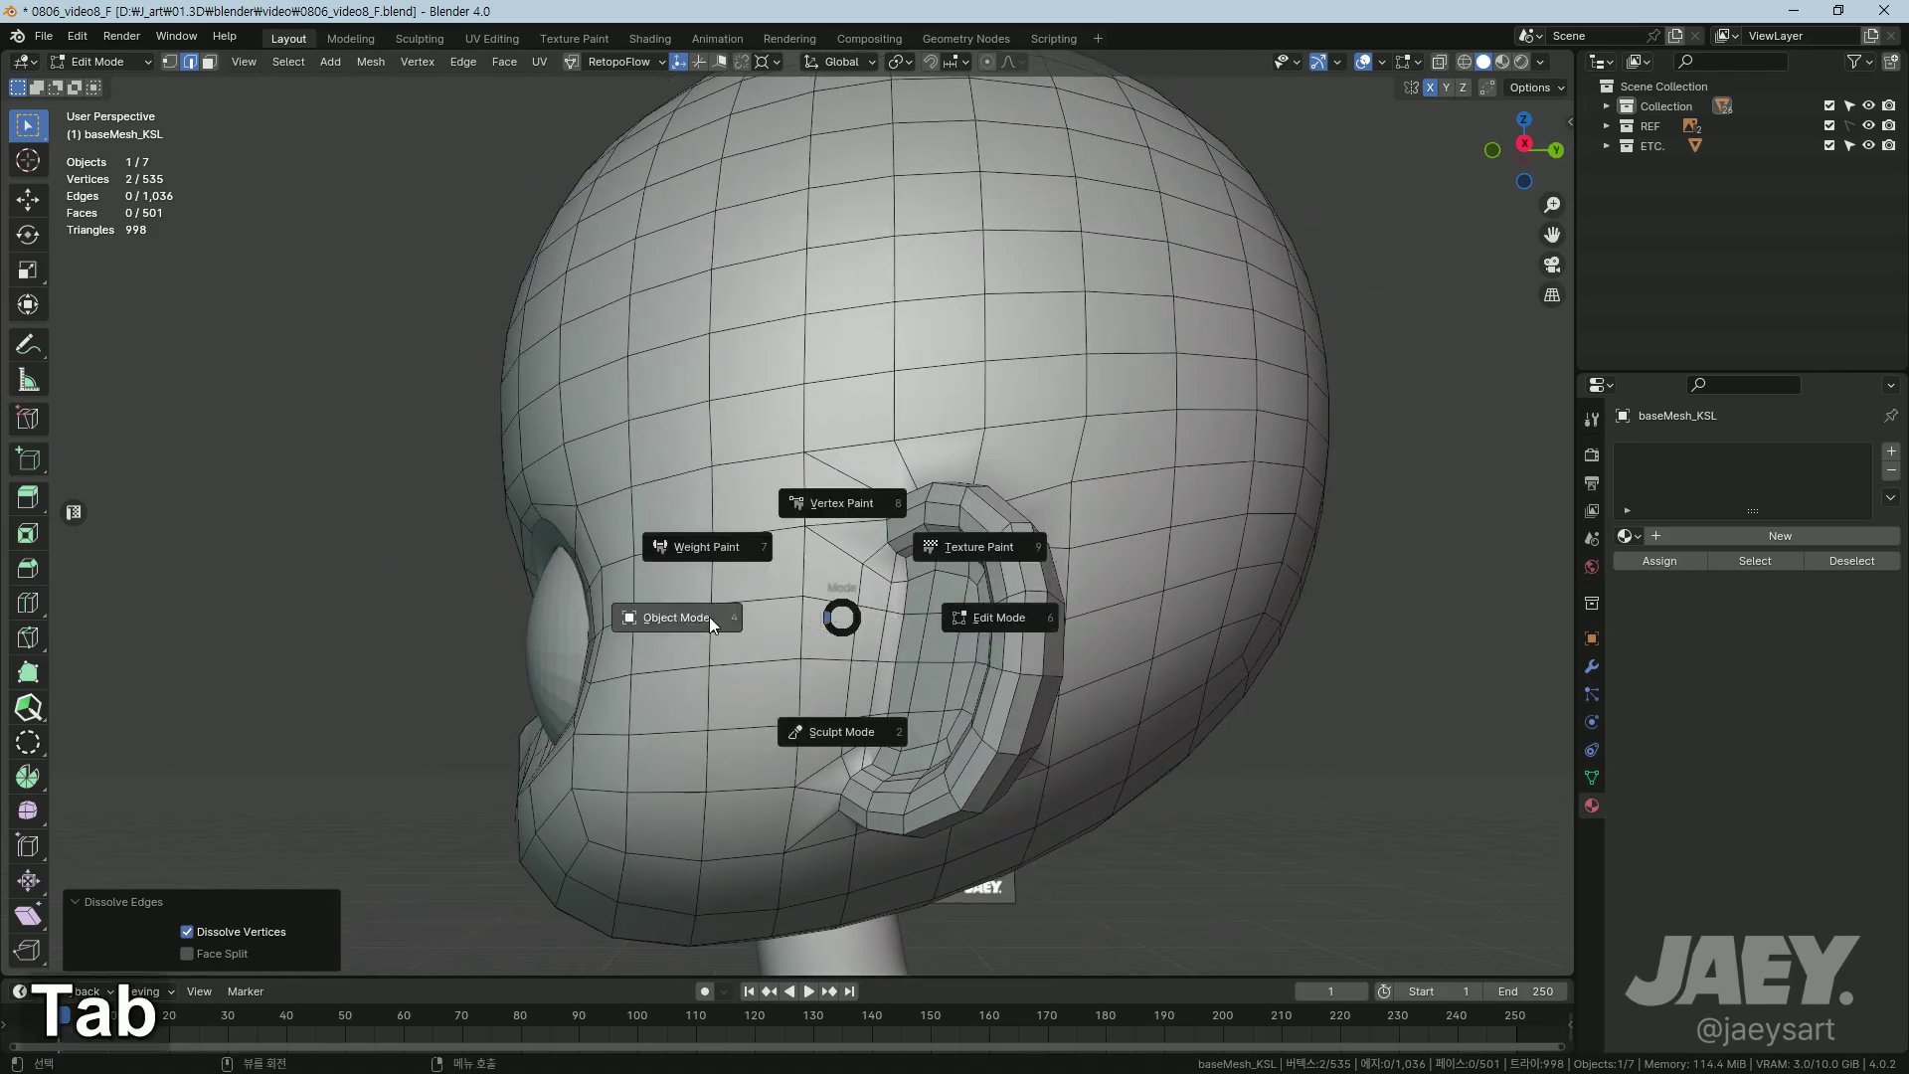
middle_click(732, 694)
key(Tab)
middle_click(850, 679)
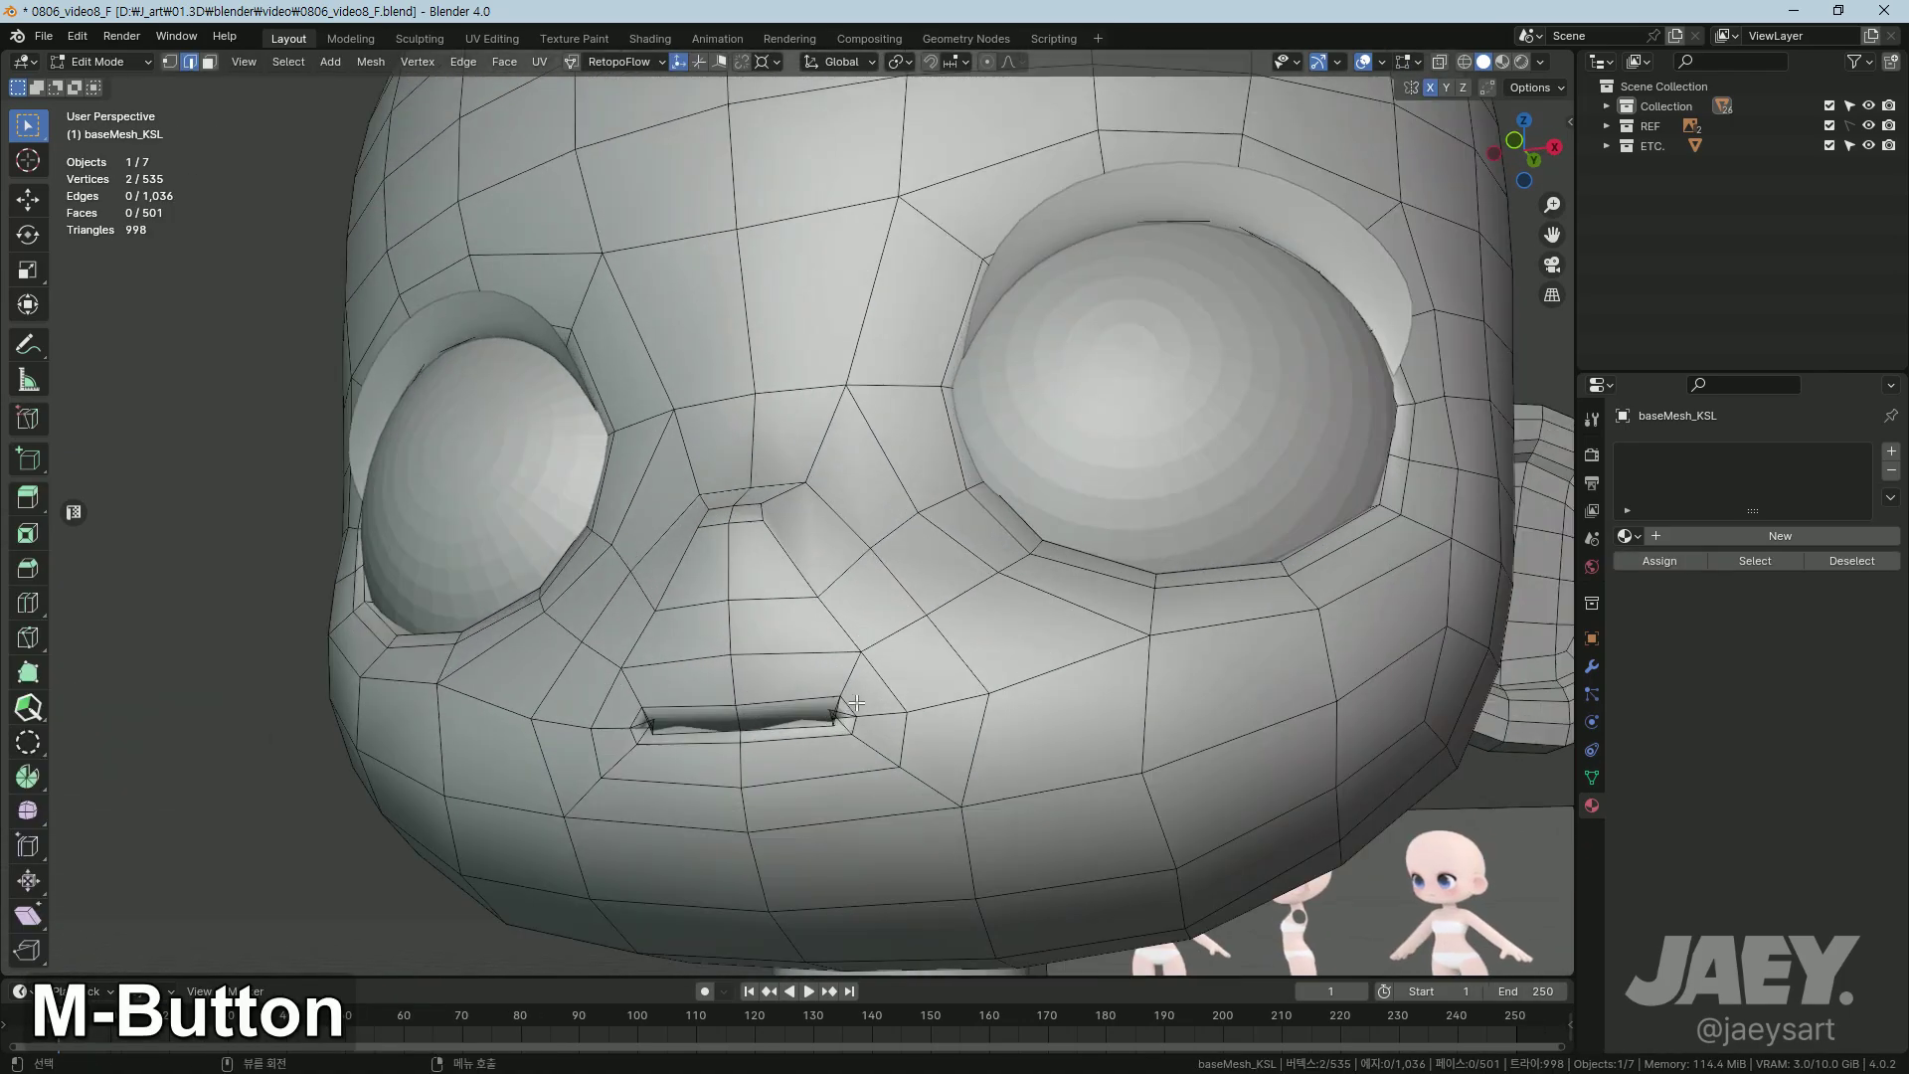
Step: Delete the faces inside the mouth slit to open it and add a loop cut along the lip
key(Tab)
middle_click(679, 760)
key(Tab)
middle_click(870, 744)
key(2)
middle_click(715, 690)
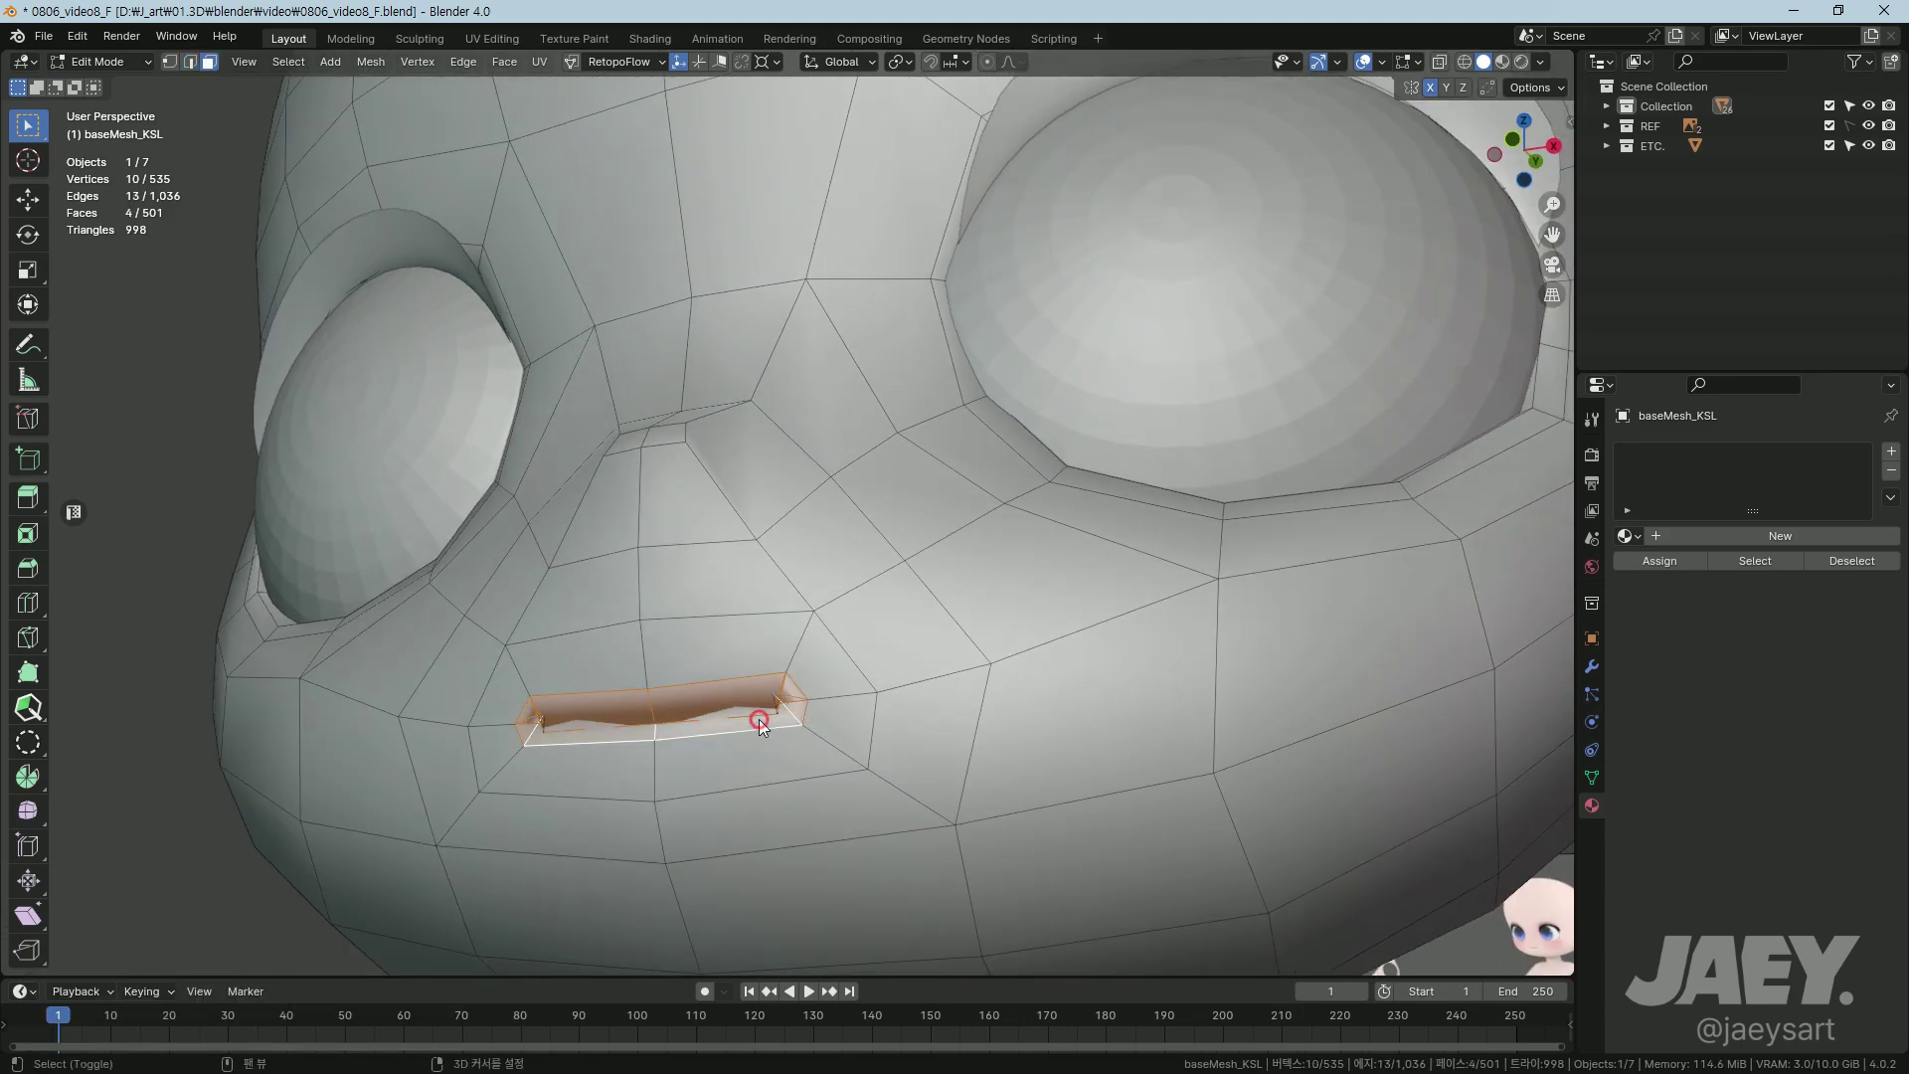
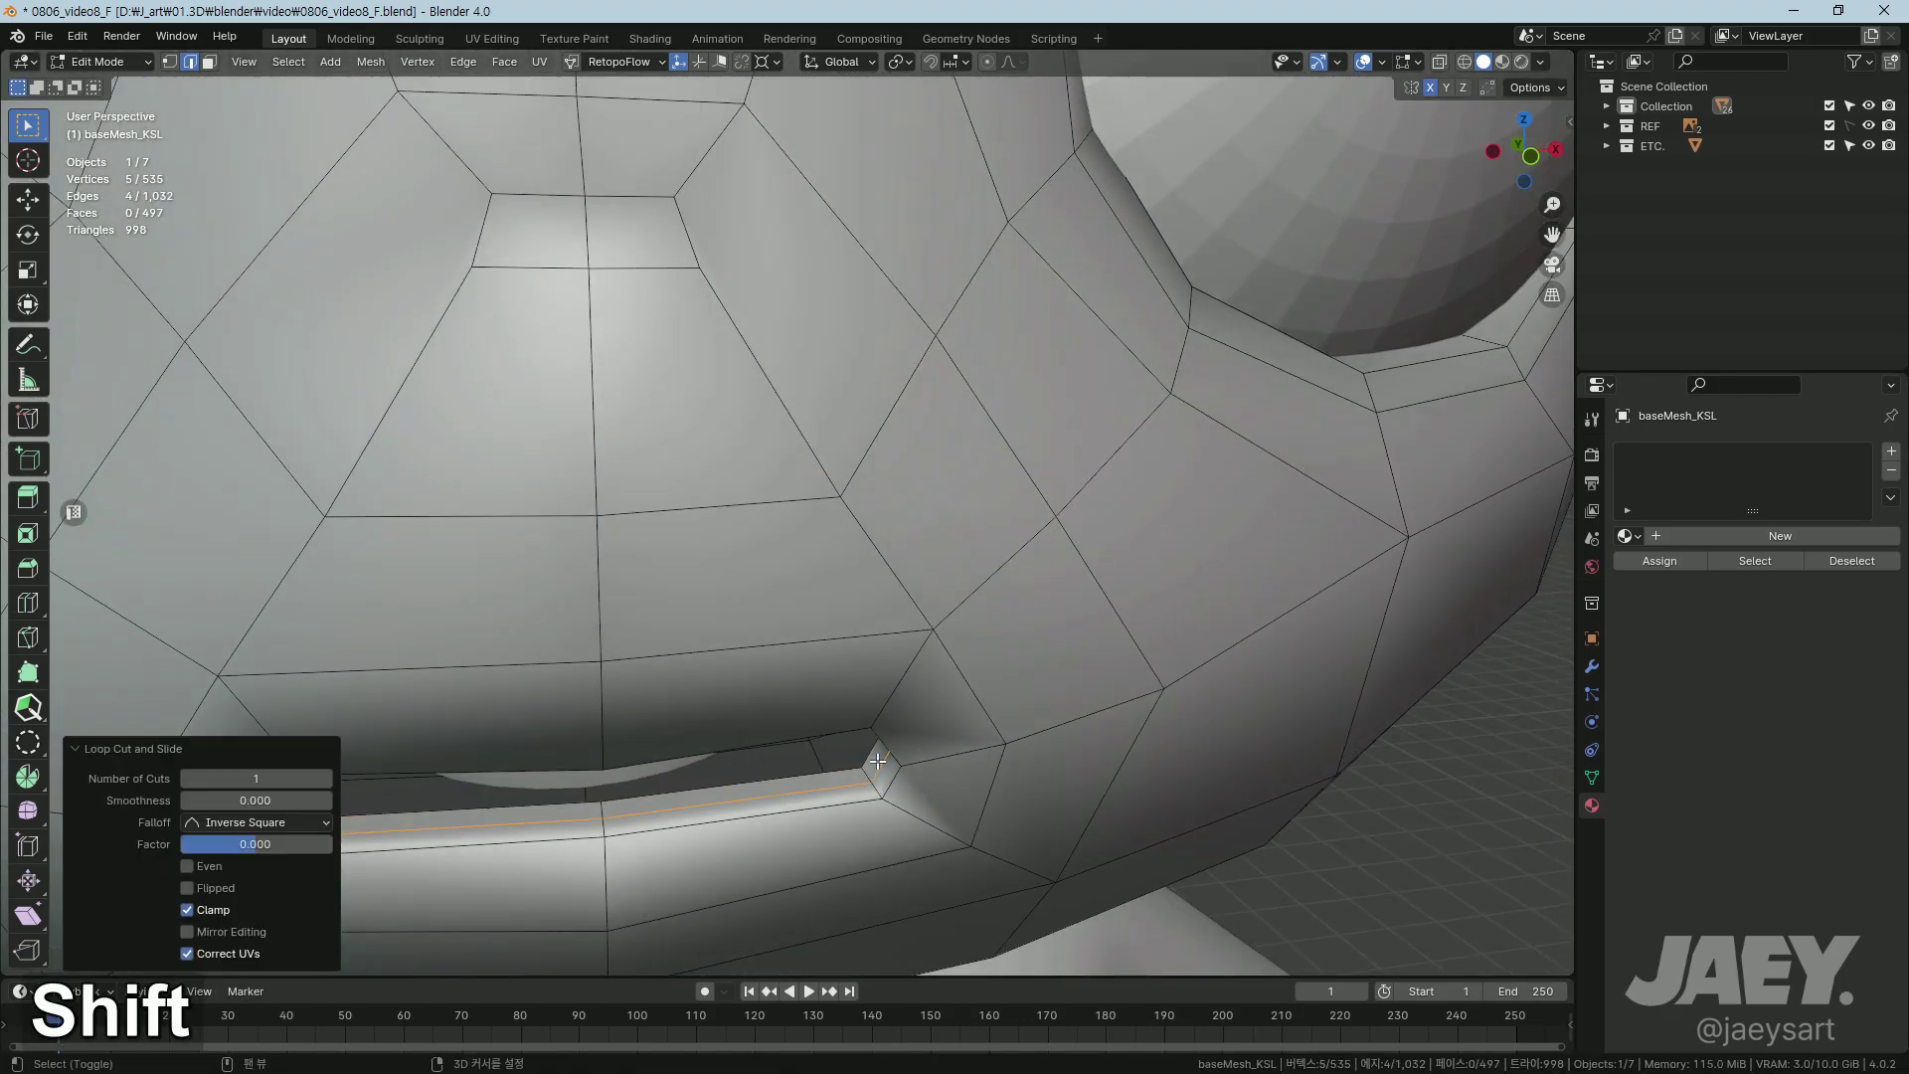
Step: Check the smoothed mouth in Object Mode, then apply All Transforms to the base mesh so its scale reads 1
key(alt+s)
key(ctrl+z)
key(Tab)
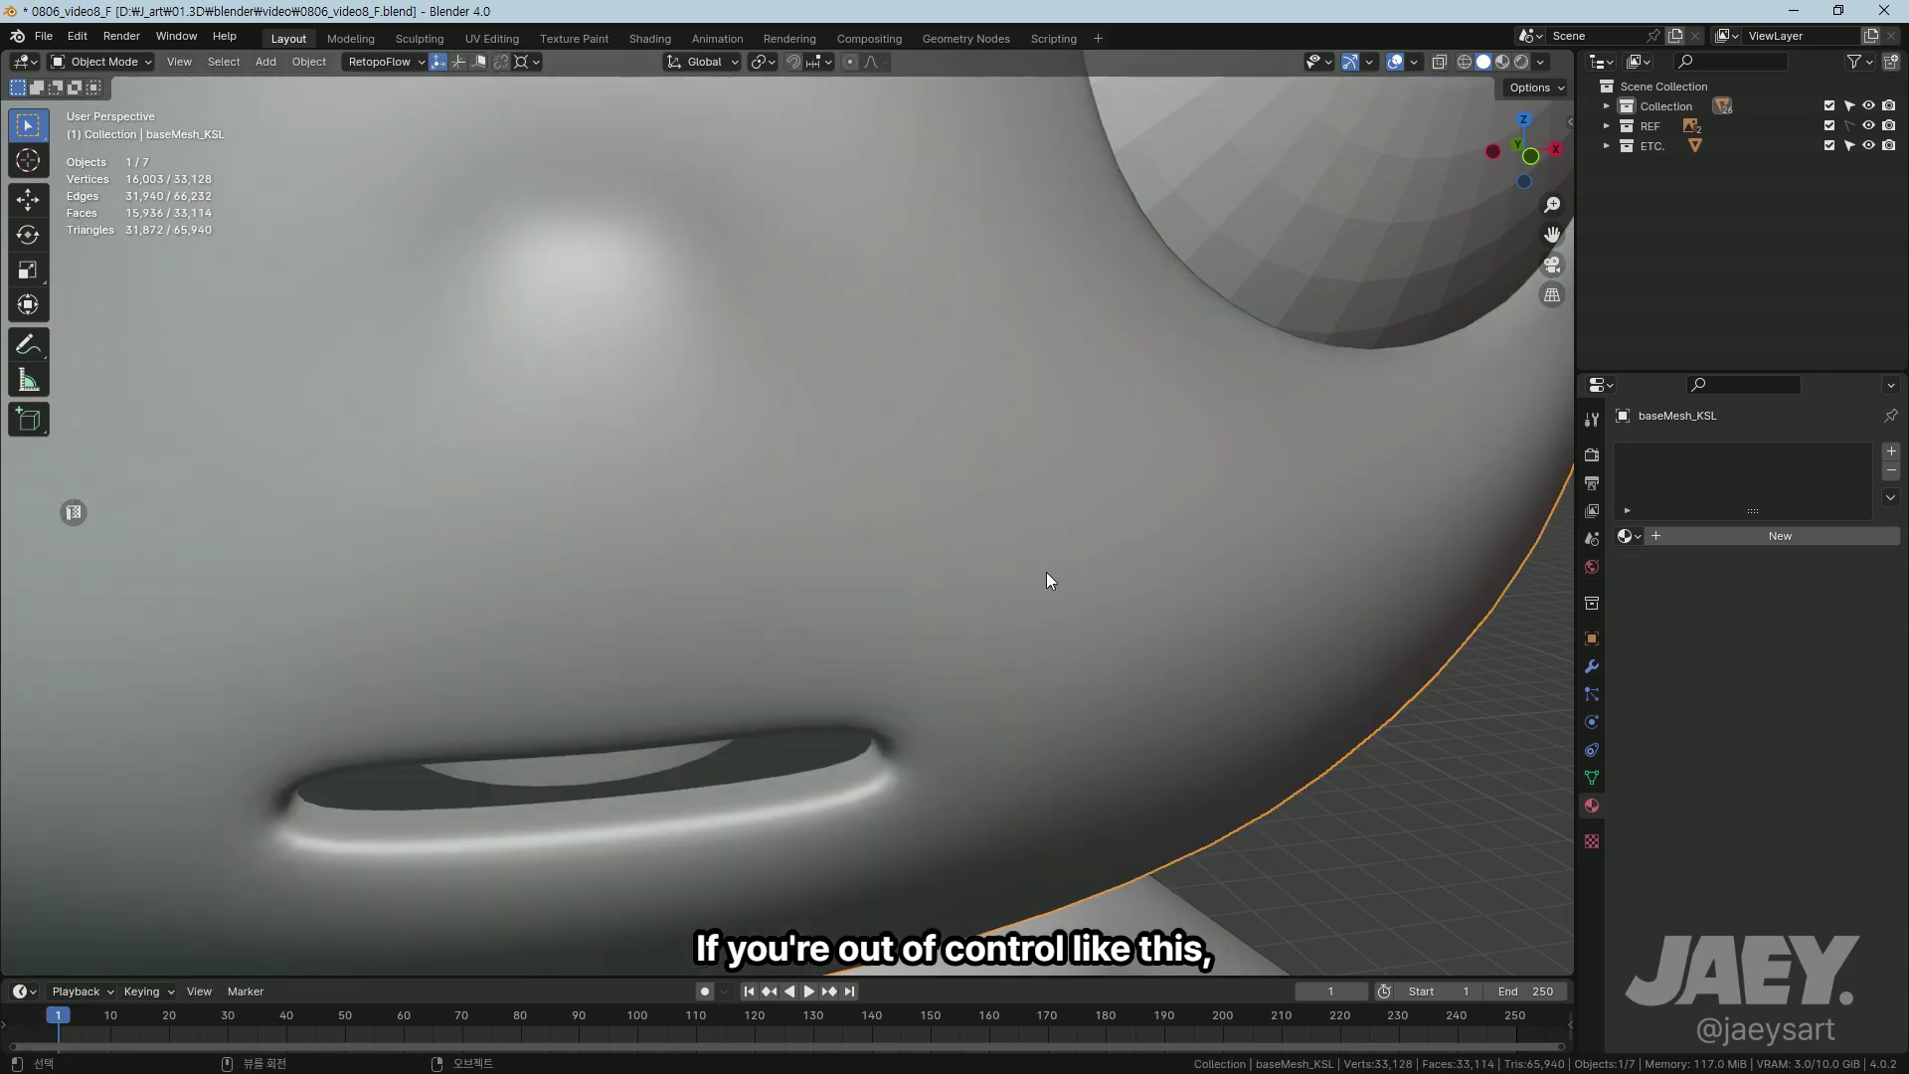
key(ctrl+a)
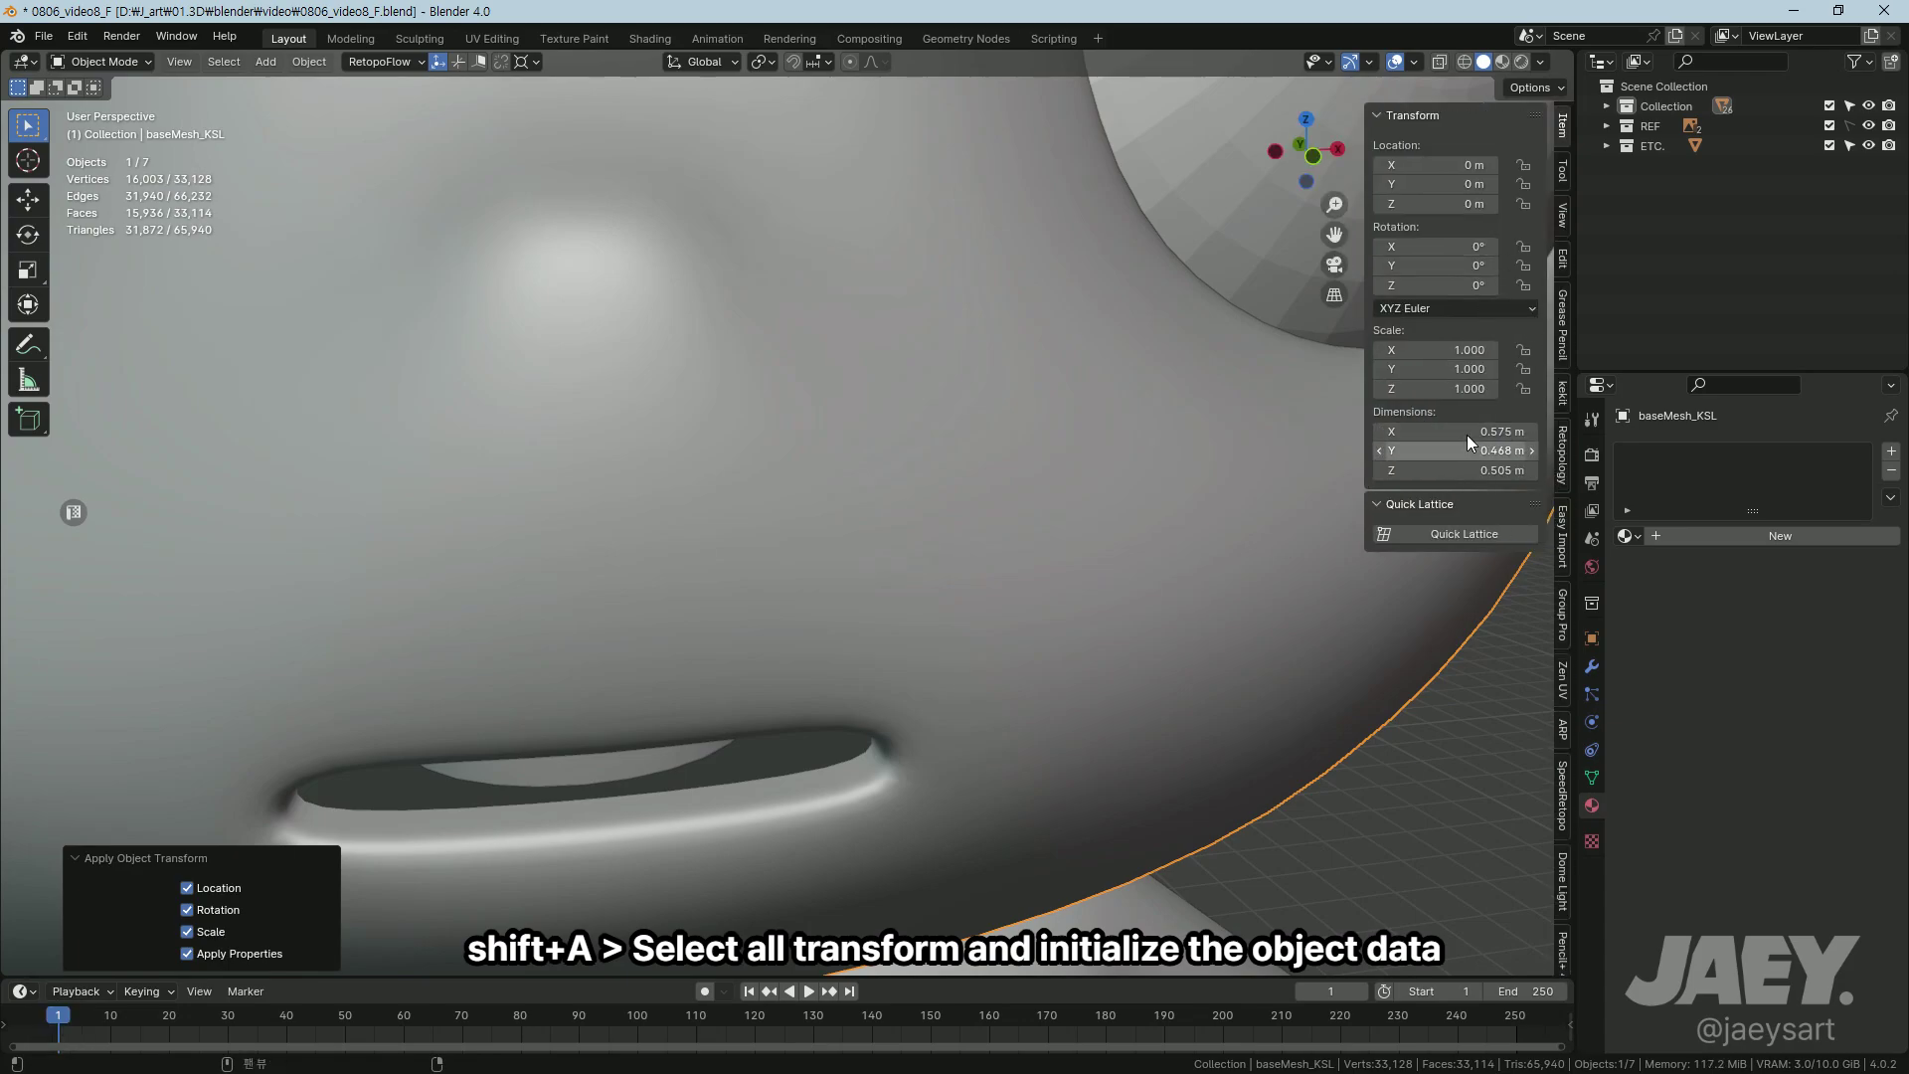
key(ctrl+z)
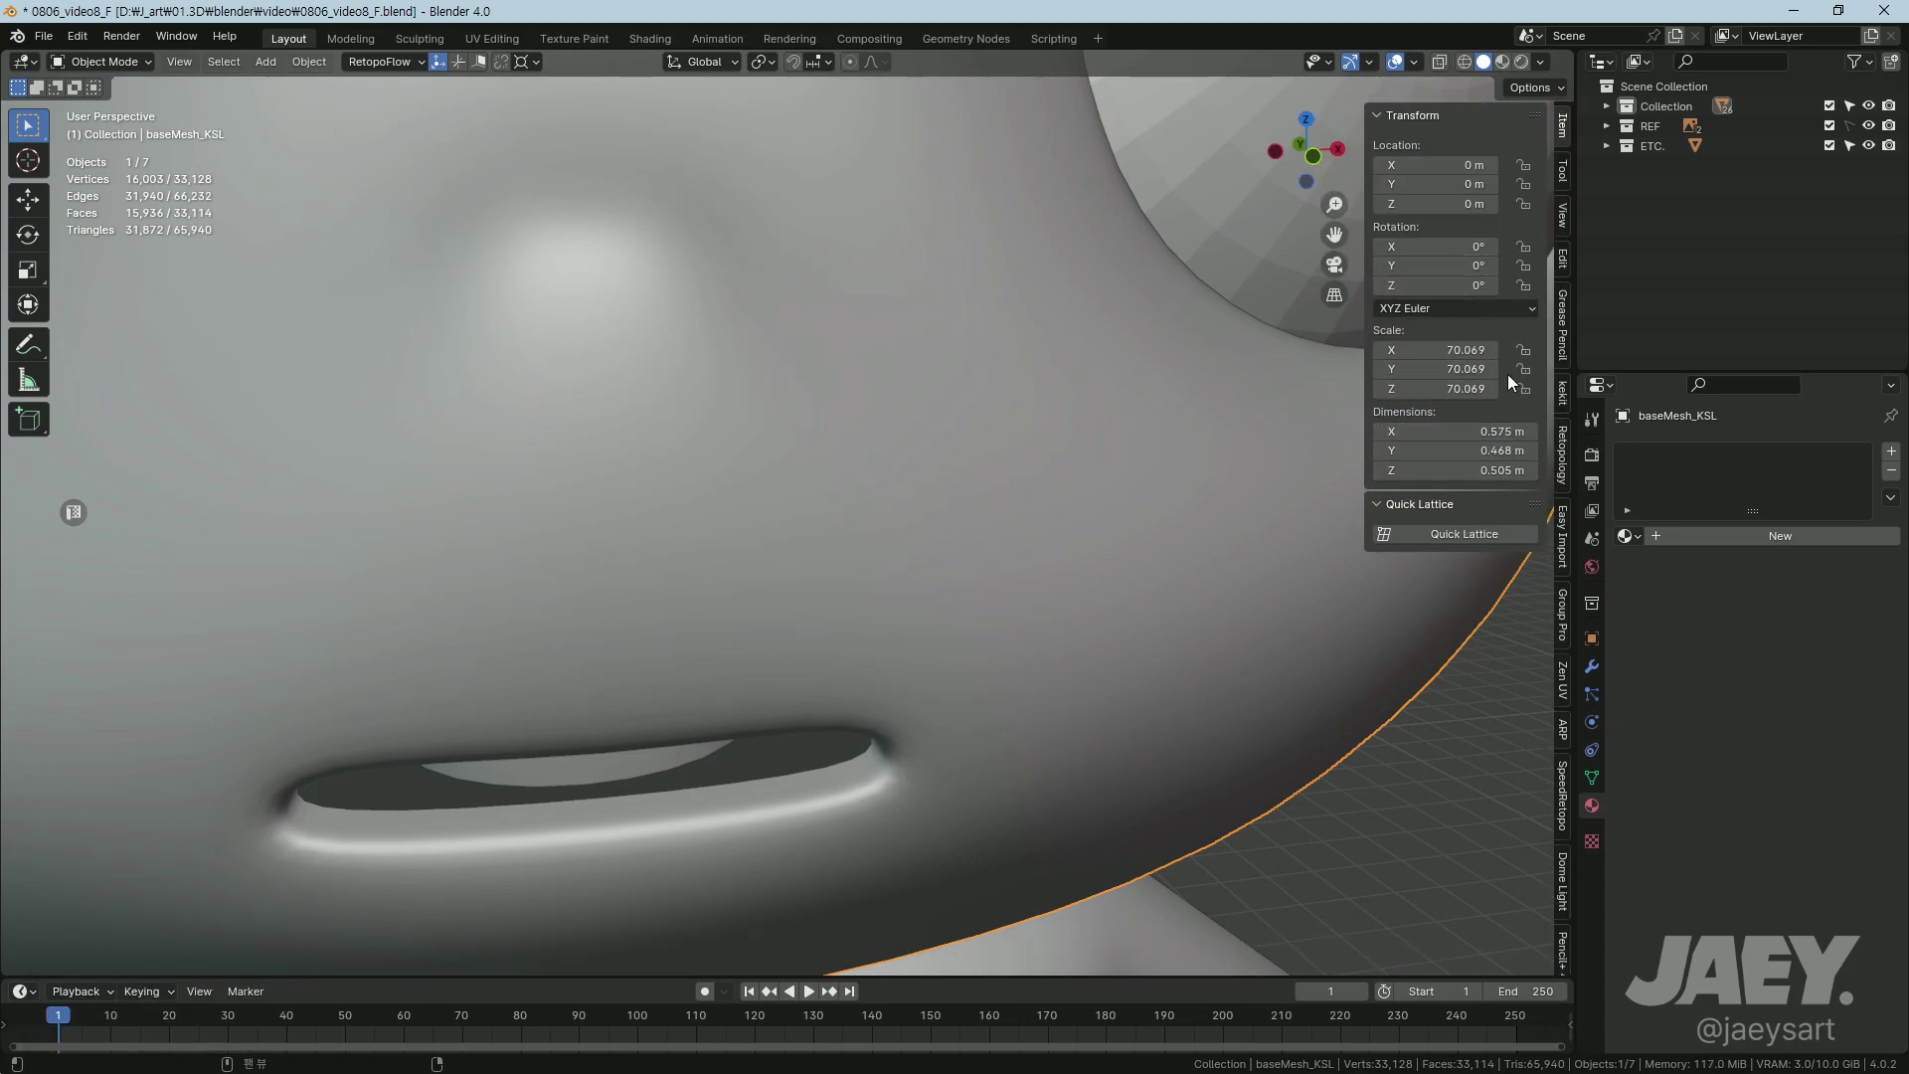
key(ctrl+a)
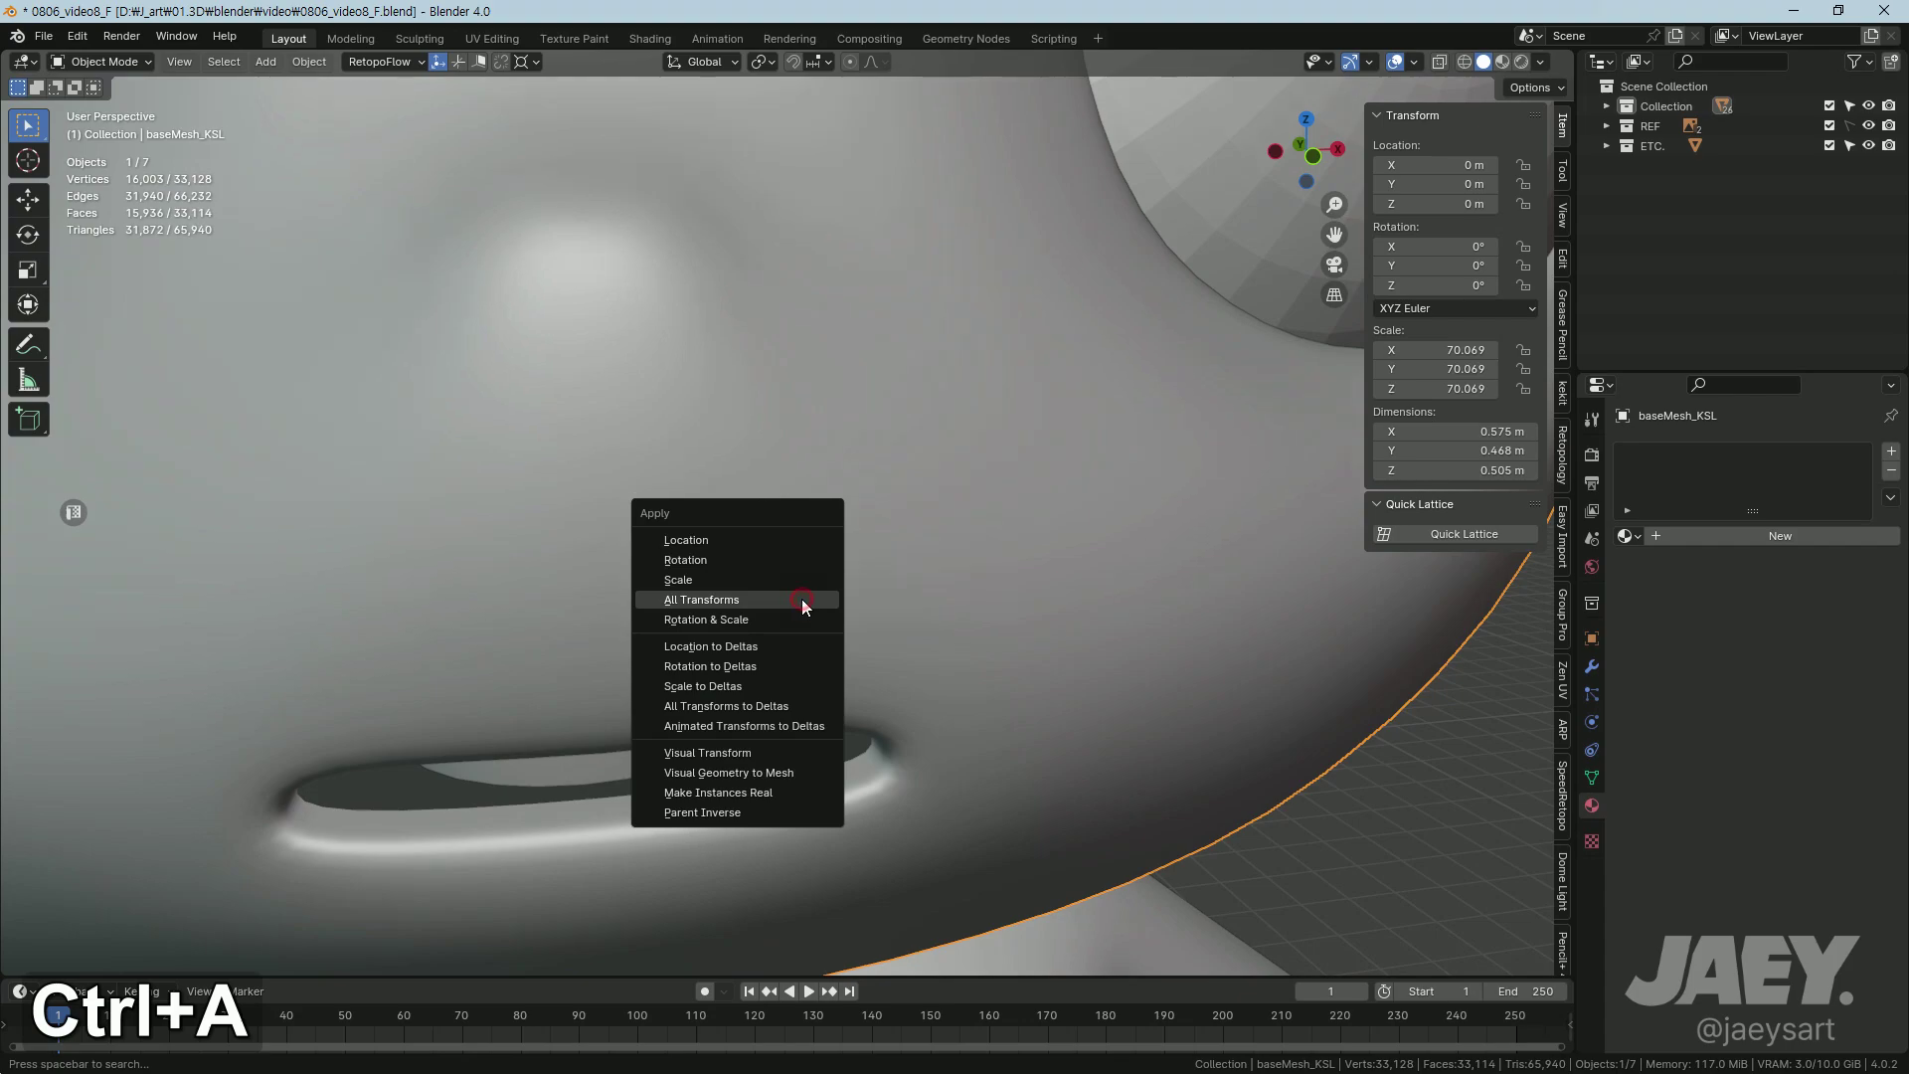
middle_click(874, 647)
middle_click(869, 646)
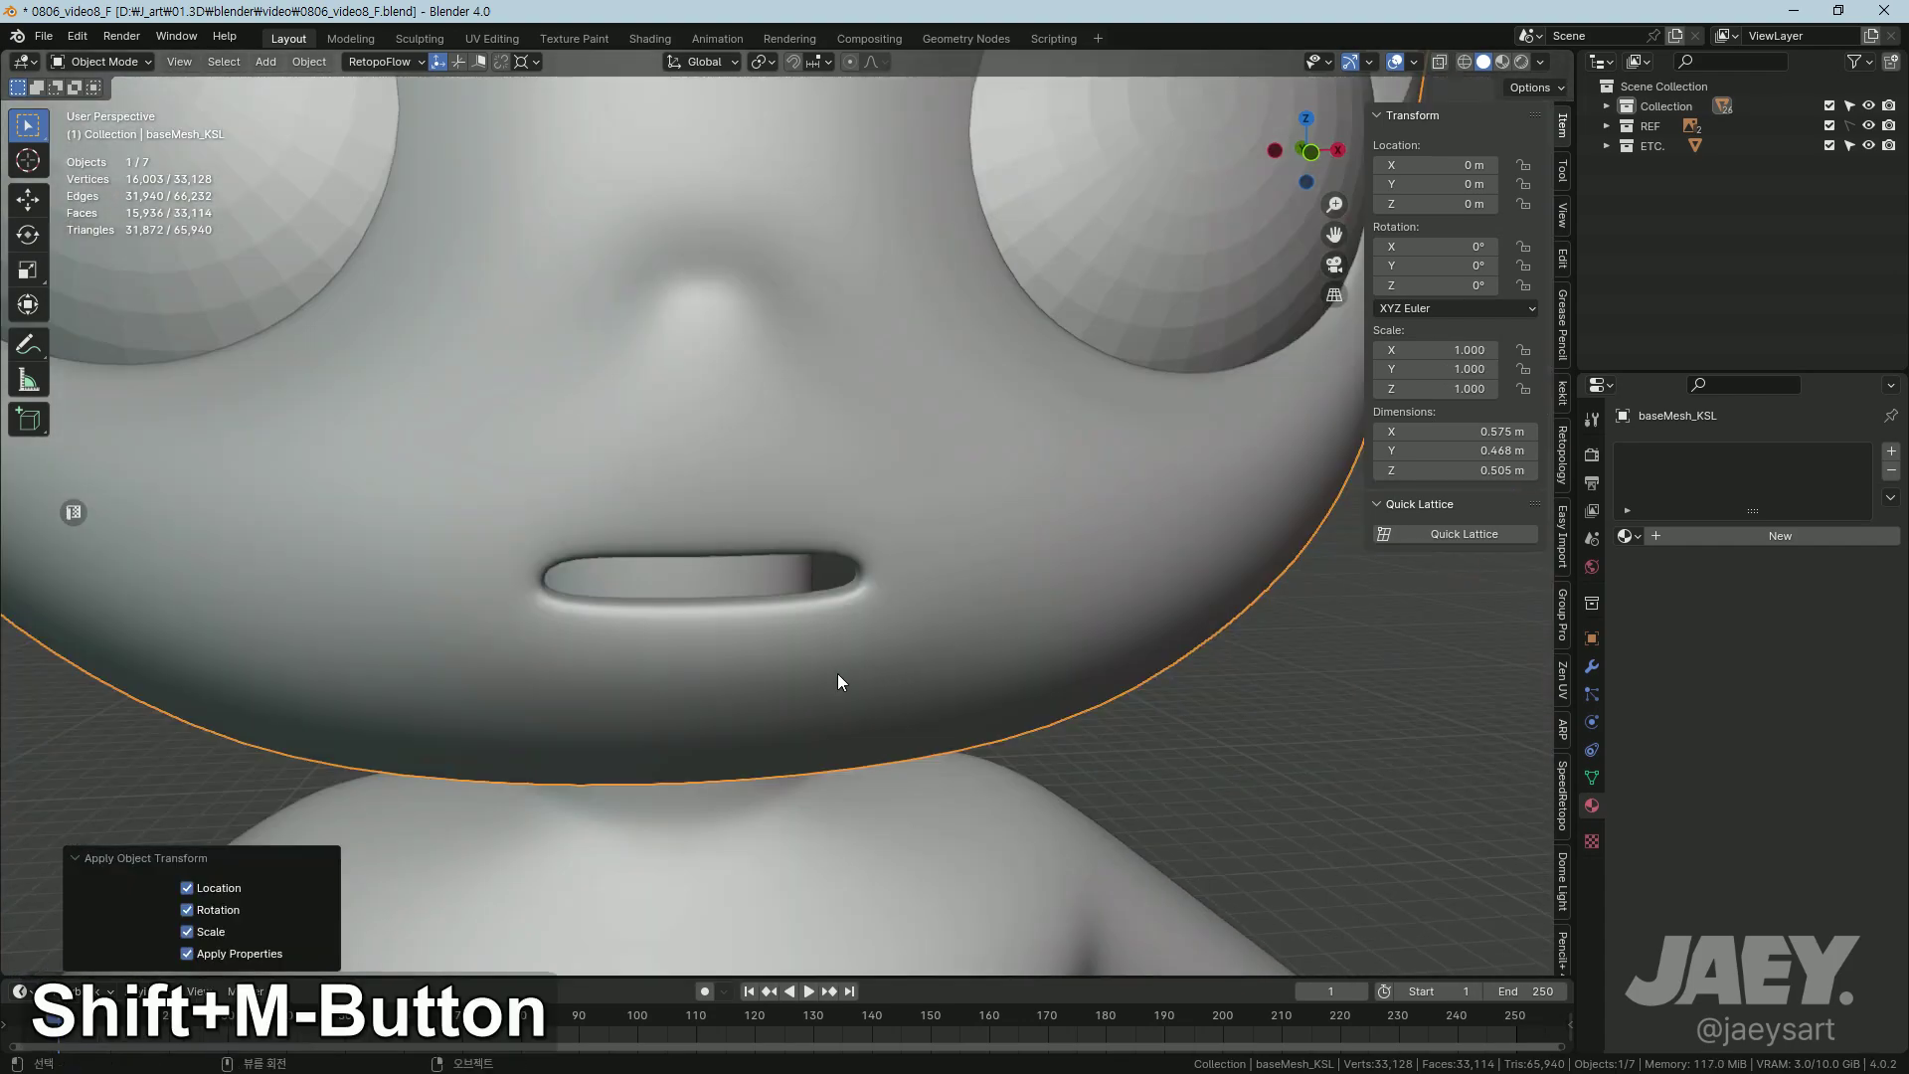
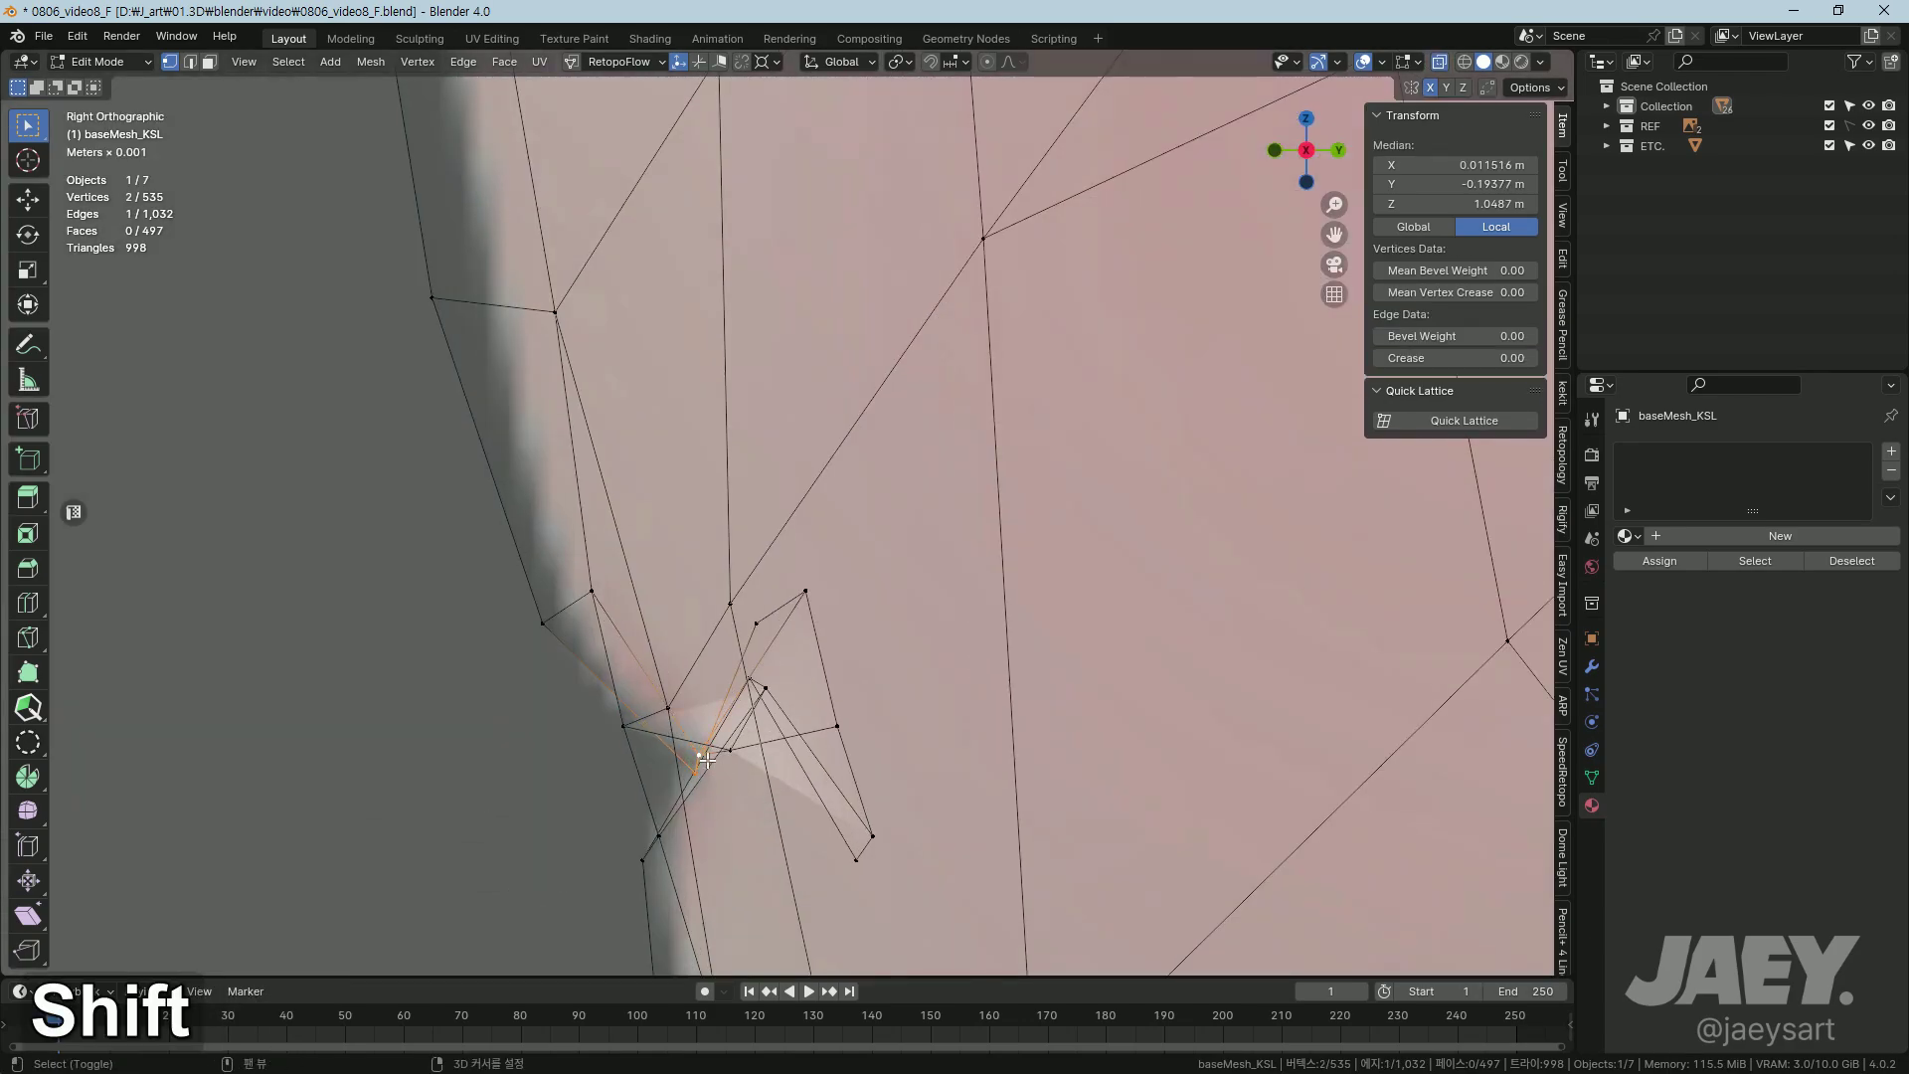
Step: Grab and reposition the stray vertex near the ear junction, orbiting to check the edge loop
key(g)
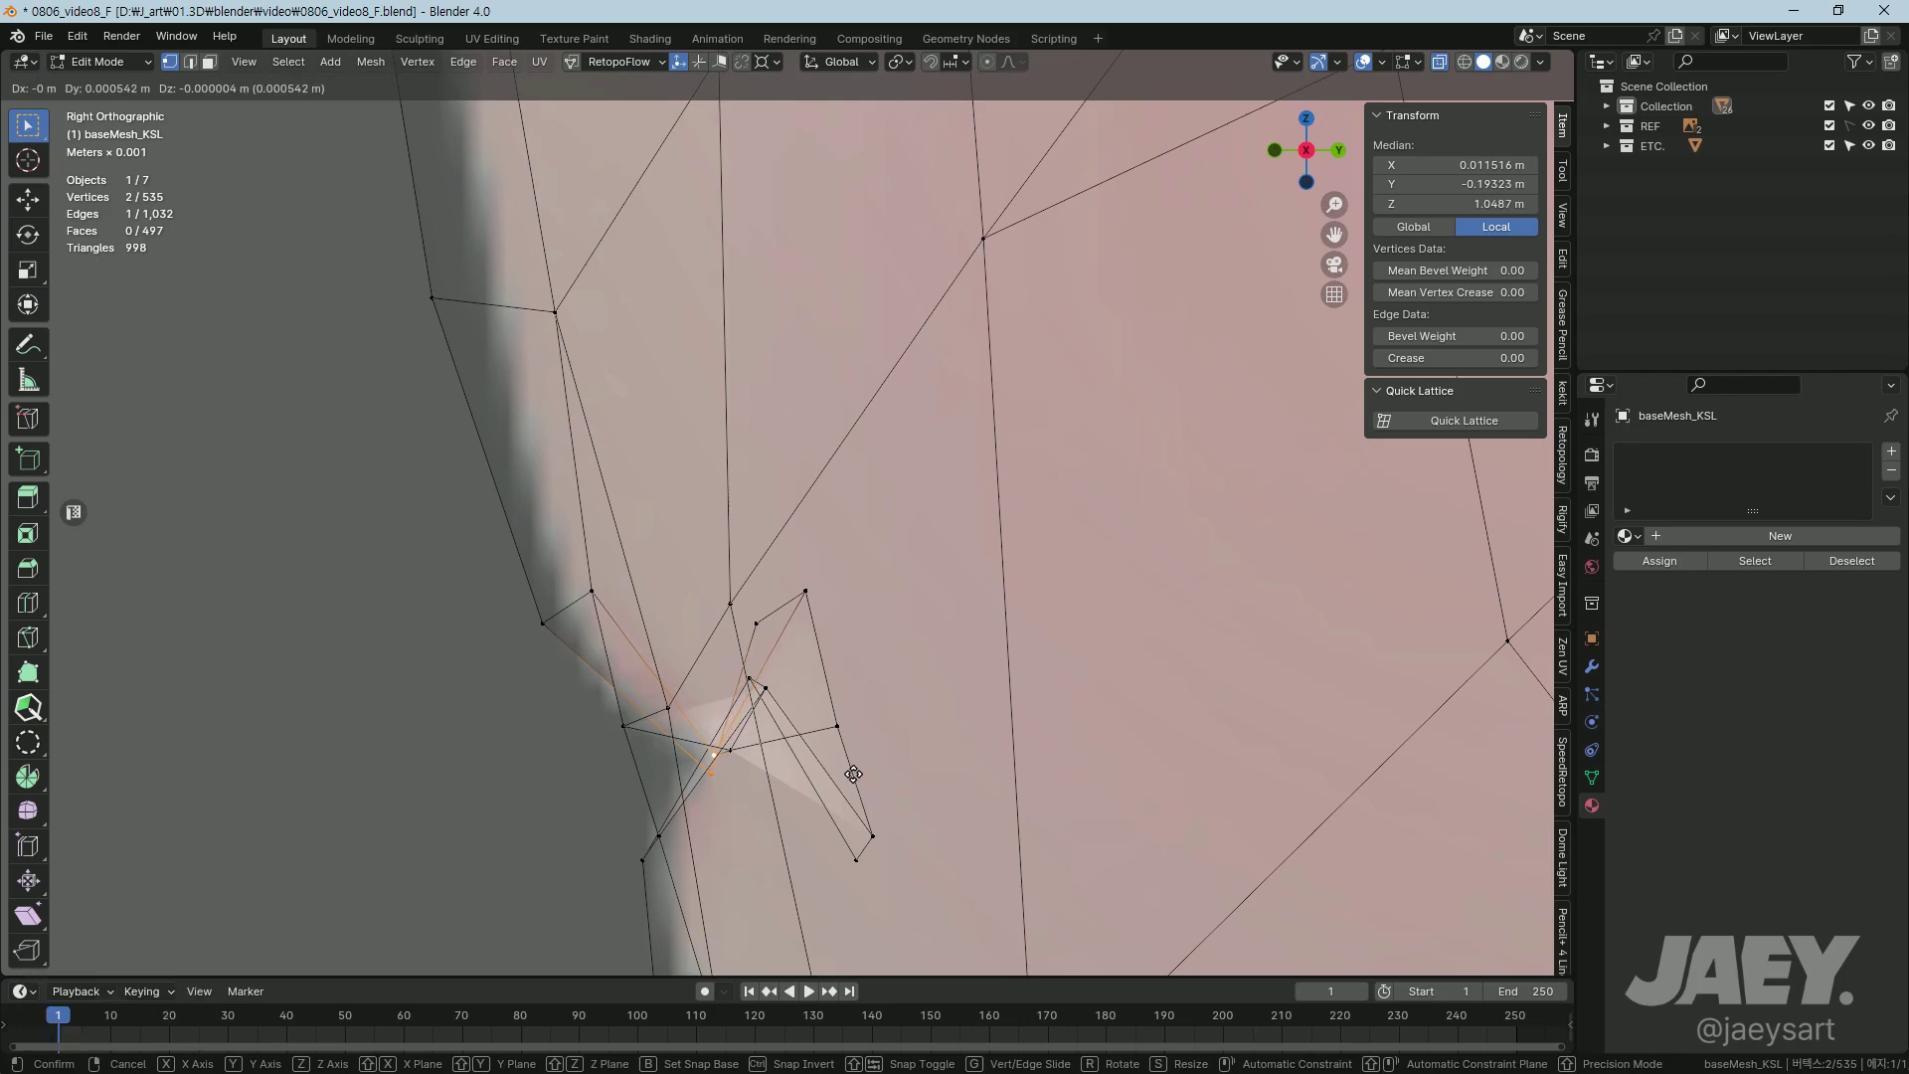
middle_click(864, 730)
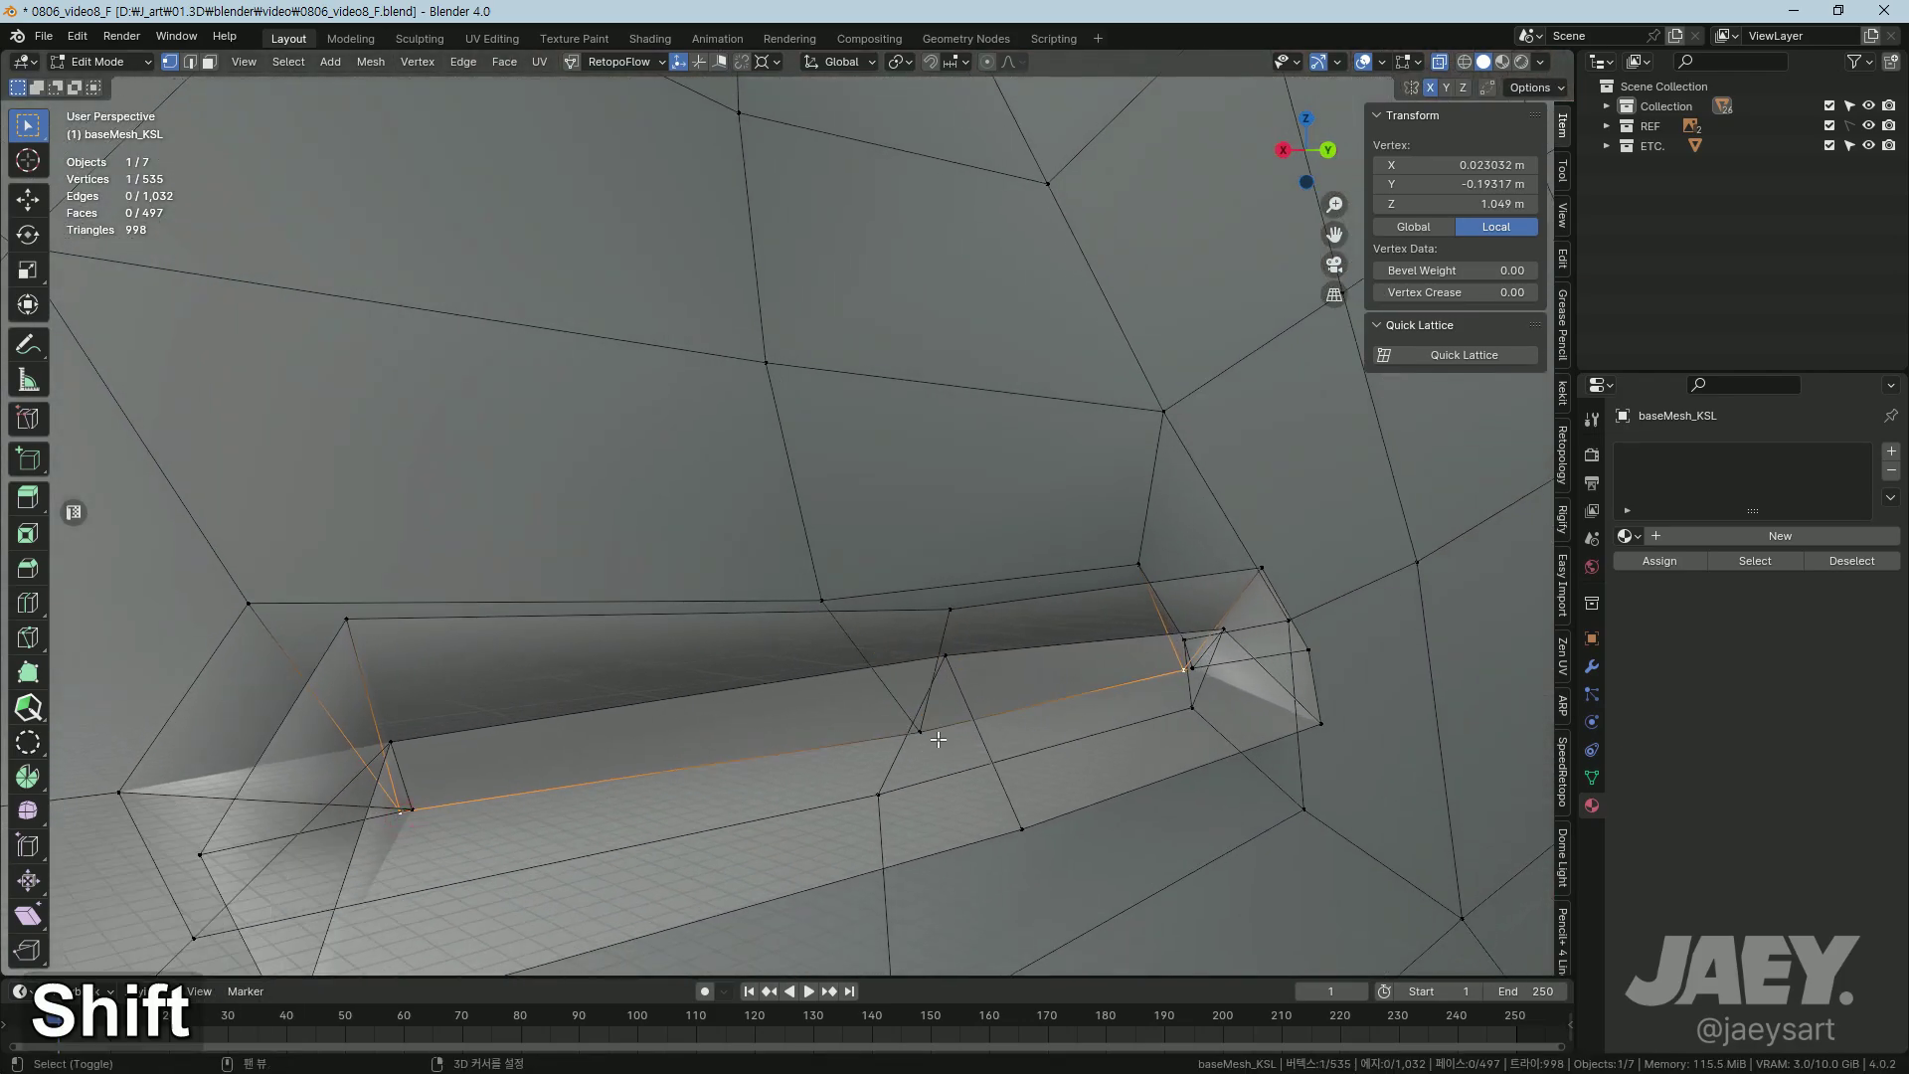
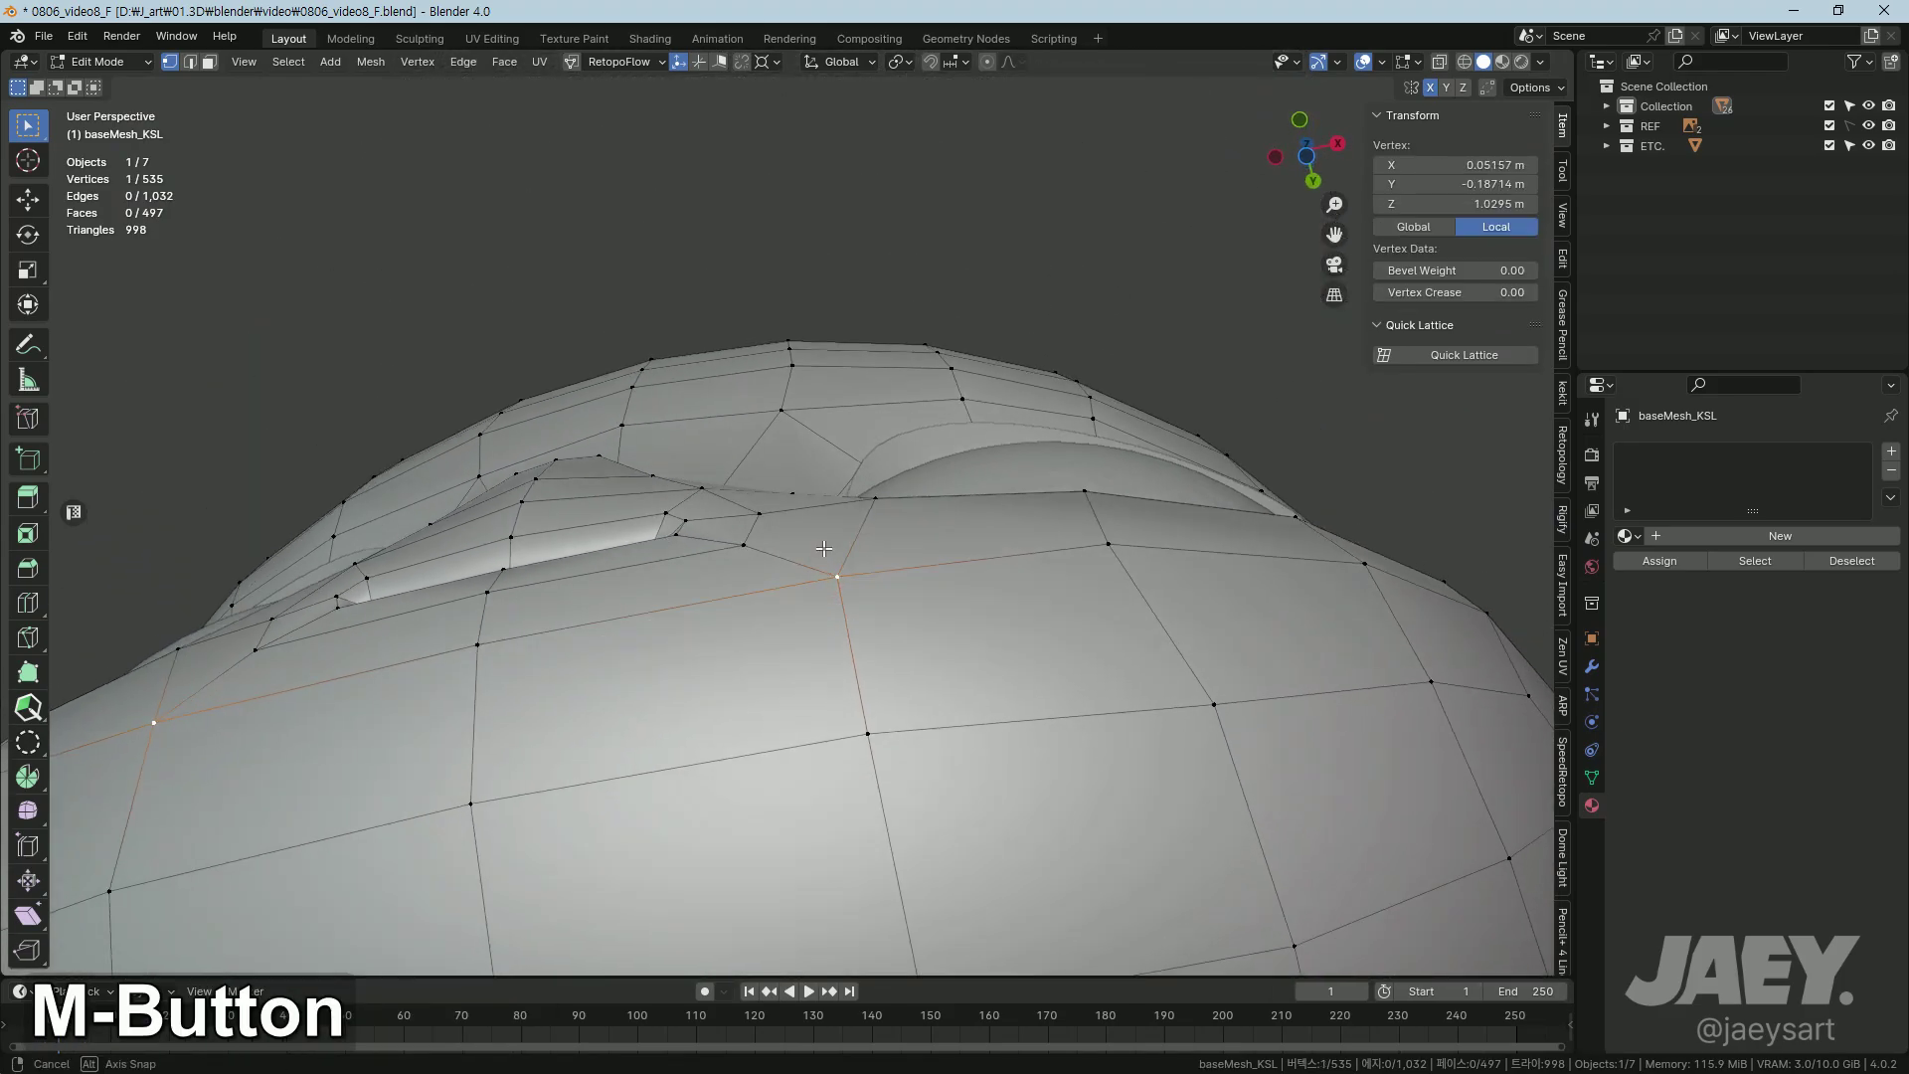
Step: Nudge the vertex, knife-cut a new edge path beside the ear and dissolve the old crossing edges
key(g)
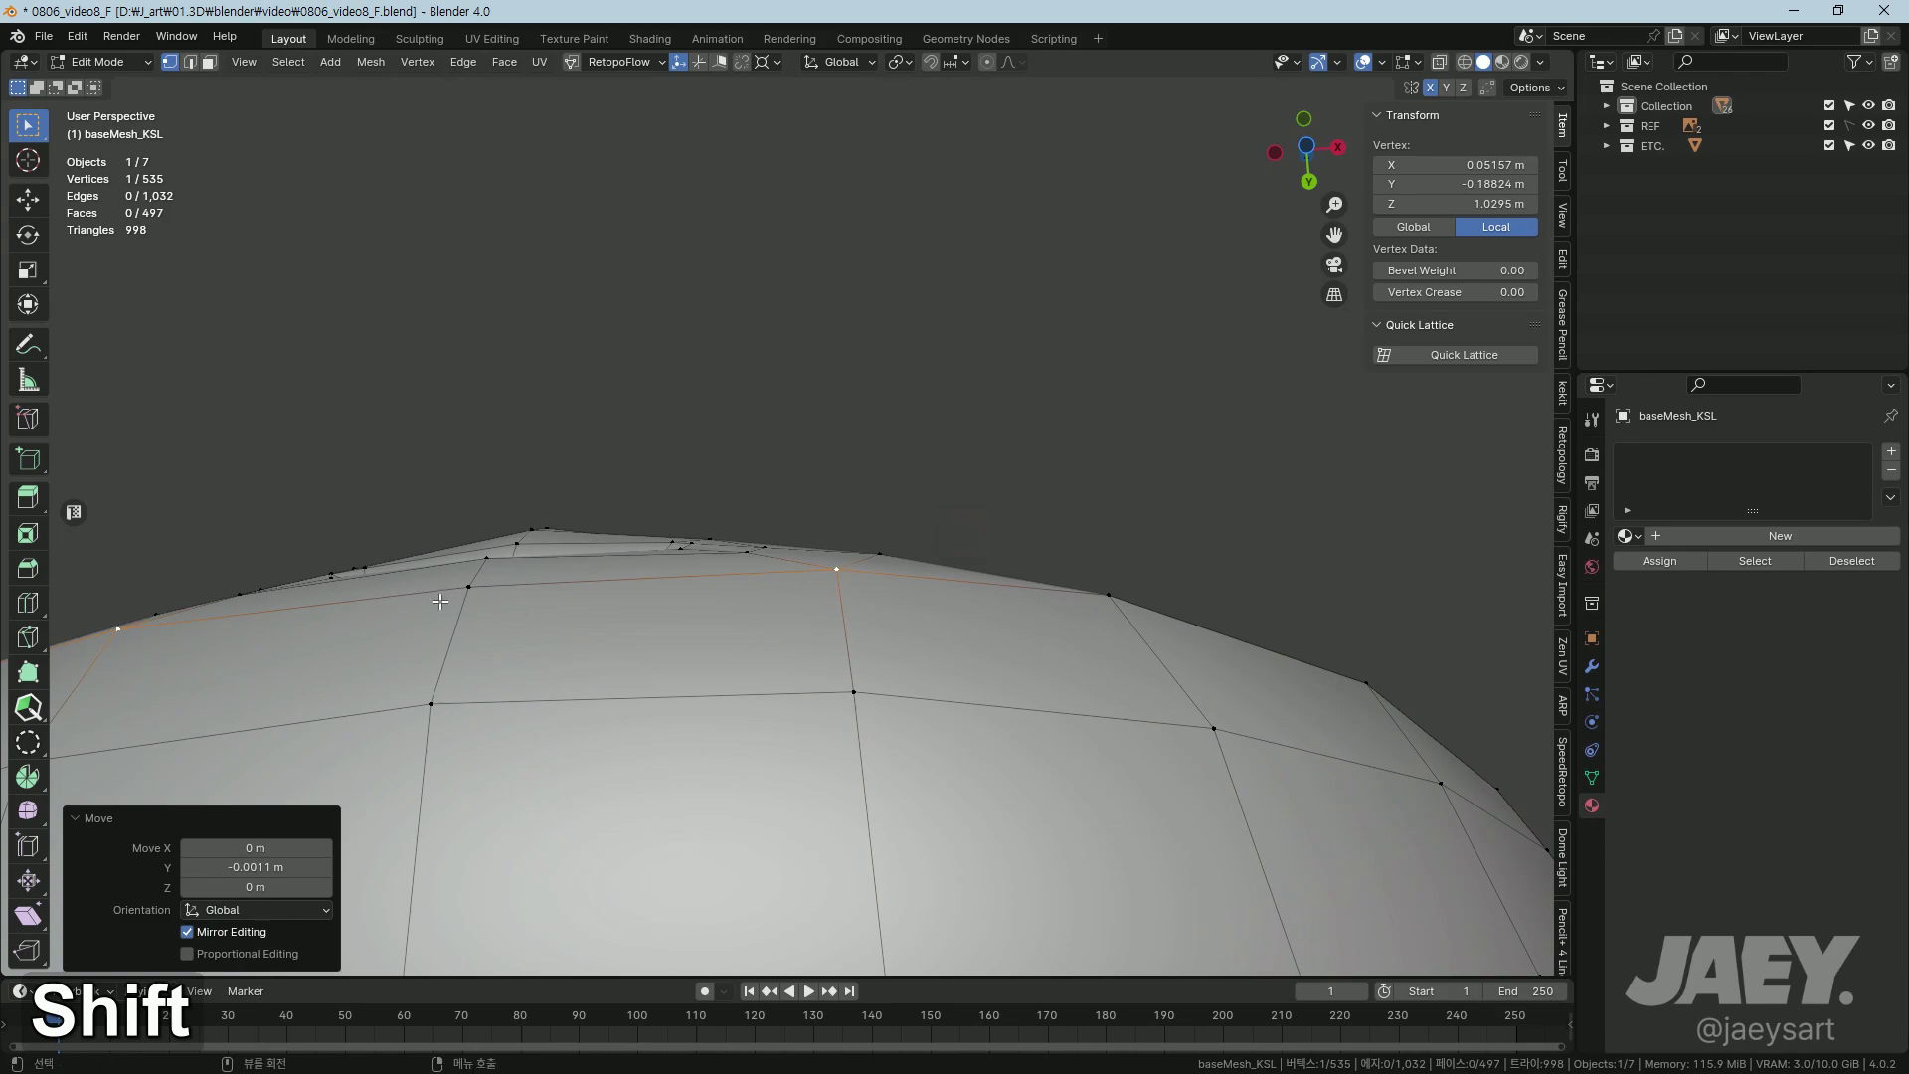
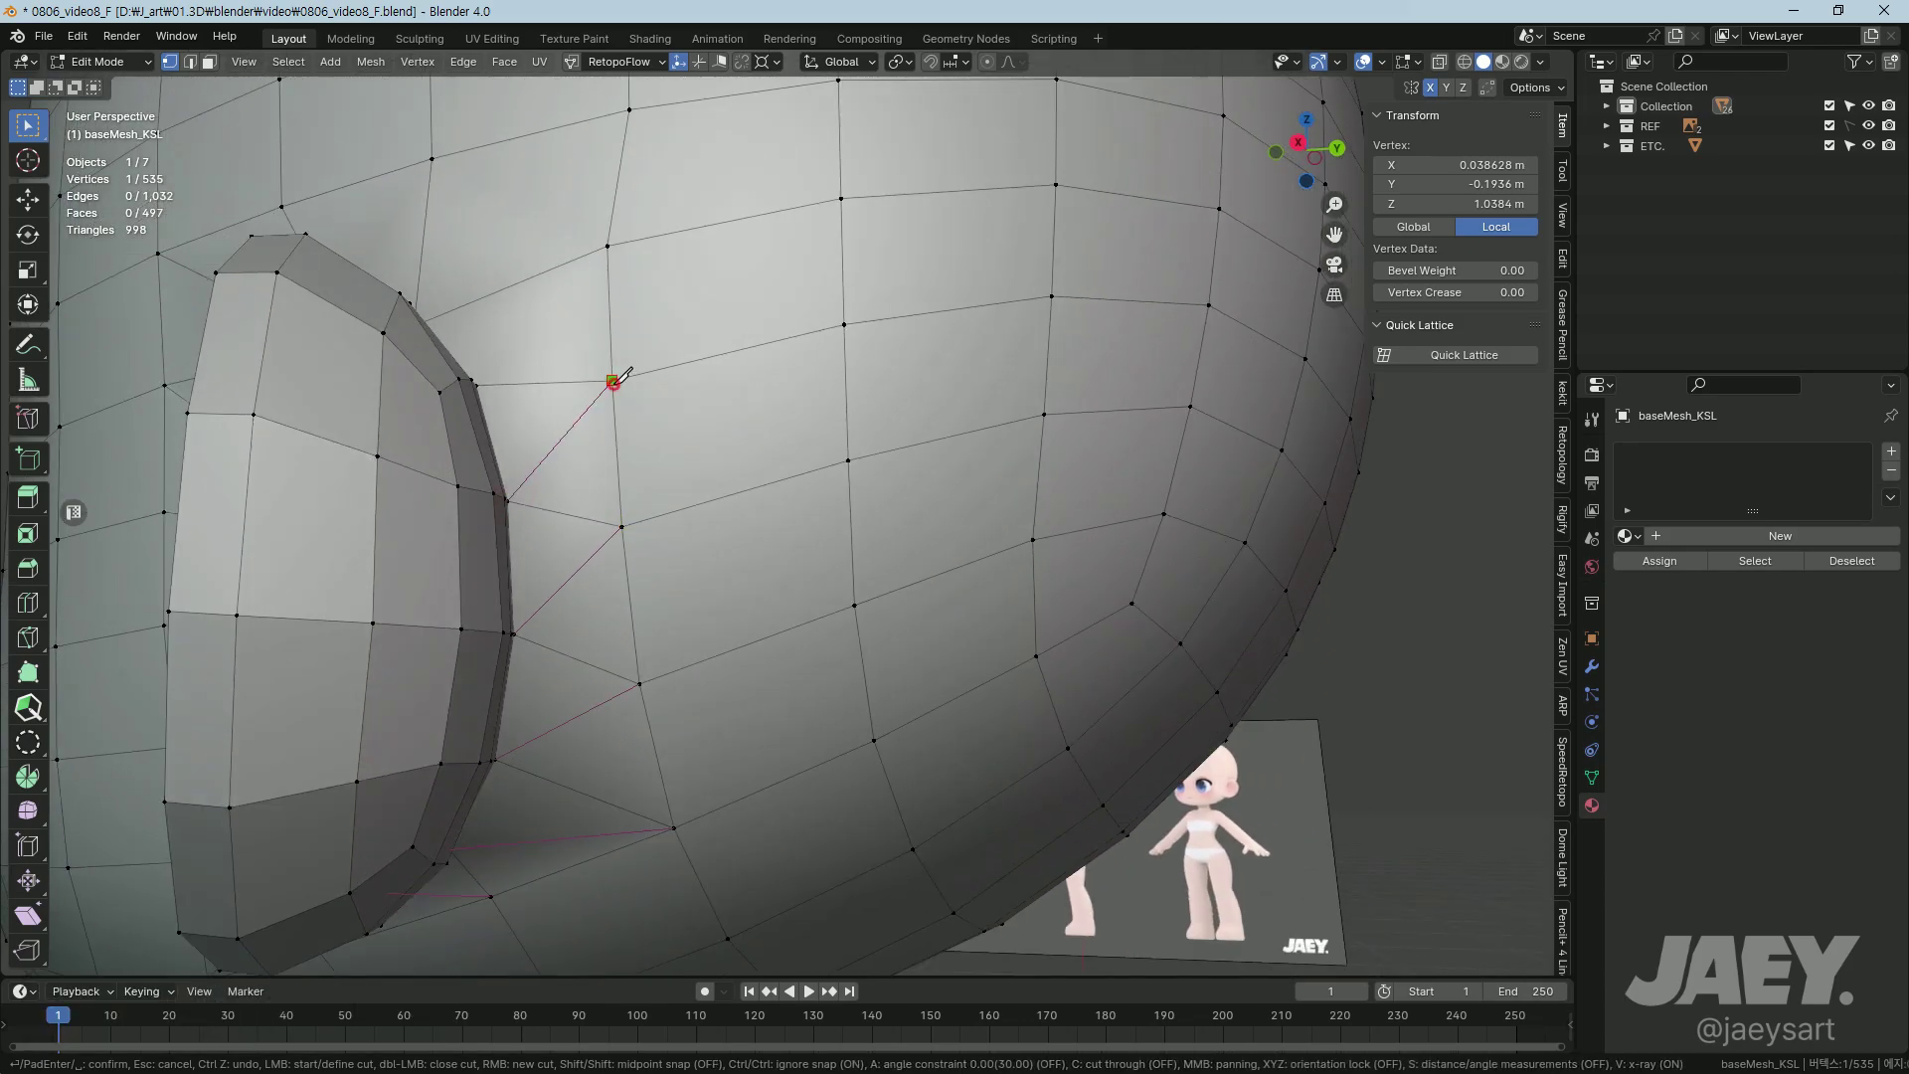
key(Return)
key(1)
key(2)
middle_click(604, 526)
middle_click(588, 585)
key(x)
middle_click(499, 701)
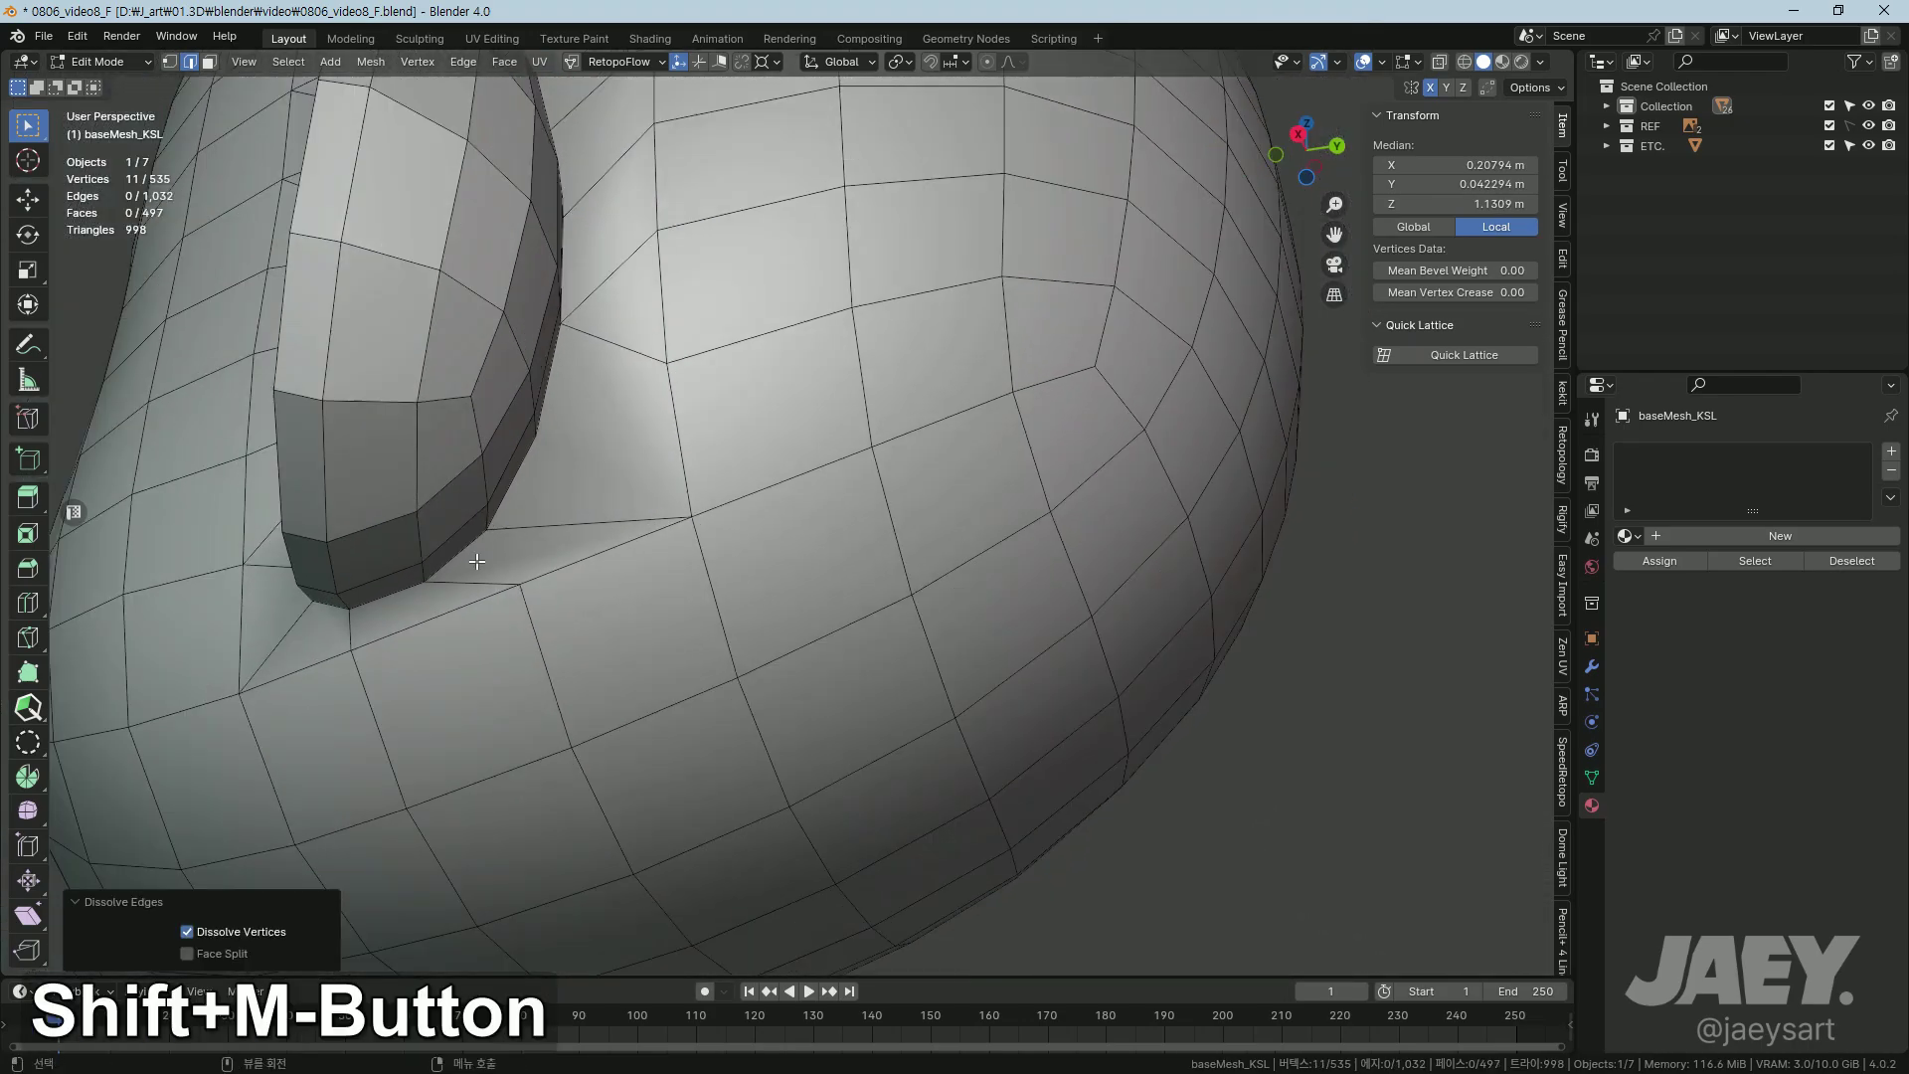
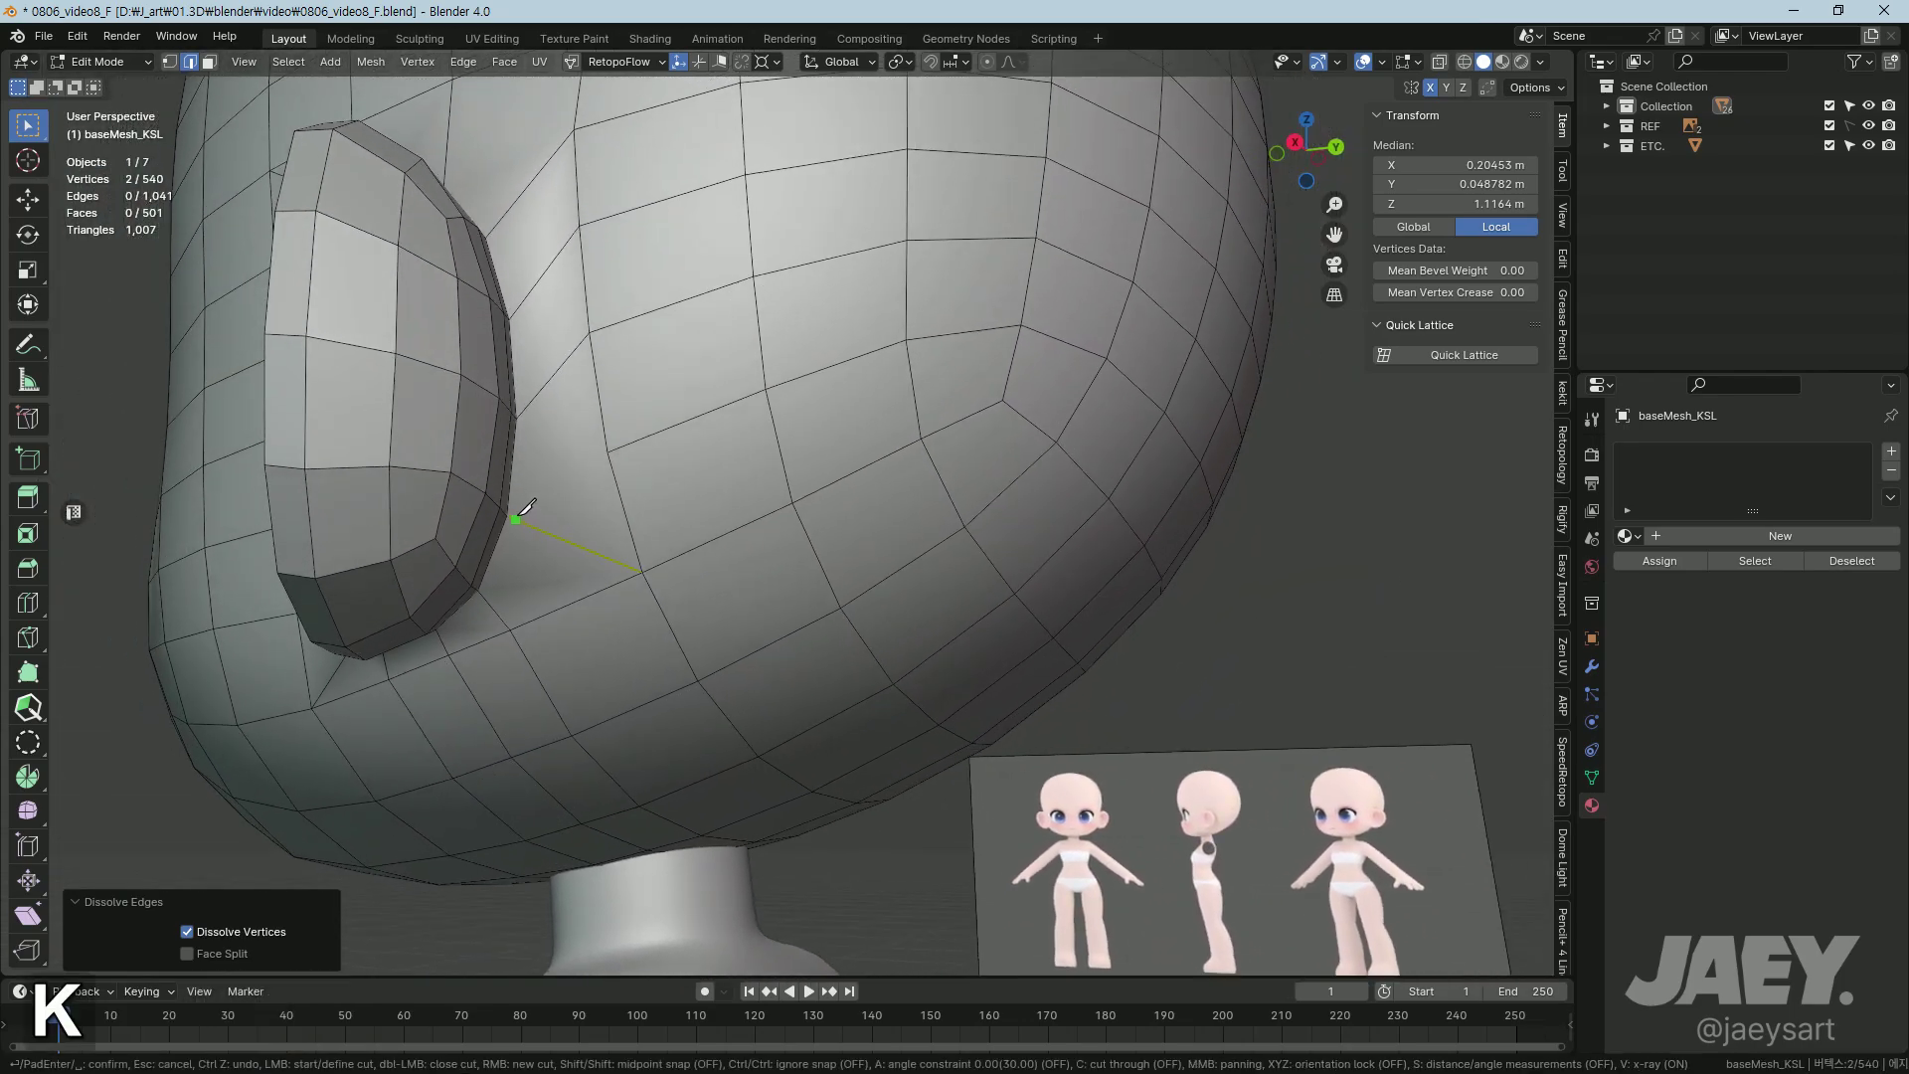
Step: Knife-cut below the ear's lower rim and merge the doubled vertices by distance
key(Return)
key(z)
text(zx)
middle_click(663, 617)
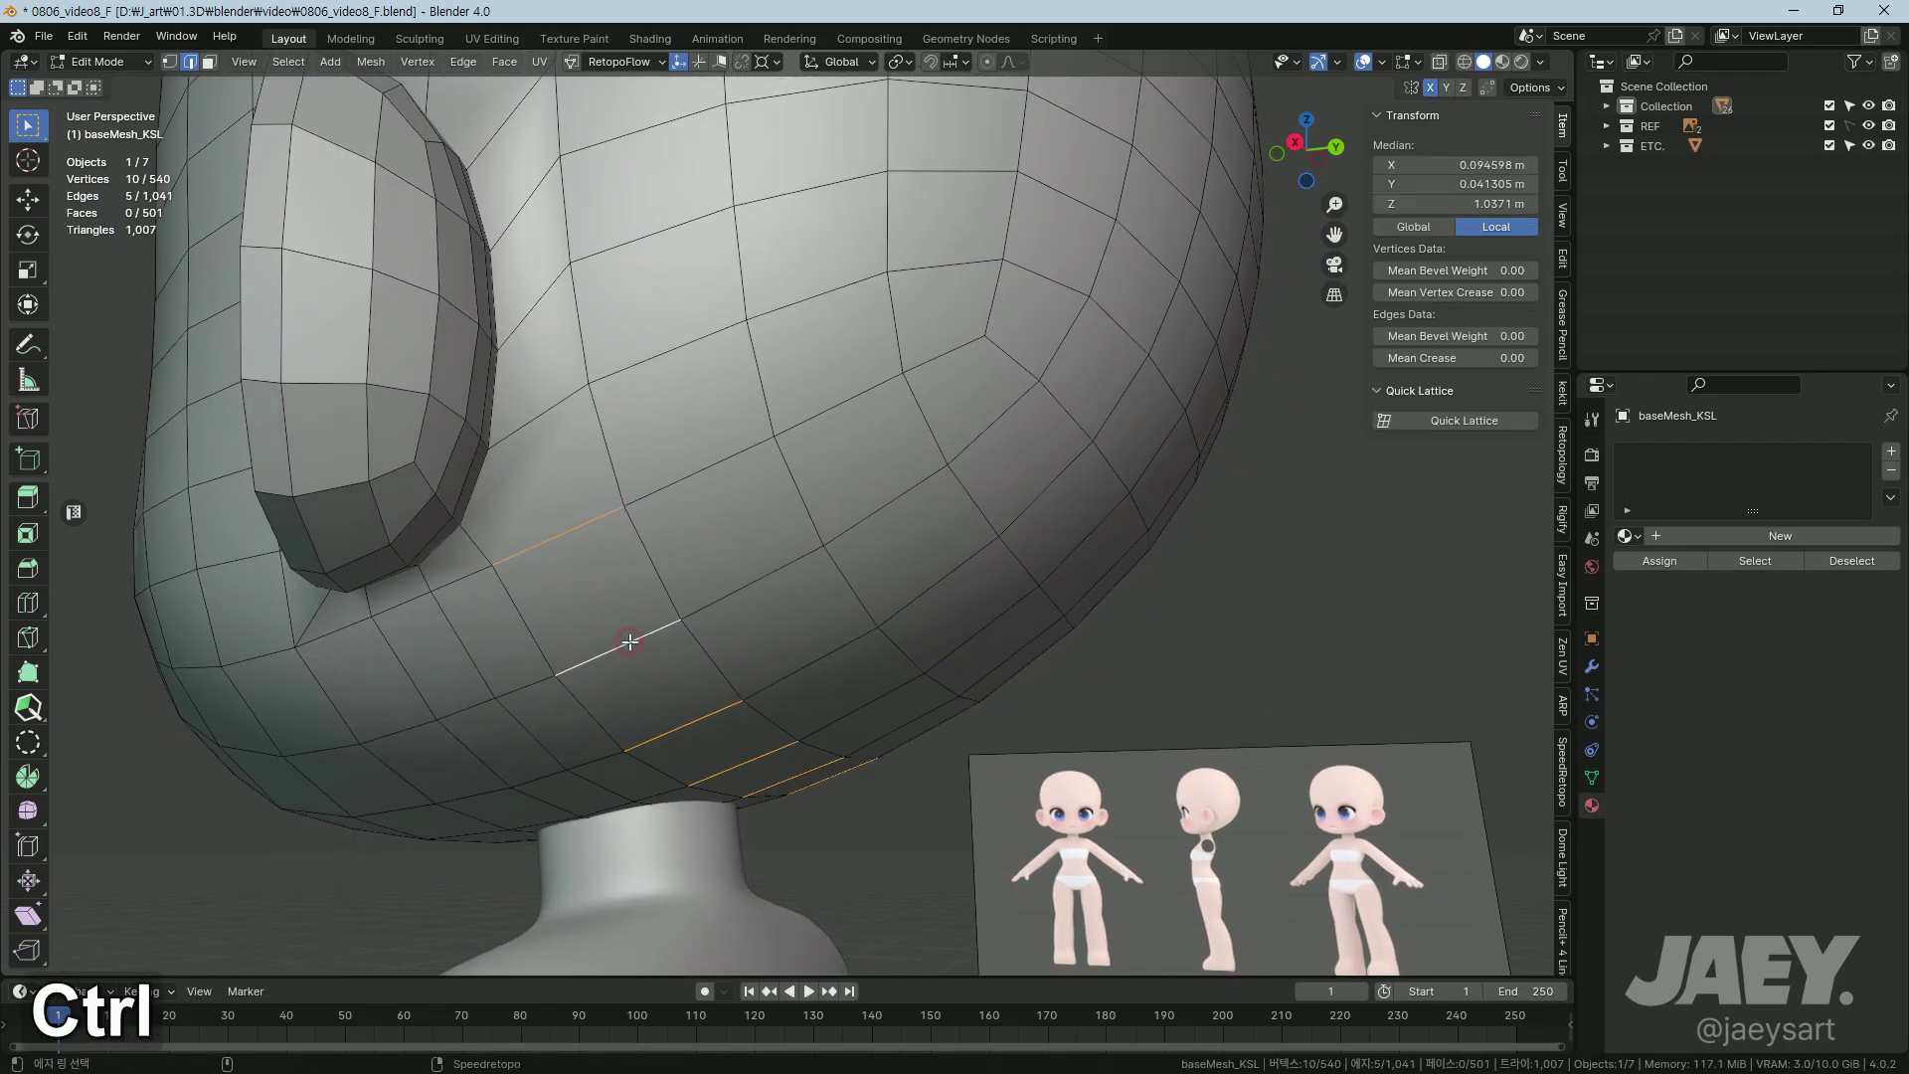
key(m)
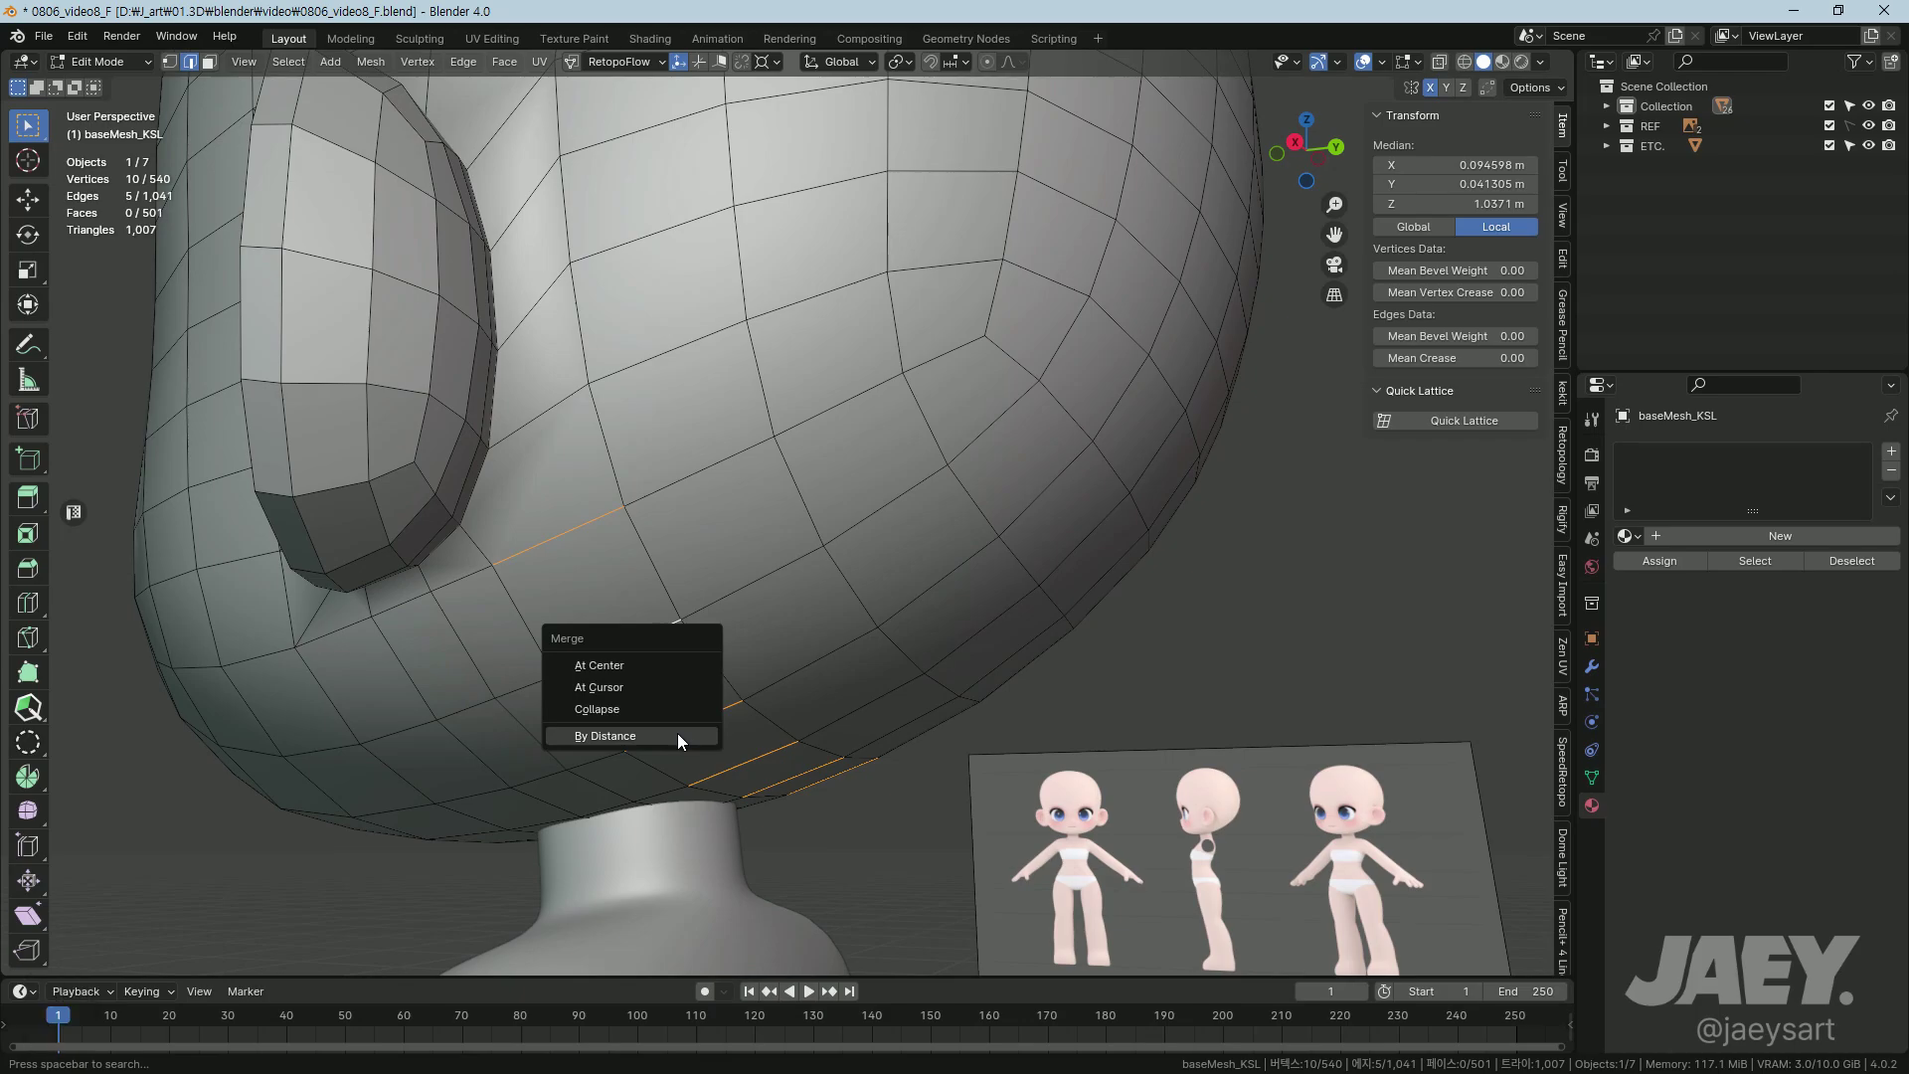
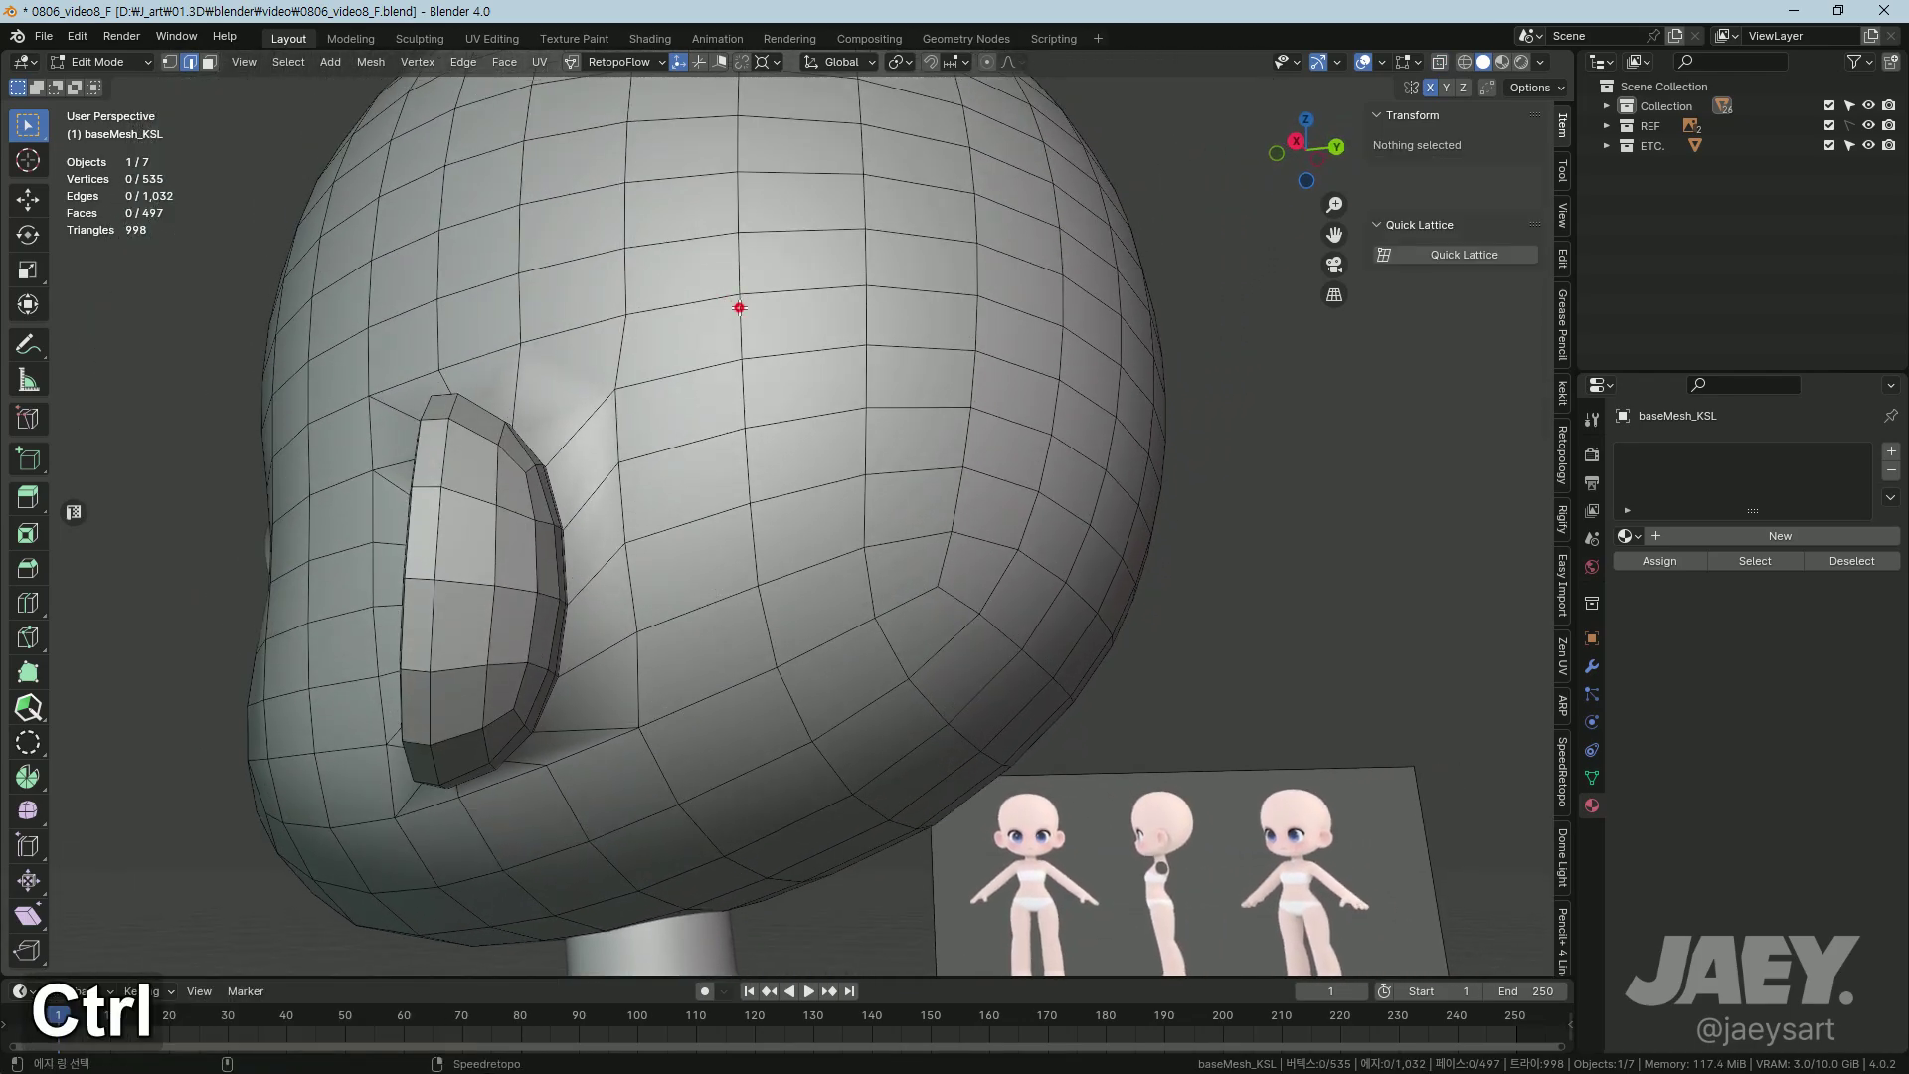
Step: Dissolve the extra edges above the ear, vertex-slide the point in front of it, and preview the smoothed head from all sides
key(m)
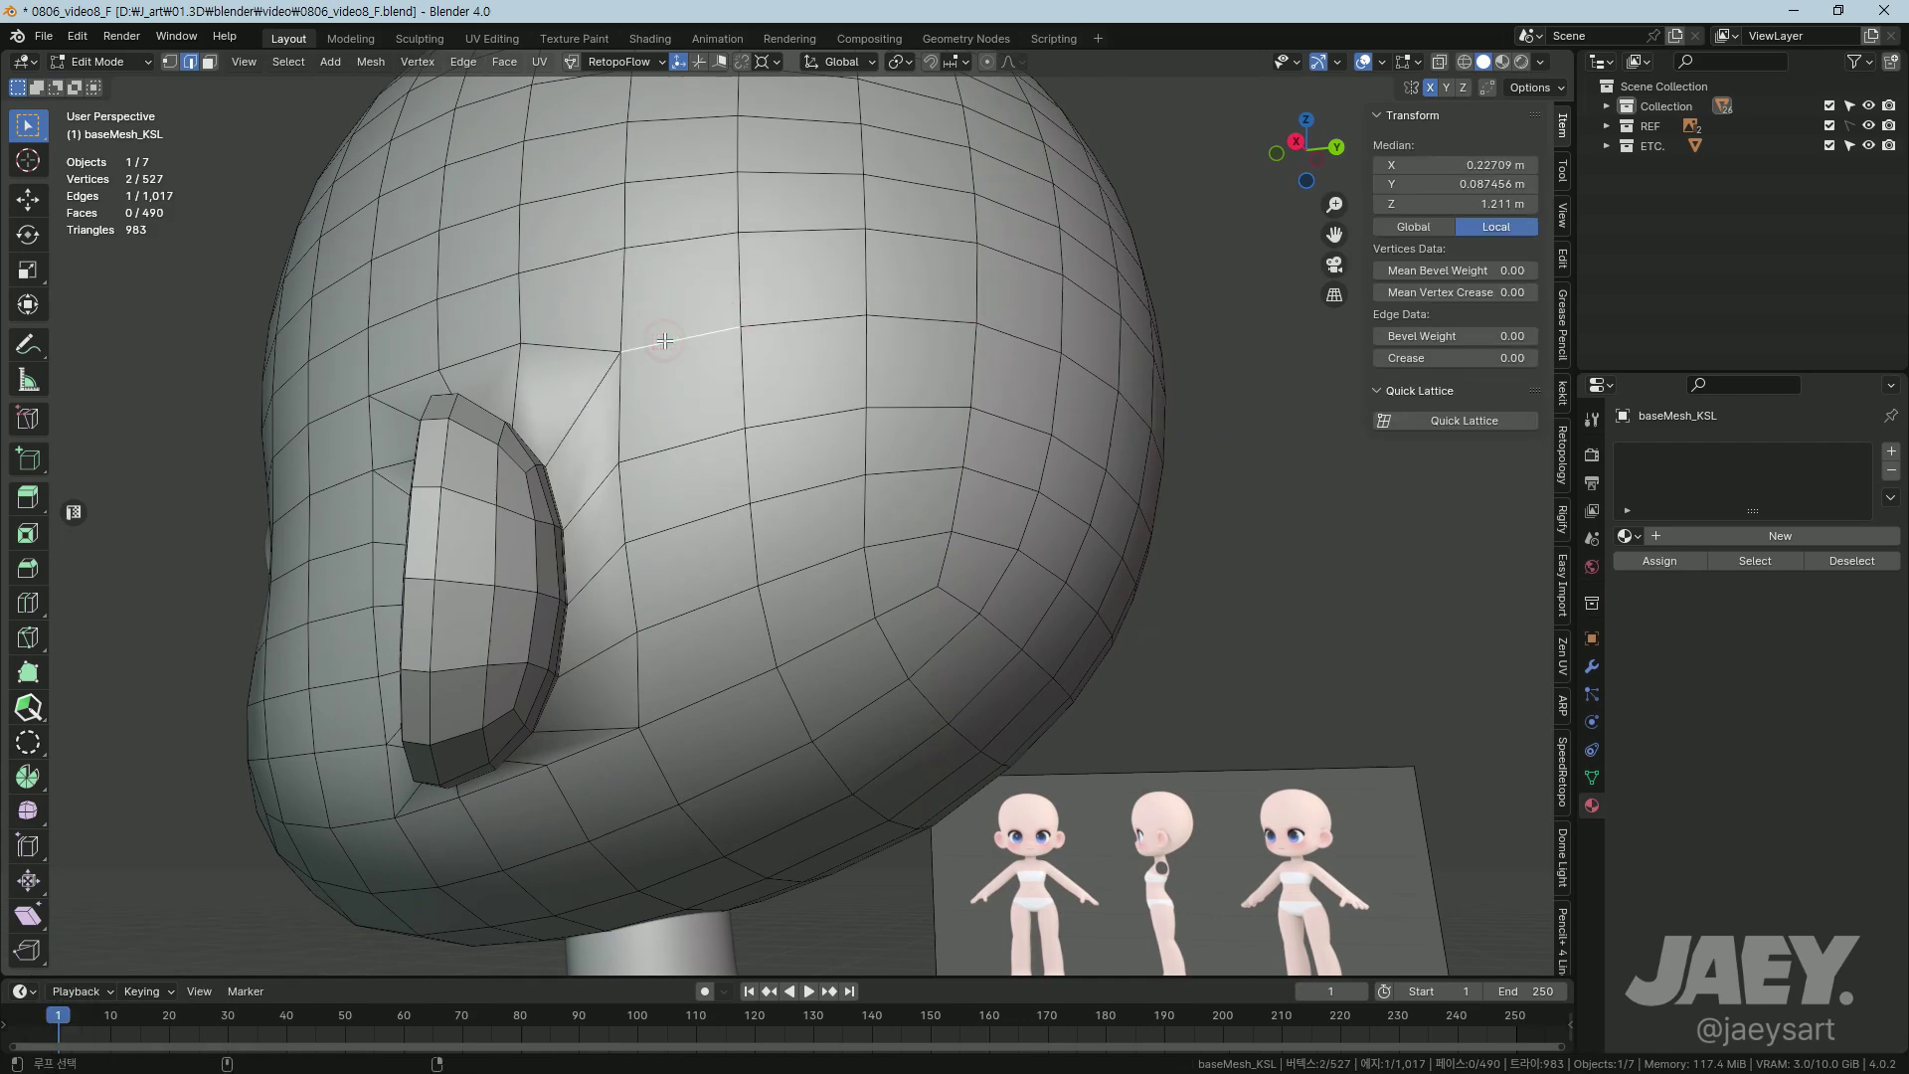
text(gg)
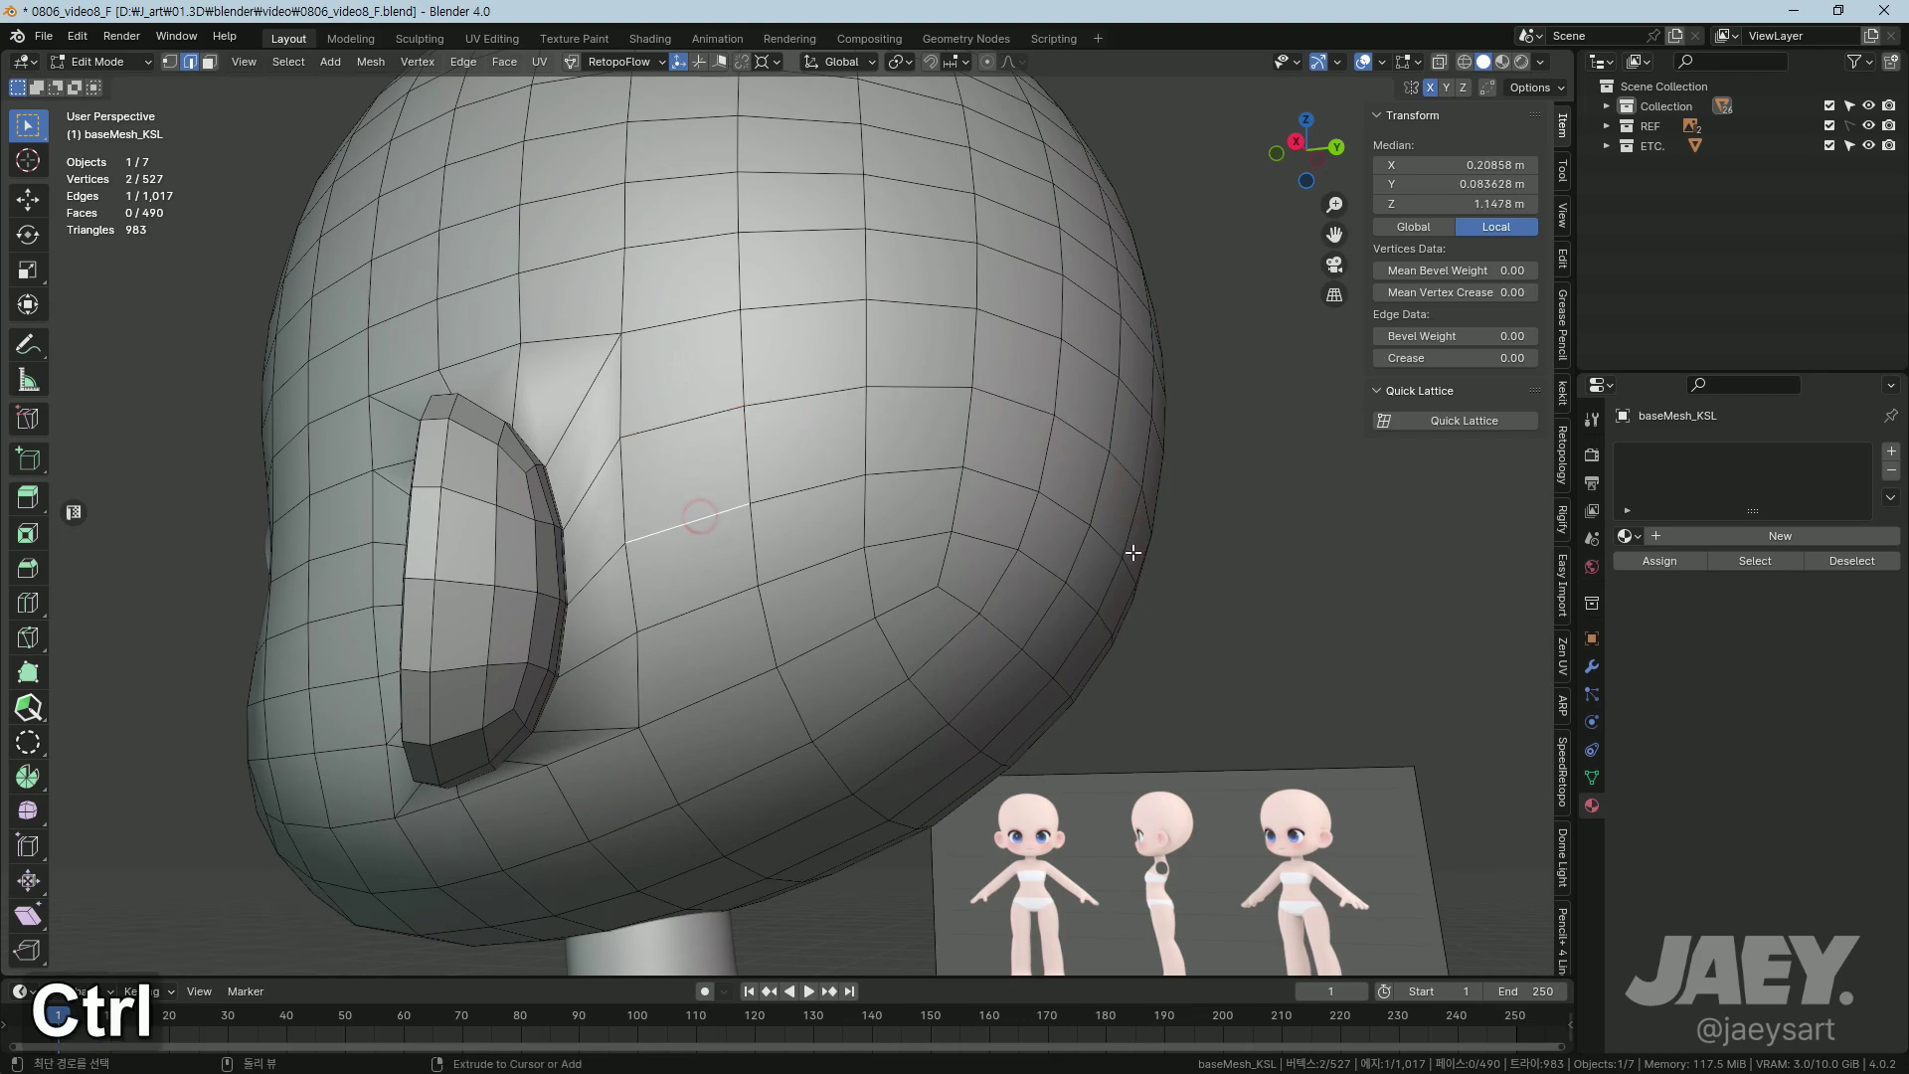
key(Tab)
middle_click(839, 647)
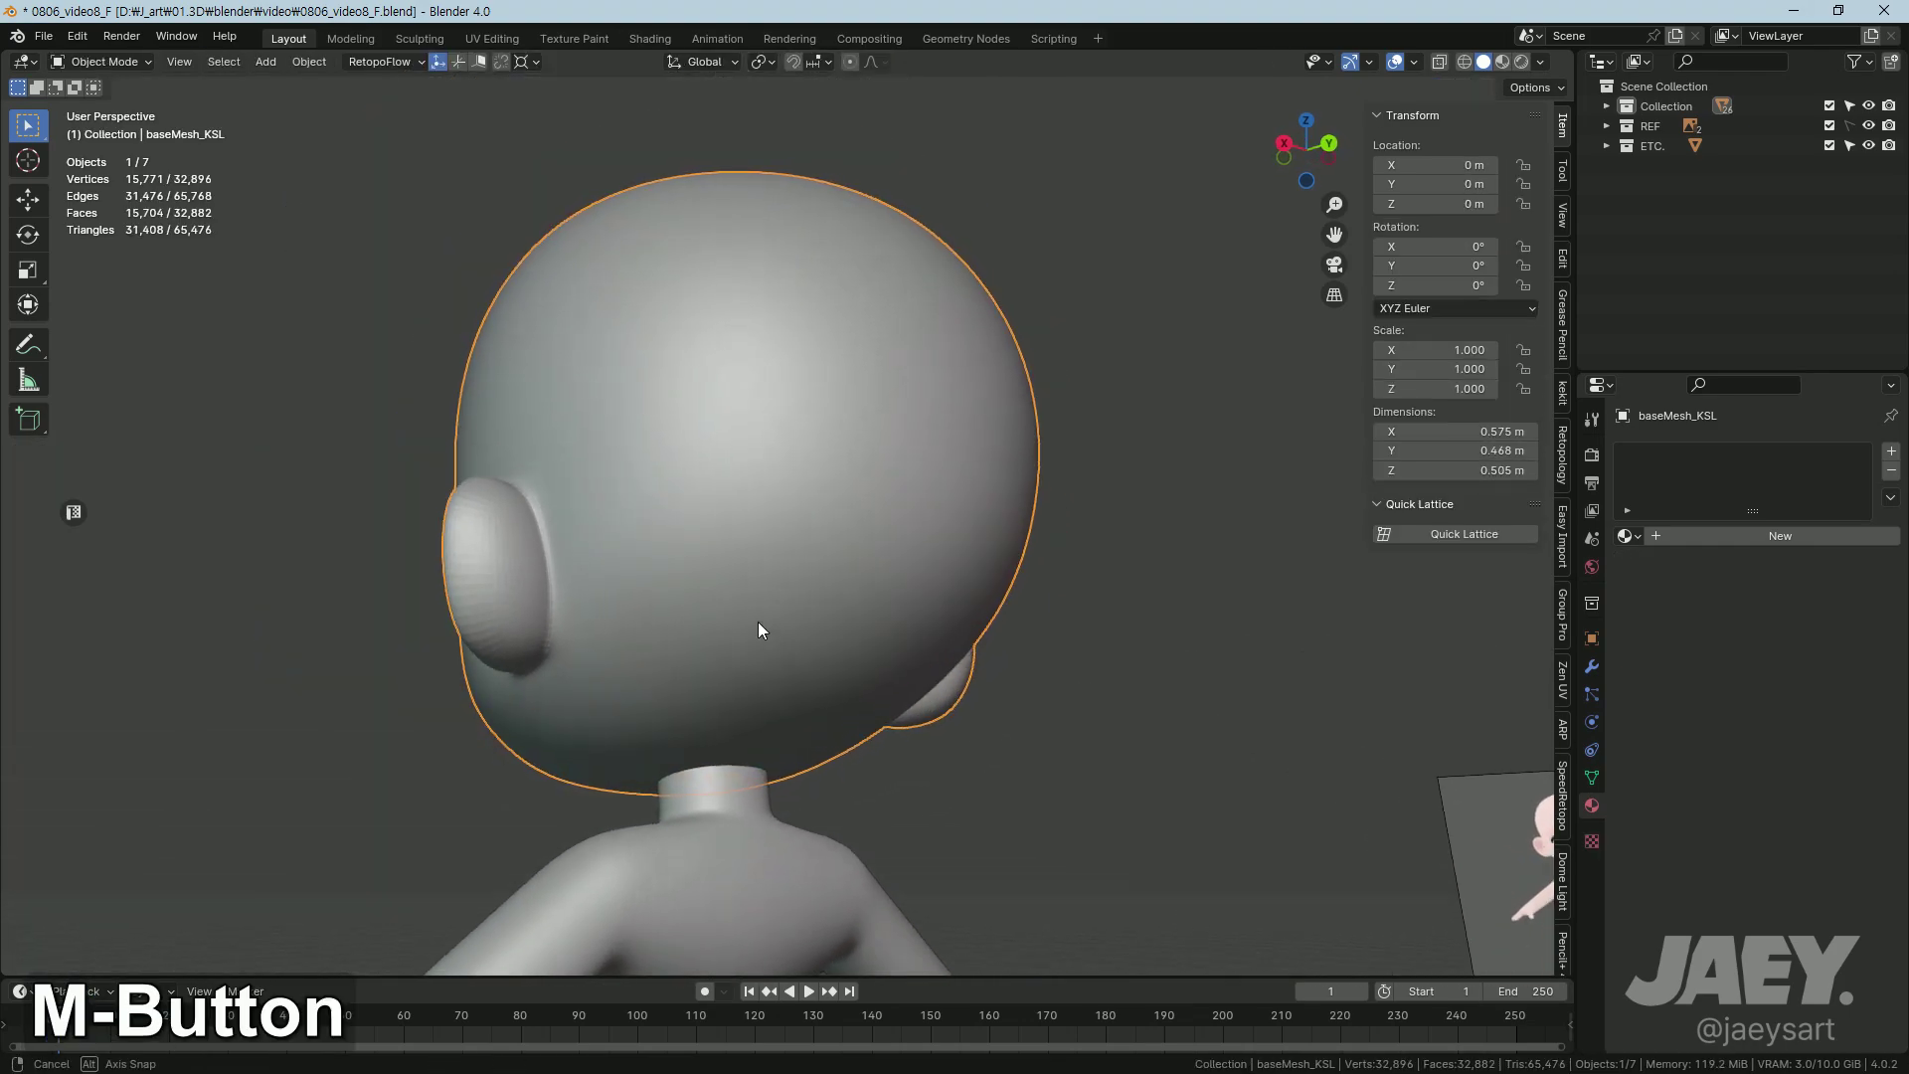
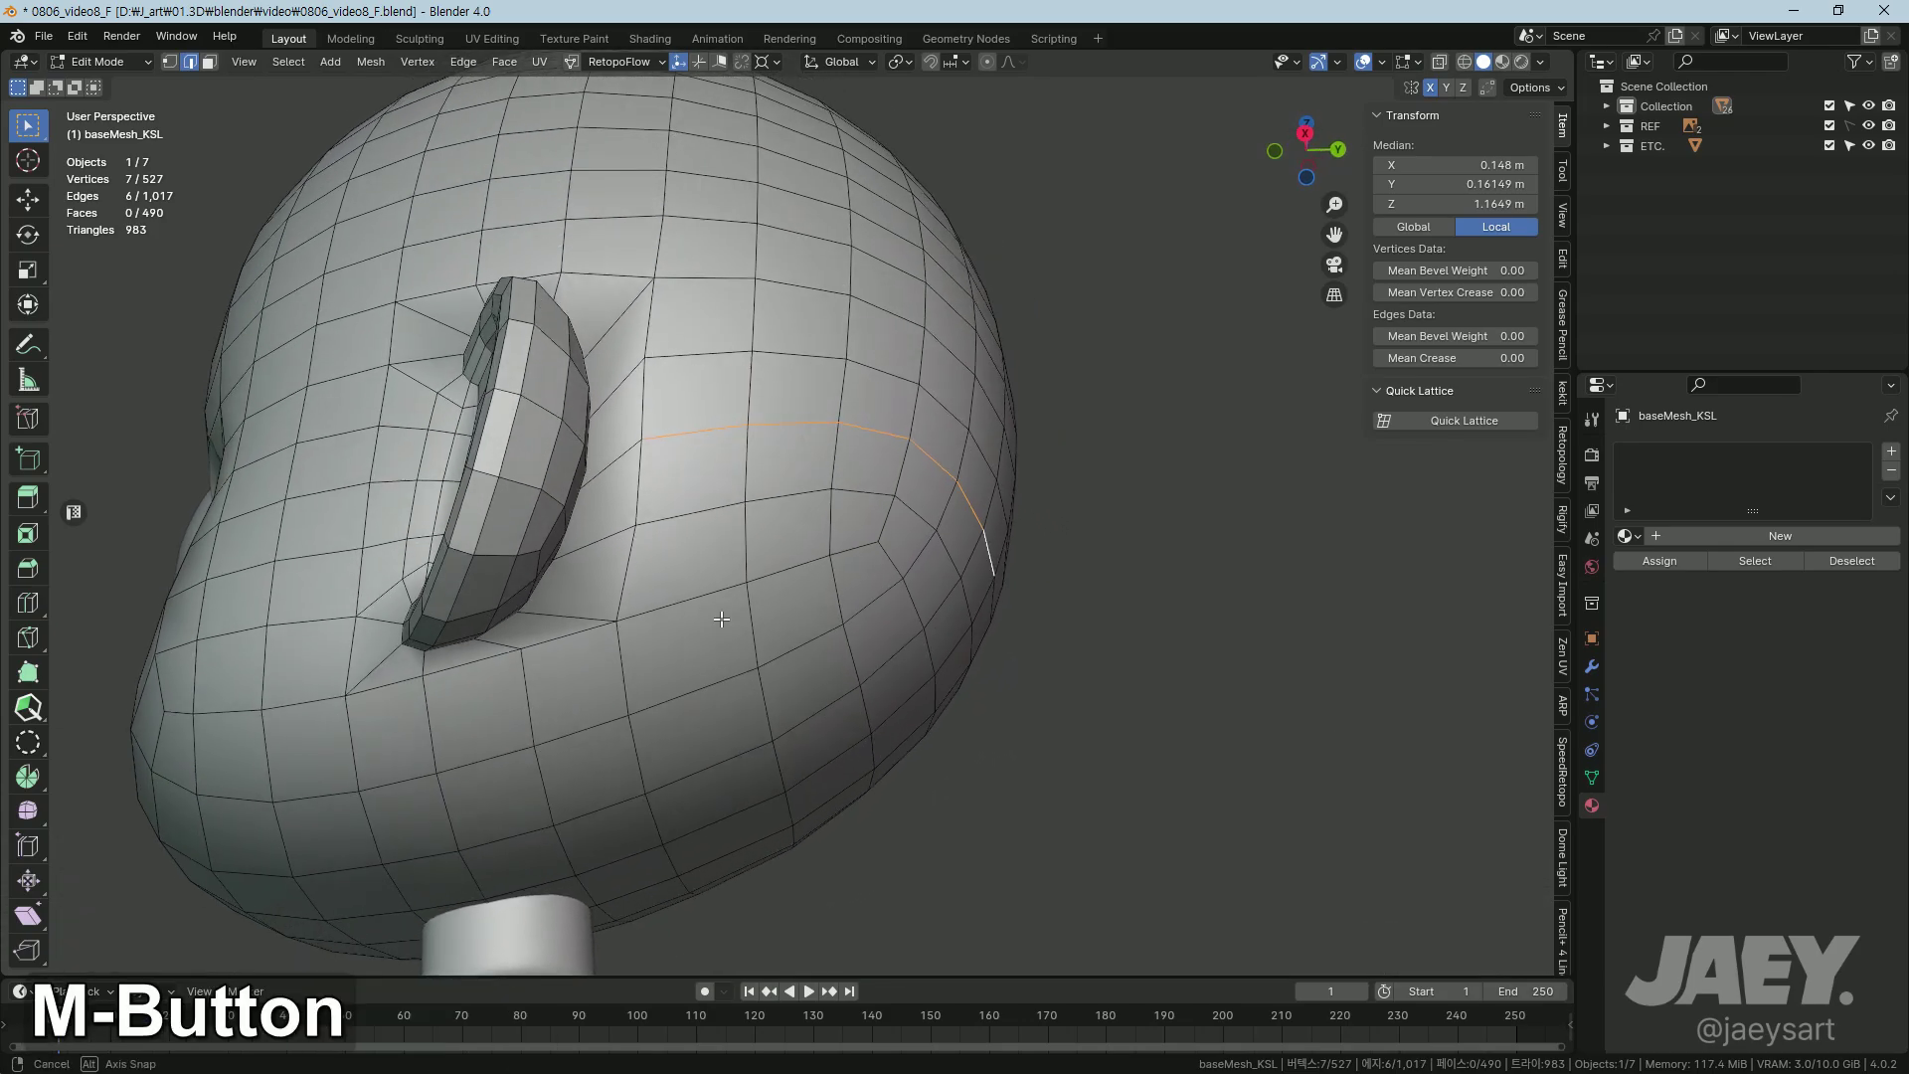
middle_click(635, 567)
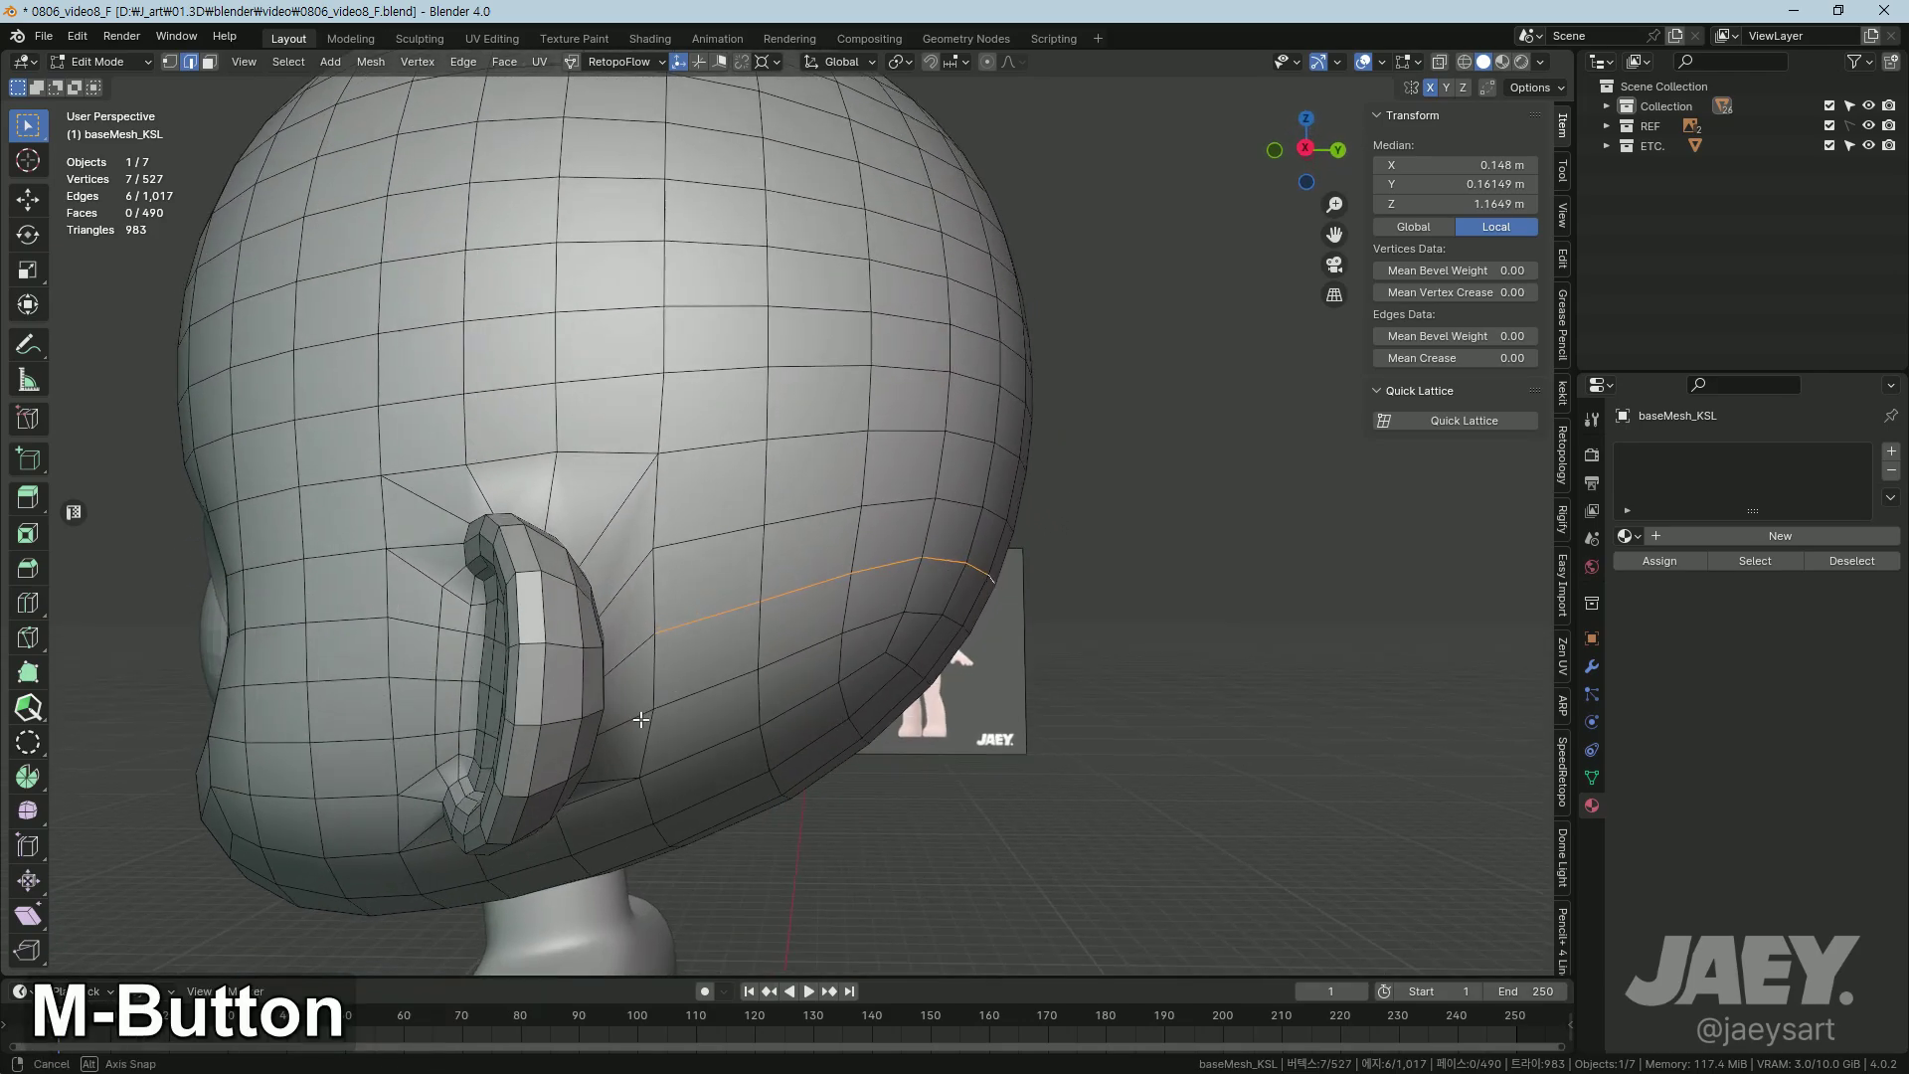
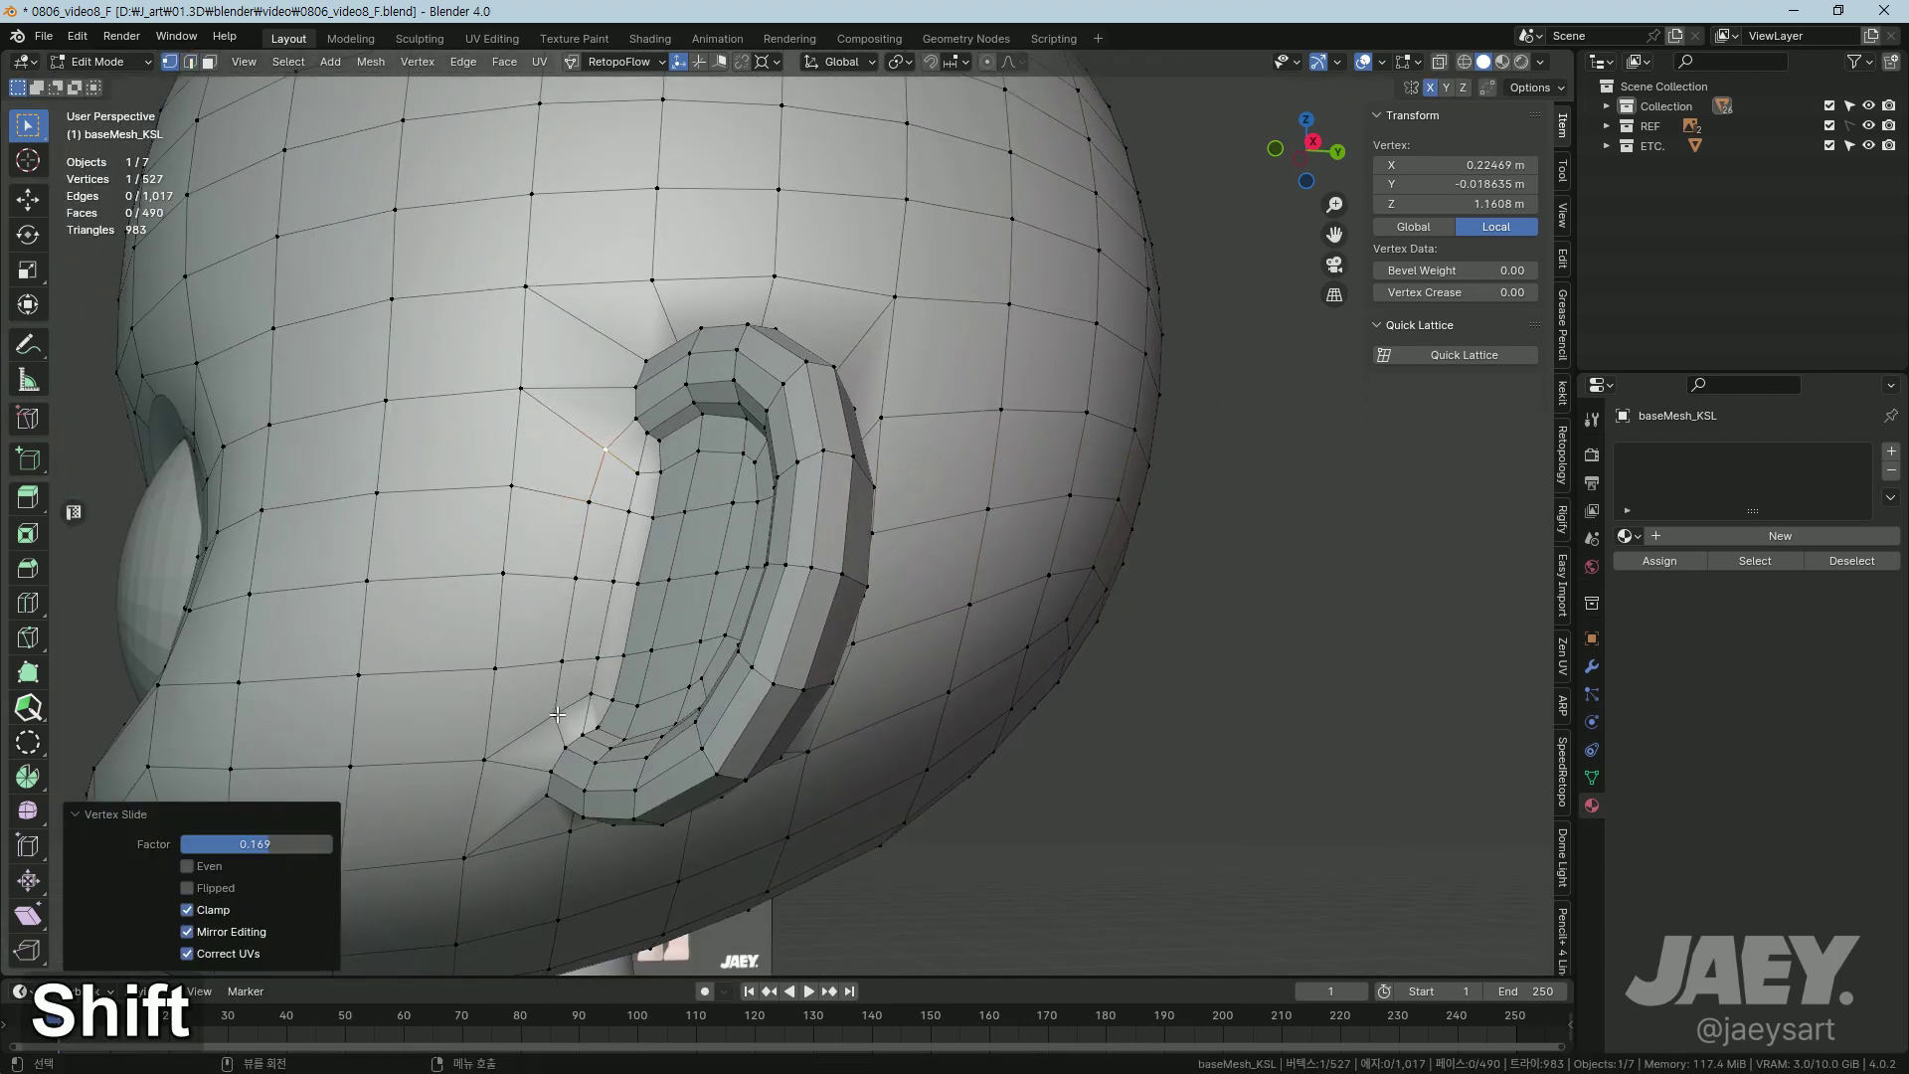
key(Tab)
middle_click(604, 689)
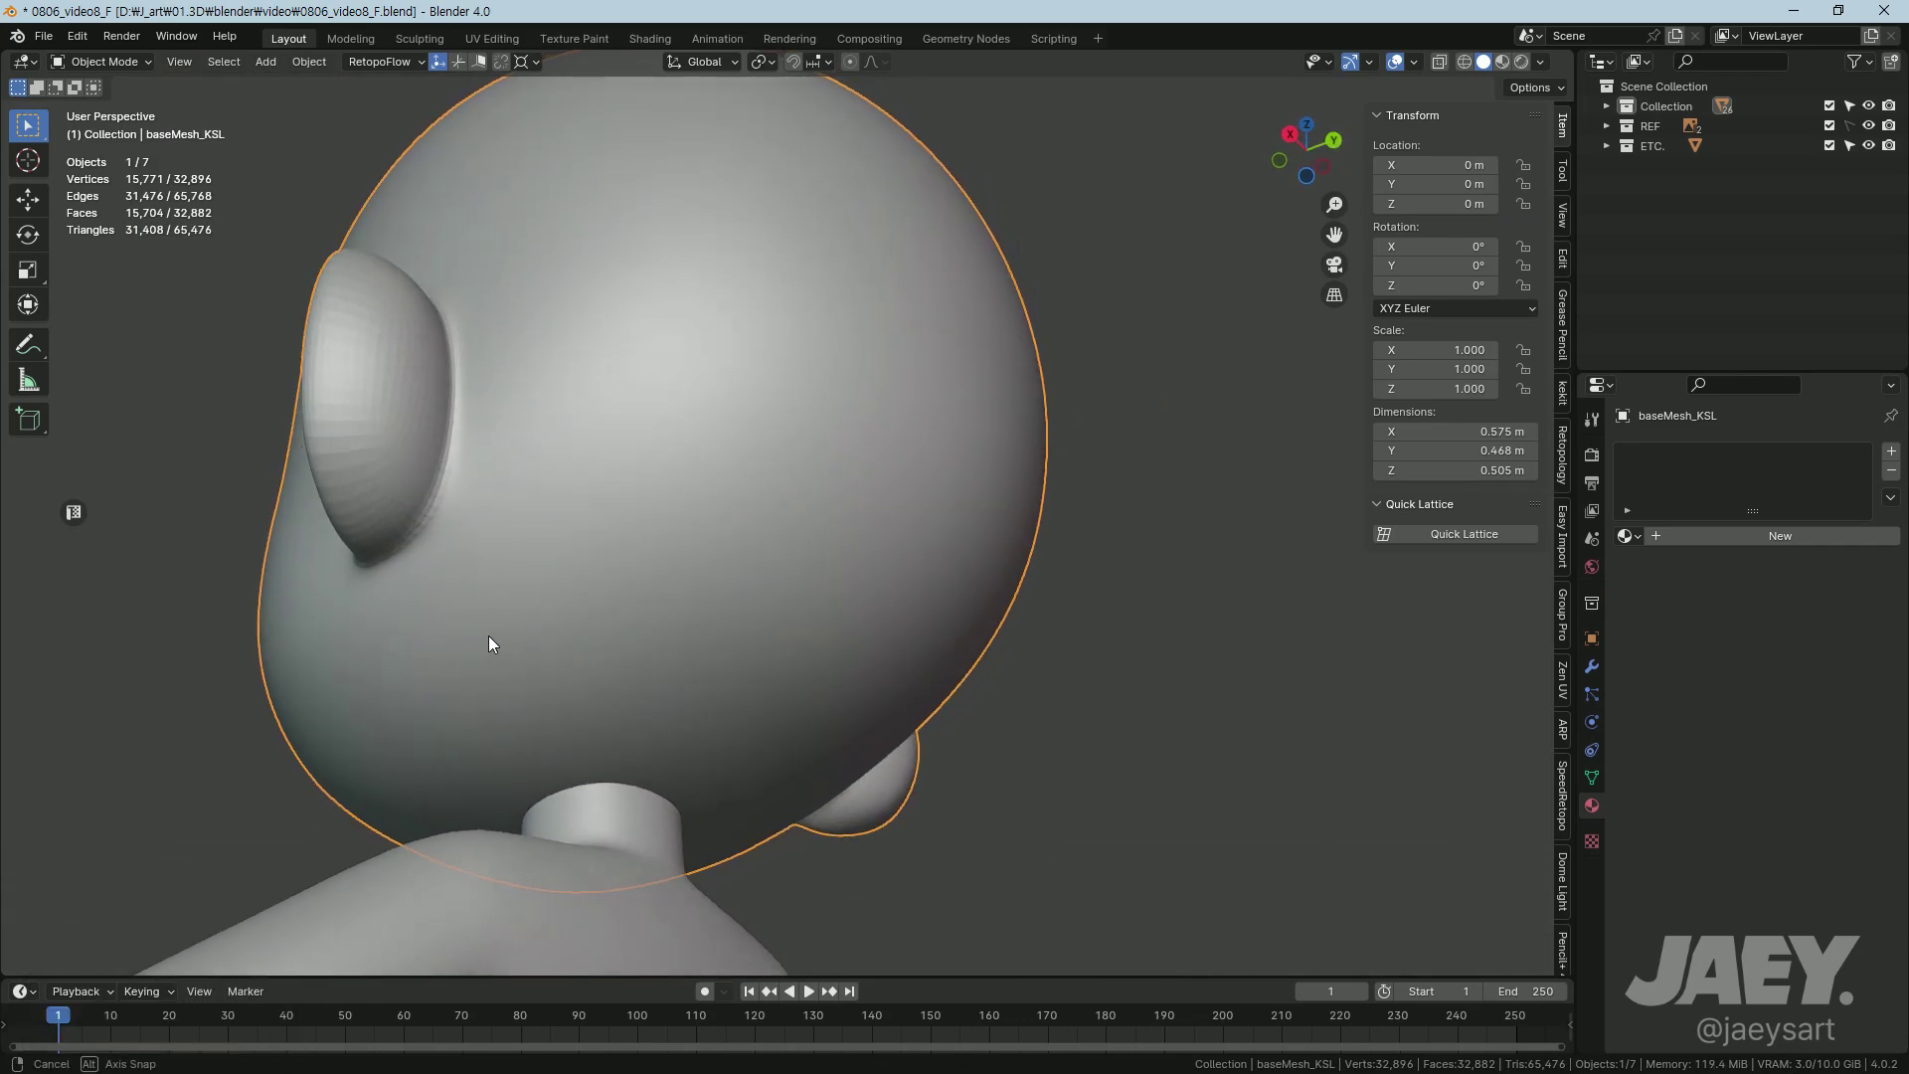
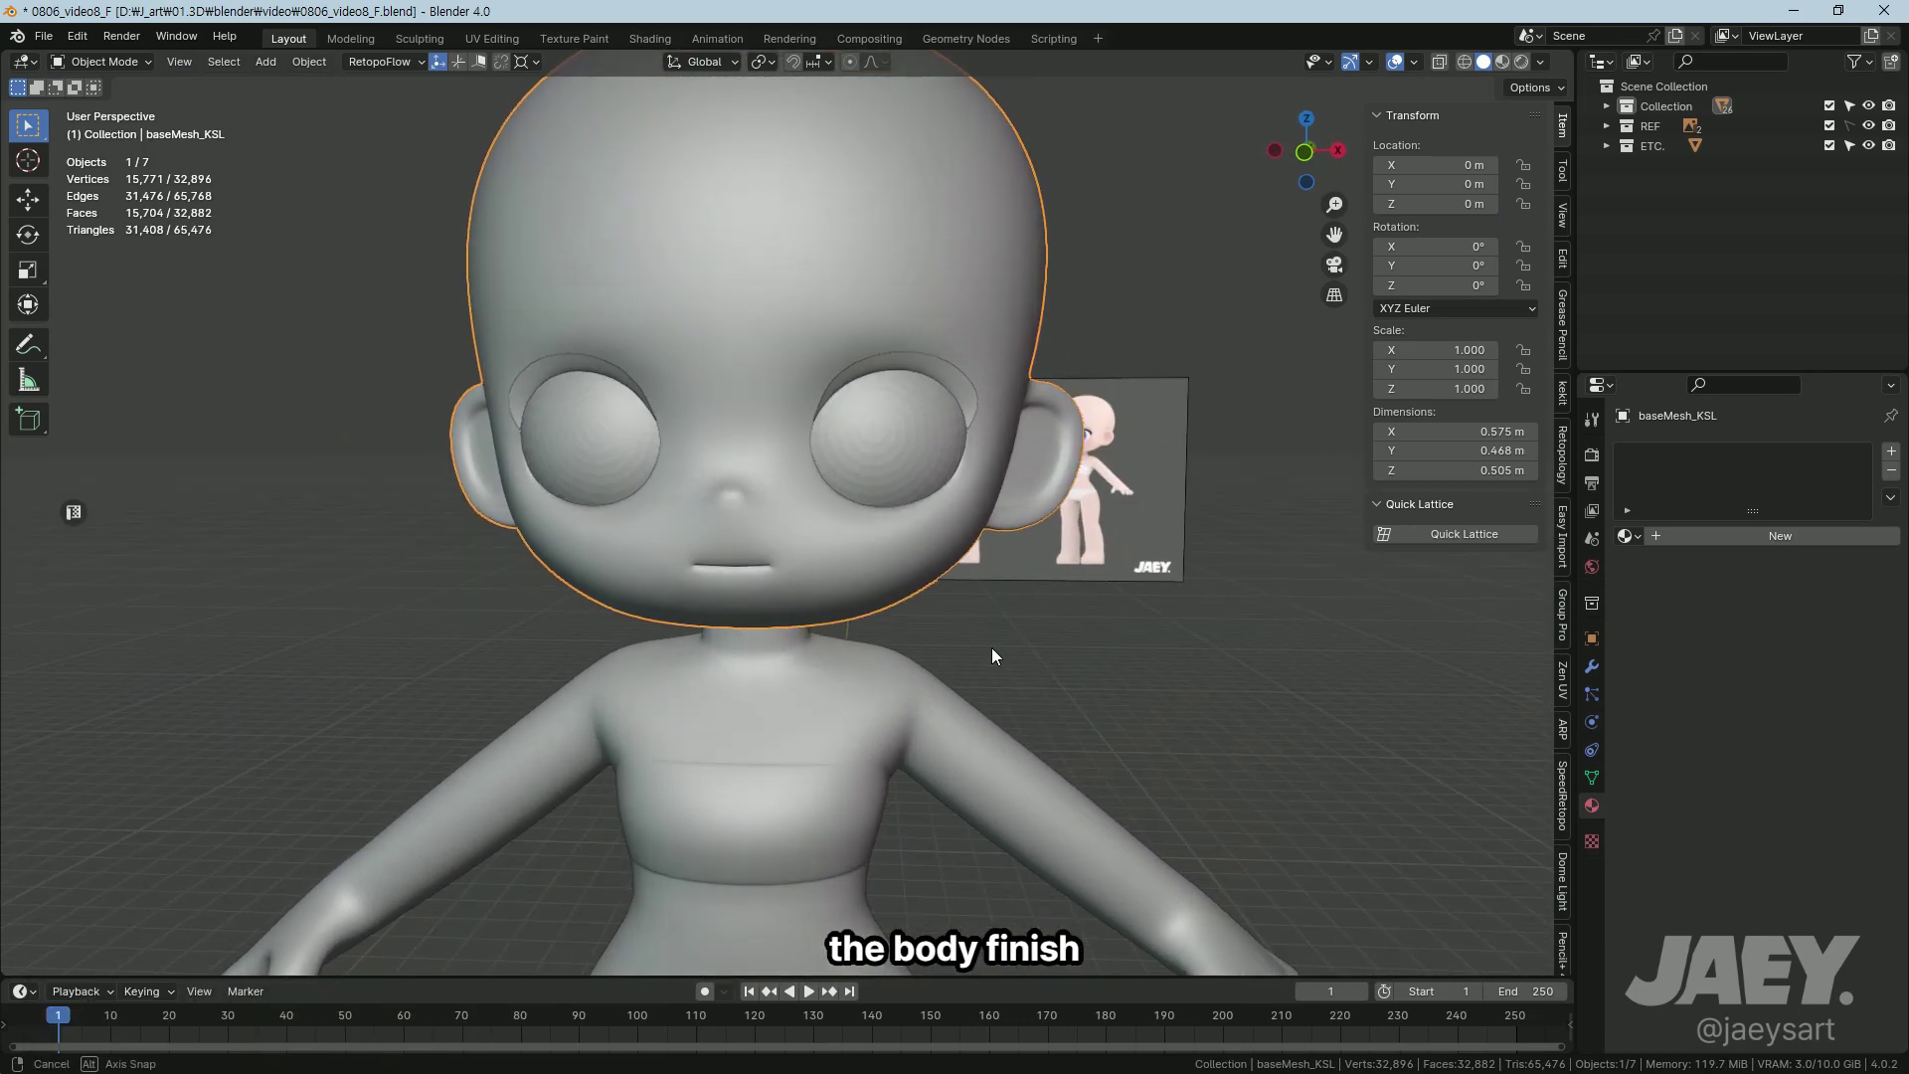
Step: Enter Edit Mode on the body mesh and bring the neck into view
middle_click(971, 662)
key(Tab)
middle_click(970, 775)
middle_click(926, 741)
middle_click(931, 739)
middle_click(708, 568)
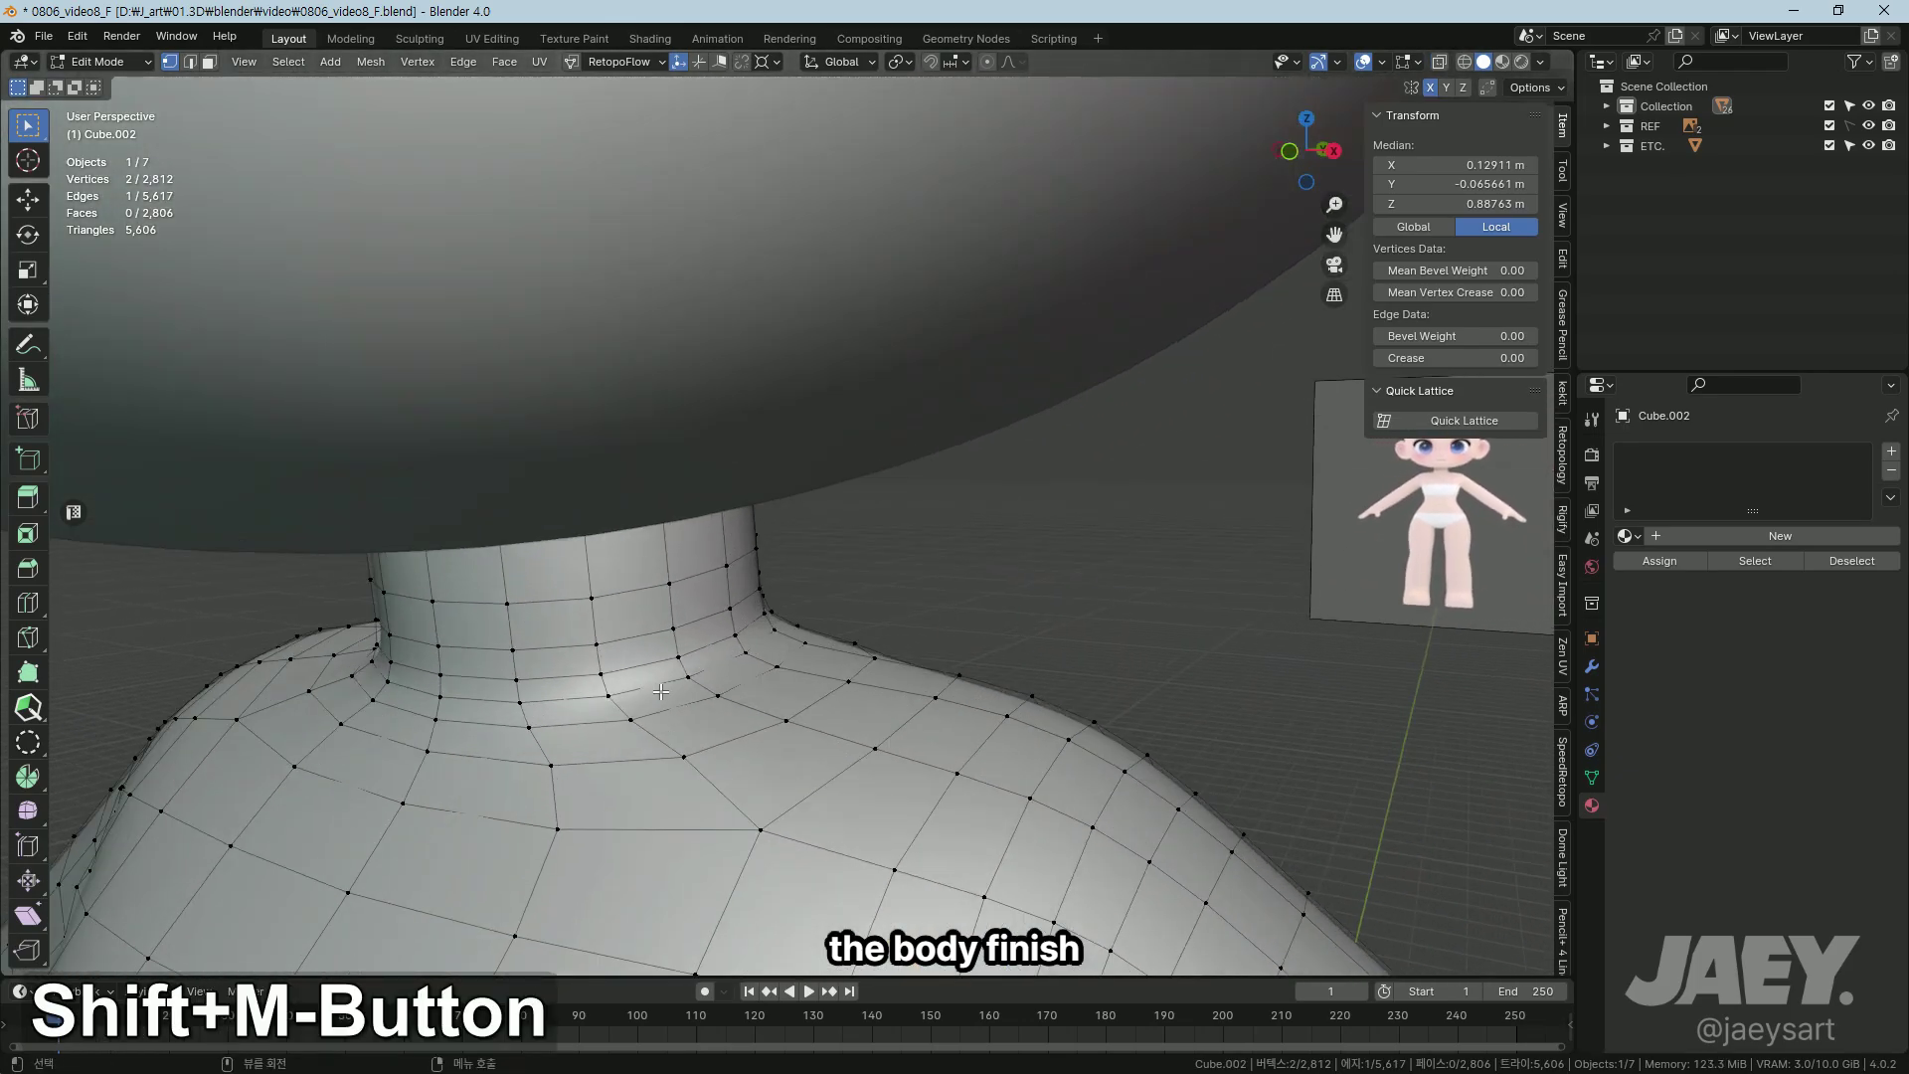
Step: Merge a redundant neck vertex on the body mesh and check the torso from outside
key(2)
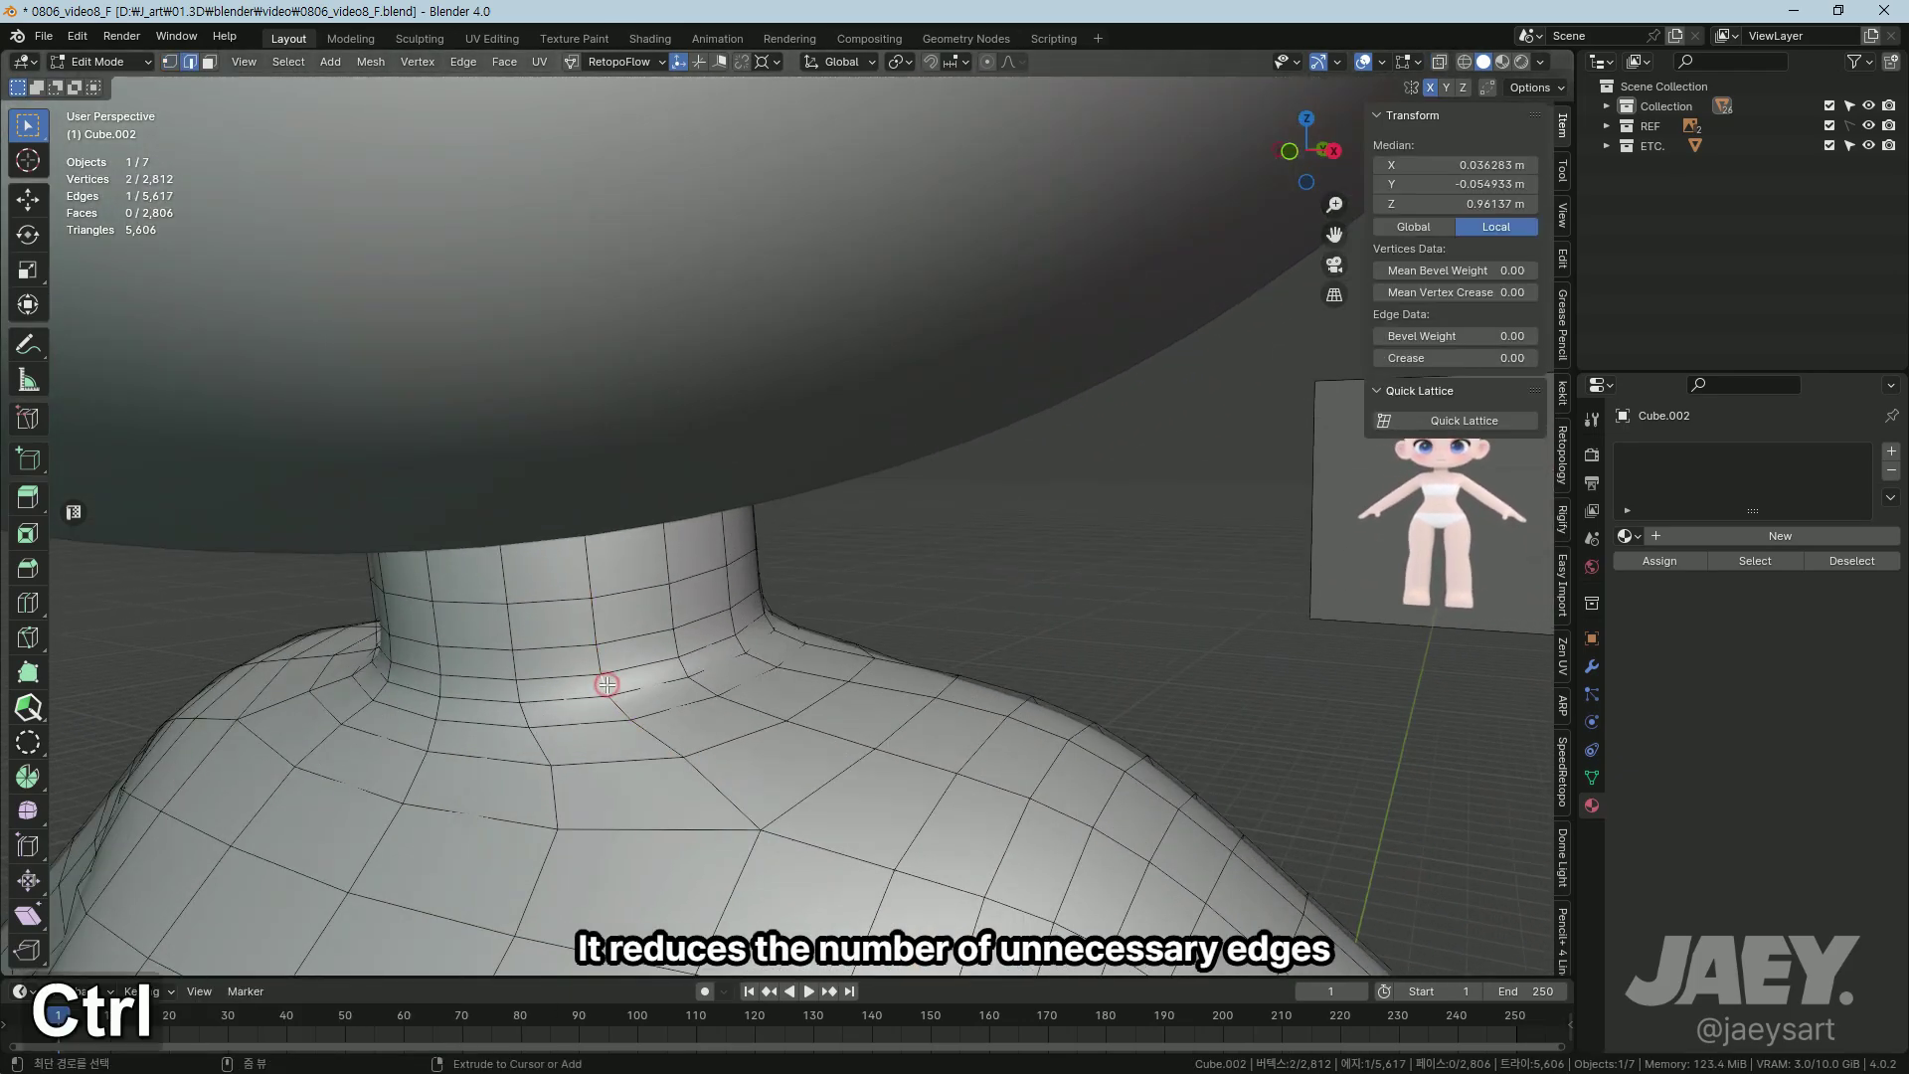
key(m)
key(Tab)
middle_click(654, 672)
middle_click(729, 604)
key(Tab)
Step: Toggle X-ray, switch to vertex select and start a bevel on the torso
middle_click(805, 668)
key(alt+z)
key(alt+z)
key(1)
key(ctrl+b)
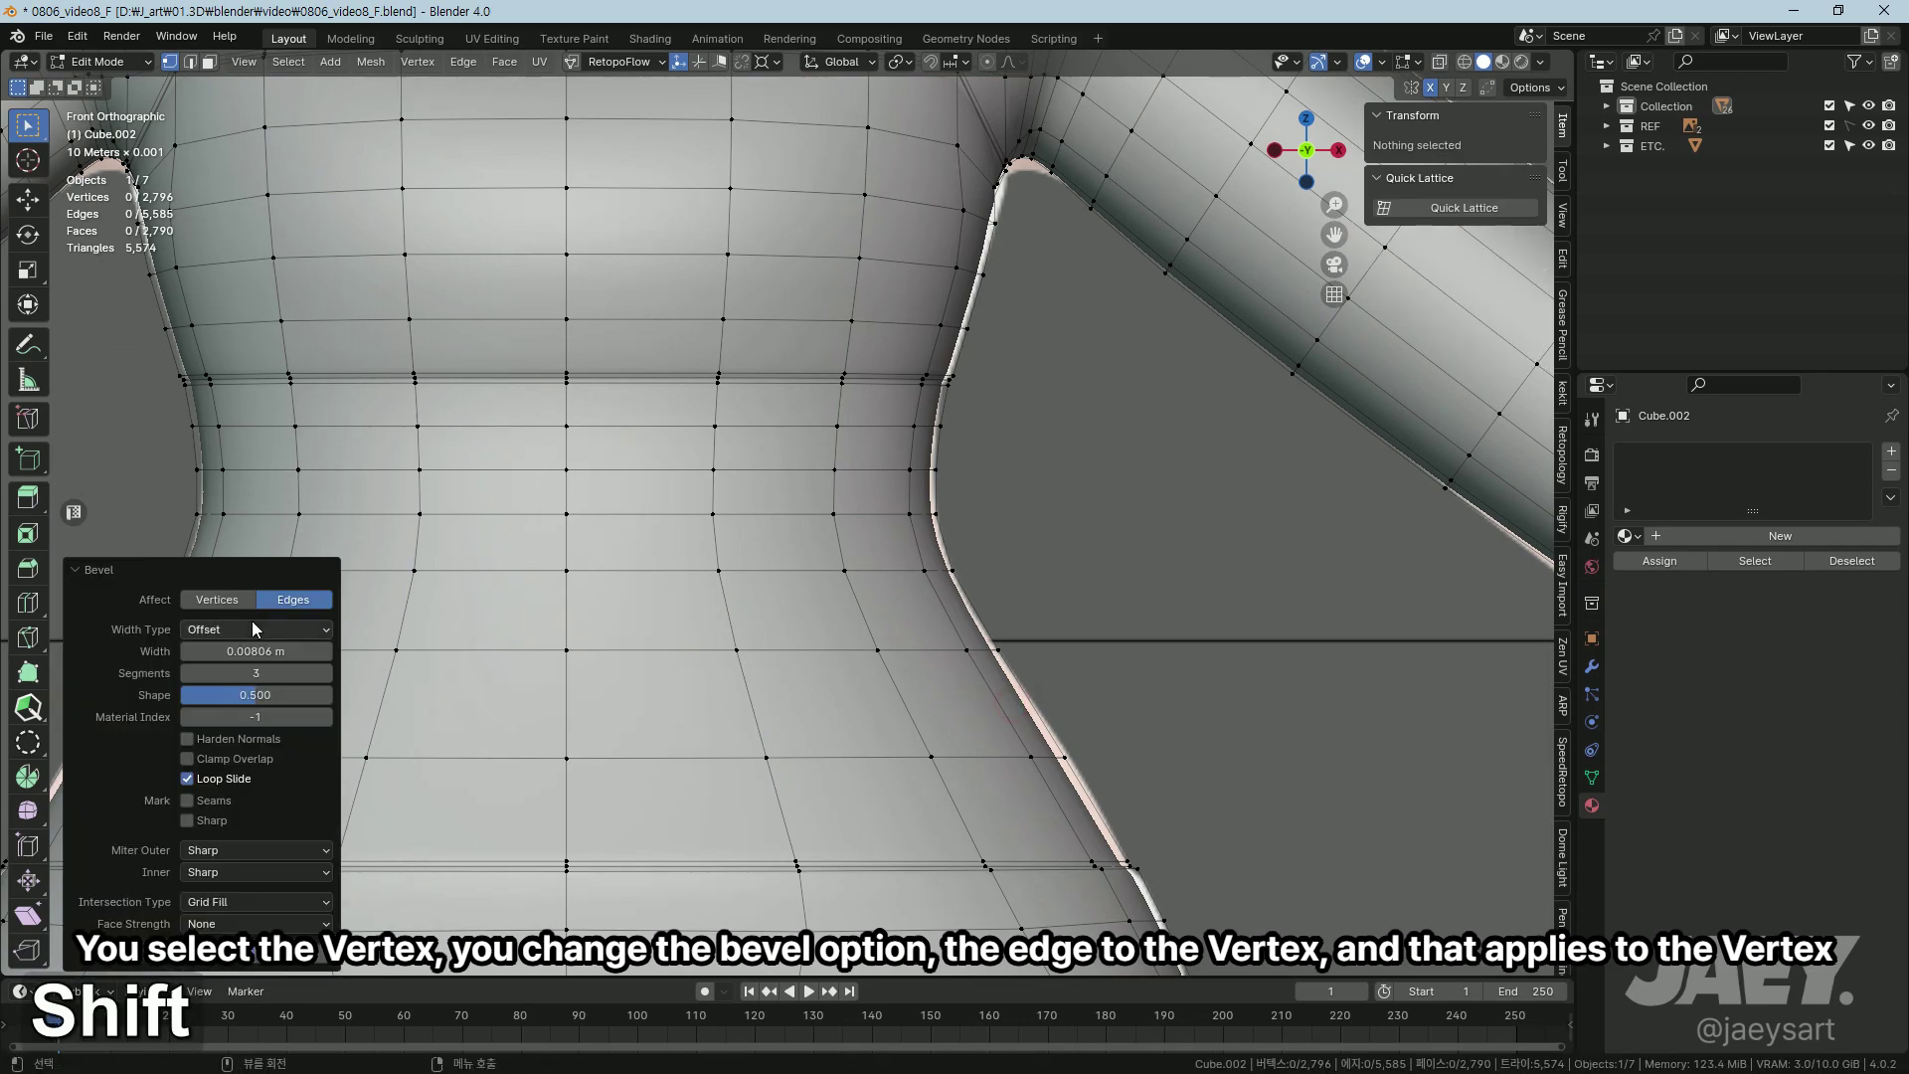
Step: Bevel the torso pole vertex into a diamond face, flatten it in Z and extrude it inward along Y
key(Return)
key(d)
text(dz)
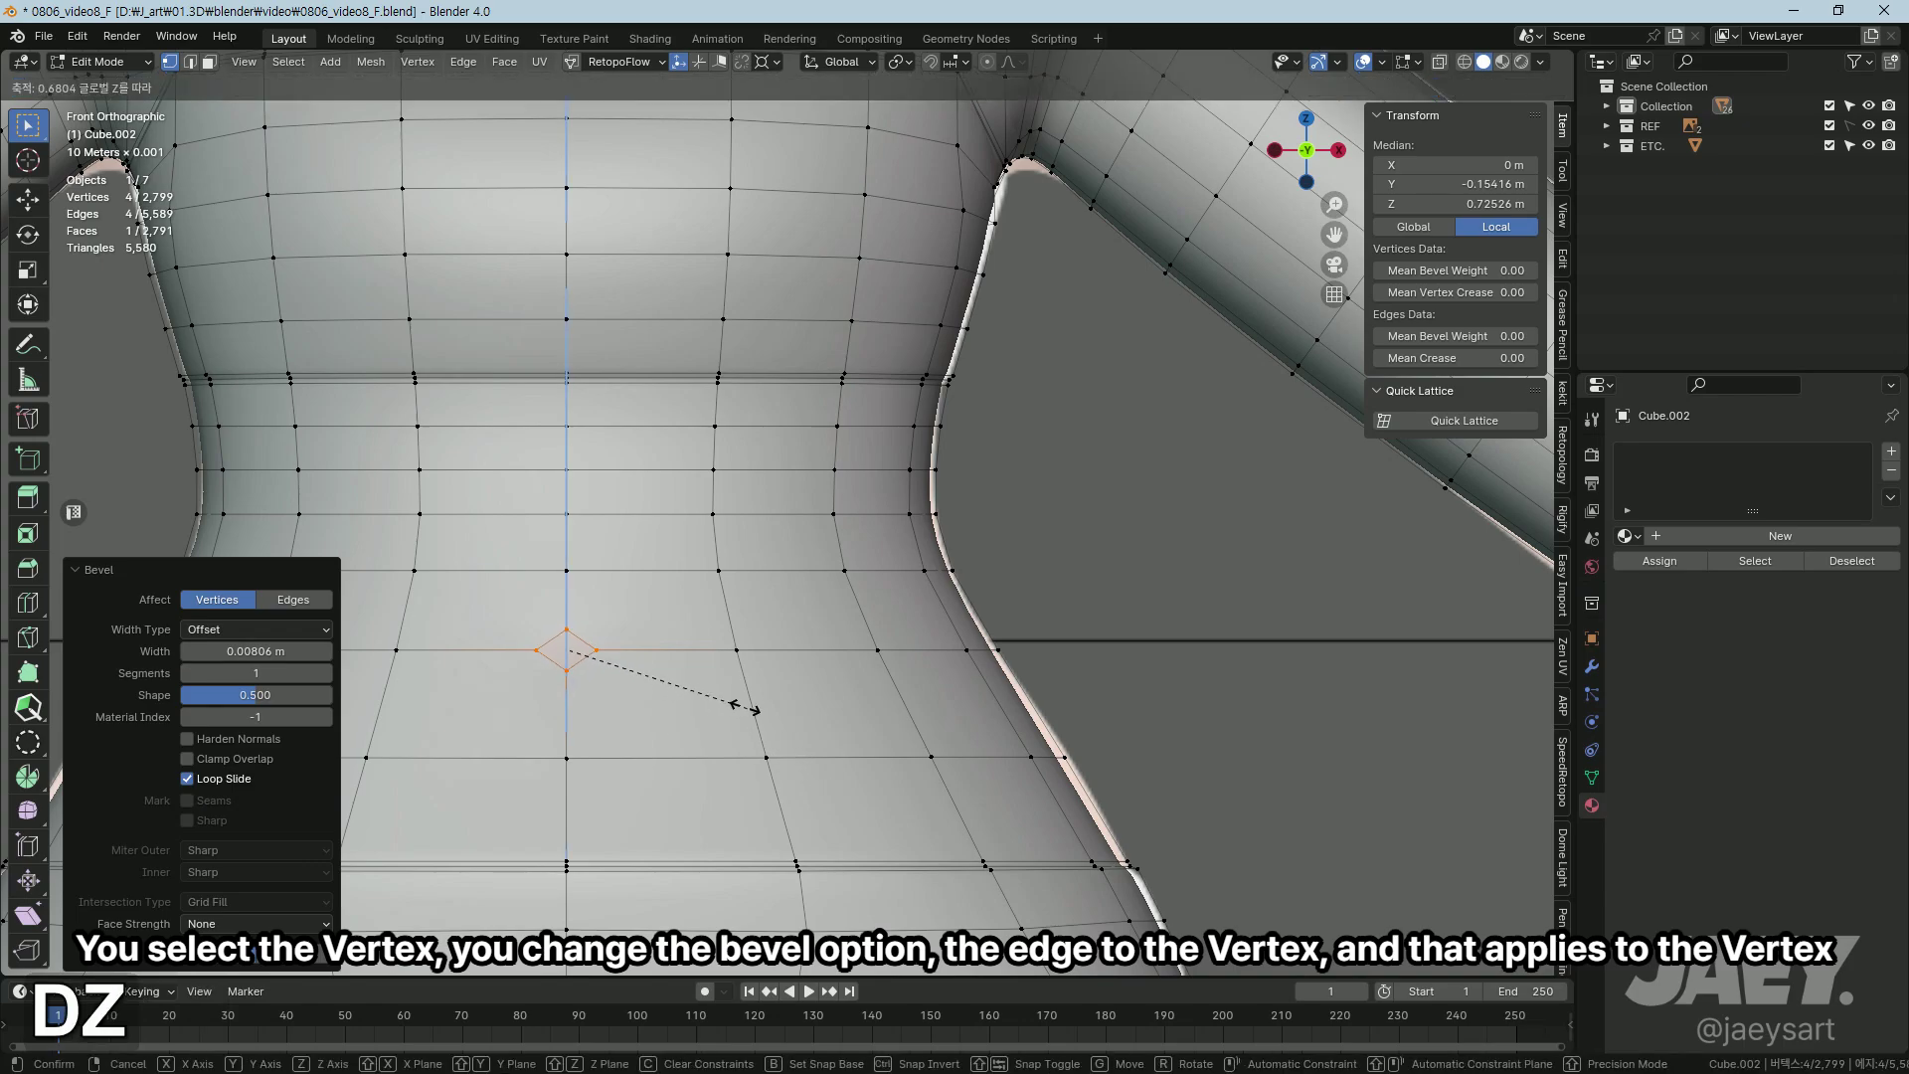
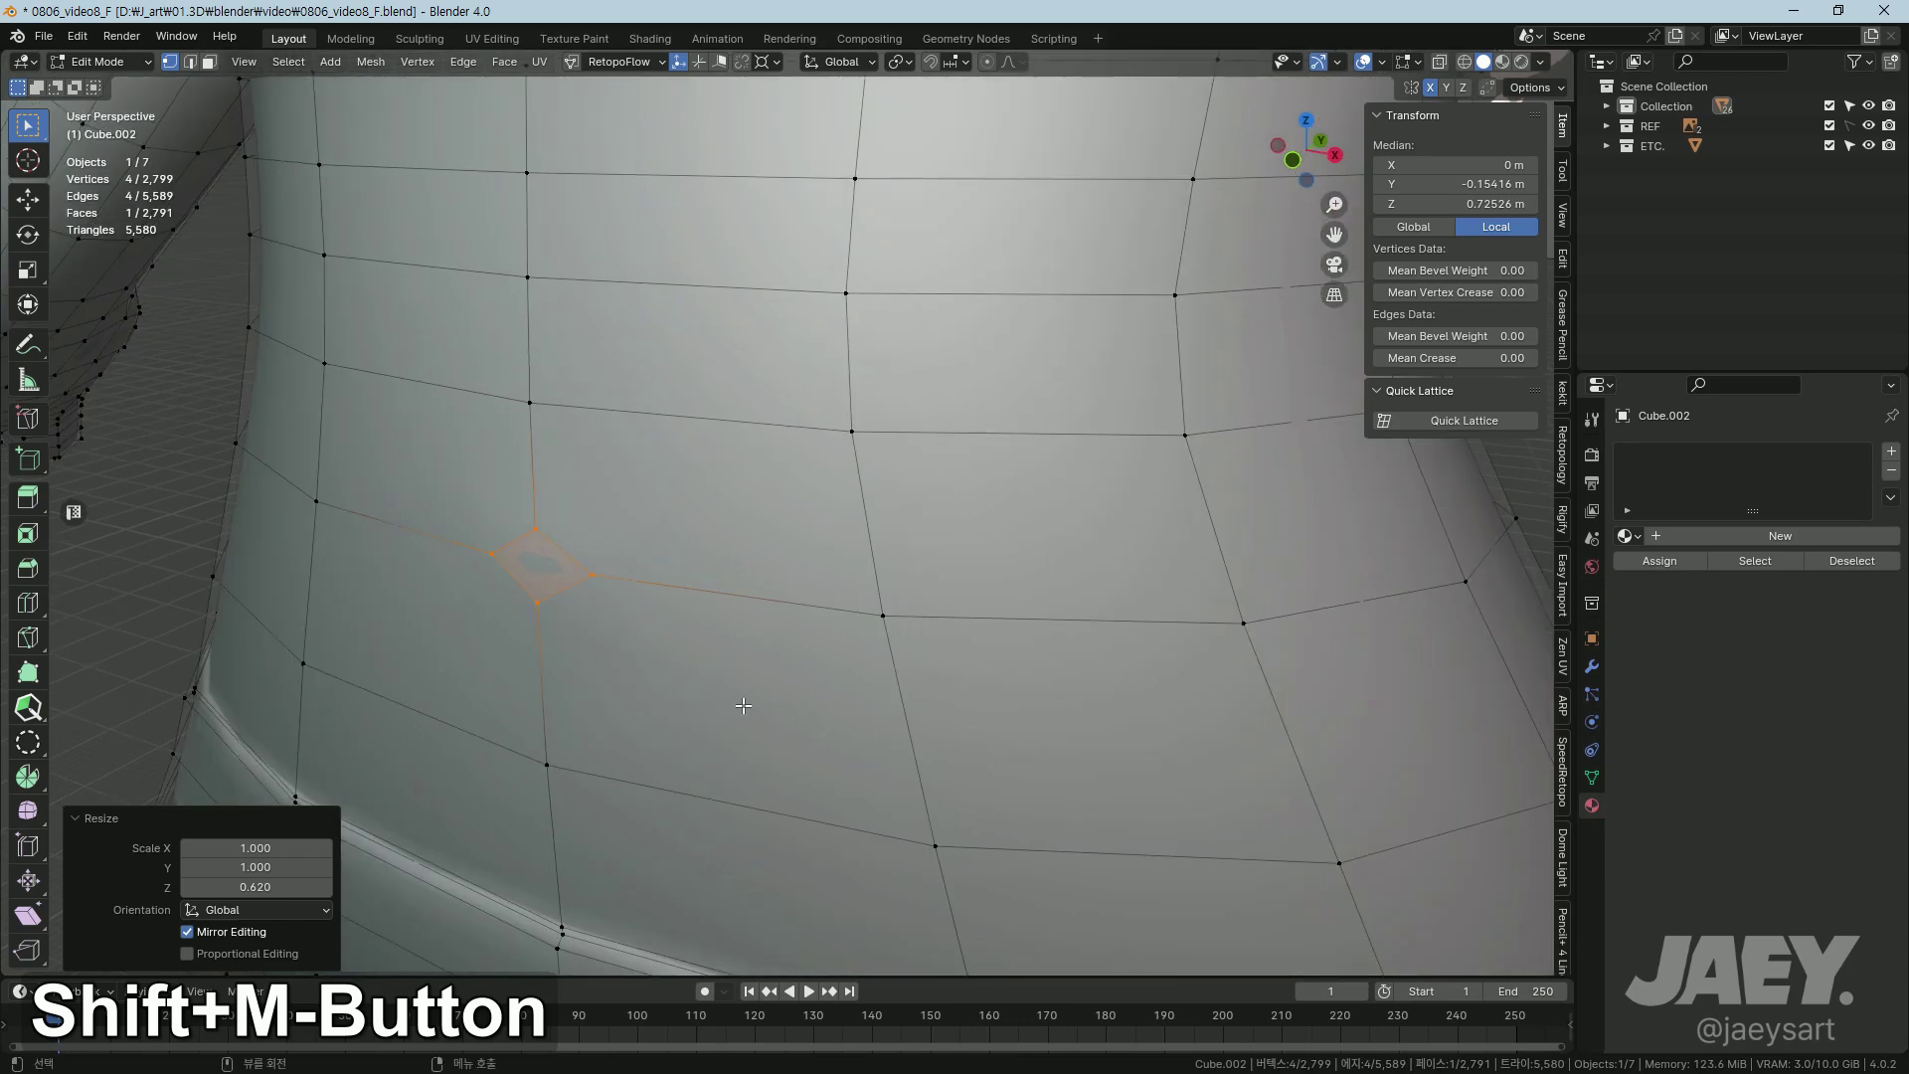
key(e)
text(ey)
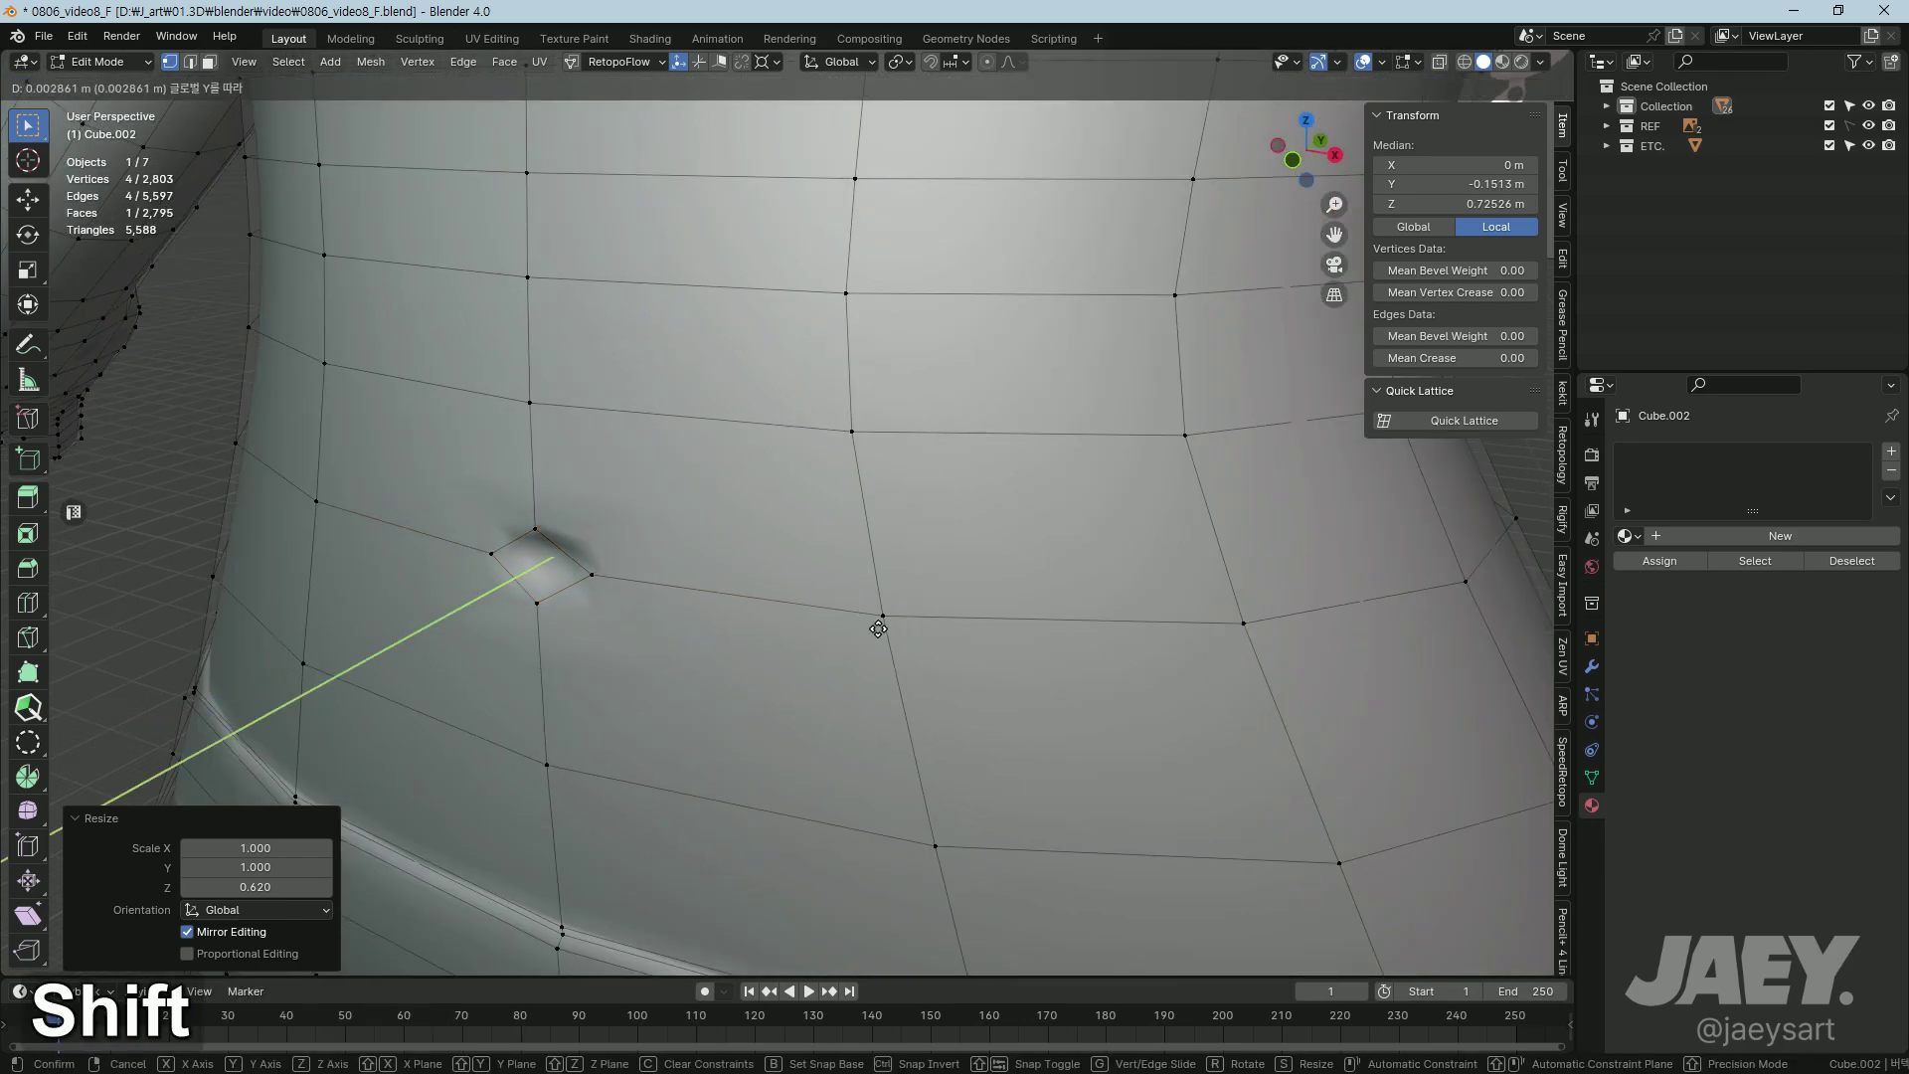
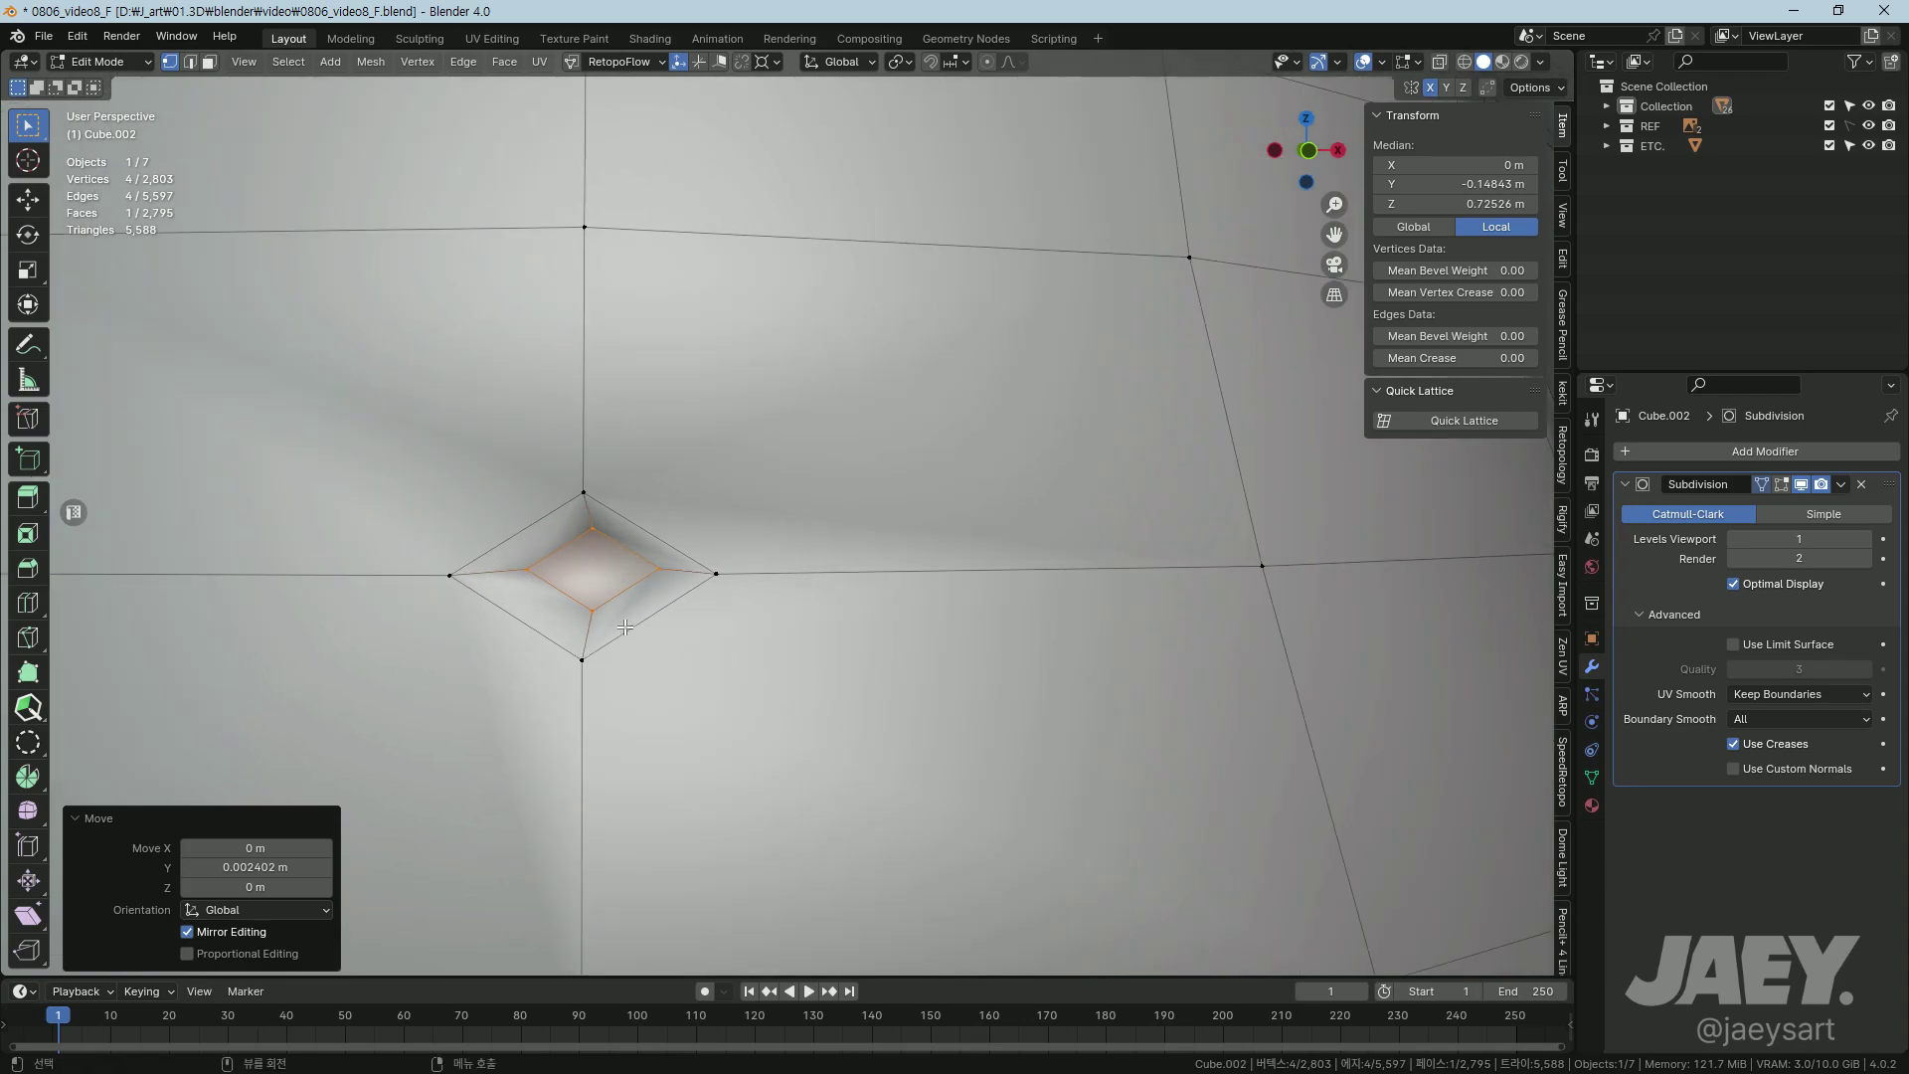
middle_click(689, 617)
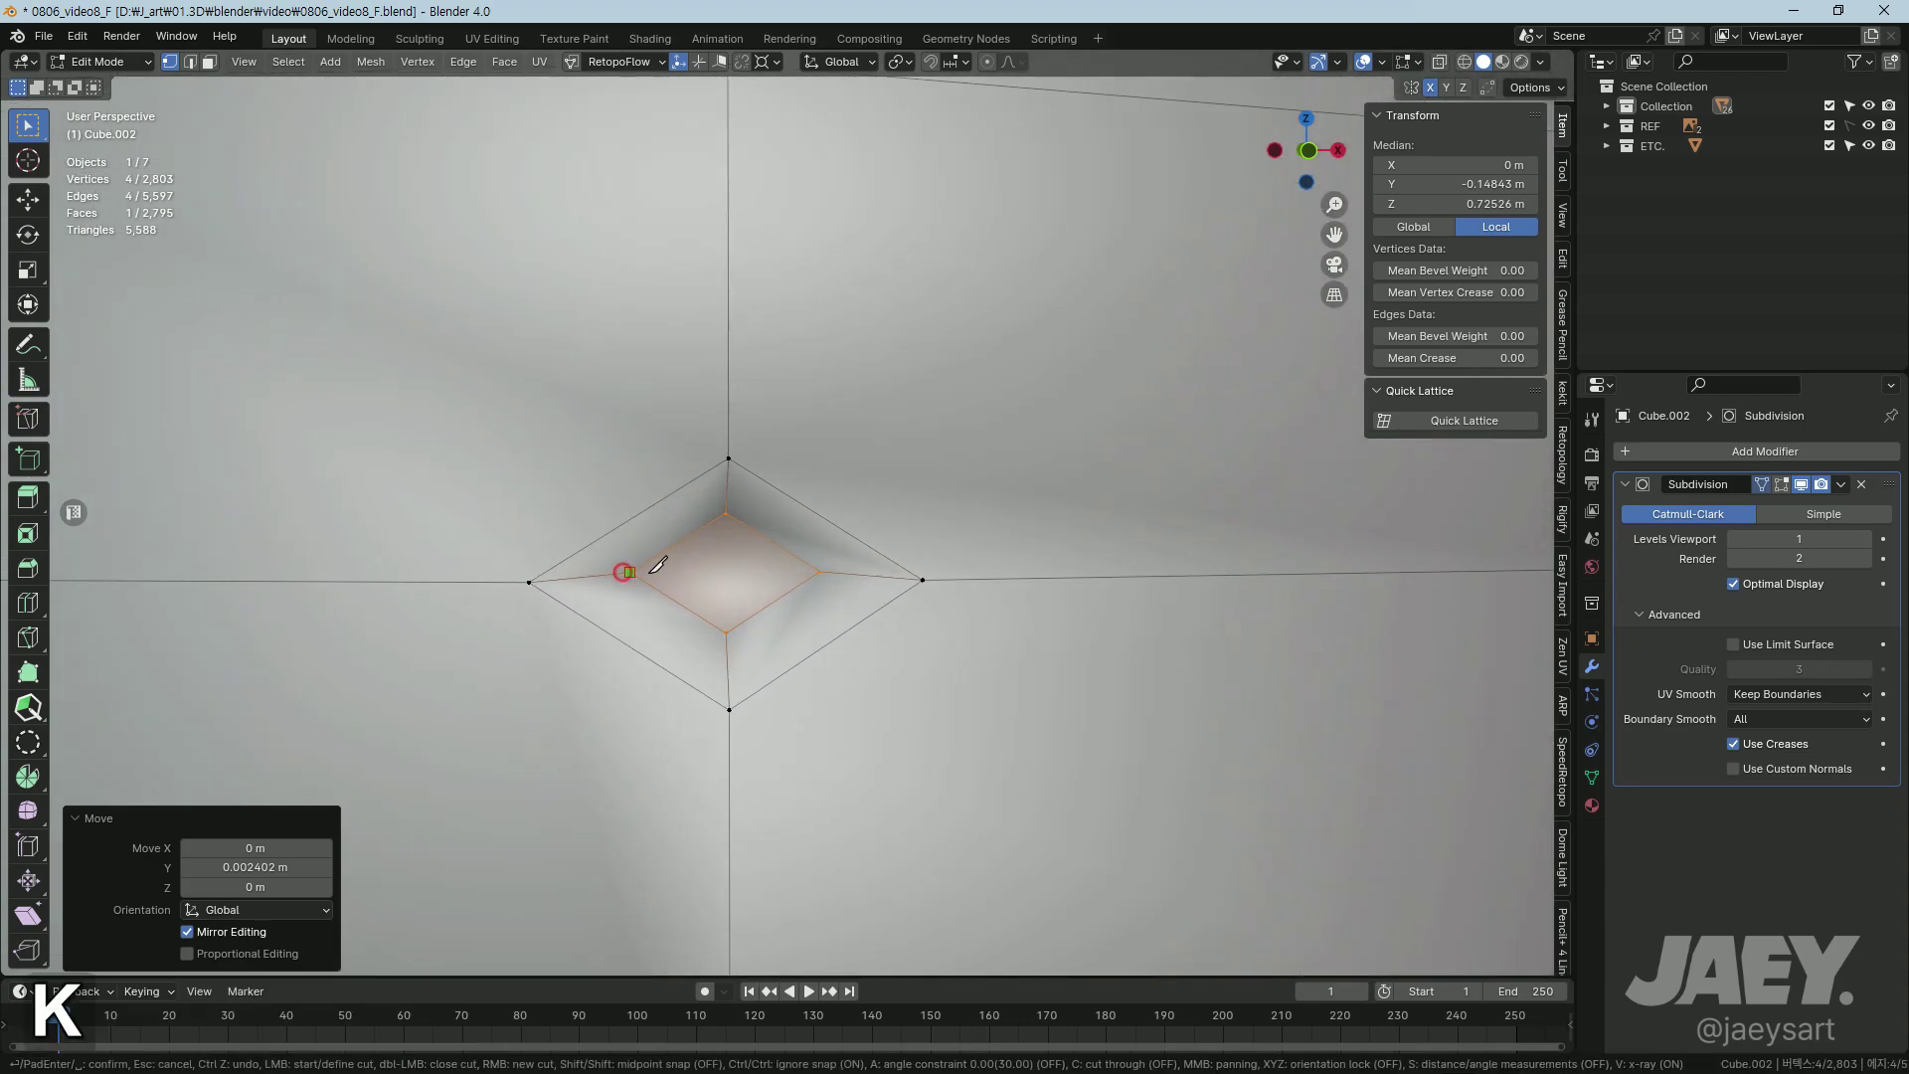
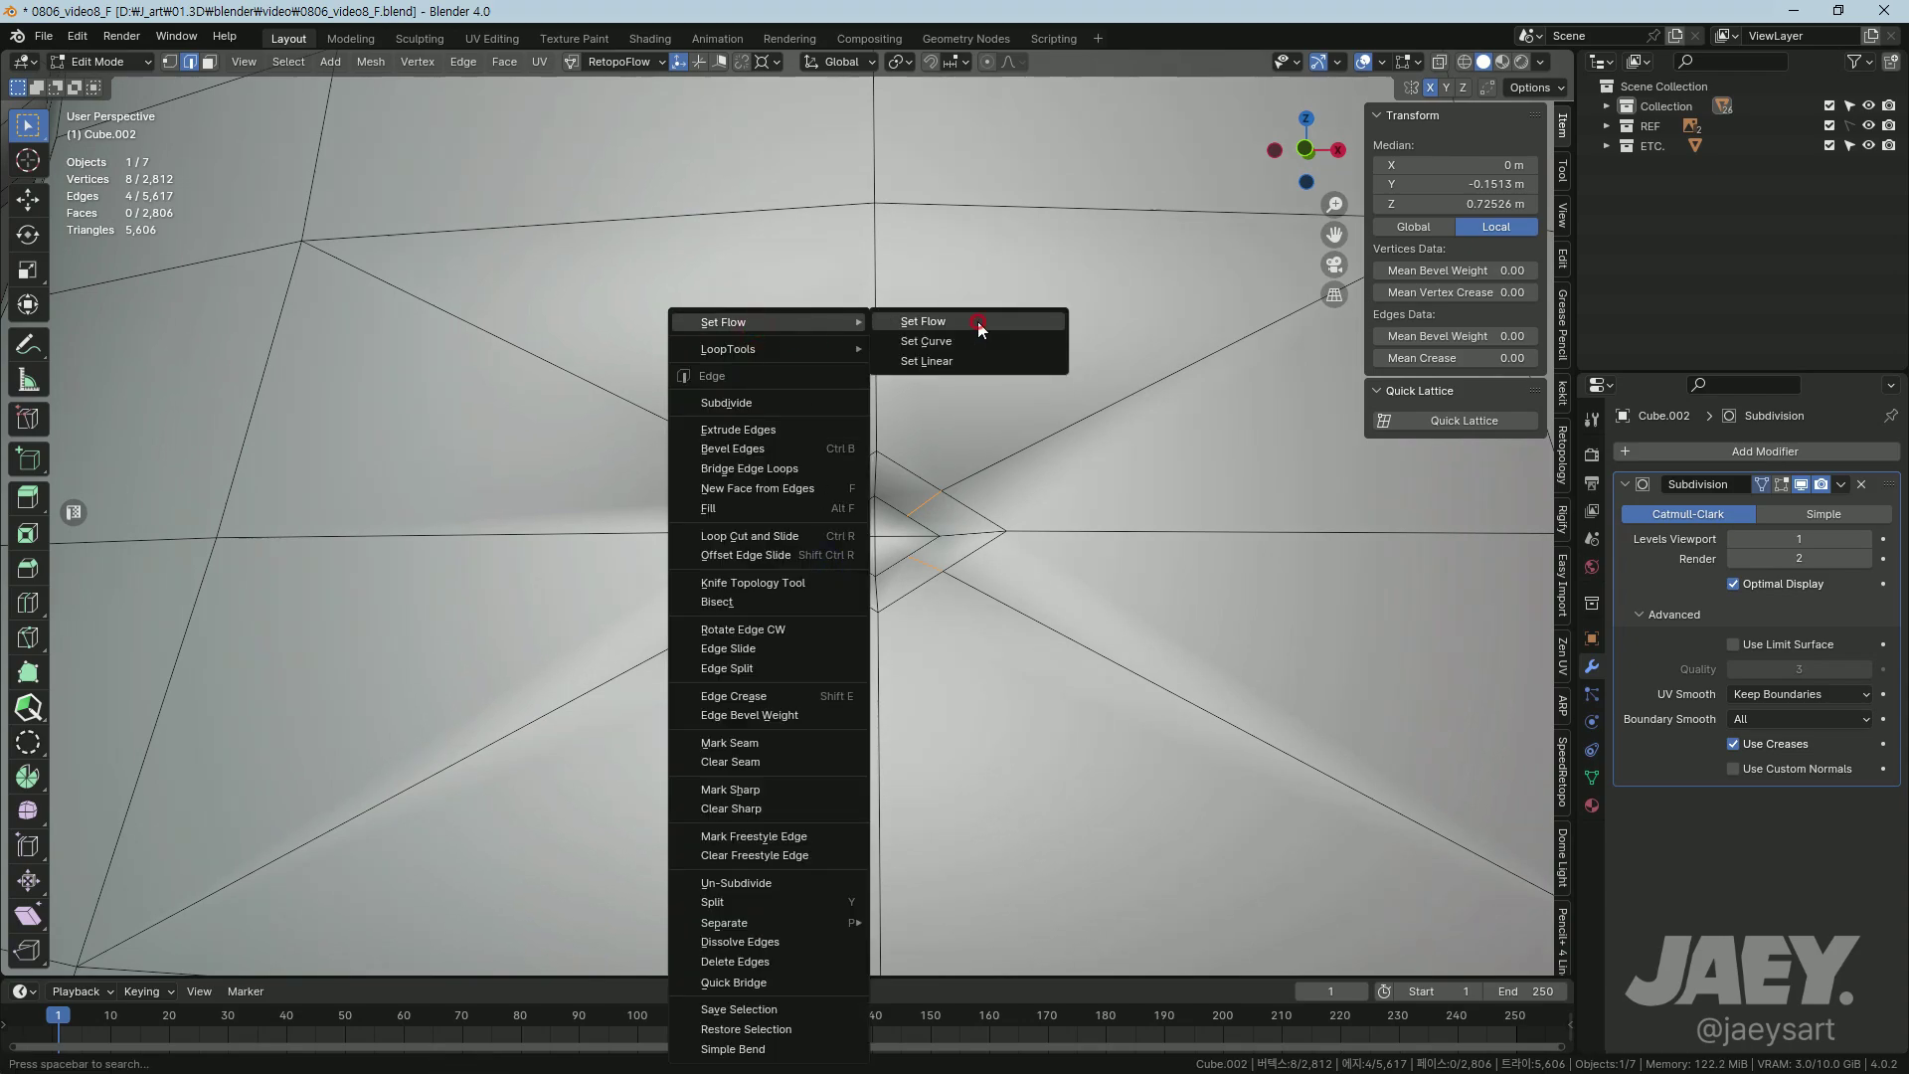
Step: Smooth the edge flow around the navel diamond and preview the body from object mode
middle_click(977, 576)
middle_click(970, 560)
key(Tab)
middle_click(828, 723)
middle_click(941, 605)
key(Tab)
middle_click(842, 613)
middle_click(841, 594)
Step: Nudge a navel vertex, return to object mode and view the body at subdivision level 2
key(1)
middle_click(580, 718)
key(g)
key(Tab)
middle_click(849, 672)
middle_click(795, 572)
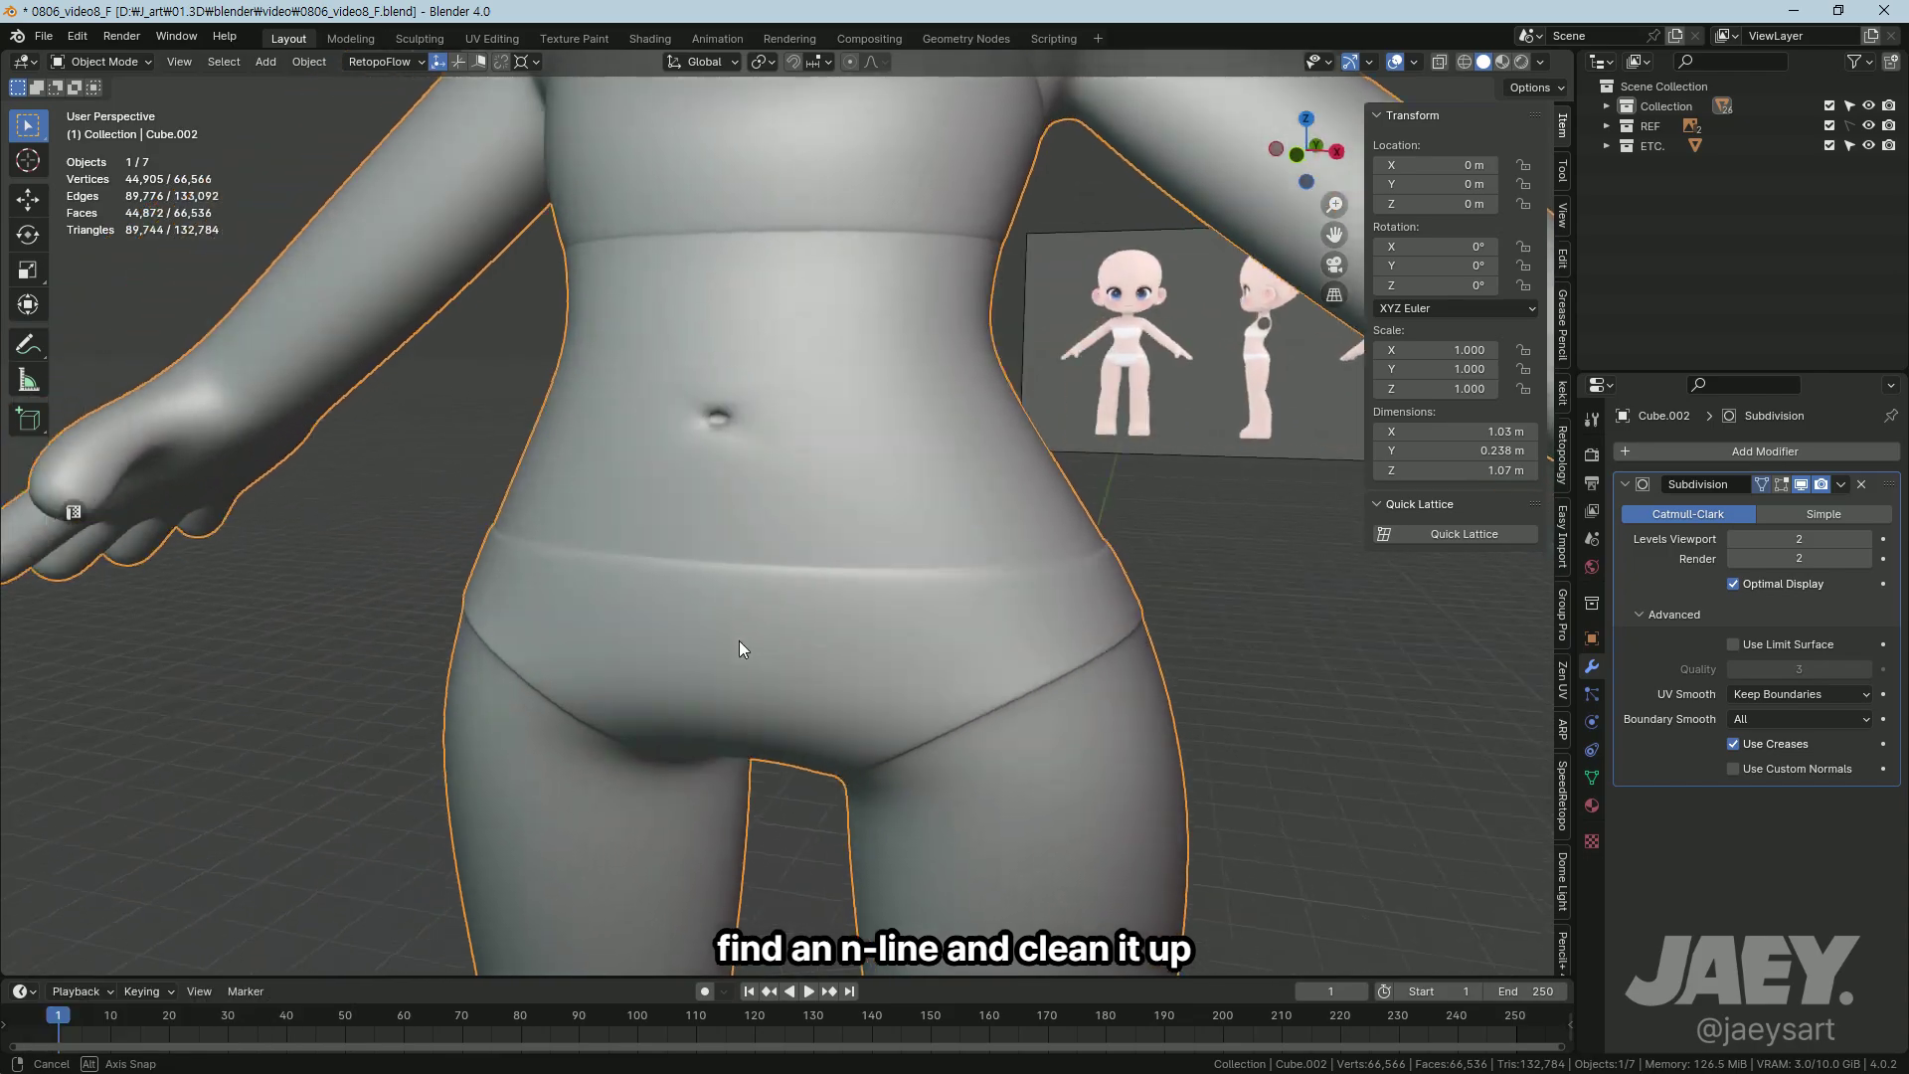
Step: Orbit to view the whole smoothed character
middle_click(904, 675)
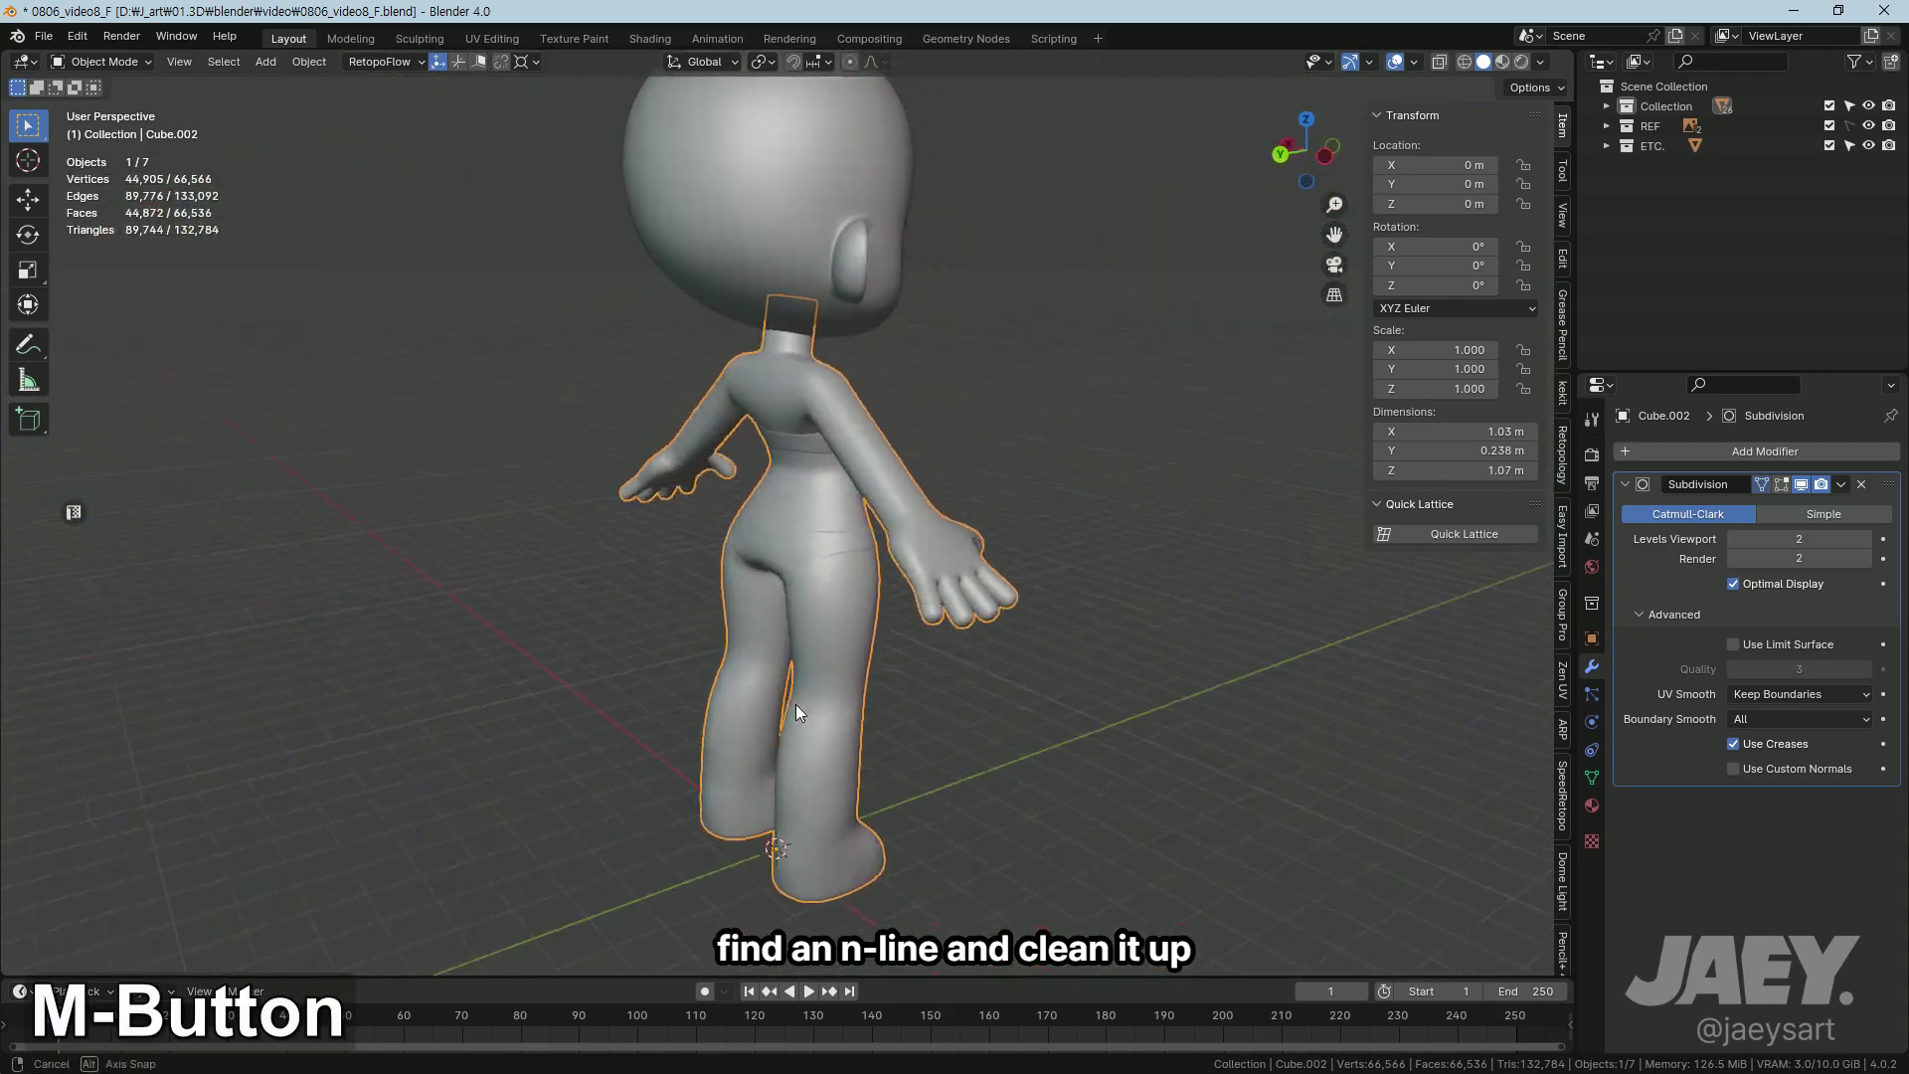
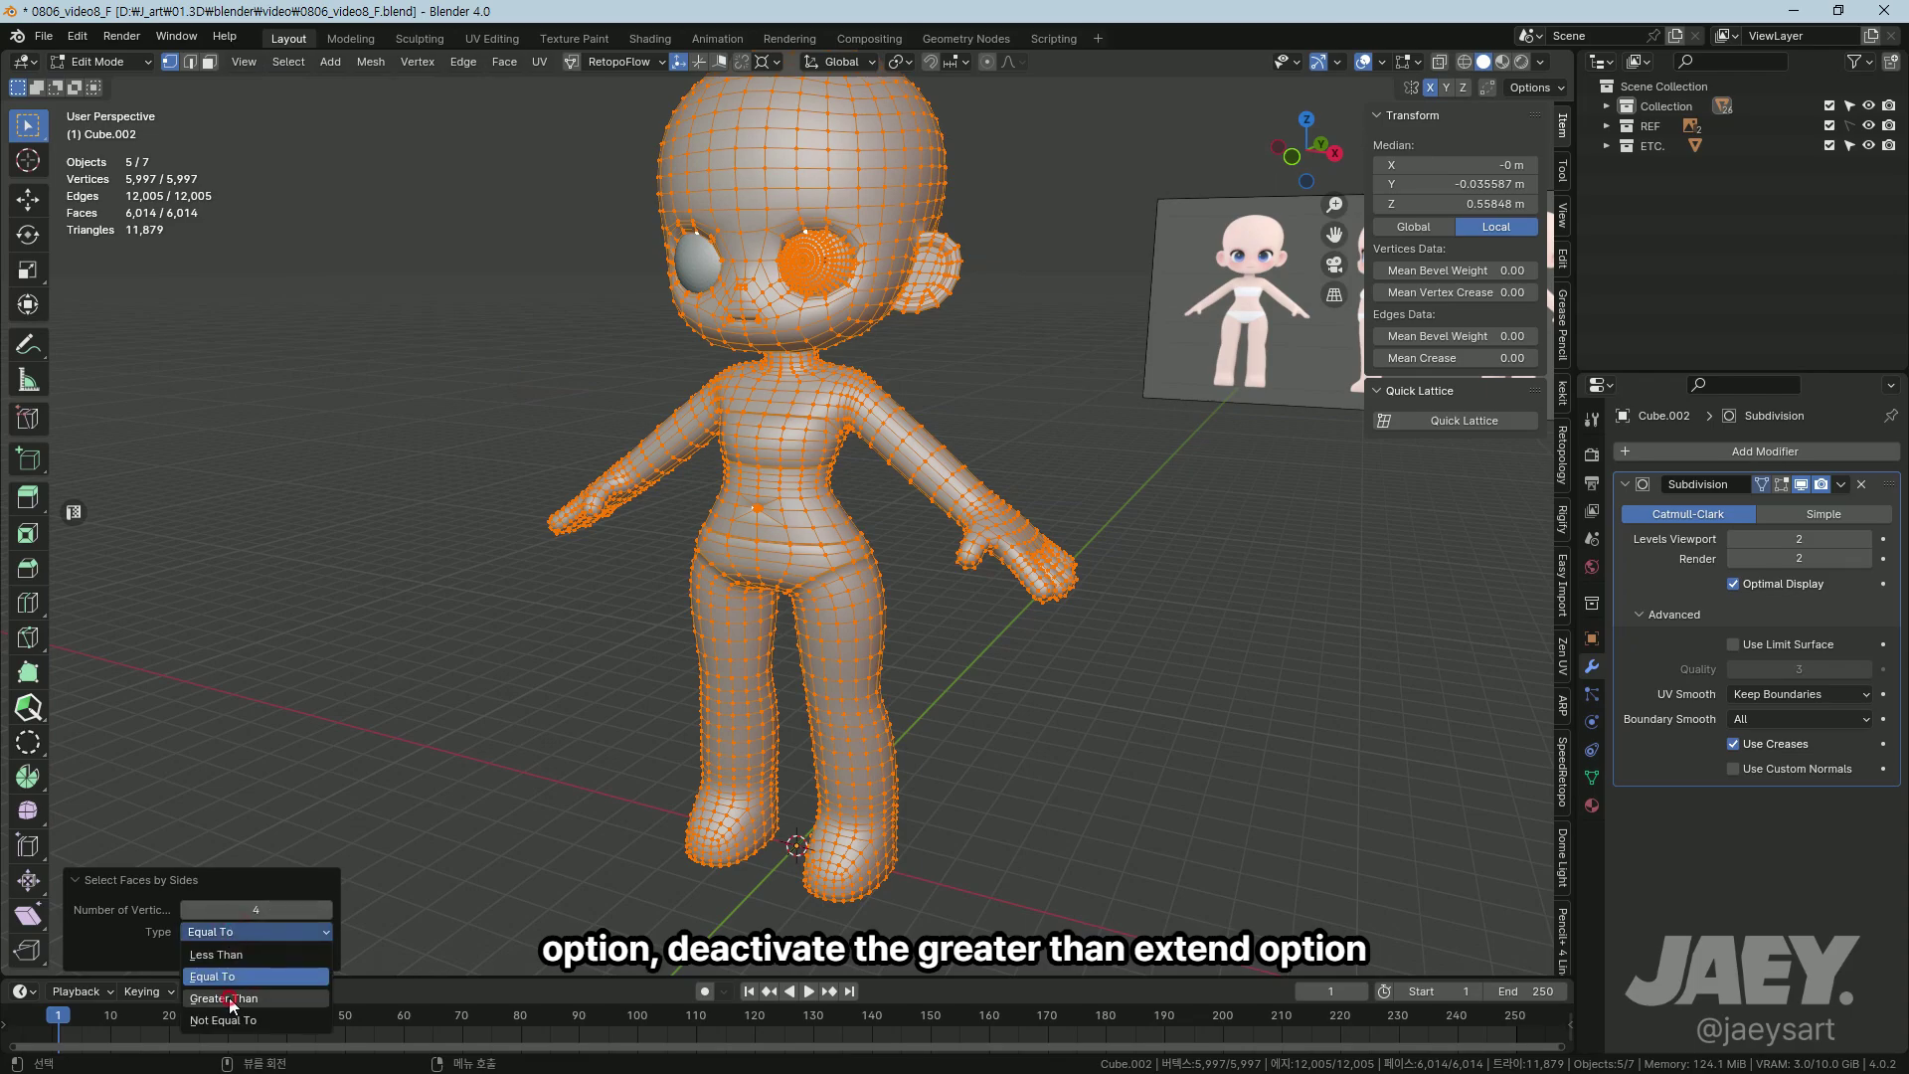
Step: Zoom into the n-gon near the cheek and merge its vertices to remove it
middle_click(822, 518)
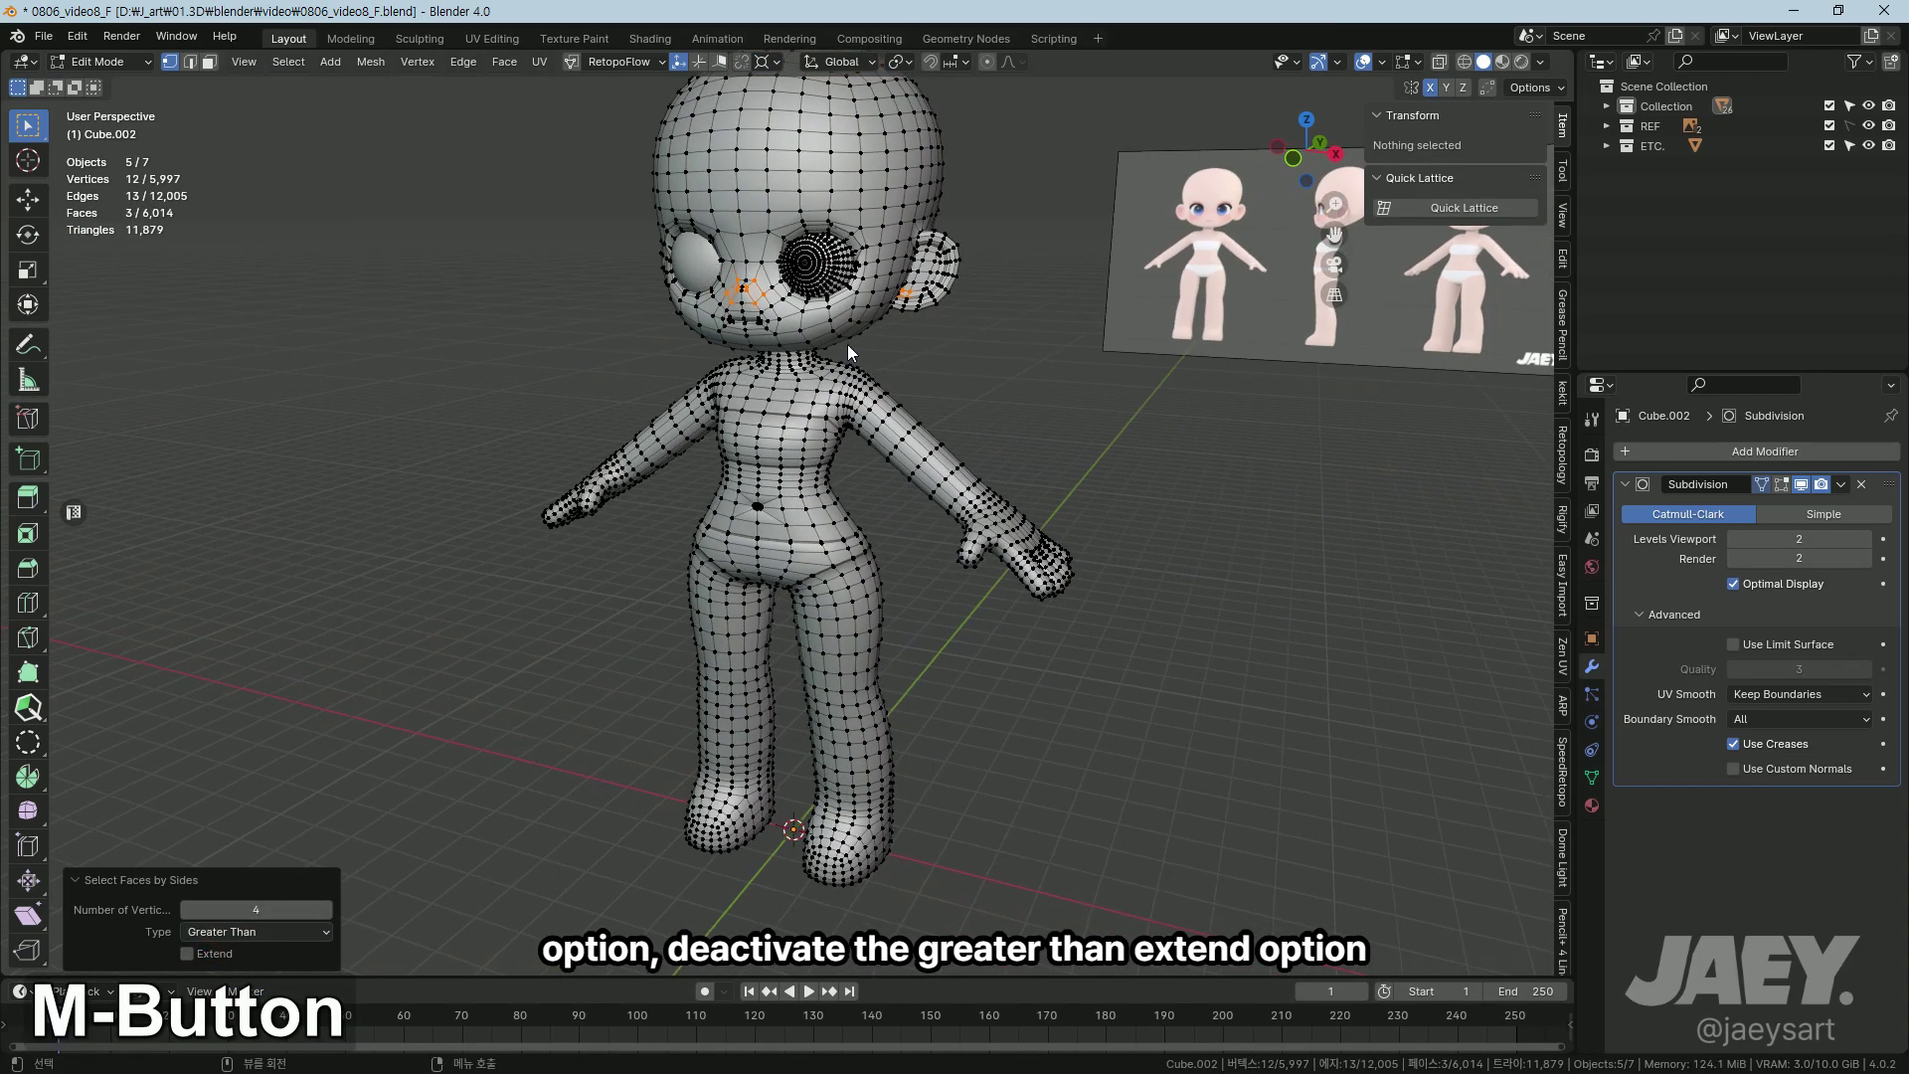
middle_click(855, 350)
middle_click(884, 454)
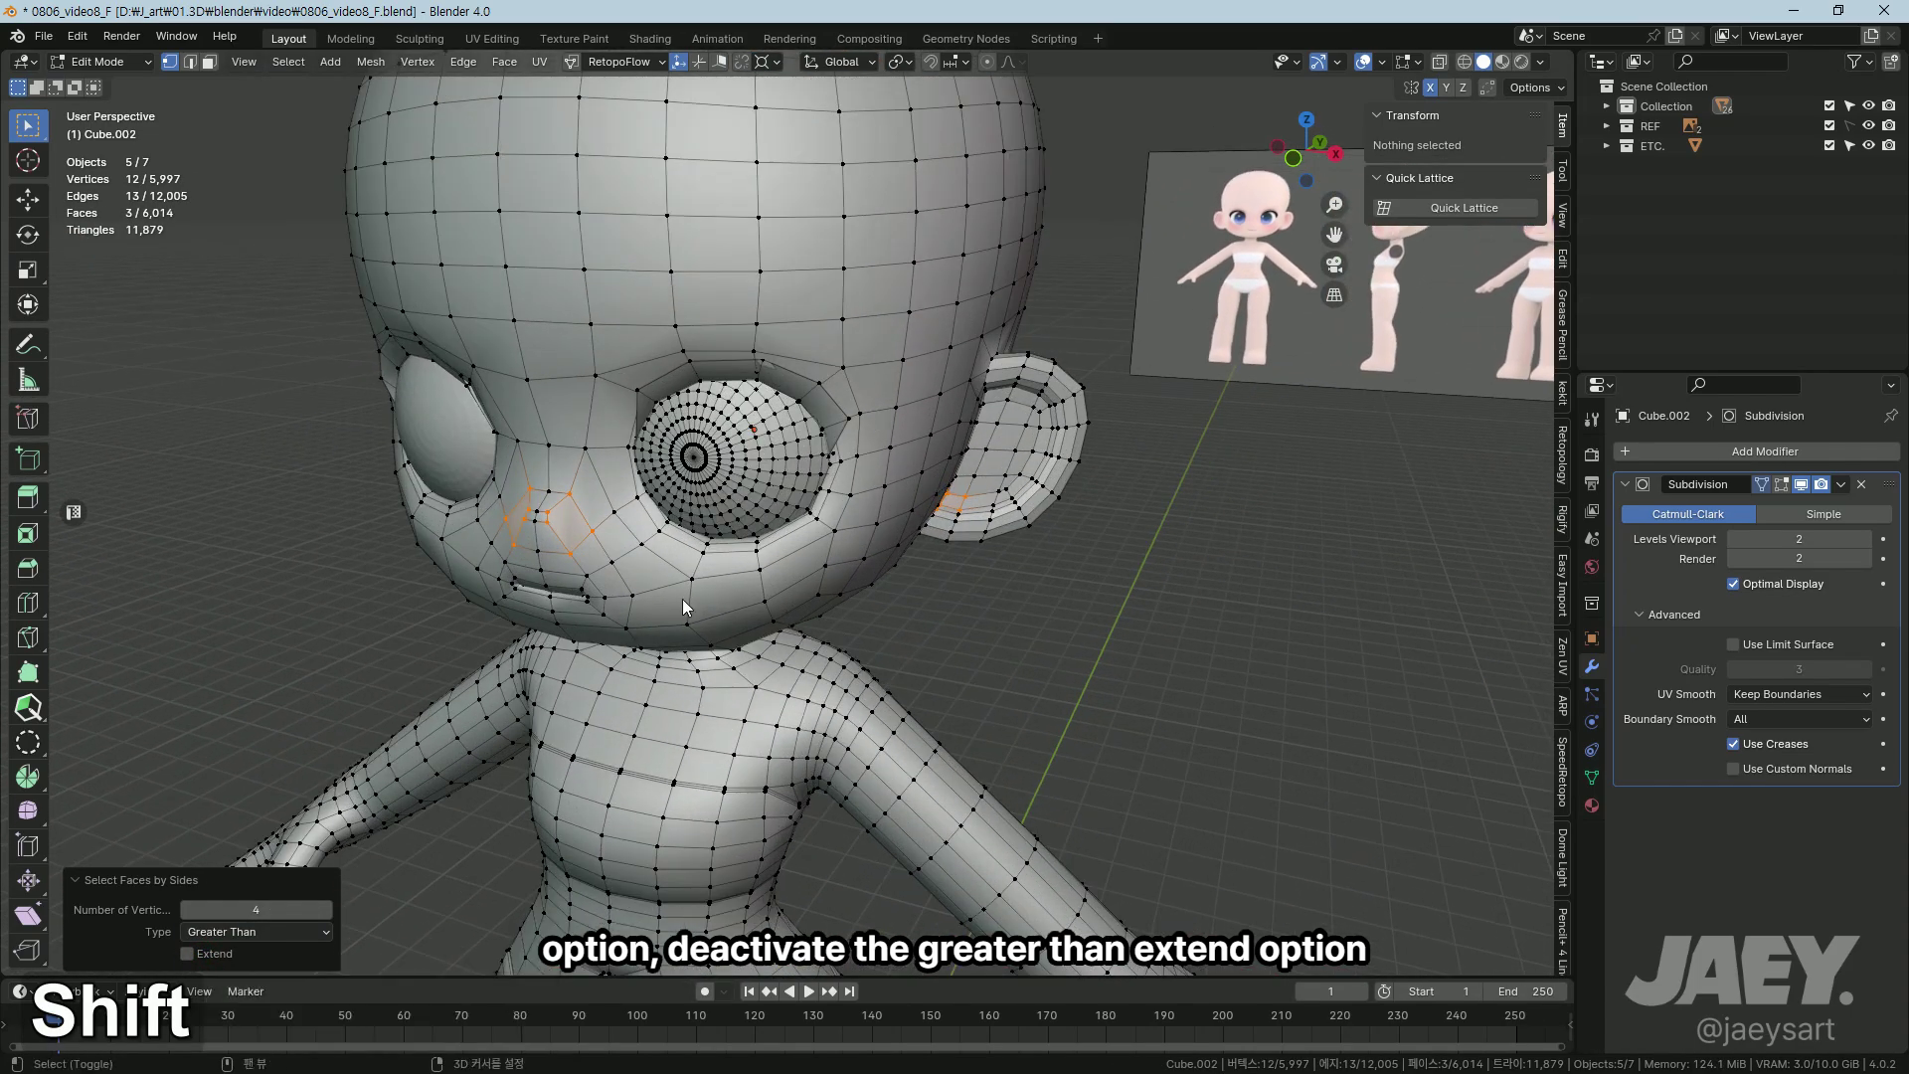
middle_click(827, 592)
middle_click(750, 592)
middle_click(838, 588)
middle_click(678, 592)
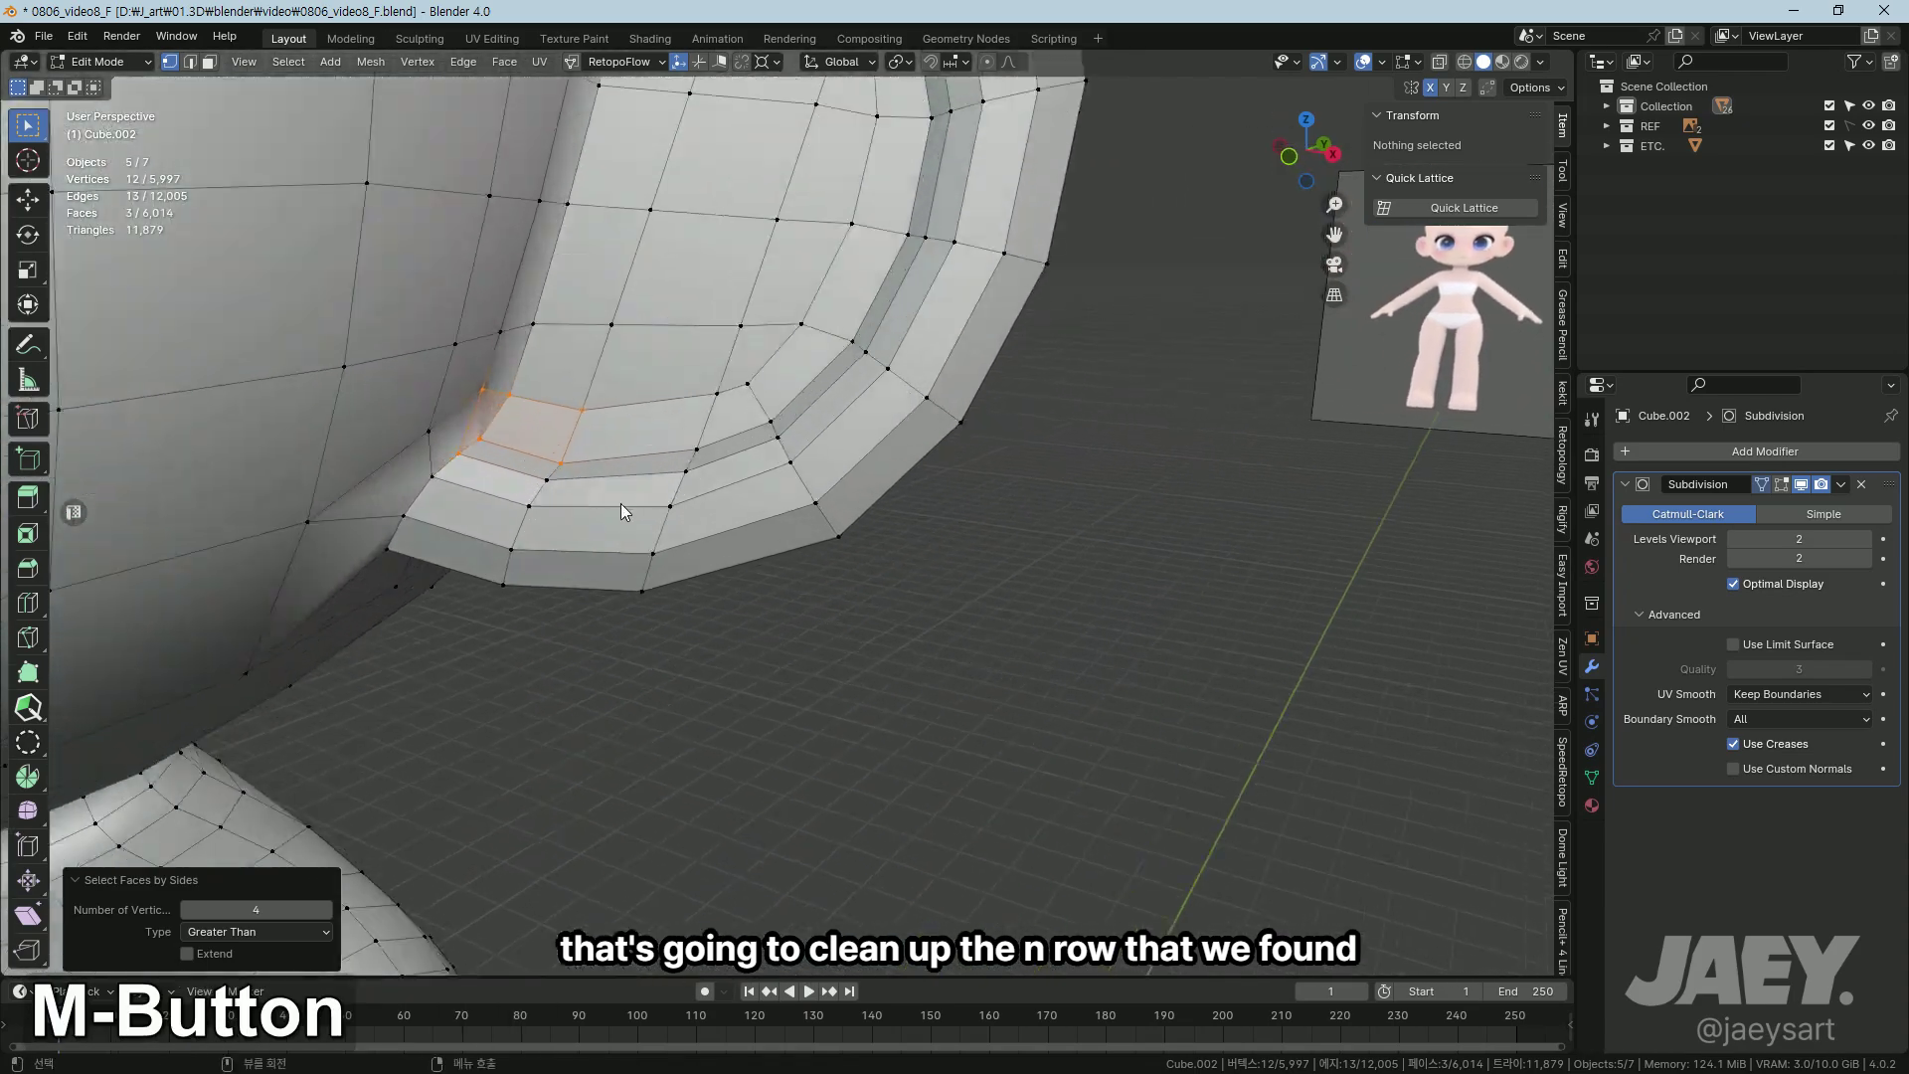
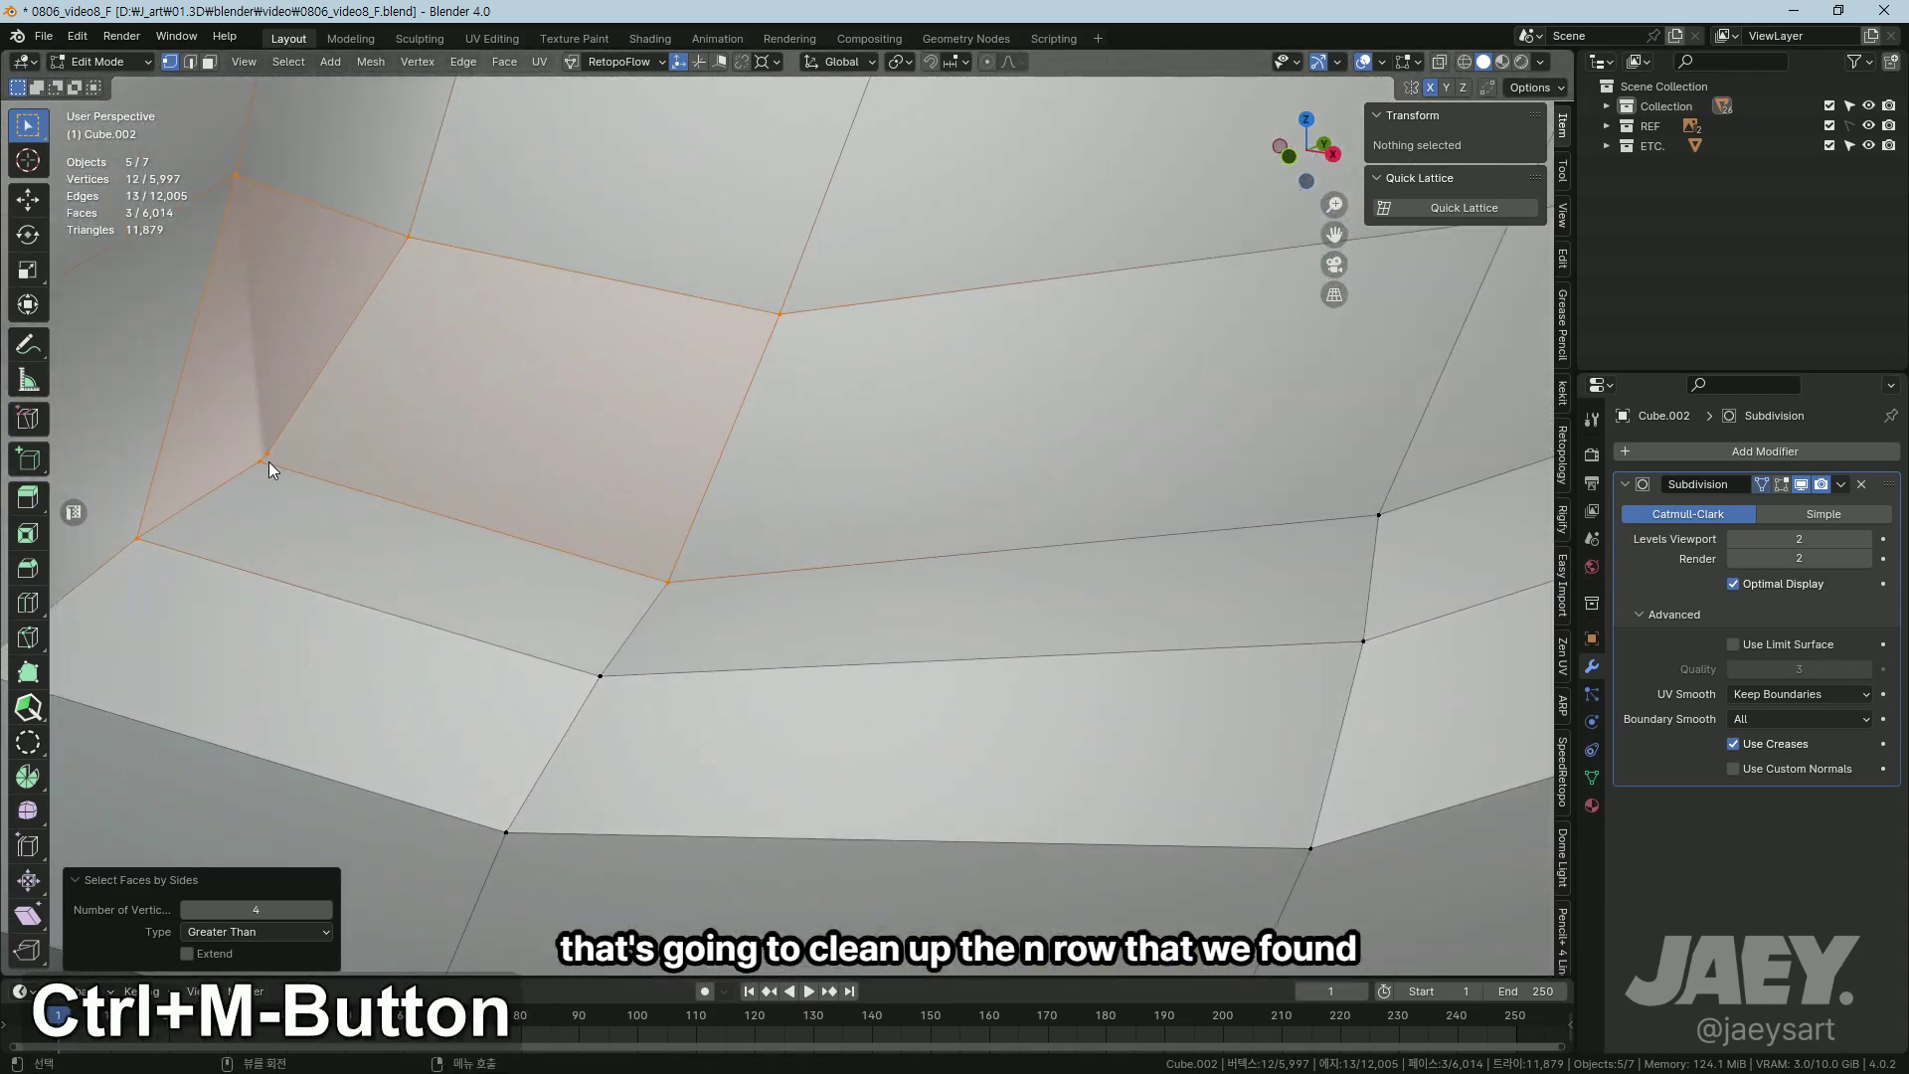
key(m)
key(a)
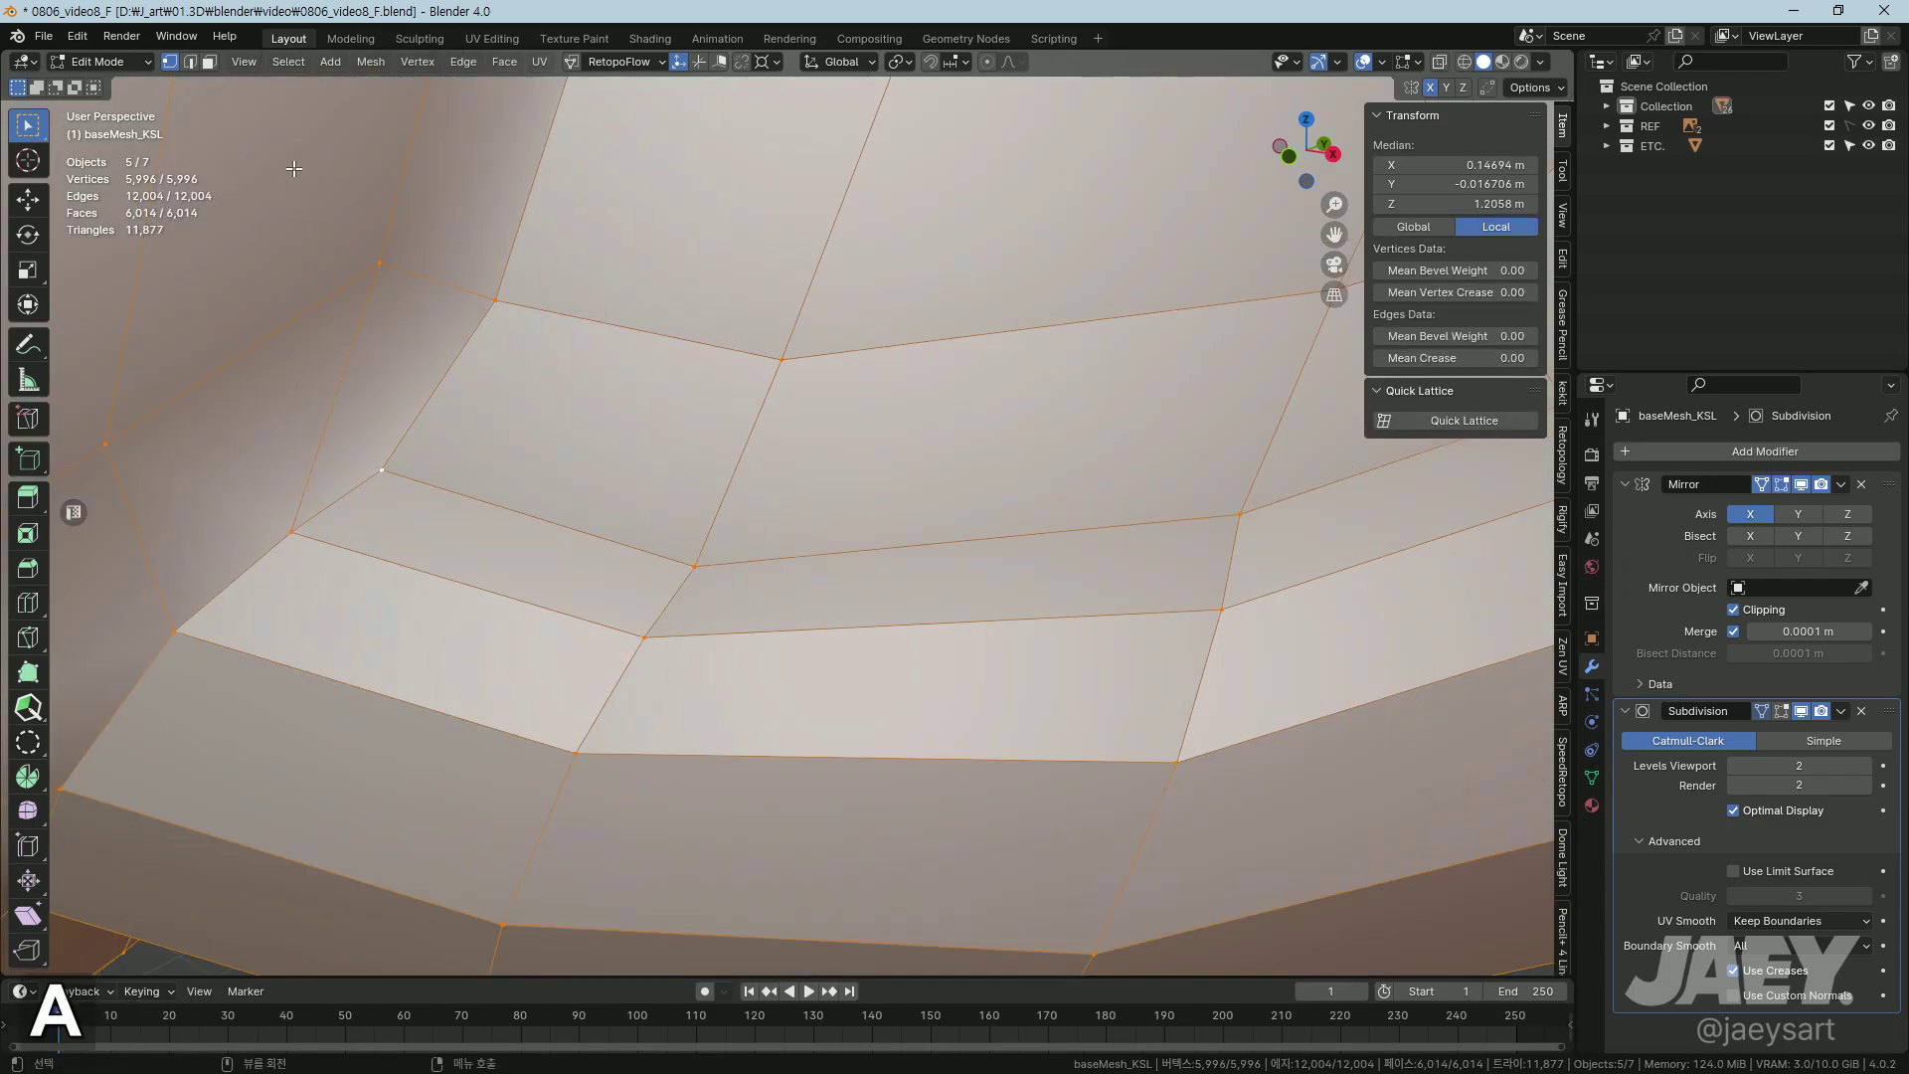
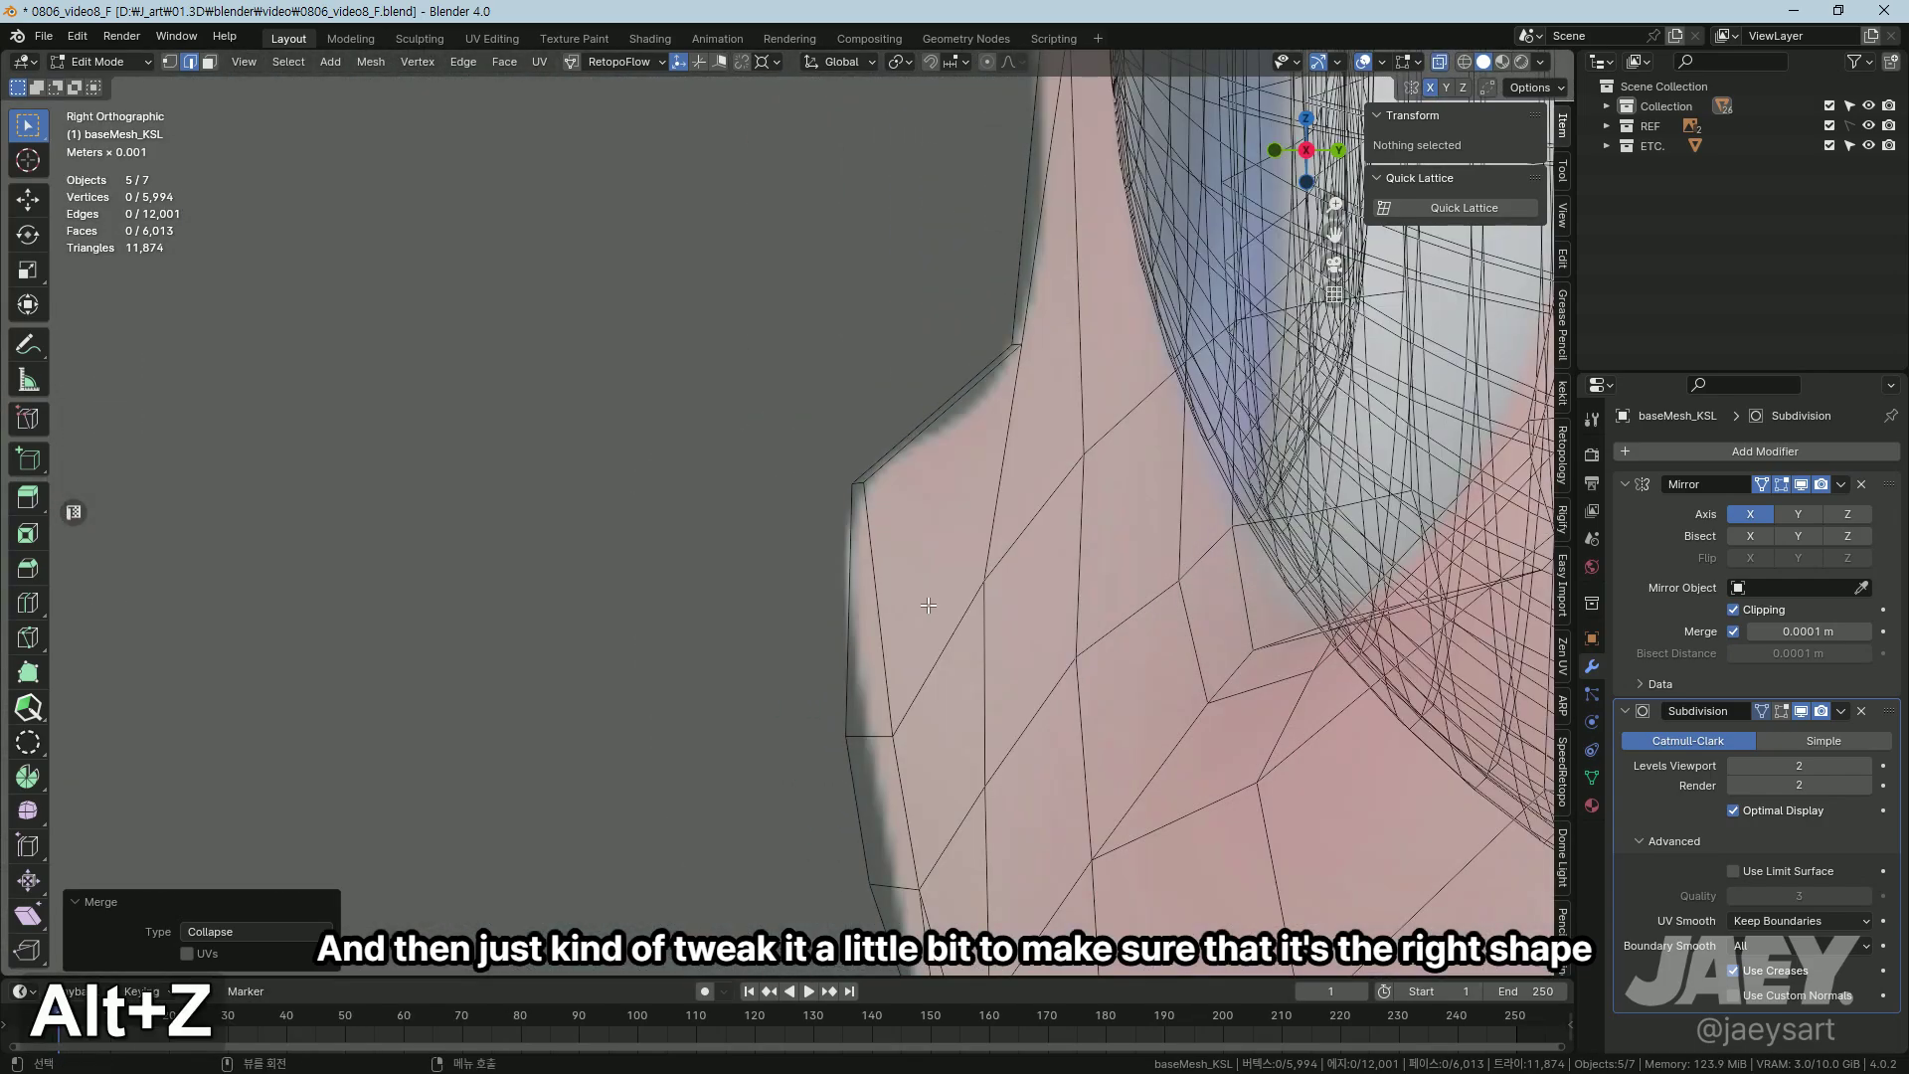
Step: Move a chin profile vertex along Z against the side reference with X-ray on
key(Tab)
middle_click(889, 615)
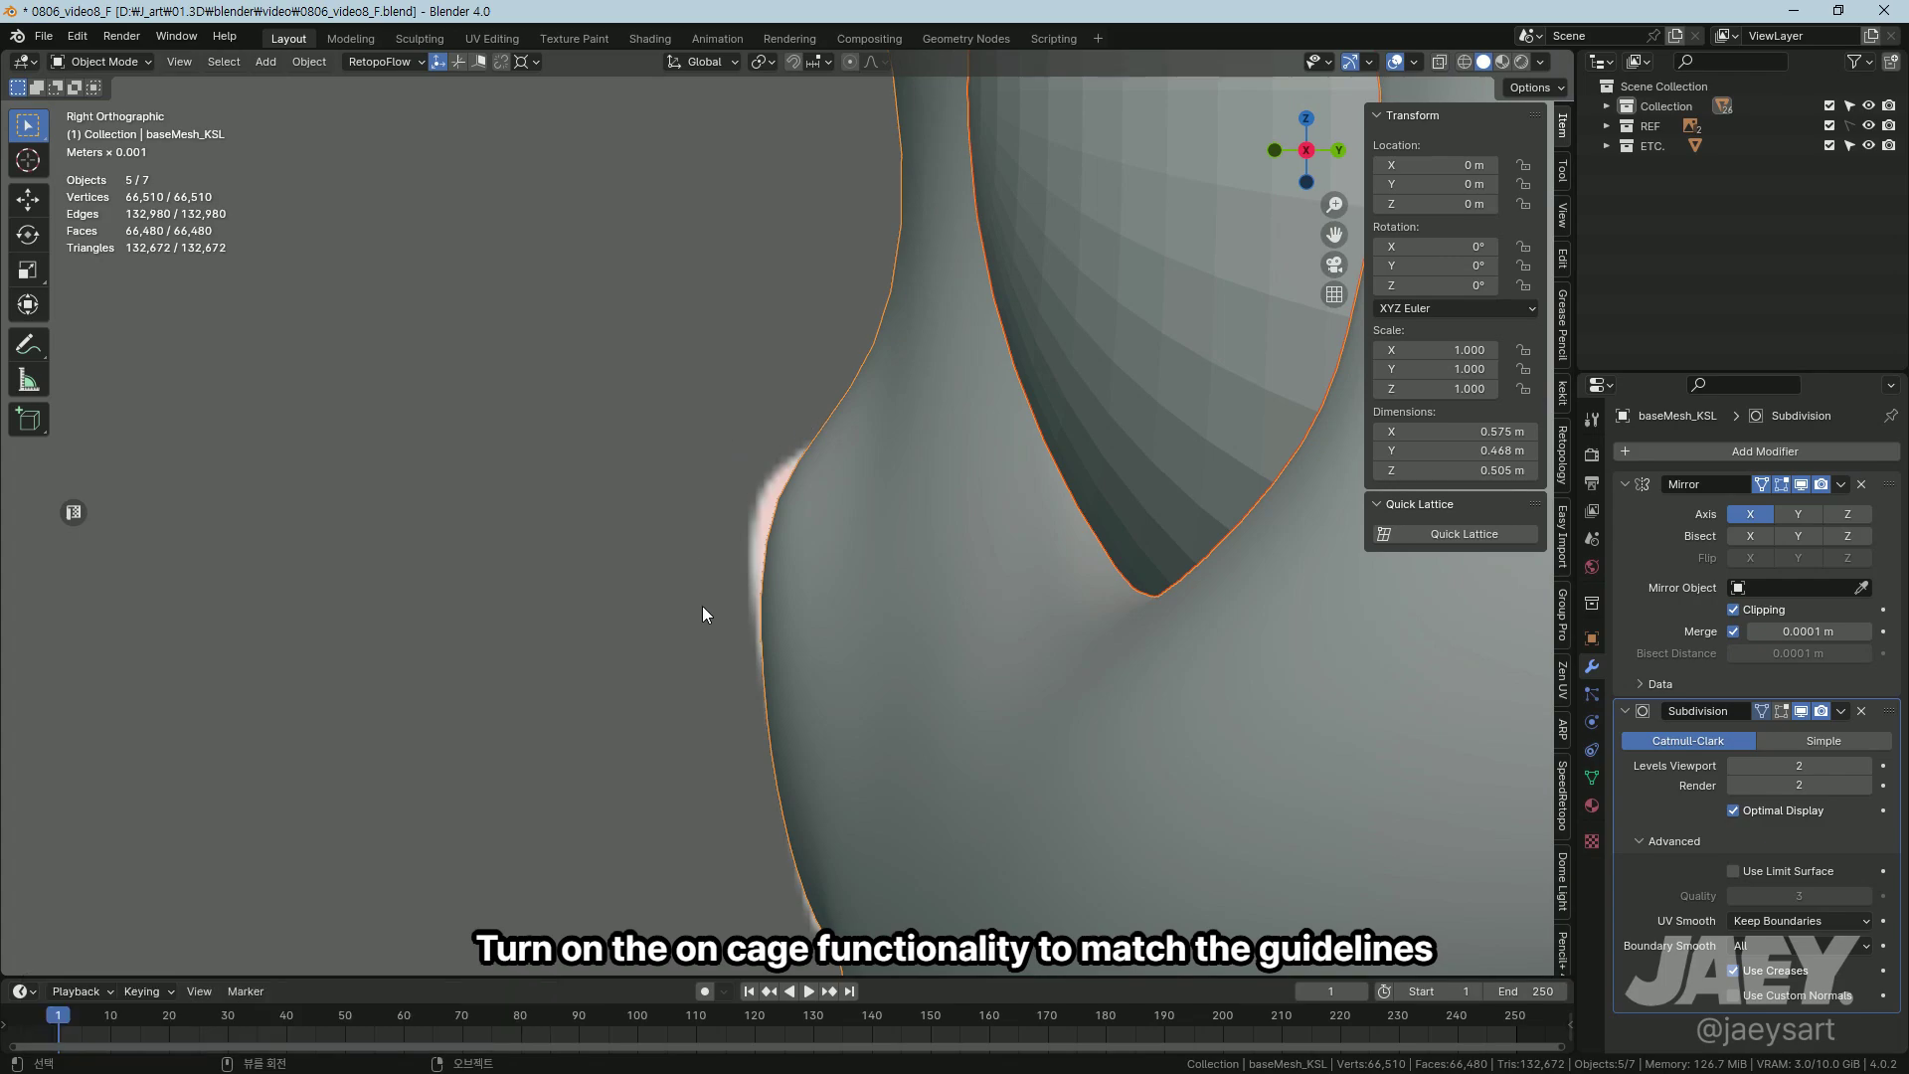
key(1)
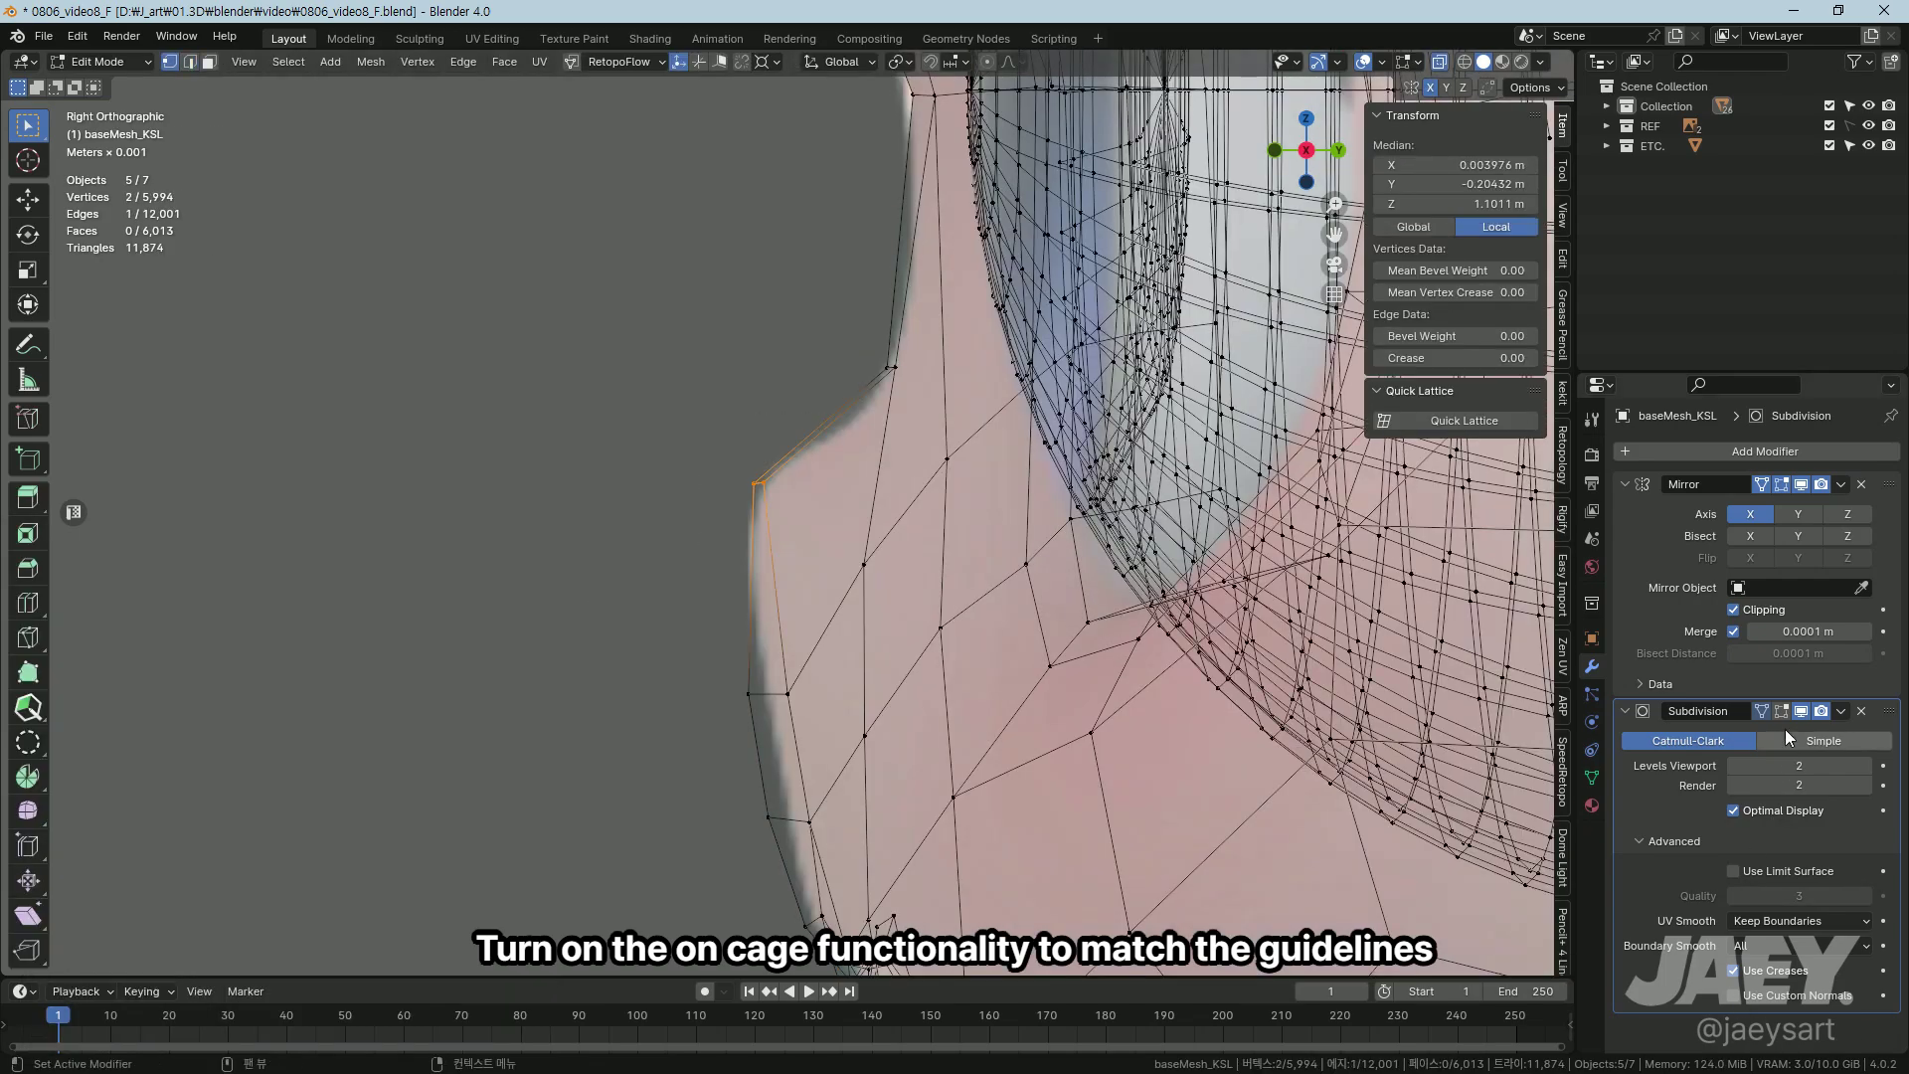
key(g)
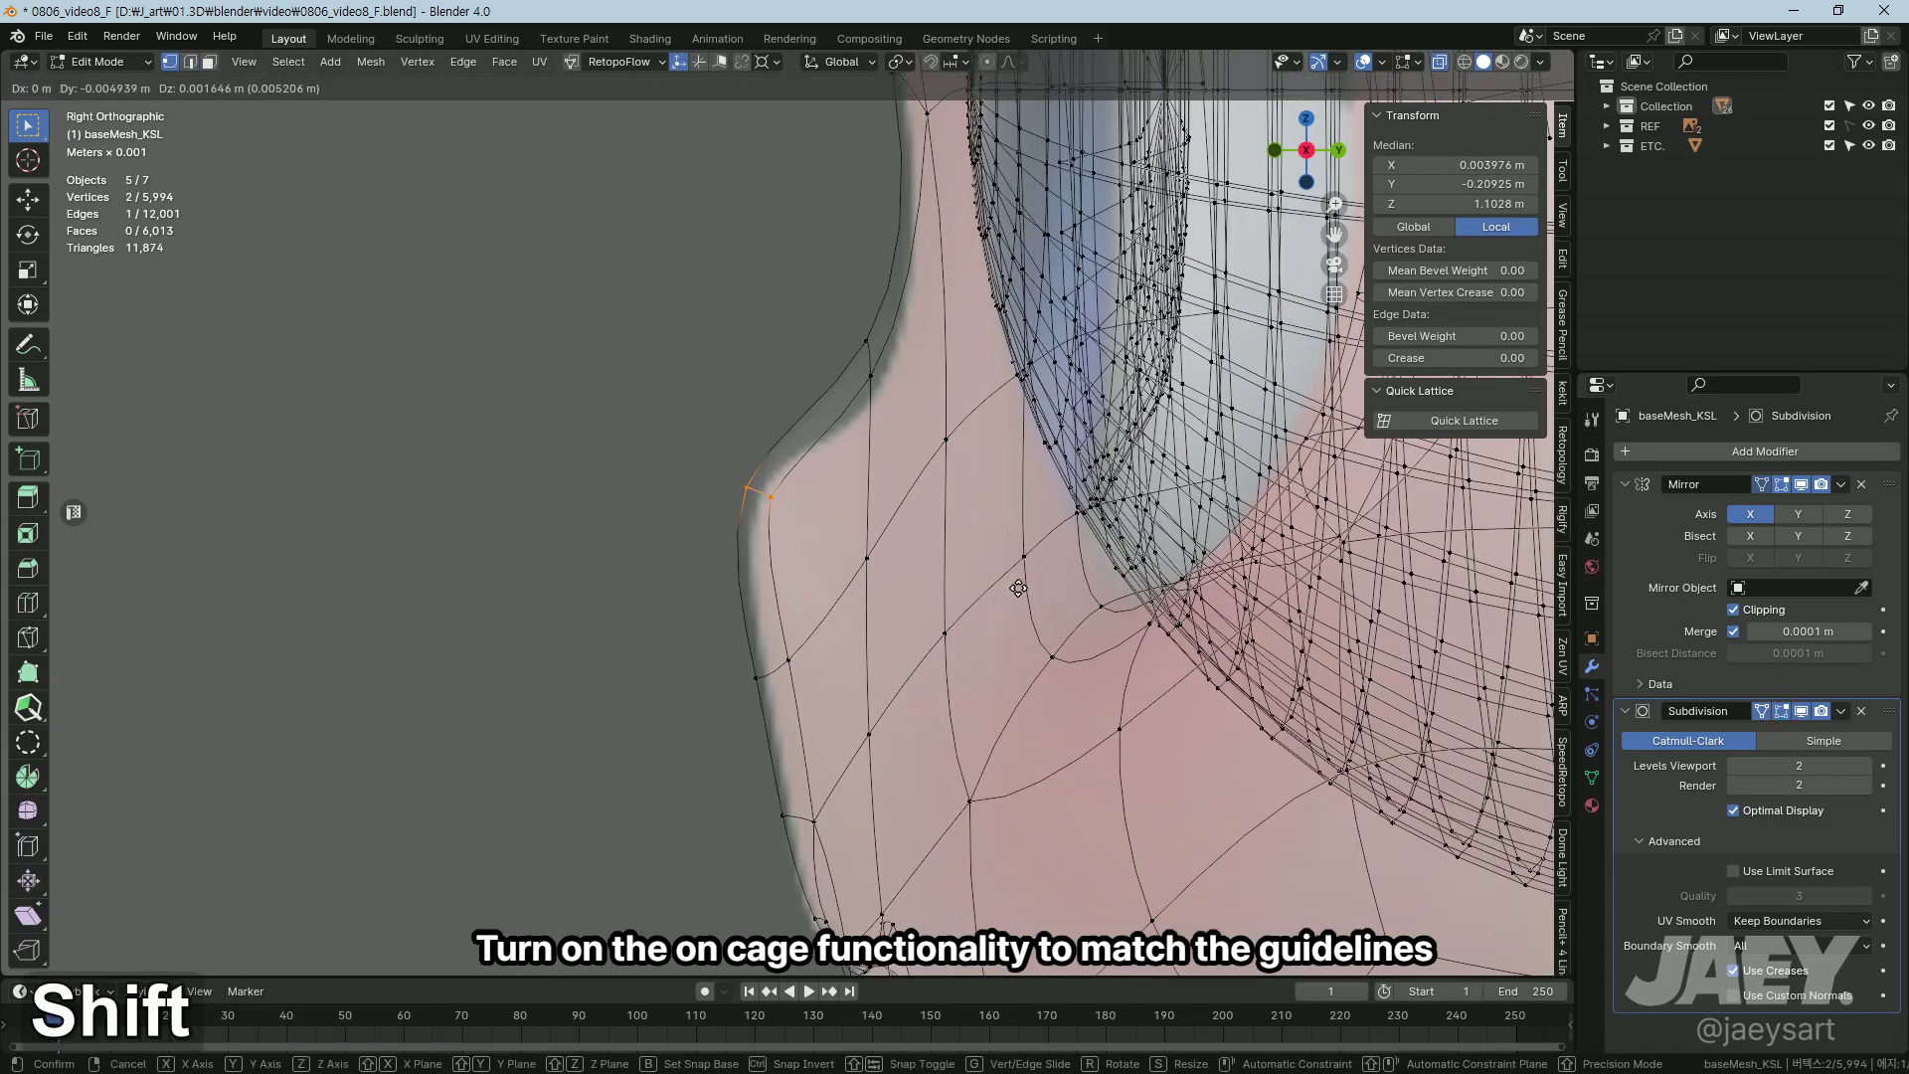
key(g)
text(gz)
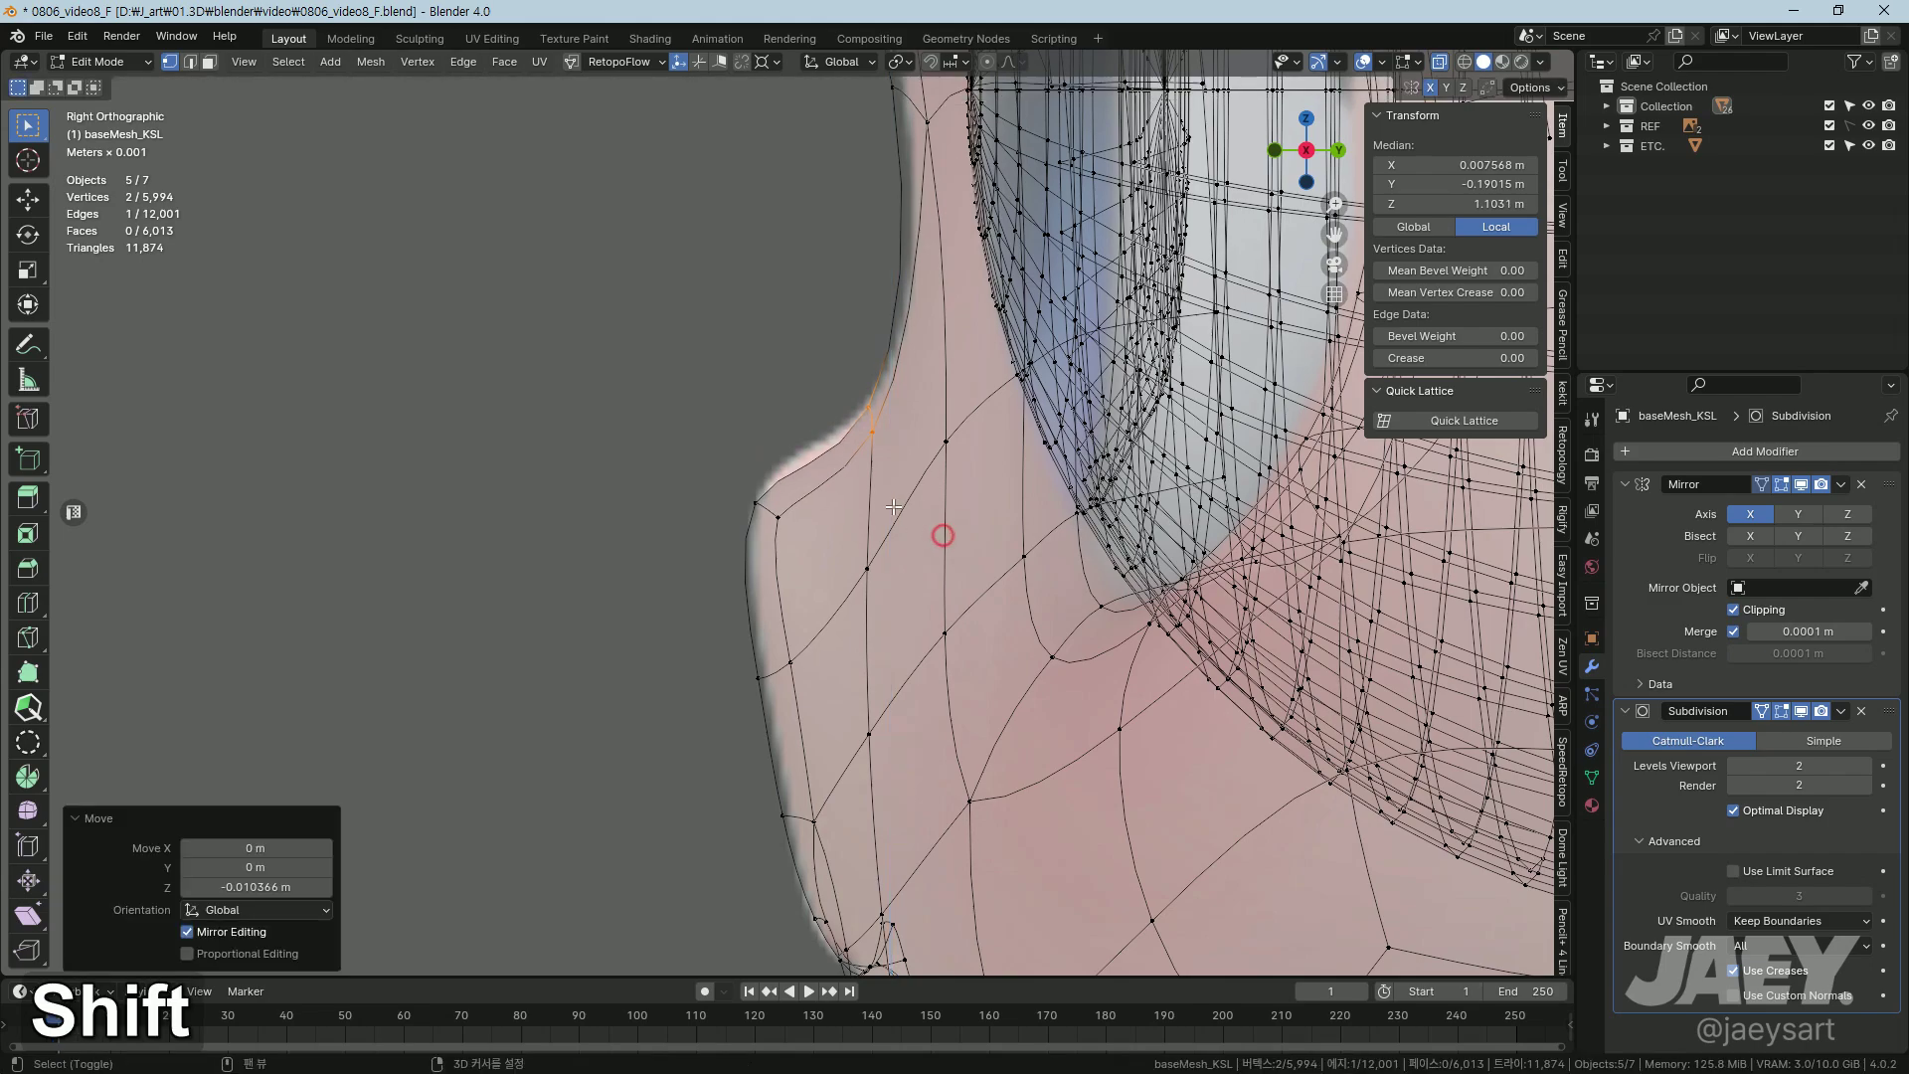
key(g)
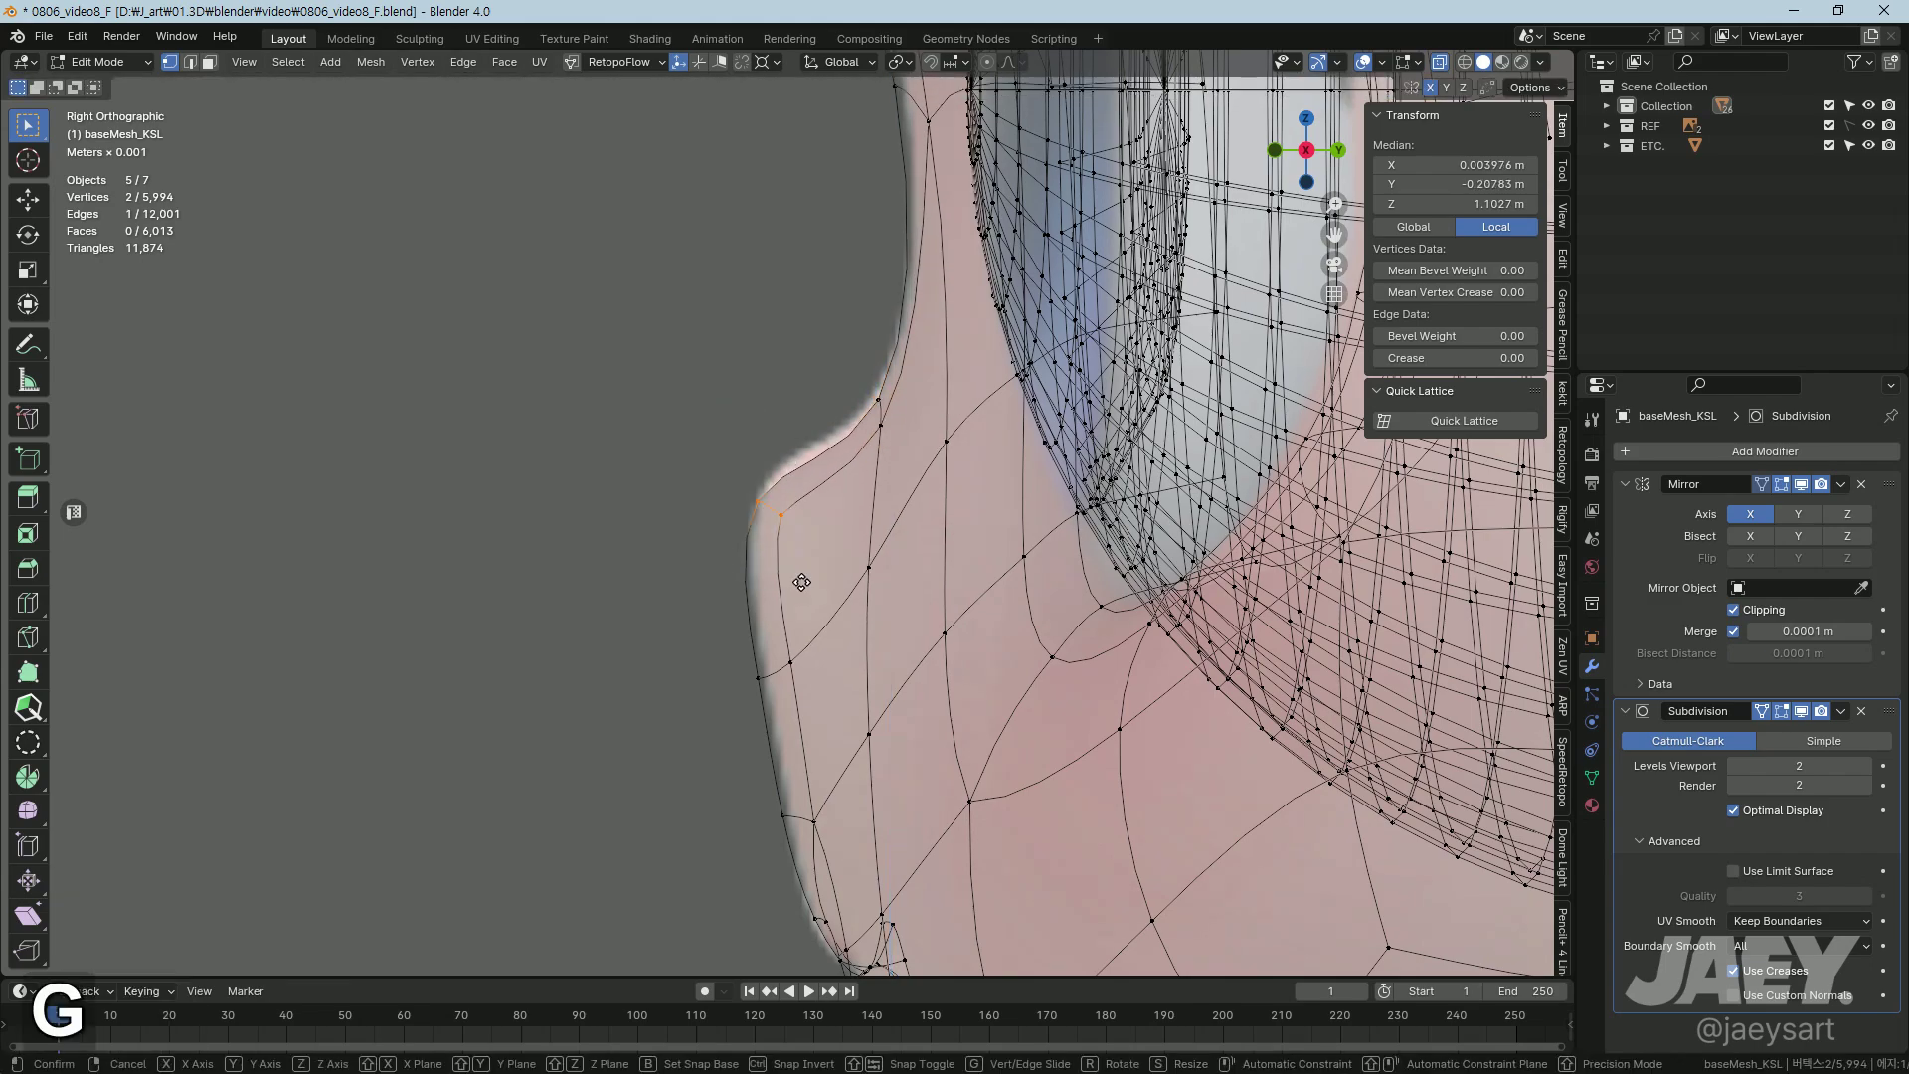
Step: Inspect the smoothed mouth profile from object mode and undo to continue editing
middle_click(772, 494)
middle_click(802, 708)
middle_click(750, 718)
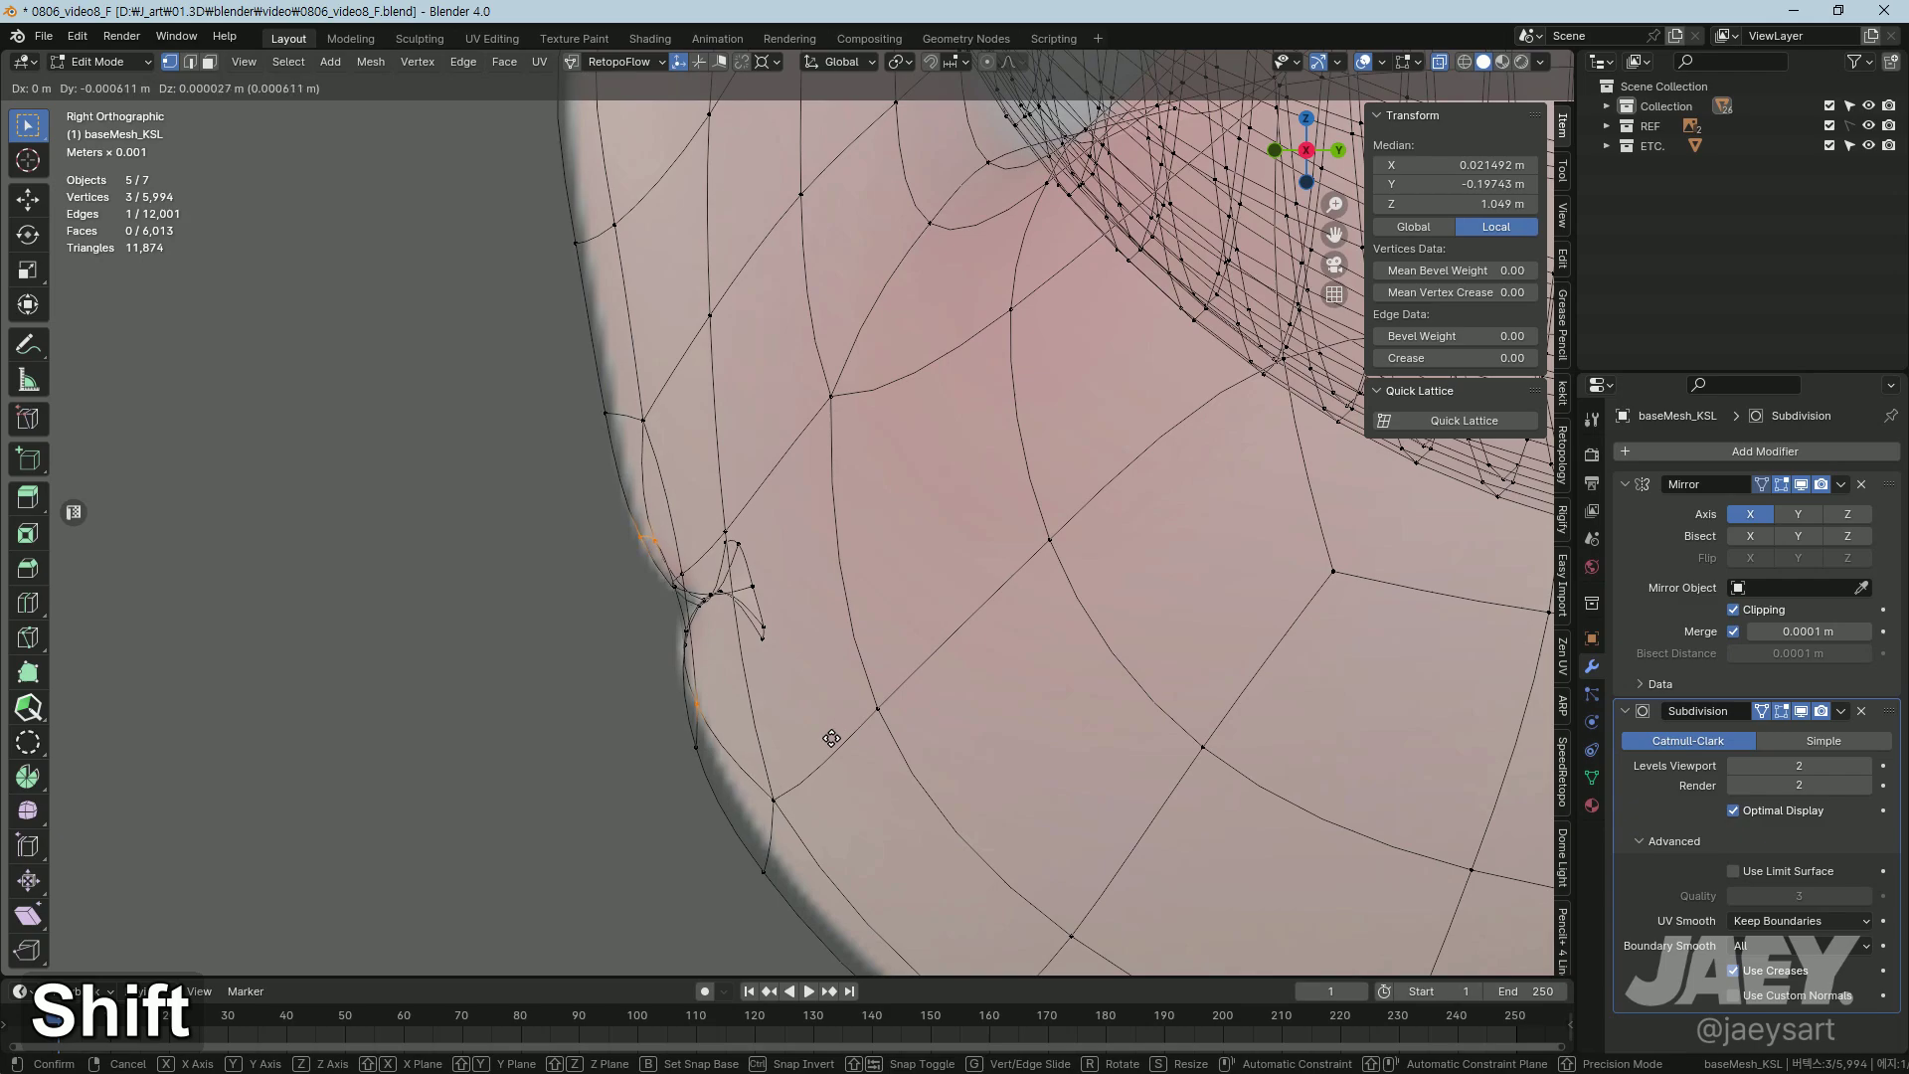
key(Tab)
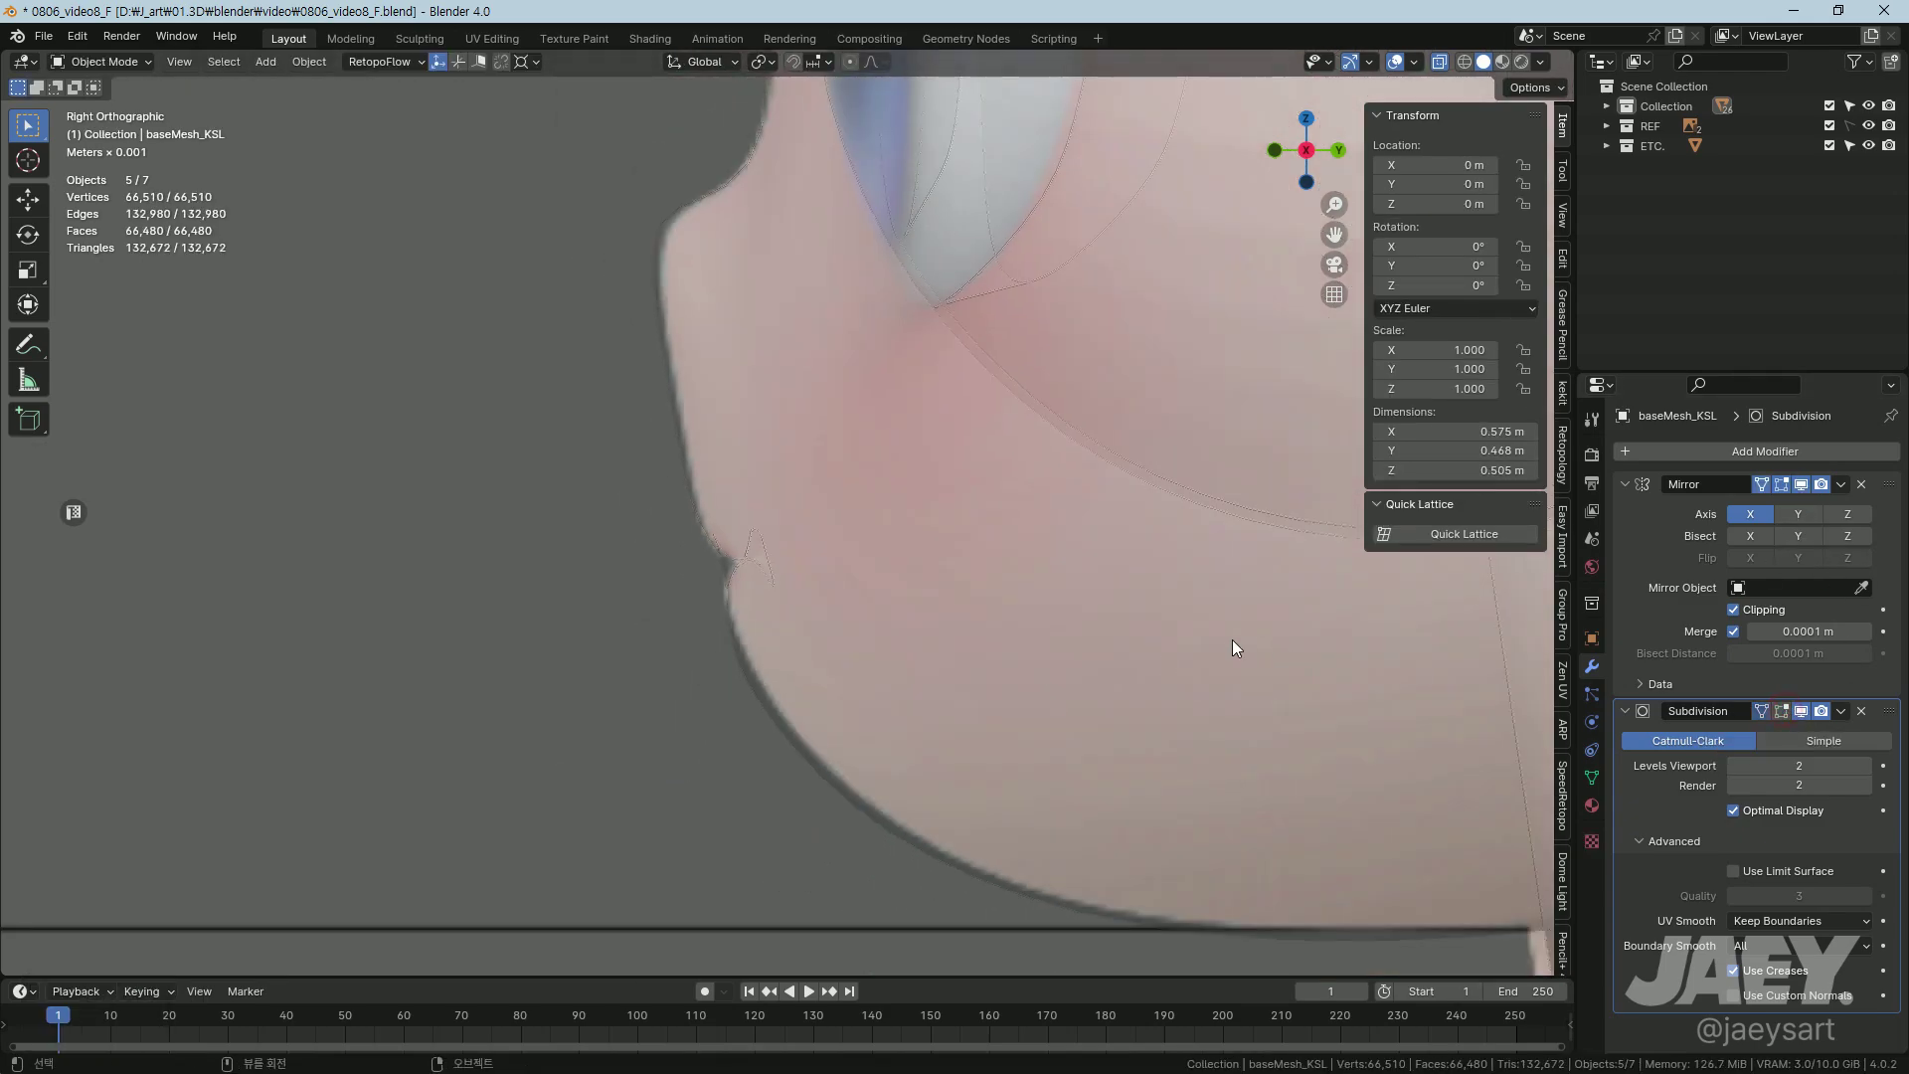
middle_click(960, 634)
middle_click(1094, 649)
middle_click(928, 658)
key(ctrl+z)
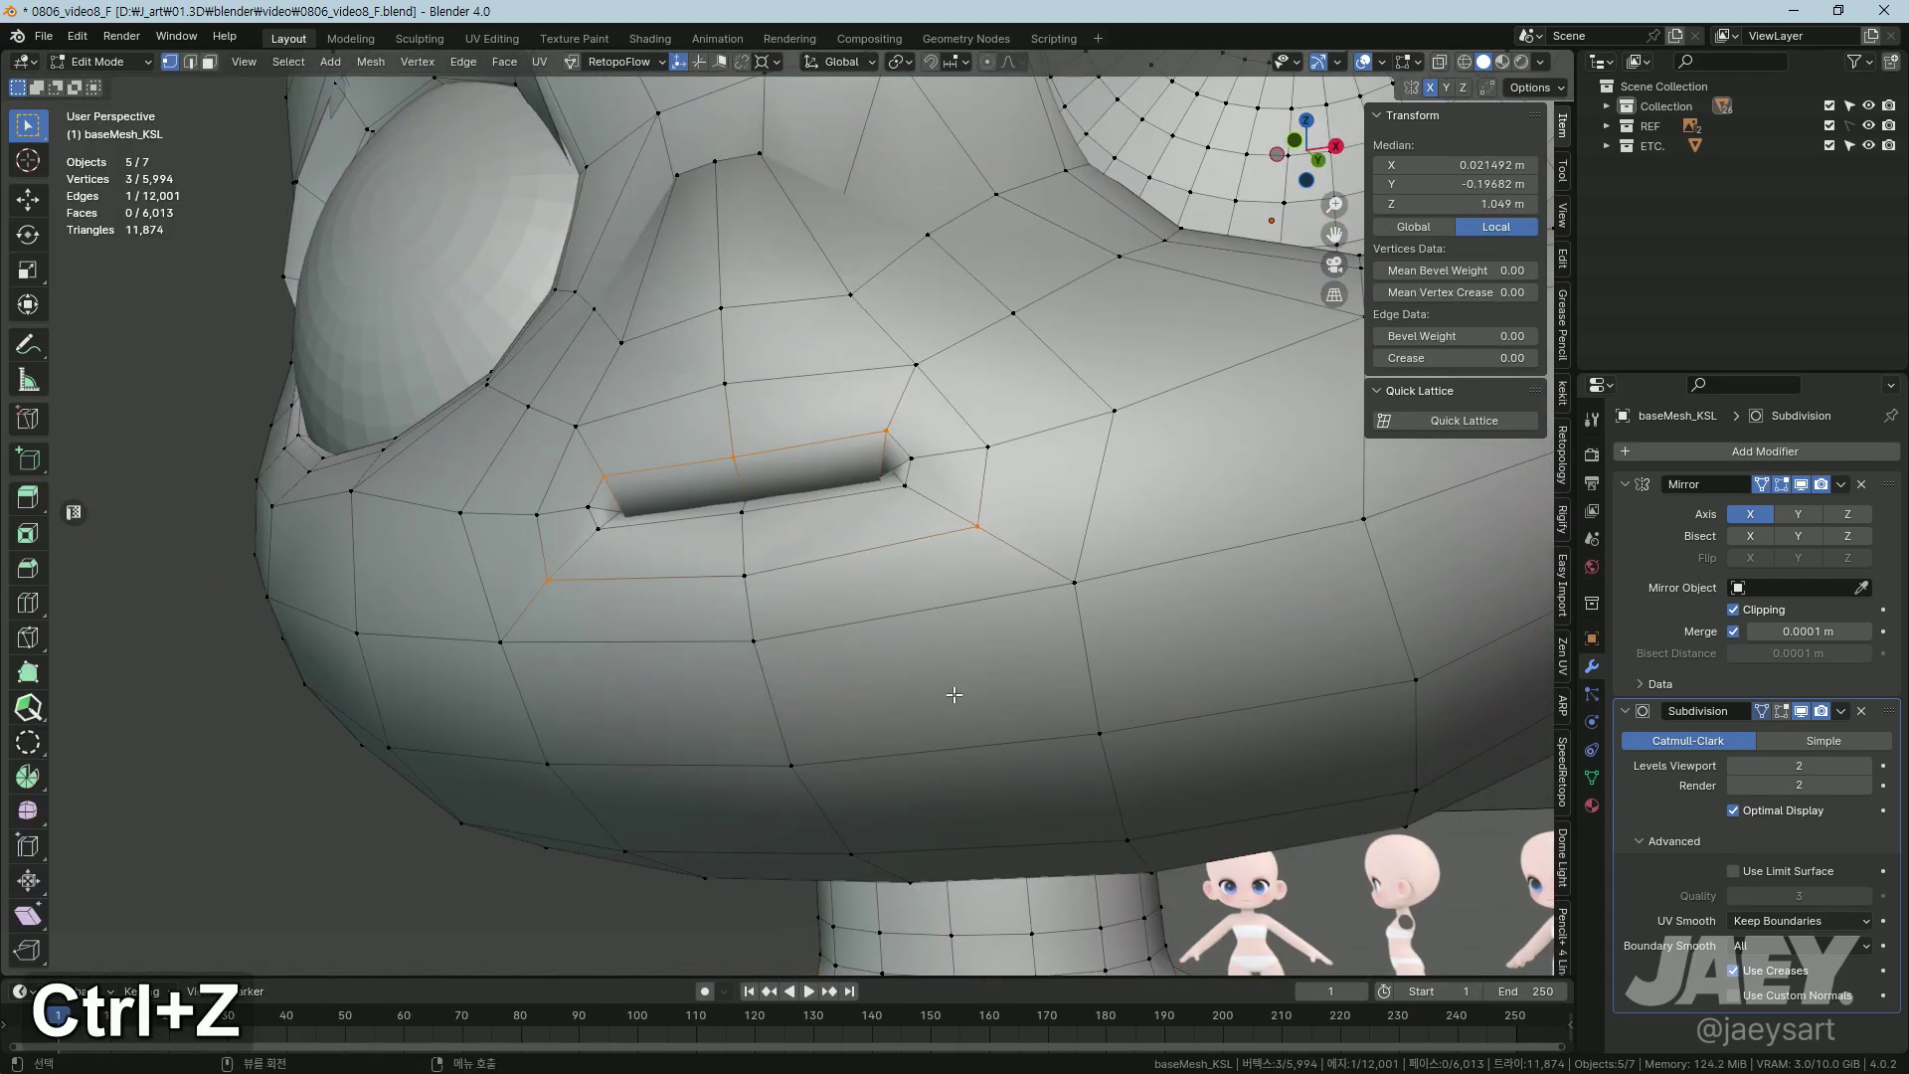
Step: Shift the centerline vertex above the mouth and preview the smoothed side profile
key(Tab)
middle_click(804, 663)
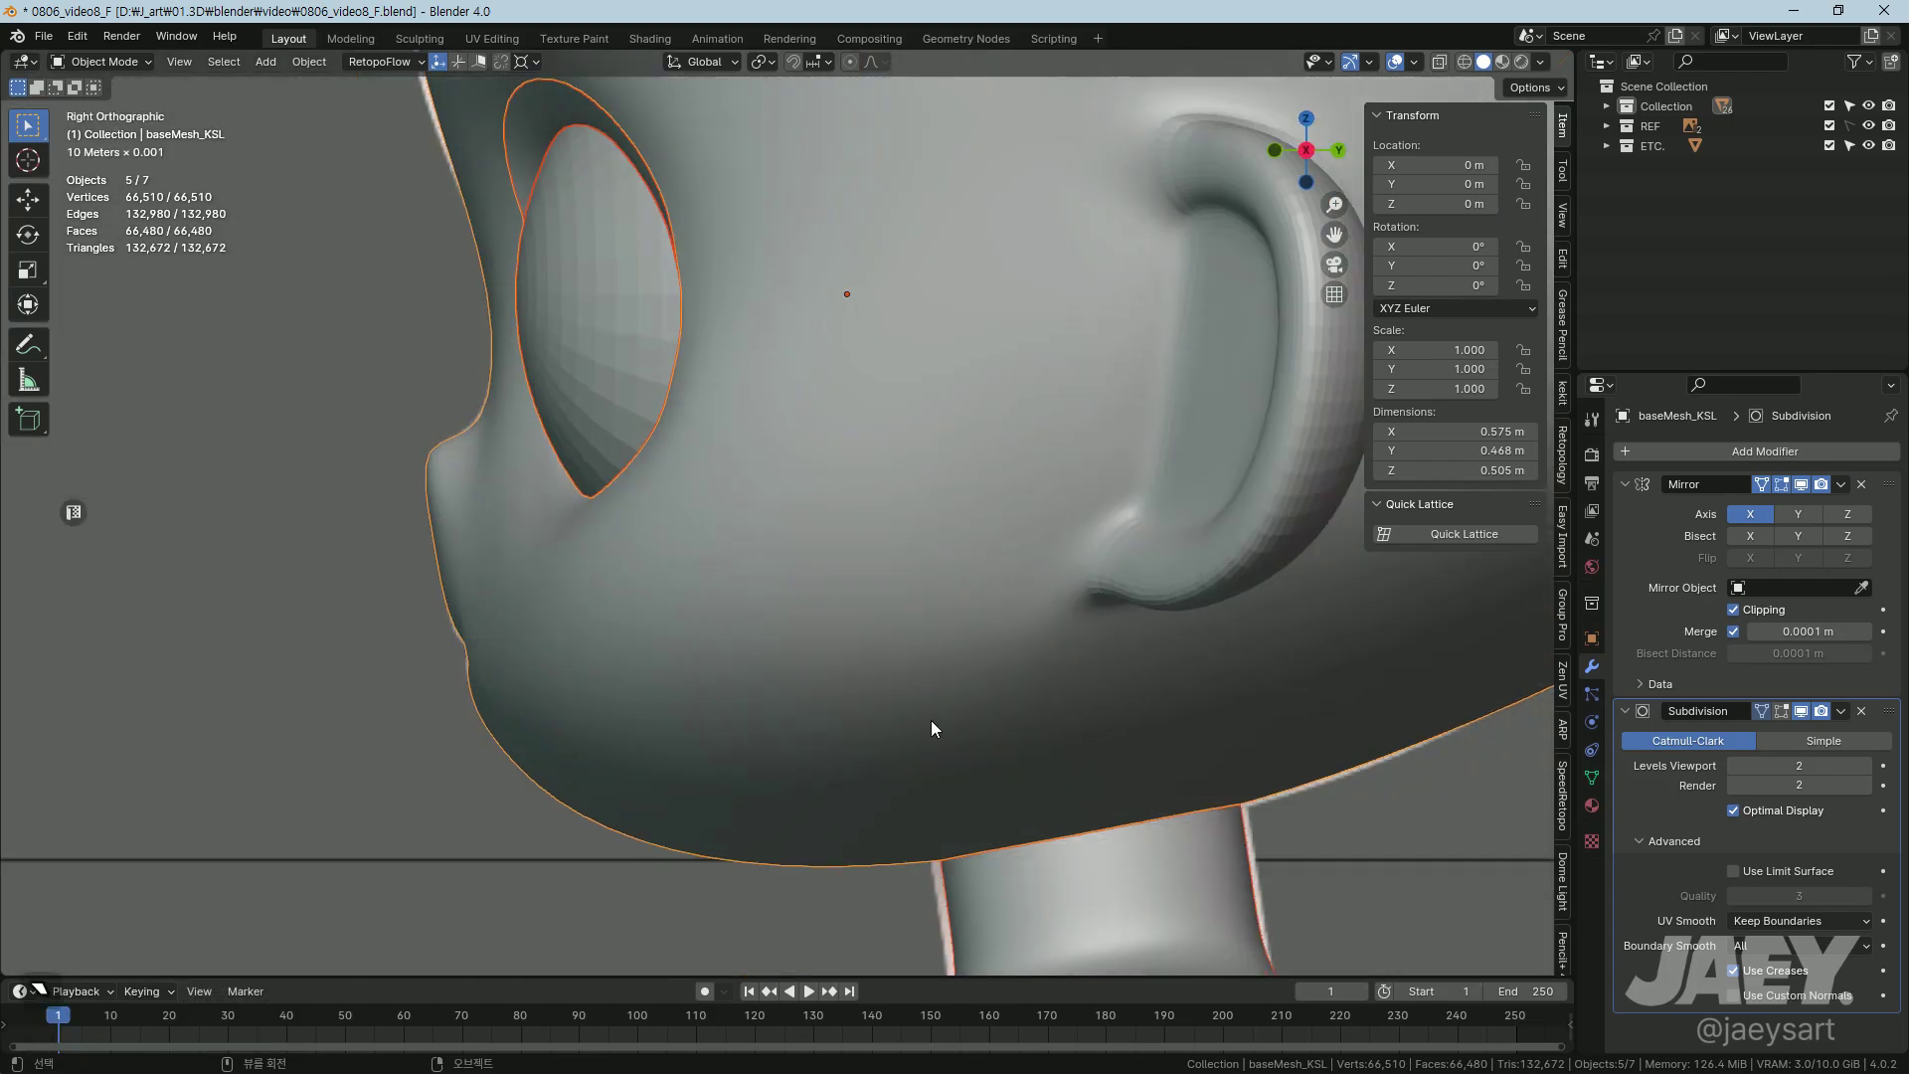
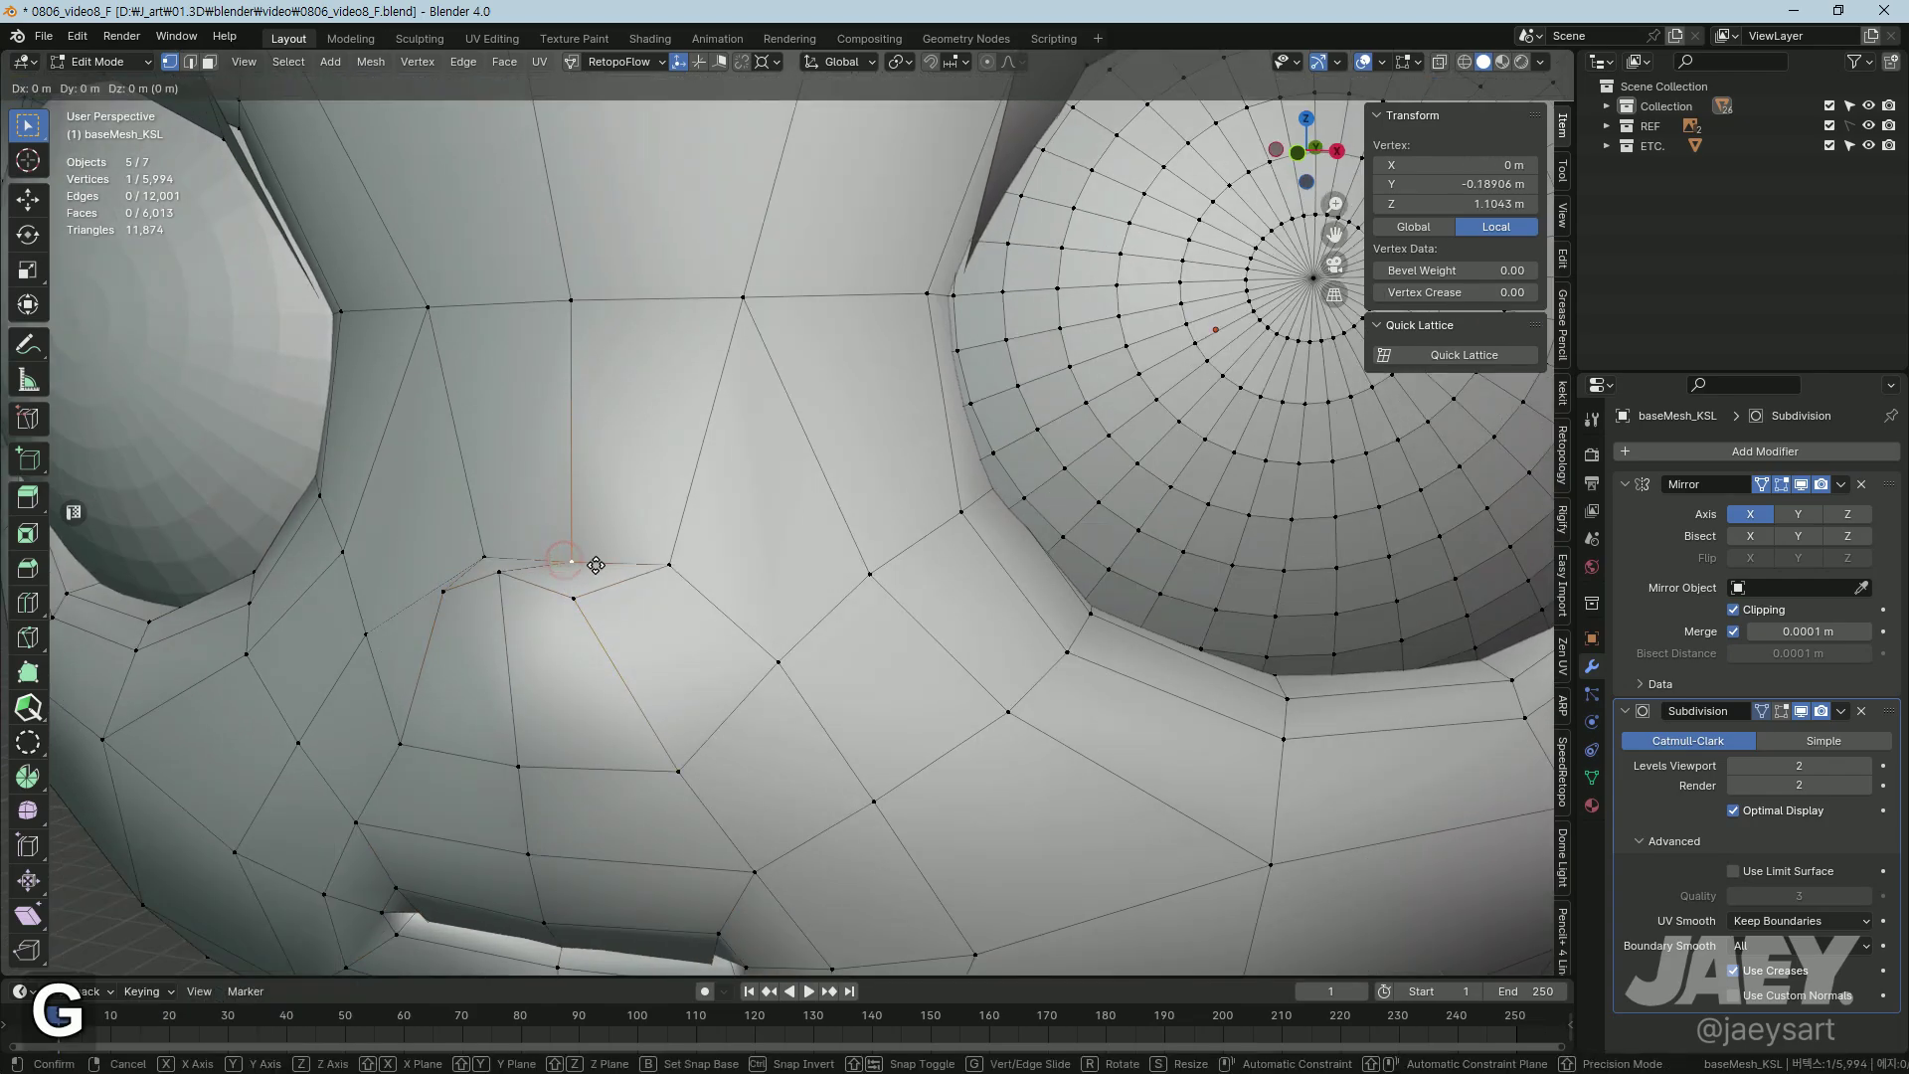
key(Tab)
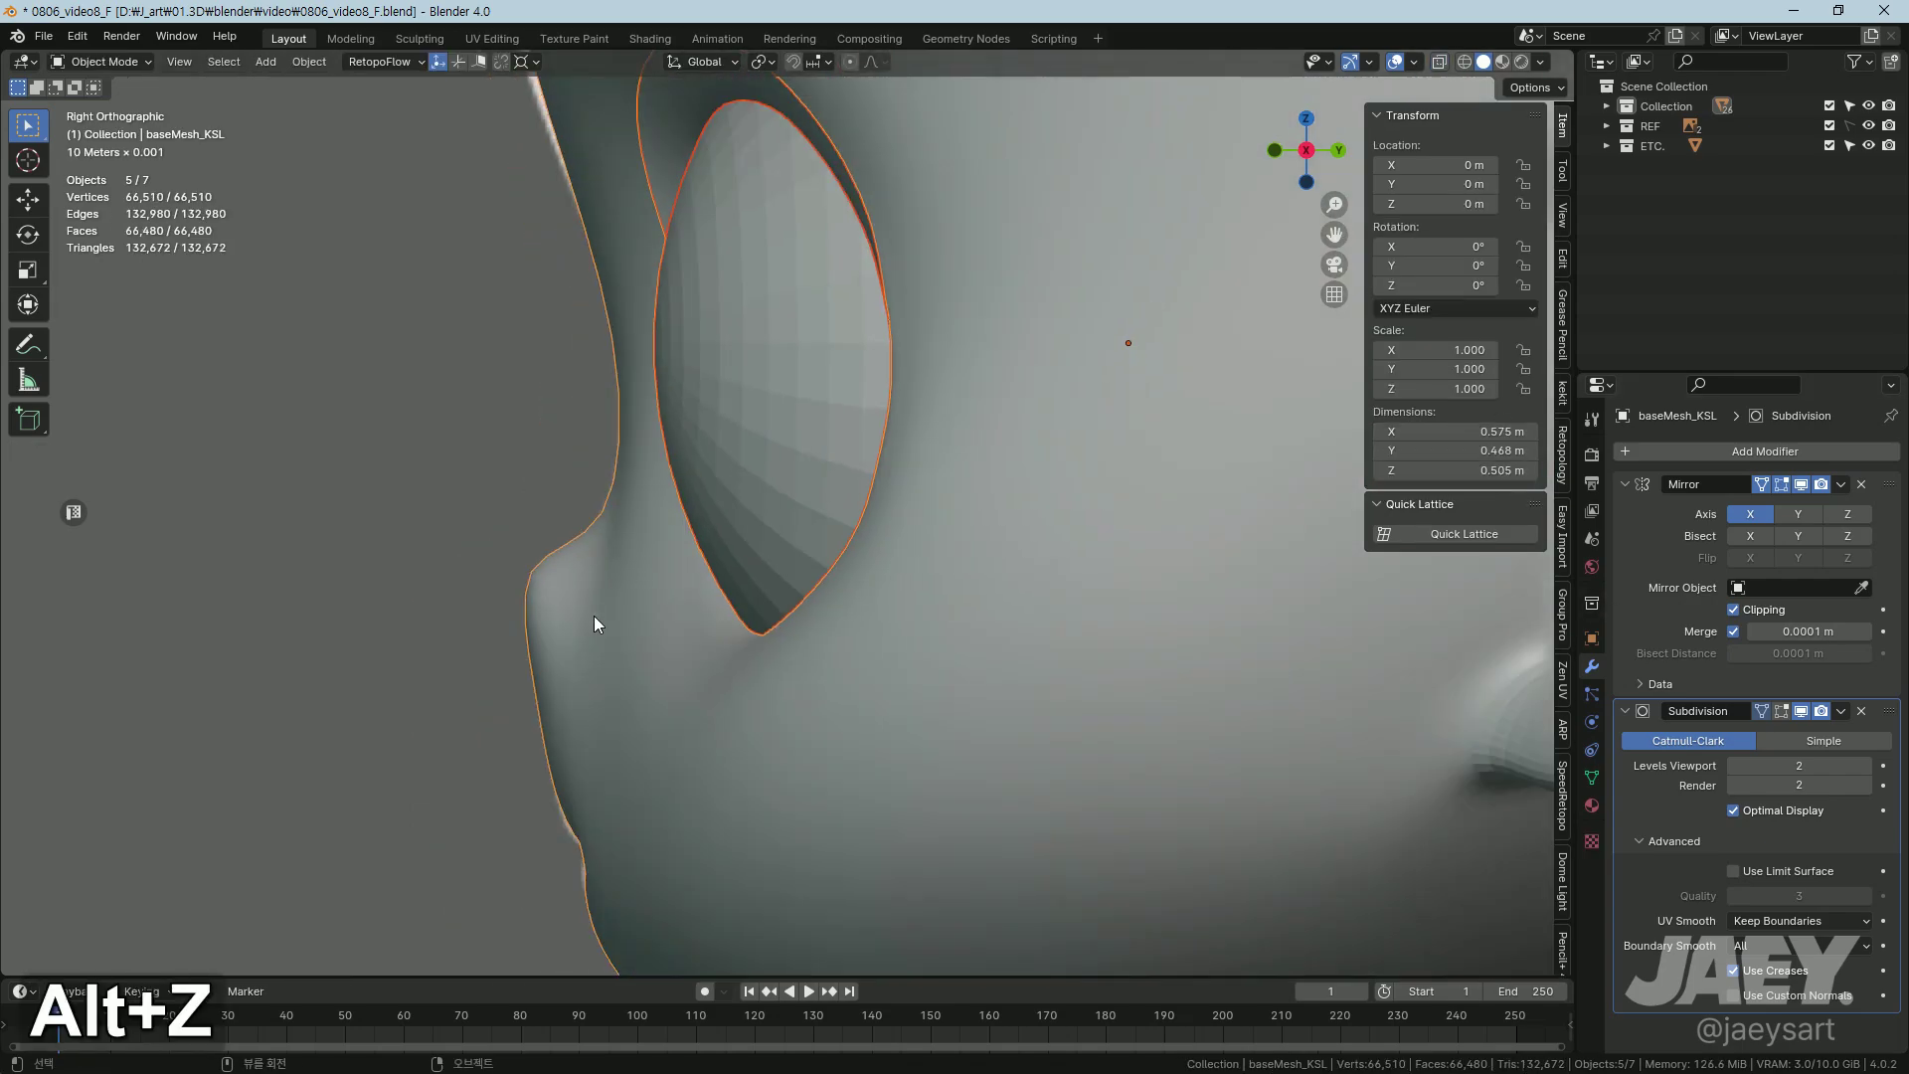
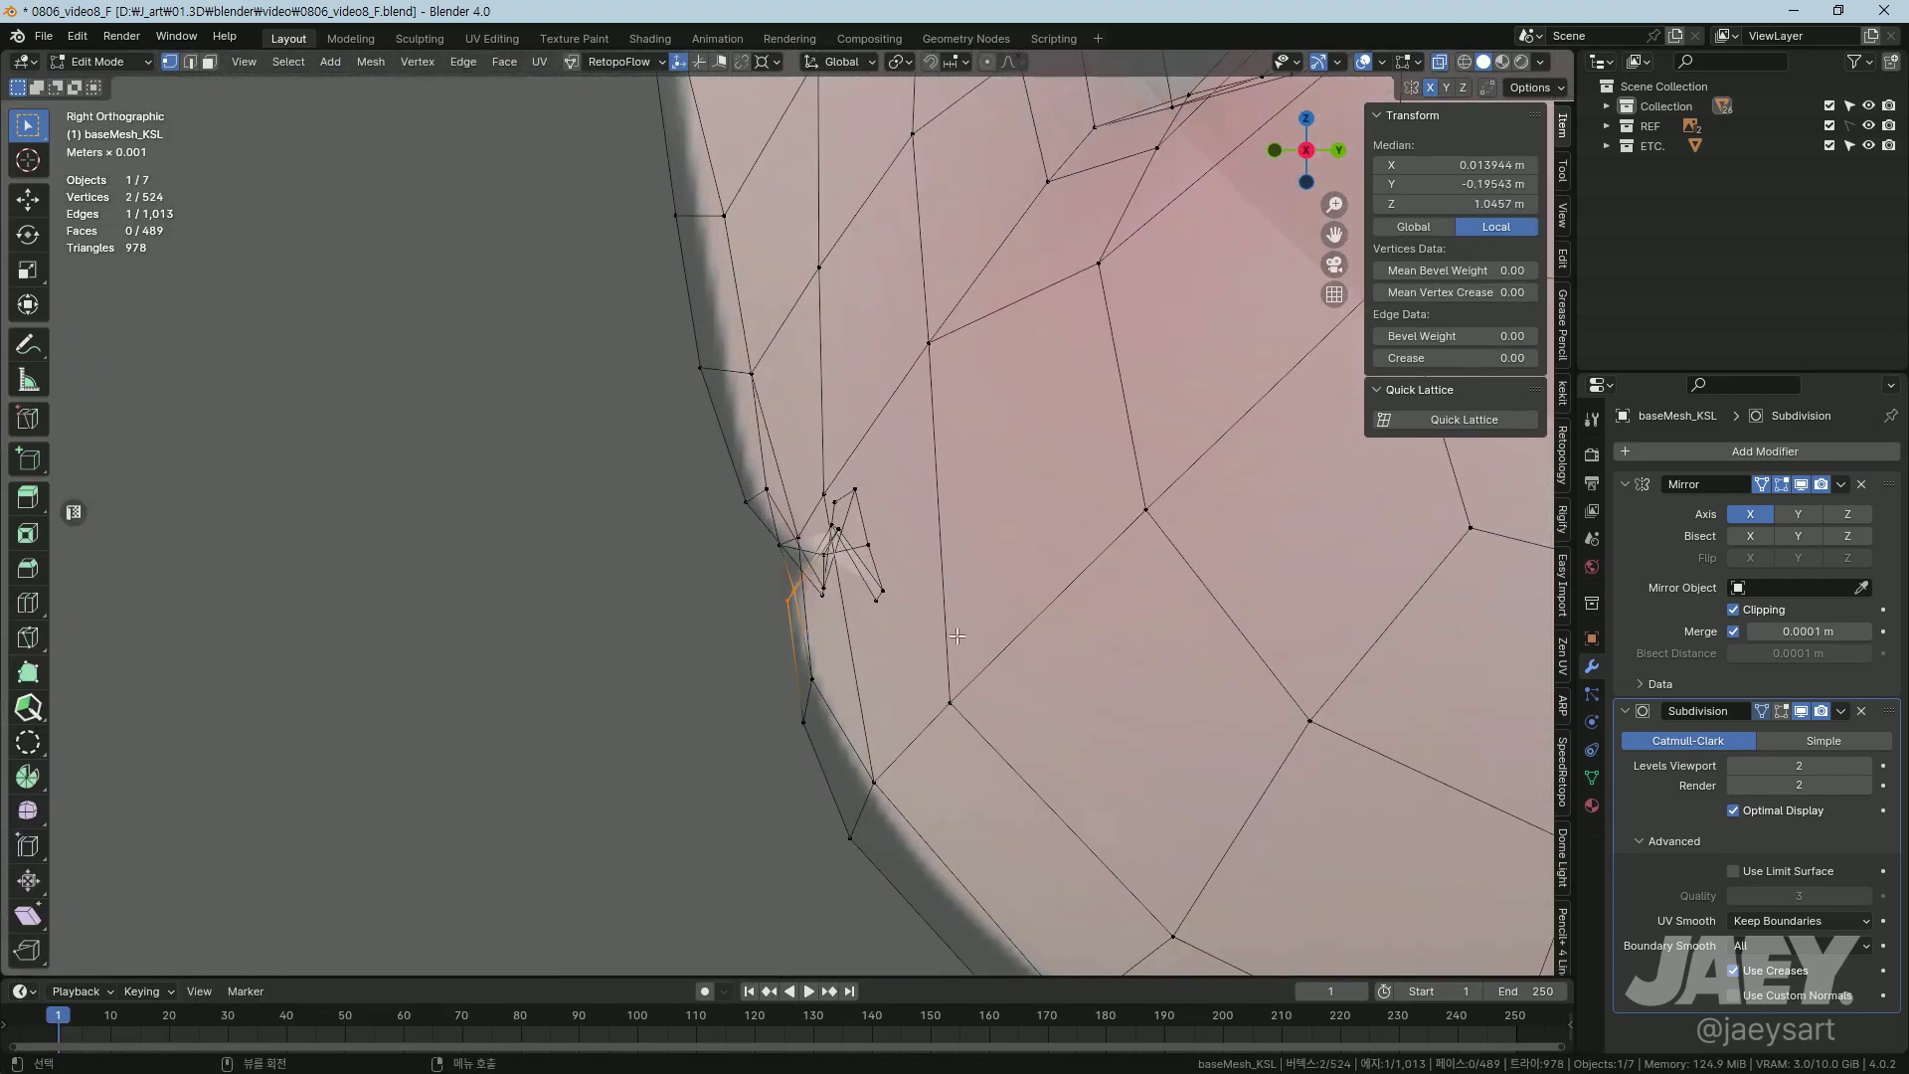
Step: Move the mouth edge vertices vertically and orbit to check the lip shape
key(ctrl+z)
key(g)
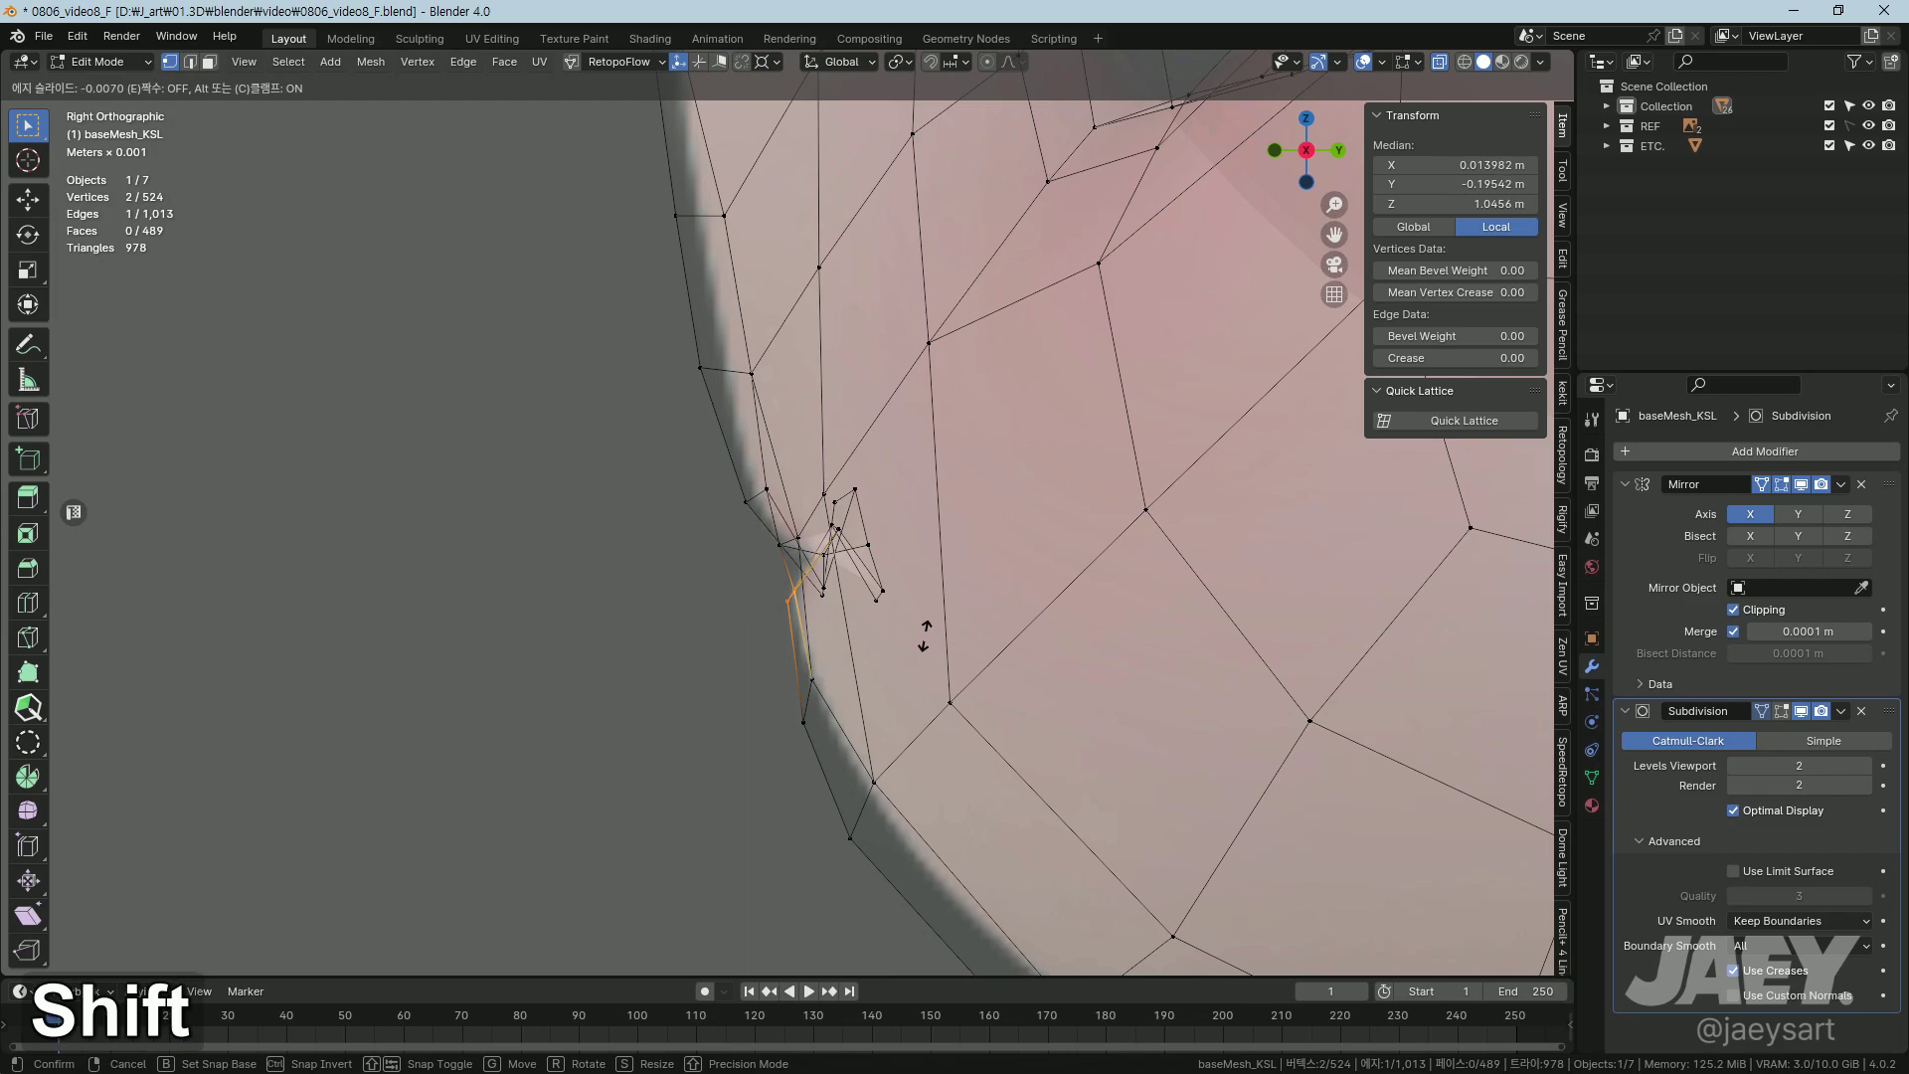
key(ctrl+z)
key(g)
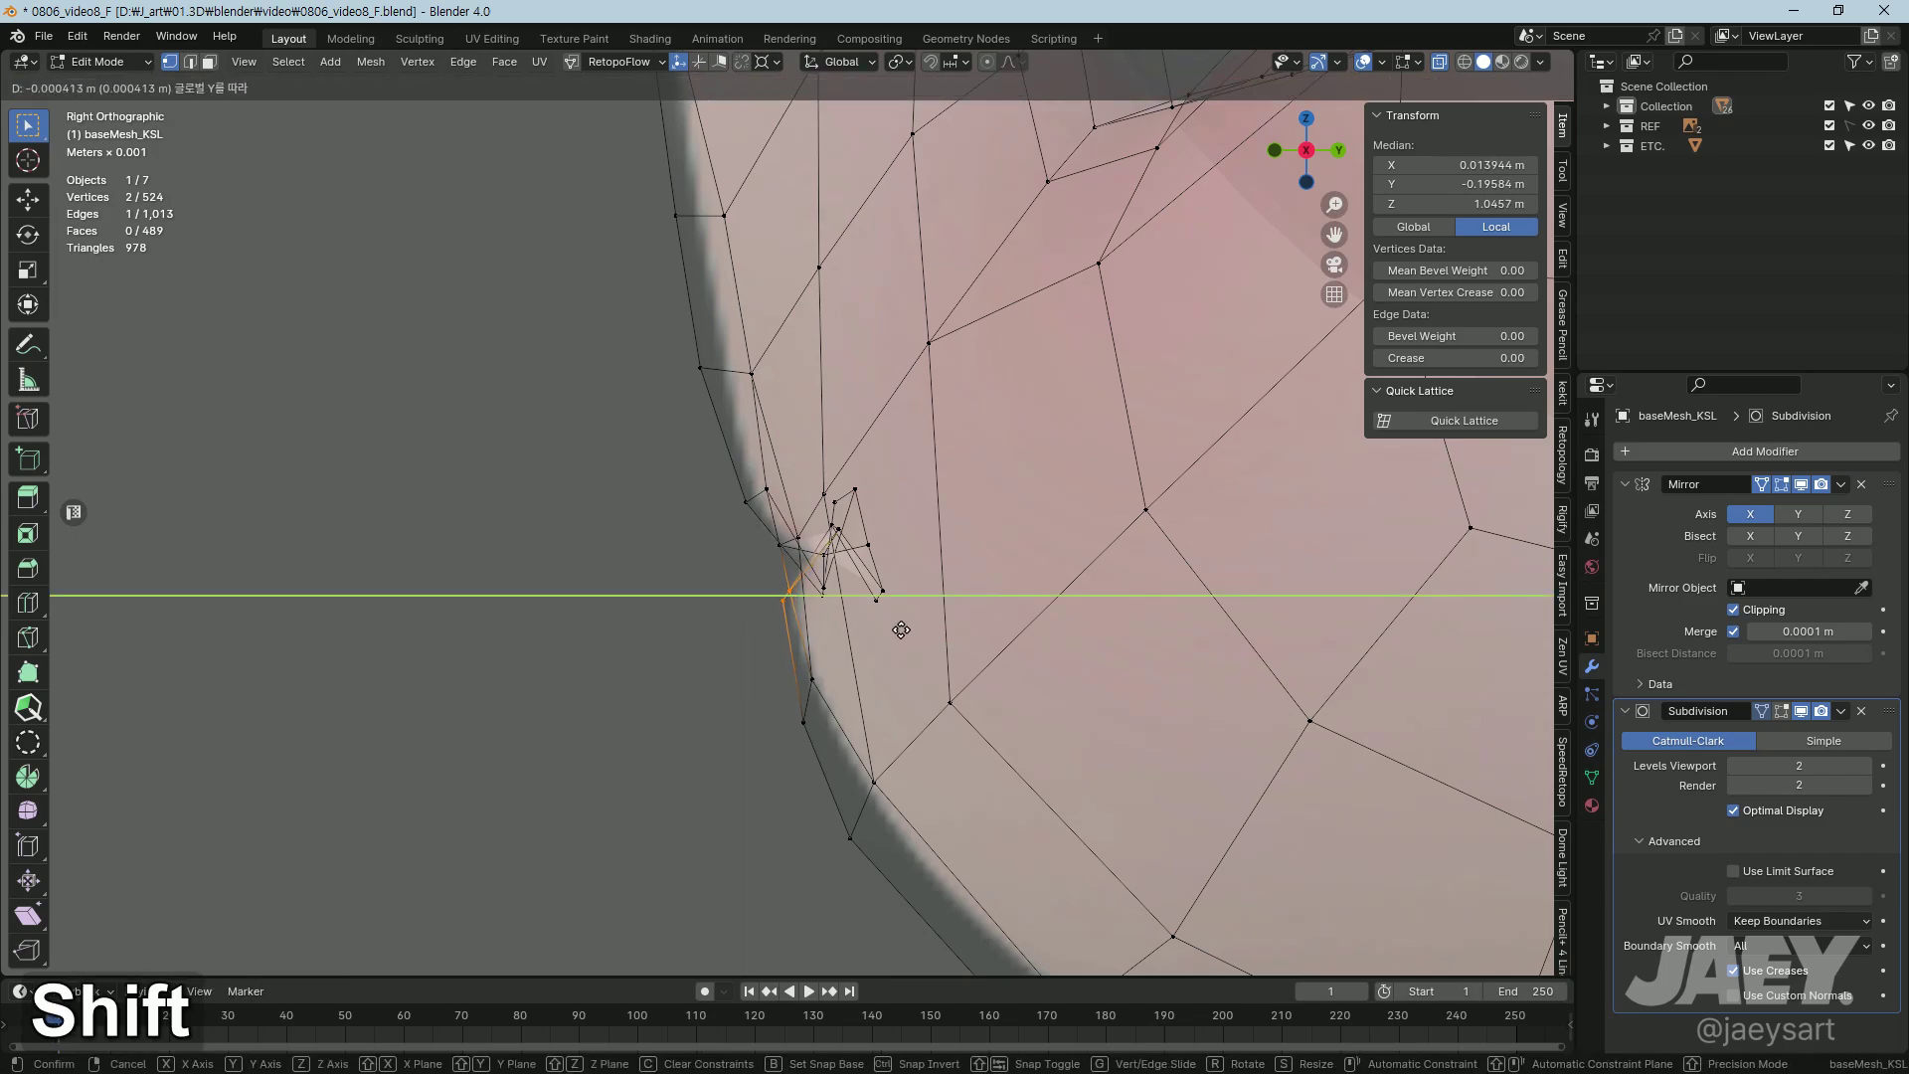
key(Tab)
middle_click(761, 683)
middle_click(921, 687)
middle_click(892, 678)
middle_click(715, 498)
Step: Slide the crown vertices along Y and preview the smoothed head top
key(Tab)
middle_click(754, 712)
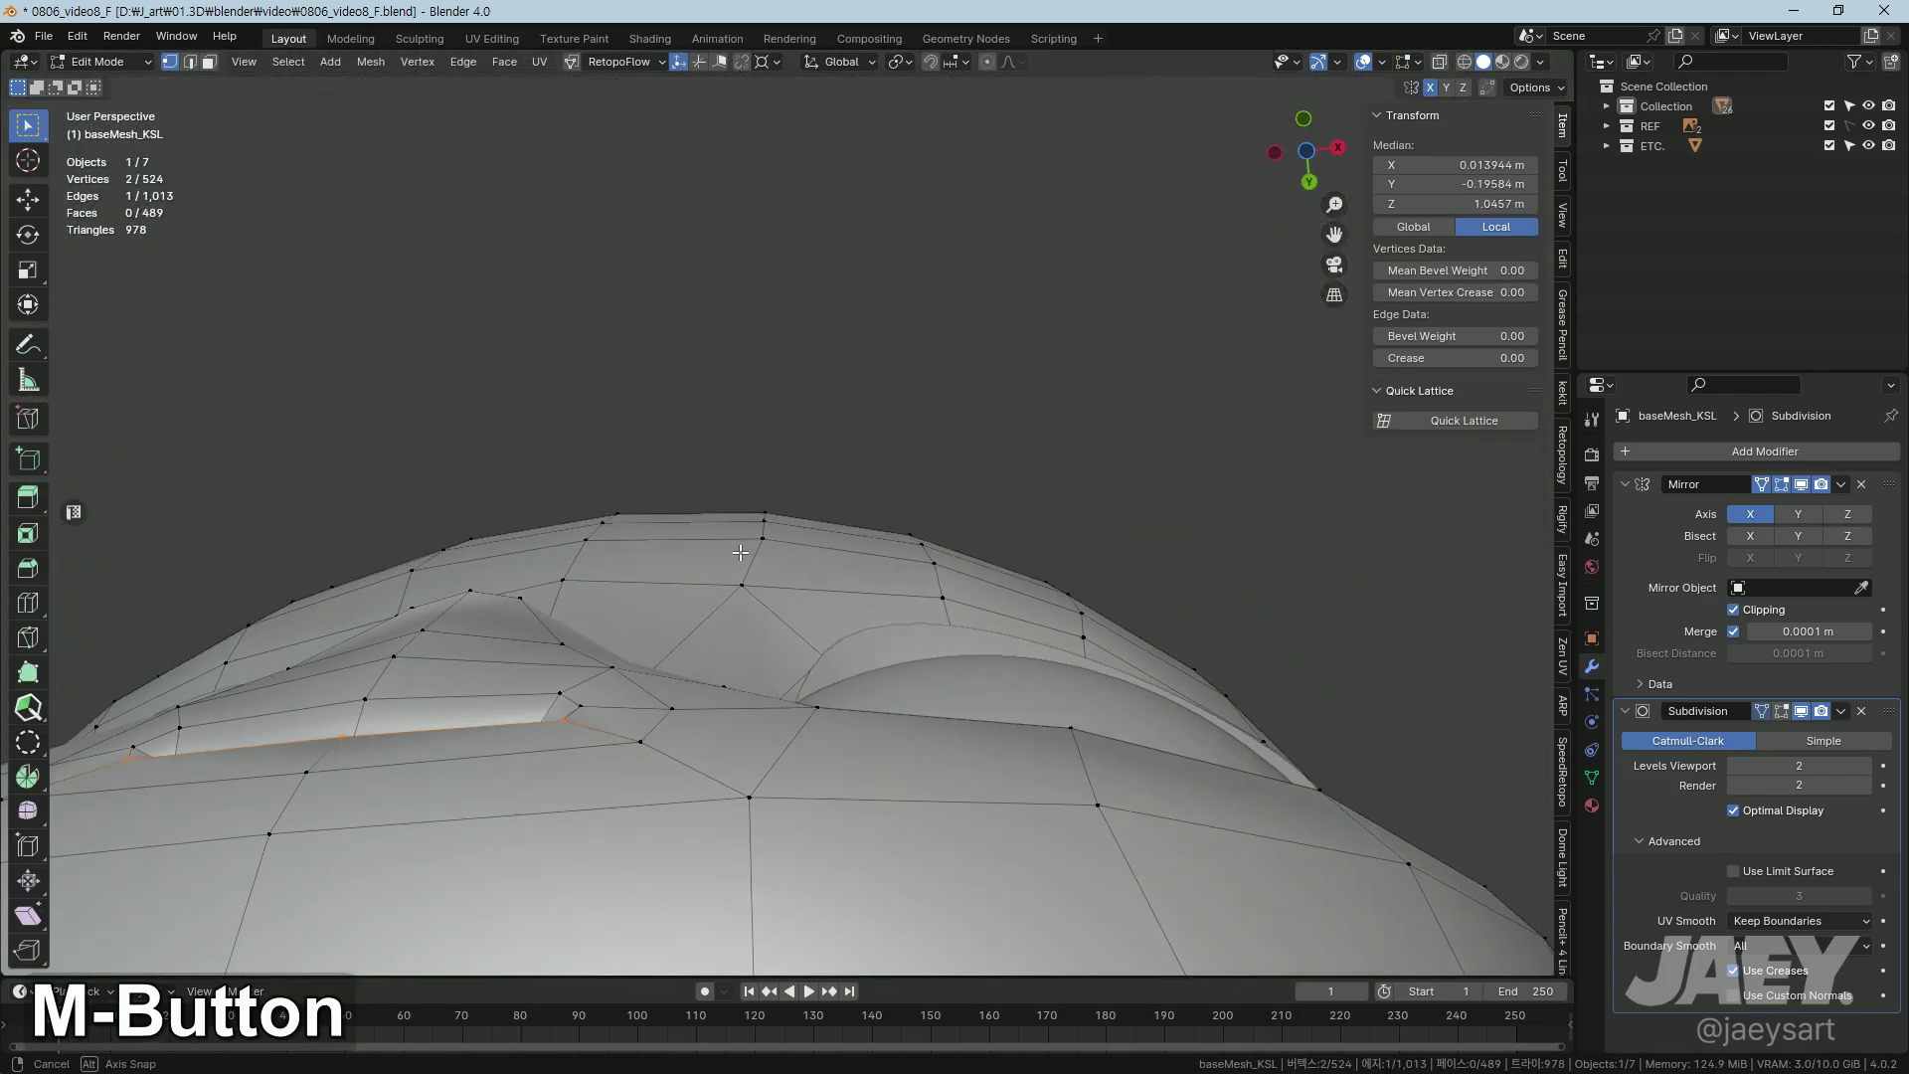
middle_click(730, 698)
key(g)
text(gy)
text(g)
key(Tab)
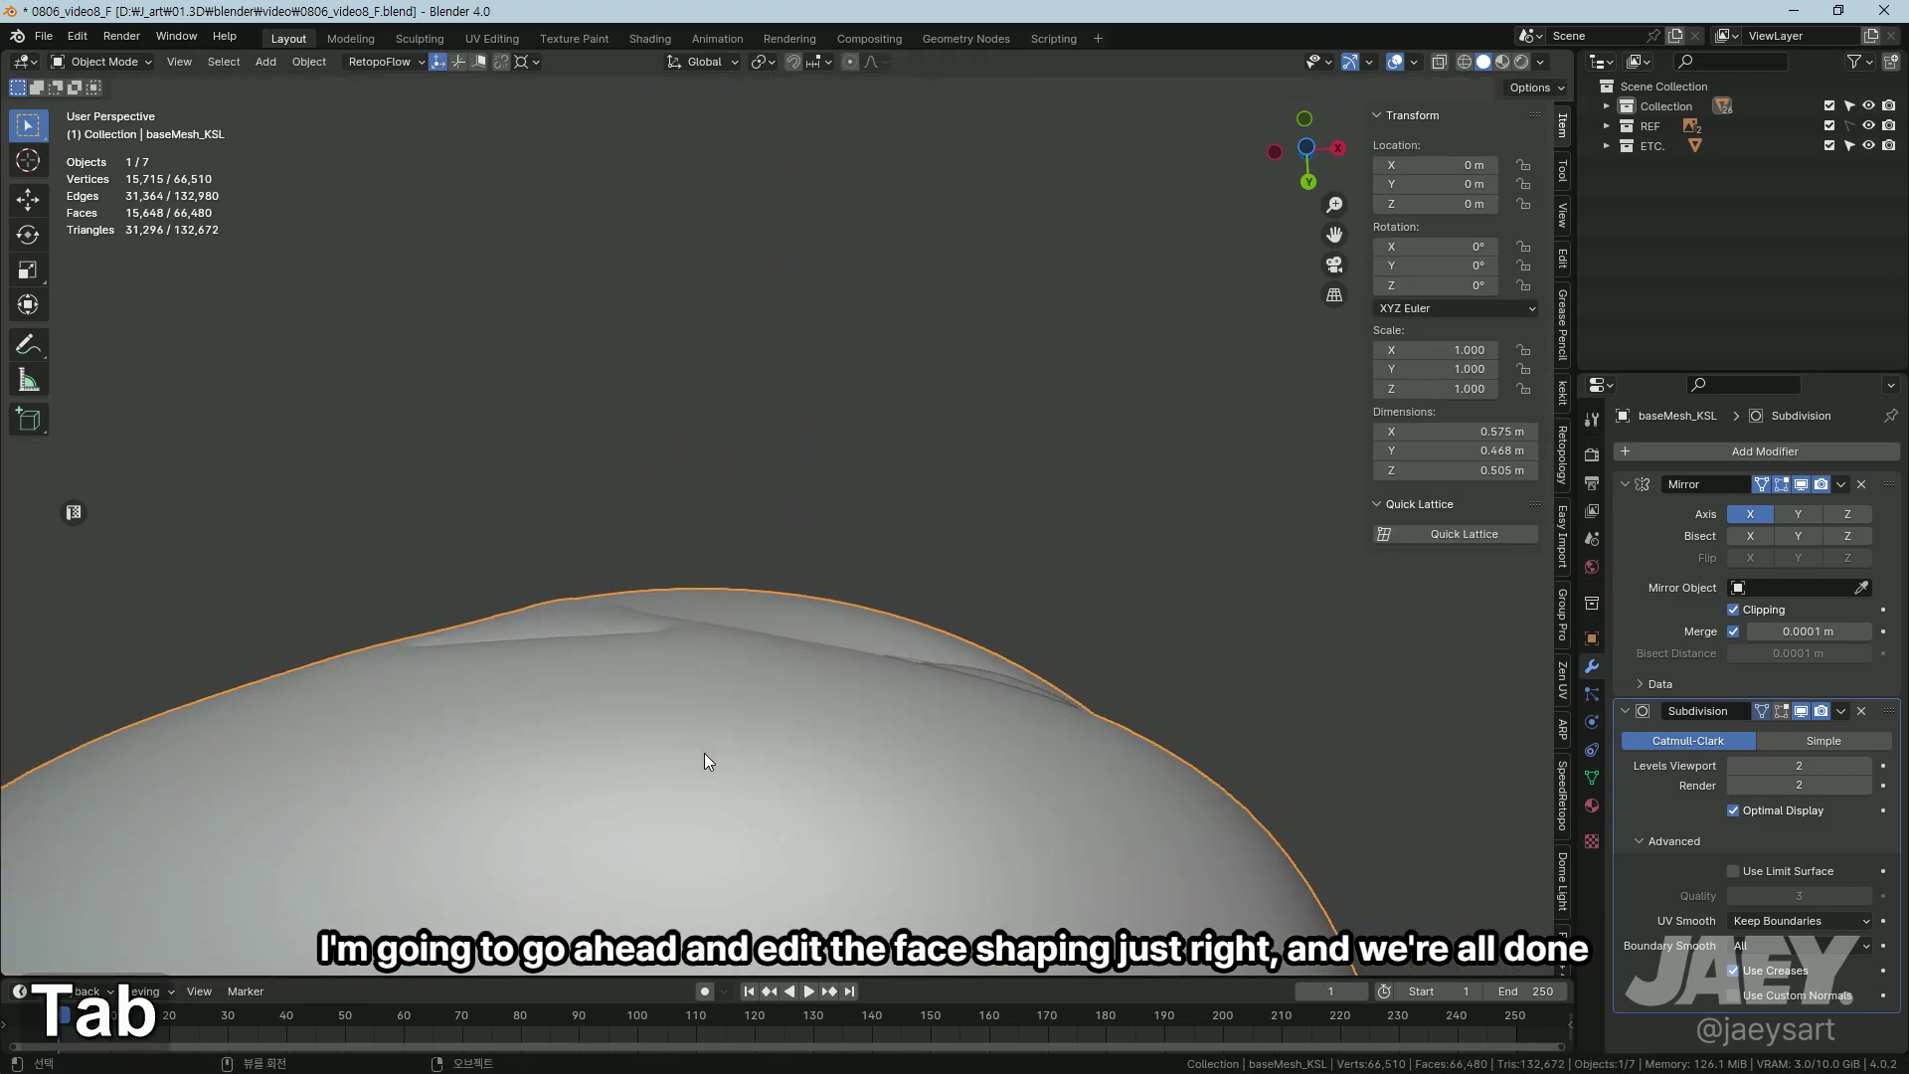
middle_click(704, 786)
middle_click(719, 677)
middle_click(713, 726)
middle_click(748, 679)
middle_click(754, 641)
middle_click(777, 710)
middle_click(781, 550)
middle_click(793, 672)
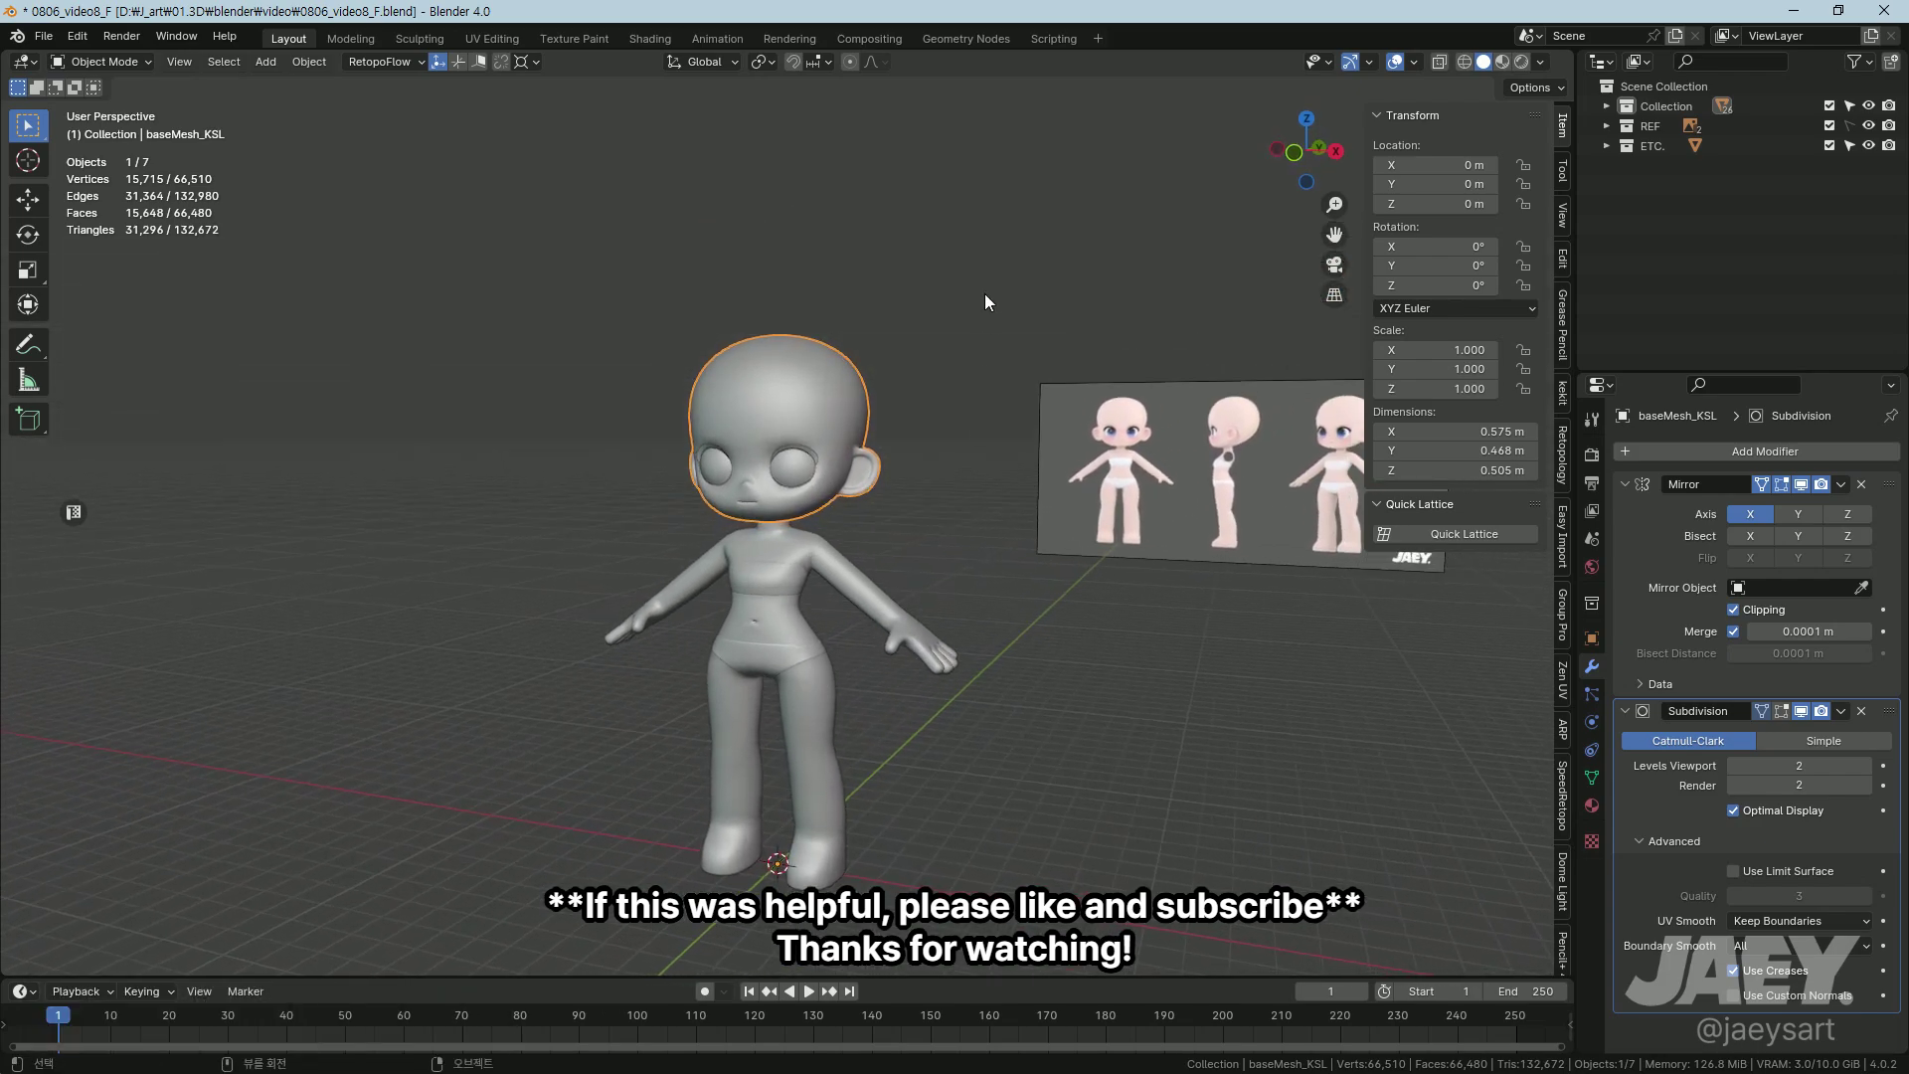